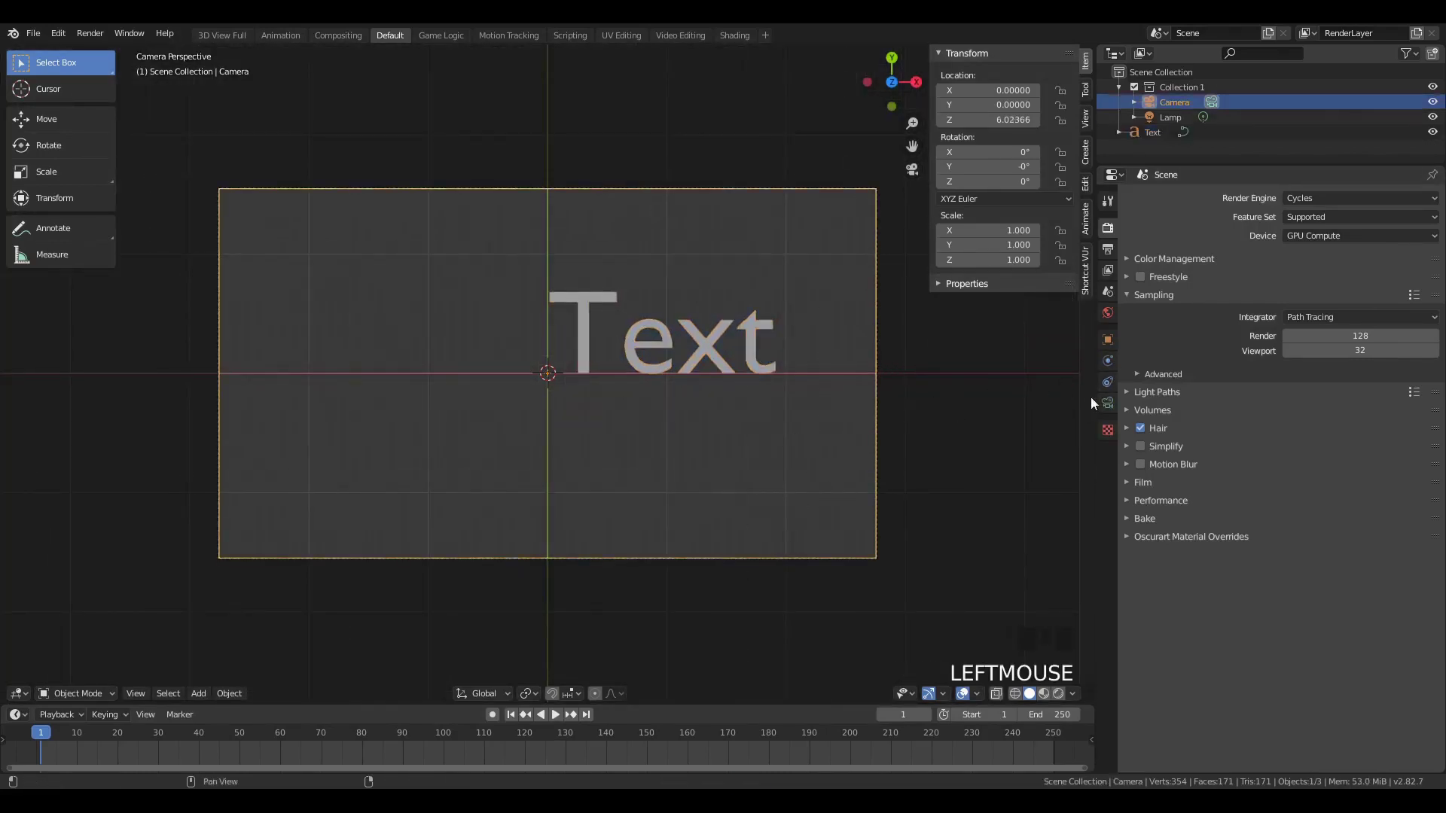
- Switch the camera to orthographic projection and adjust its orthographic scale
{"action": "left_click", "coordinate": [1116, 412]}
{"action": "left_click_drag", "start_coordinate": [1358, 251], "coordinate": [1114, 258]}
{"action": "left_click", "coordinate": [1110, 281]}
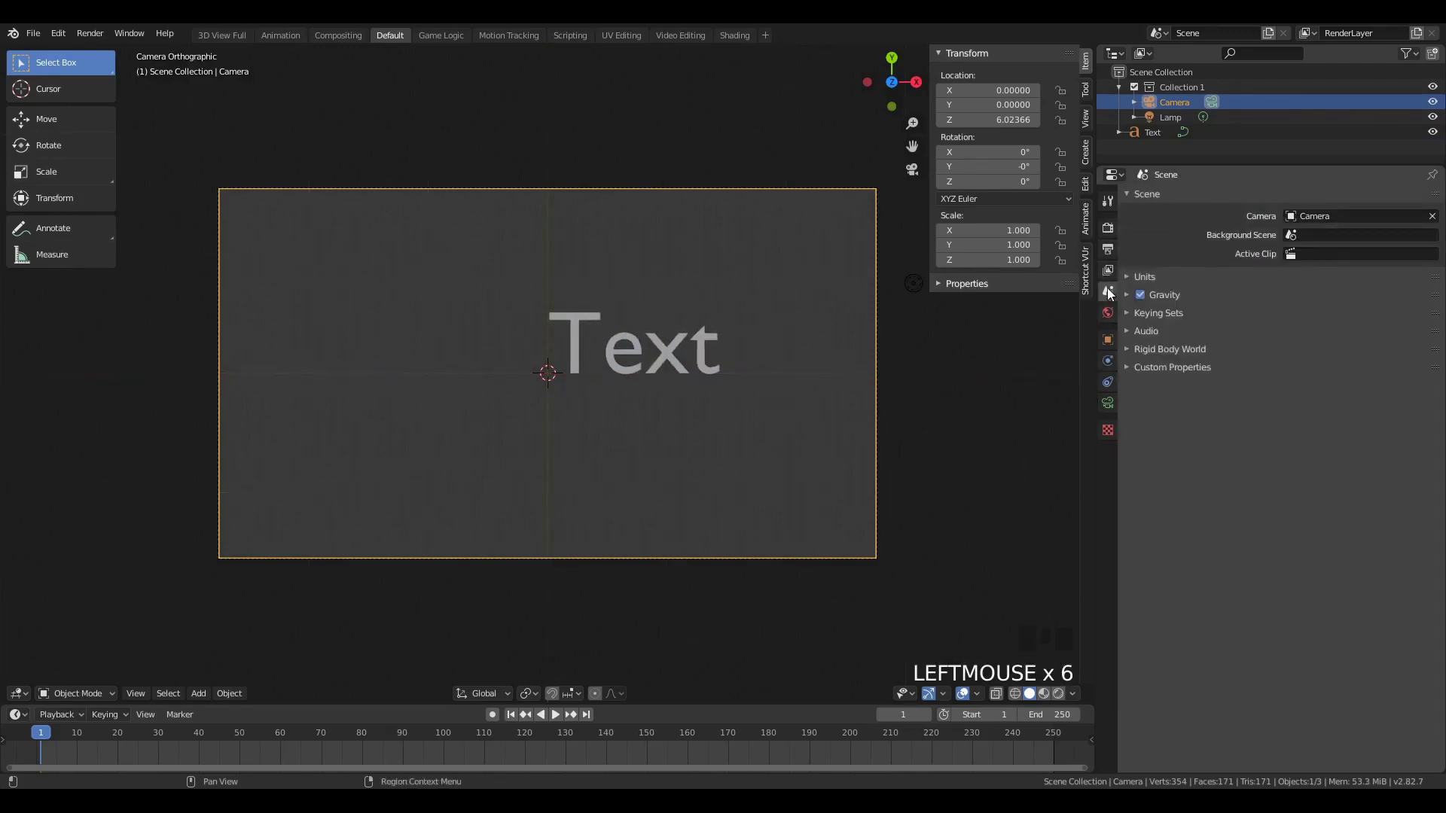
{"action": "left_click", "coordinate": [1116, 238]}
{"action": "left_click_drag", "start_coordinate": [1292, 195], "coordinate": [1113, 410]}
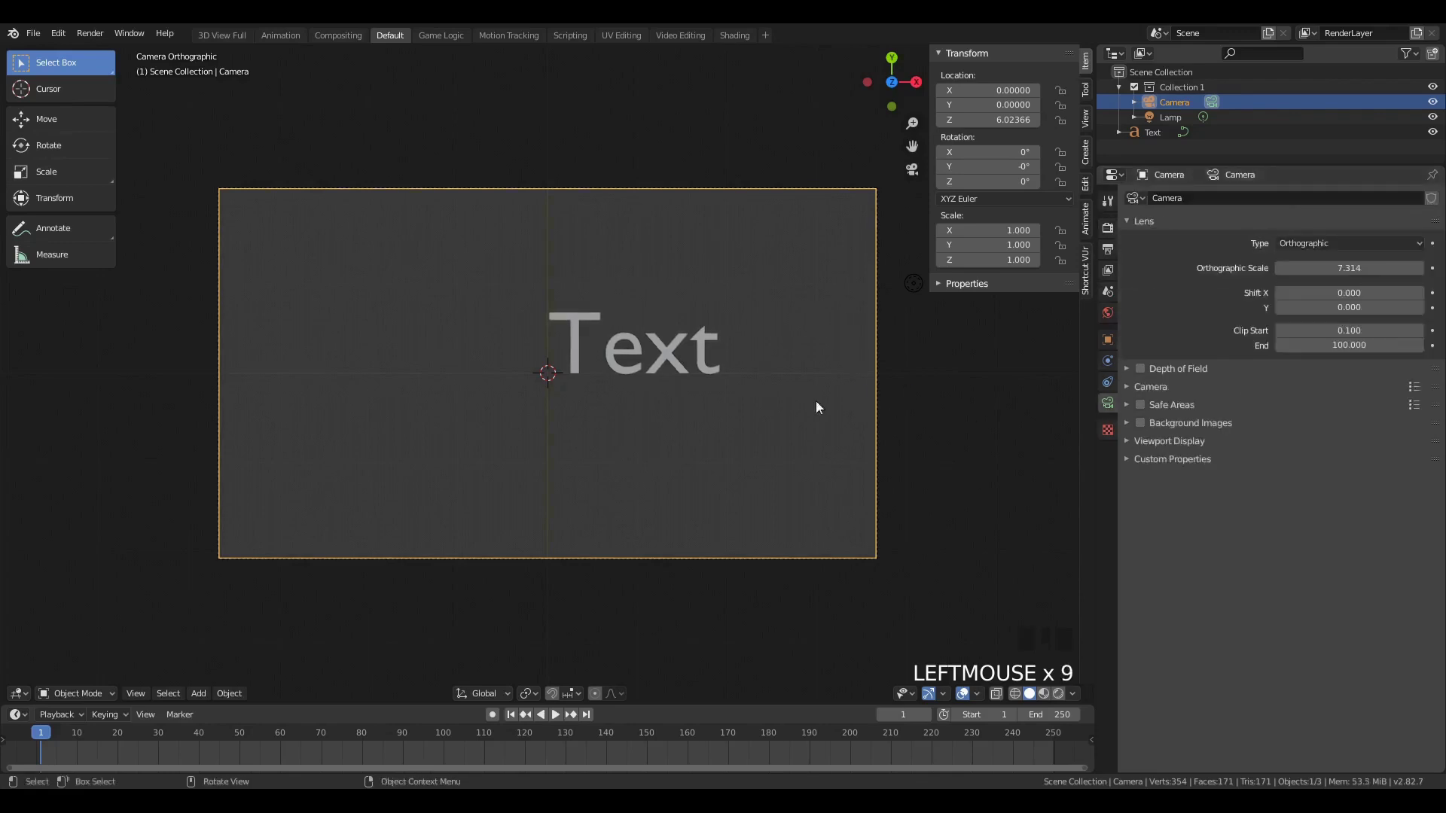
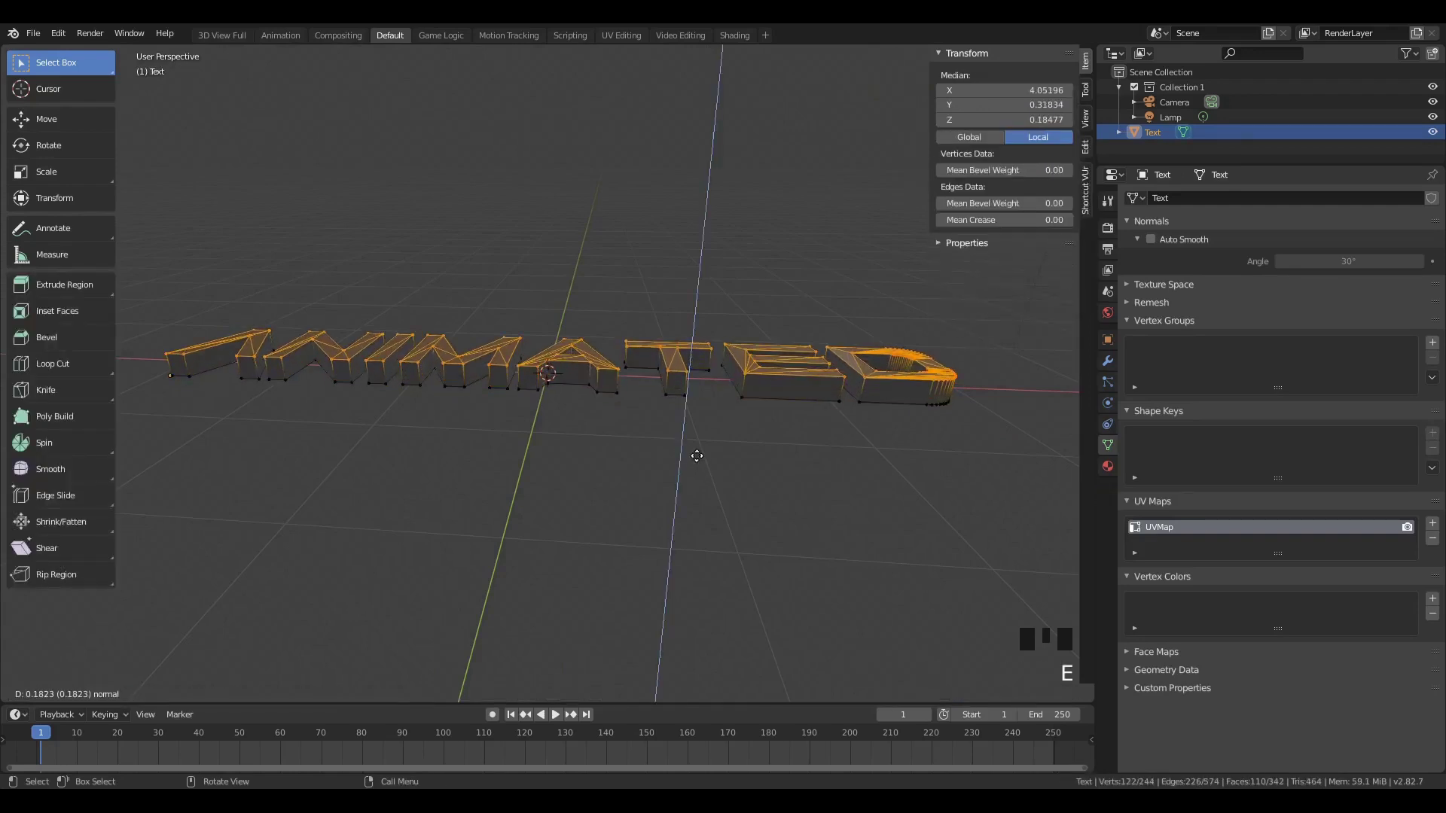
- Flatten the ANIMATED letter geometry on Z in Edit Mode and leave editing
{"action": "key", "text": "Tab"}
{"action": "left_click_drag", "start_coordinate": [595, 404], "coordinate": [628, 389]}
{"action": "key", "text": "Tab"}
{"action": "key", "text": "g"}
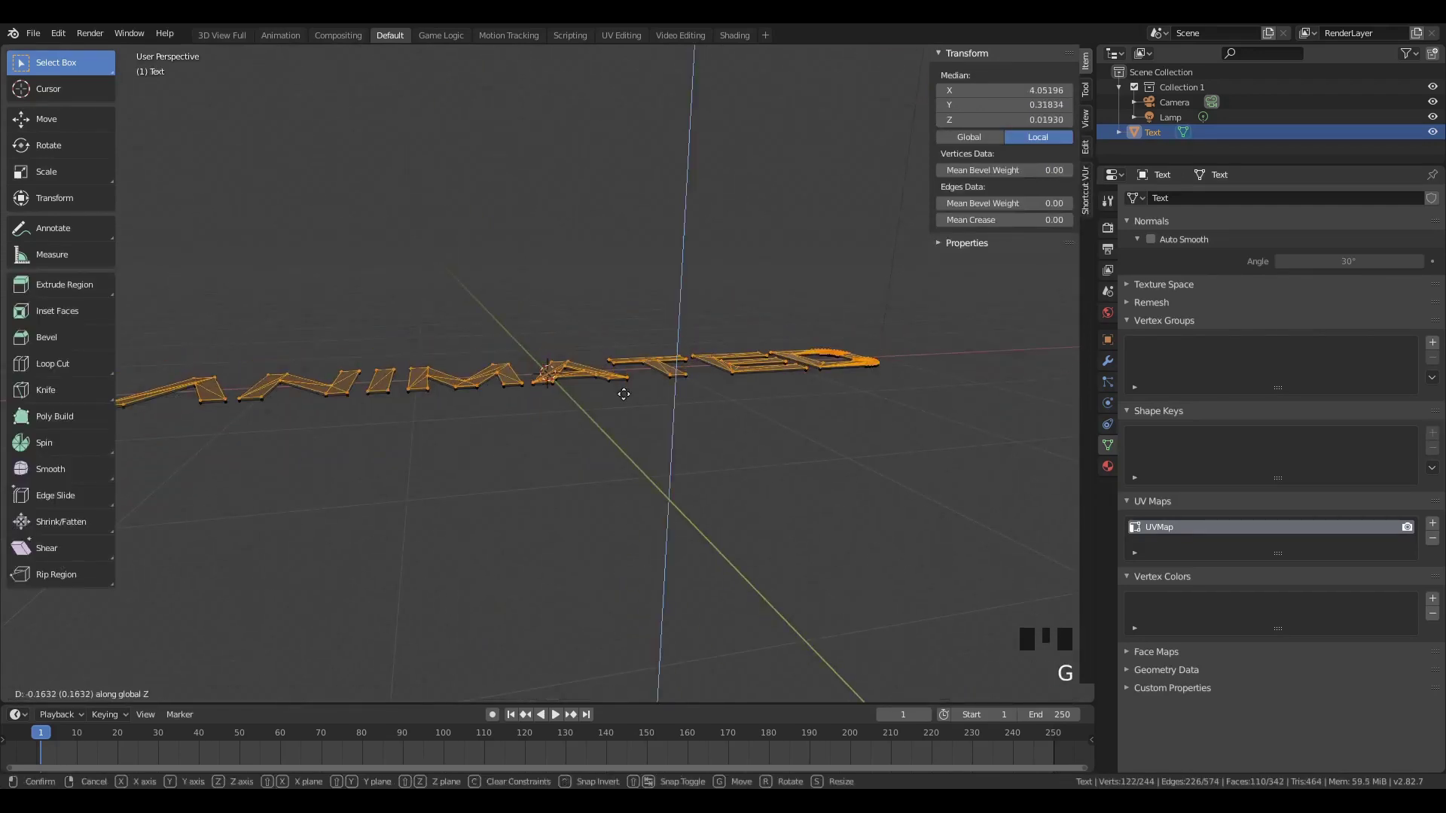
{"action": "key", "text": "Tab"}
{"action": "scroll", "scroll_direction": "up", "scroll_amount": 3}
{"action": "left_click_drag", "start_coordinate": [646, 388], "coordinate": [1114, 369]}
{"action": "left_click", "coordinate": [1114, 369]}
- Add a Remesh modifier in Sharp mode to the ANIMATED letters
{"action": "left_click", "coordinate": [1225, 202]}
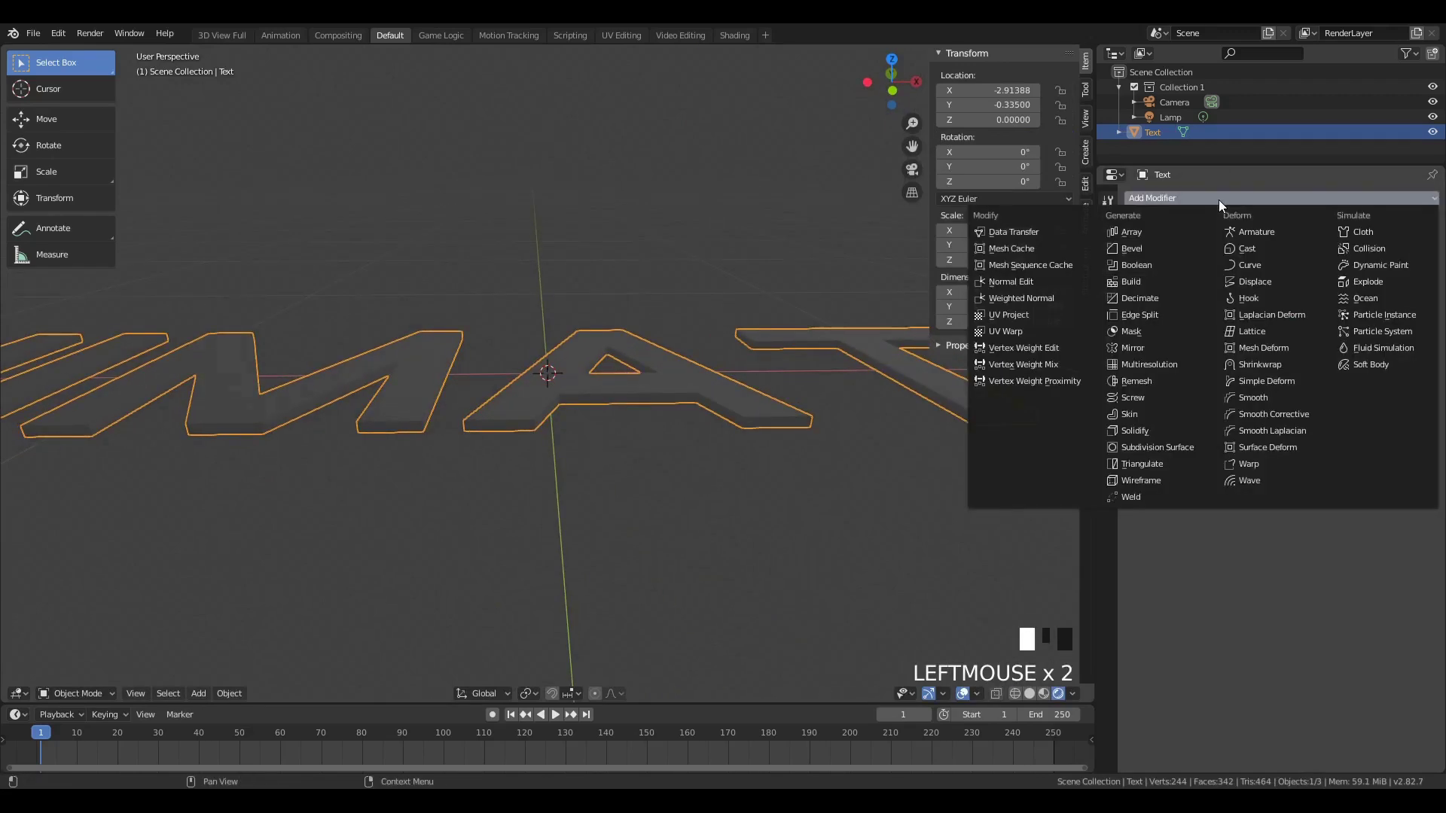
{"action": "left_click_drag", "start_coordinate": [607, 386], "coordinate": [642, 413]}
{"action": "scroll", "scroll_direction": "down", "scroll_amount": 3}
{"action": "left_click", "coordinate": [1239, 375]}
{"action": "left_click_drag", "start_coordinate": [1277, 326], "coordinate": [1241, 346]}
{"action": "left_click_drag", "start_coordinate": [769, 380], "coordinate": [745, 397]}
{"action": "scroll", "scroll_direction": "down", "scroll_amount": 3}
{"action": "left_click_drag", "start_coordinate": [759, 411], "coordinate": [776, 448]}
- Raise the Remesh octree depth to 8 while checking the letters through the camera
{"action": "key", "text": "KP_0"}
{"action": "scroll", "scroll_direction": "up", "scroll_amount": 3}
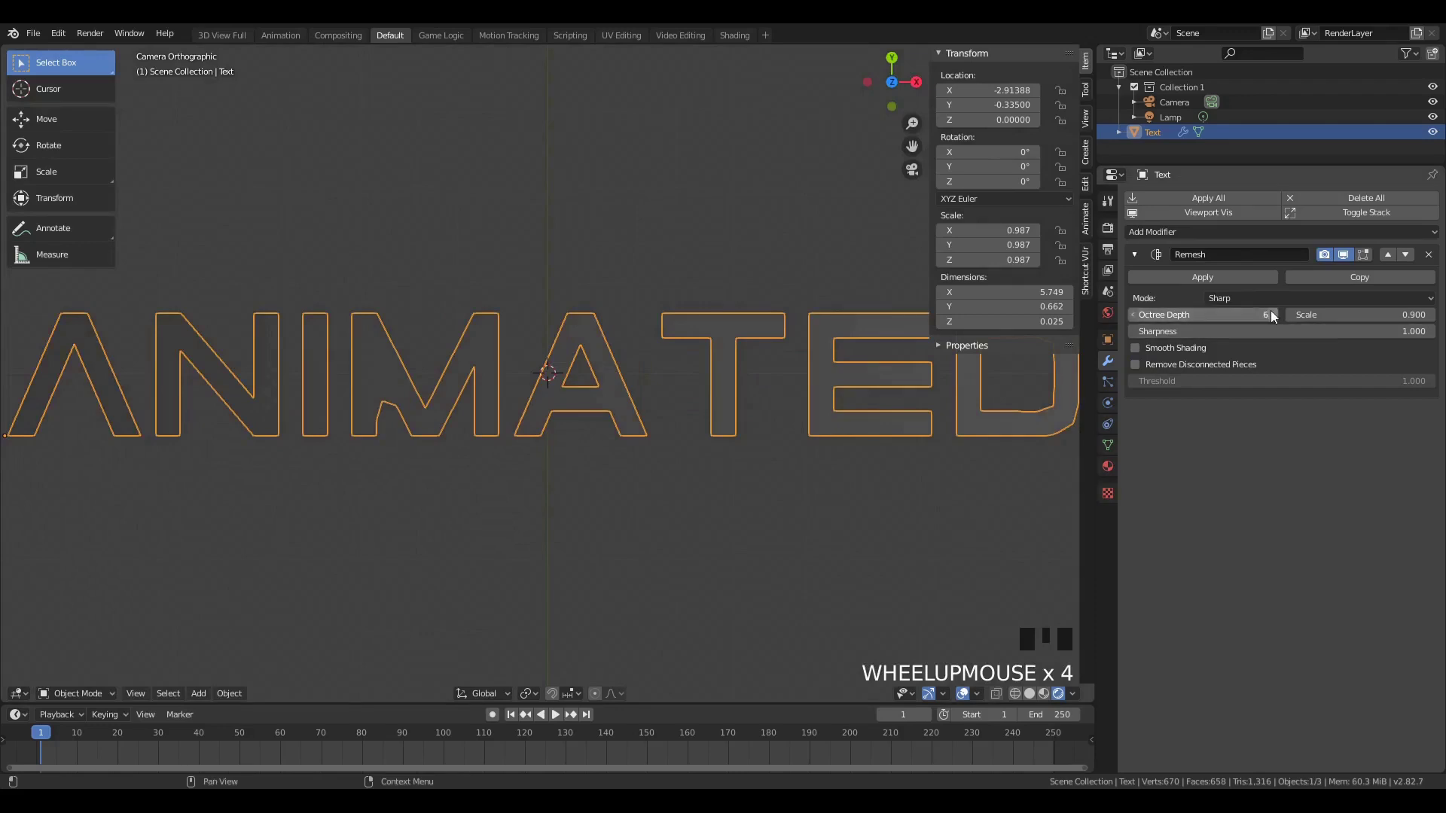
{"action": "key", "text": "Tab"}
{"action": "key", "text": "Tab"}
{"action": "left_click", "coordinate": [1278, 325]}
{"action": "scroll", "scroll_direction": "down", "scroll_amount": 3}
{"action": "scroll", "scroll_direction": "up", "scroll_amount": 3}
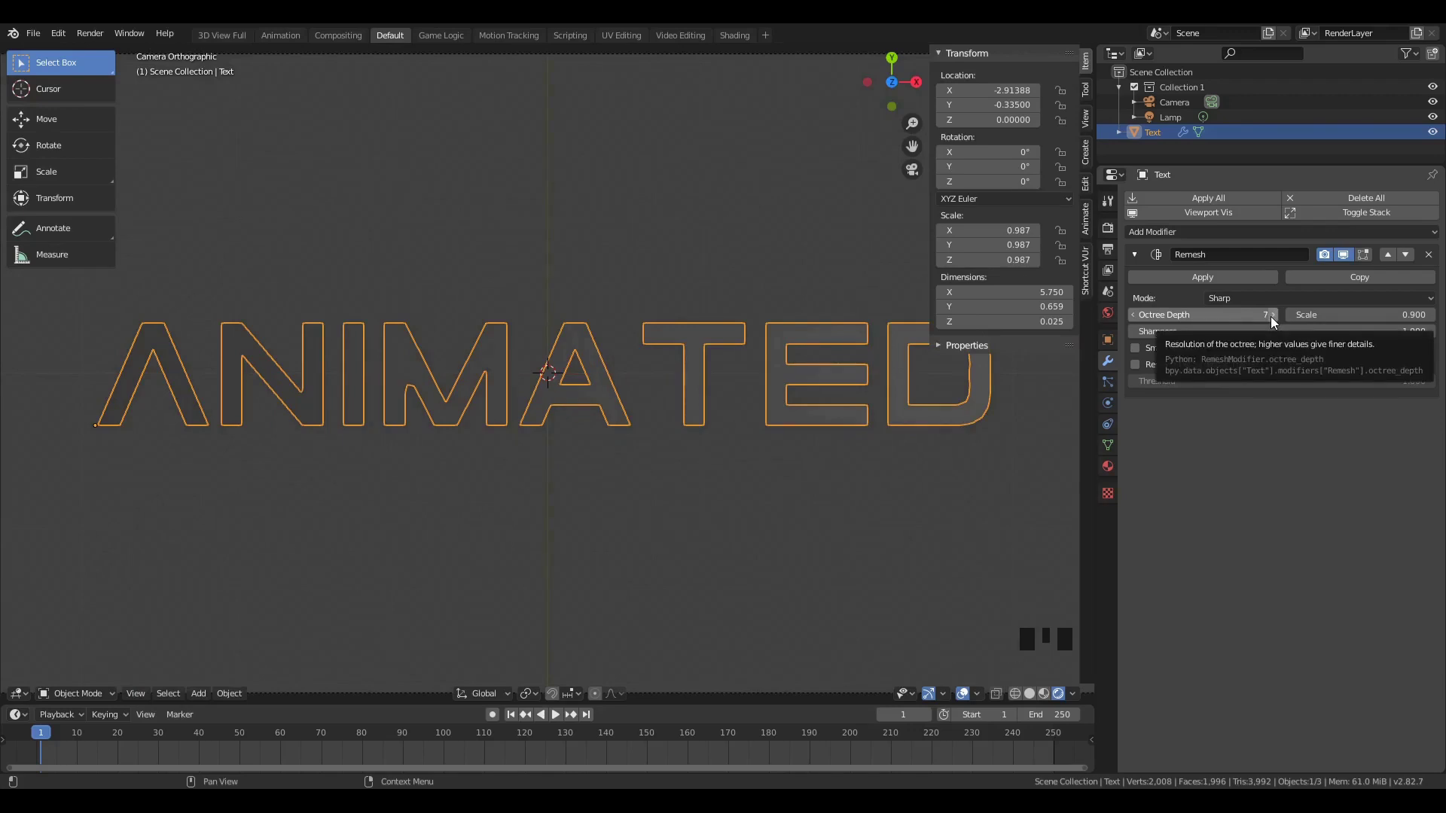
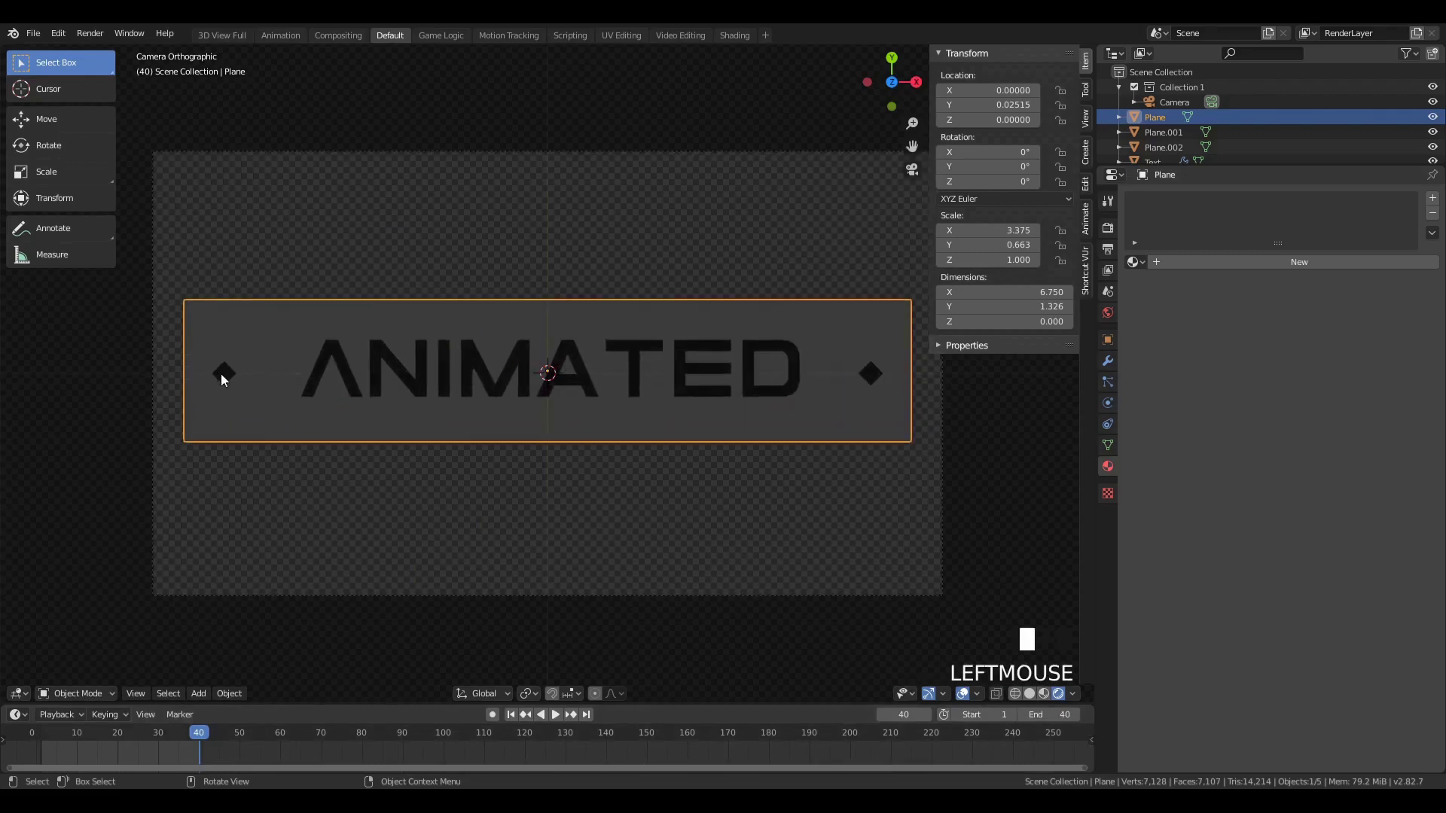
- Add a cube and scale it into a box enclosing the ANIMATED text
{"action": "key", "text": "shift+a"}
{"action": "left_click_drag", "start_coordinate": [602, 467], "coordinate": [750, 574]}
{"action": "key", "text": "s"}
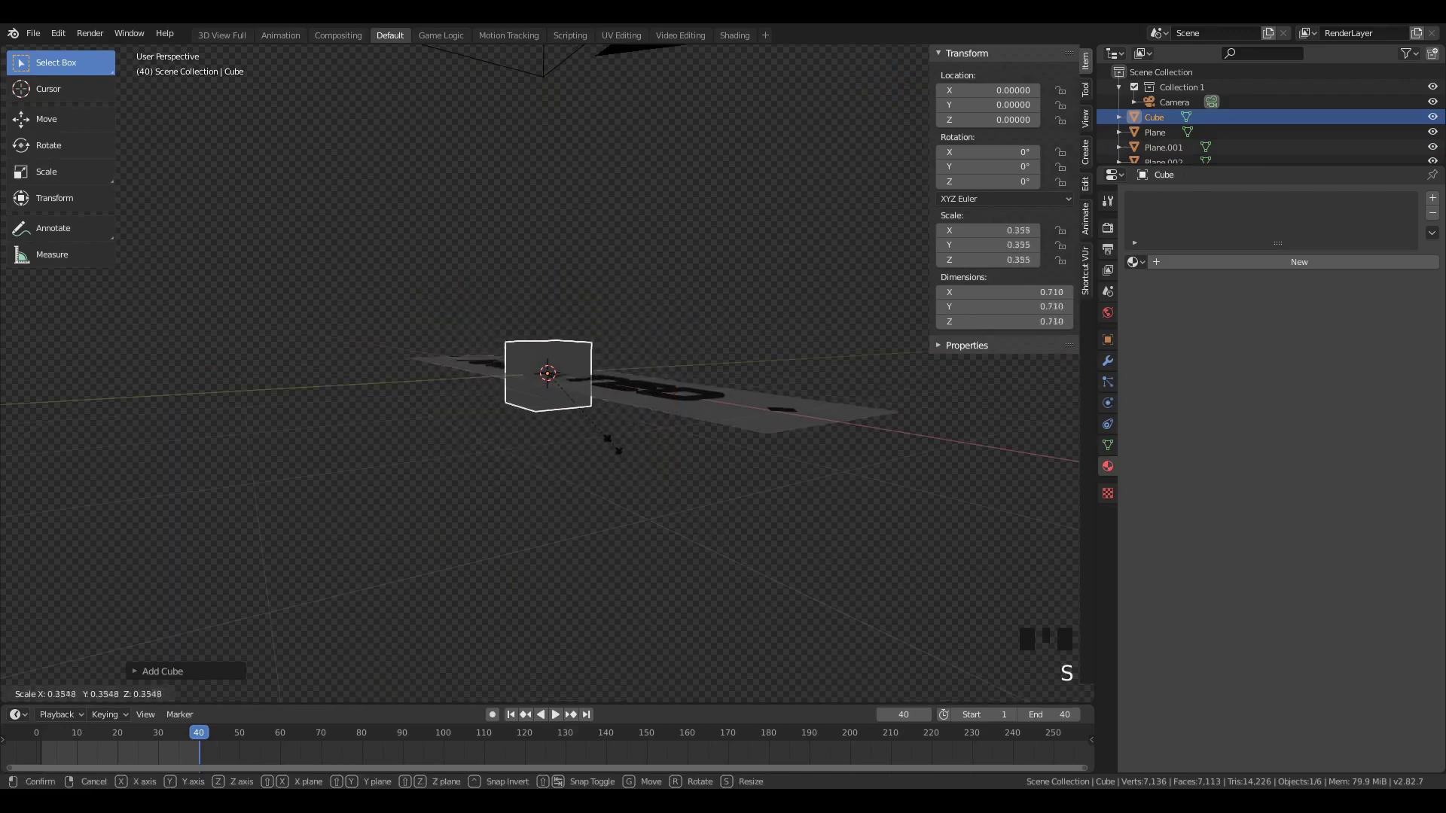
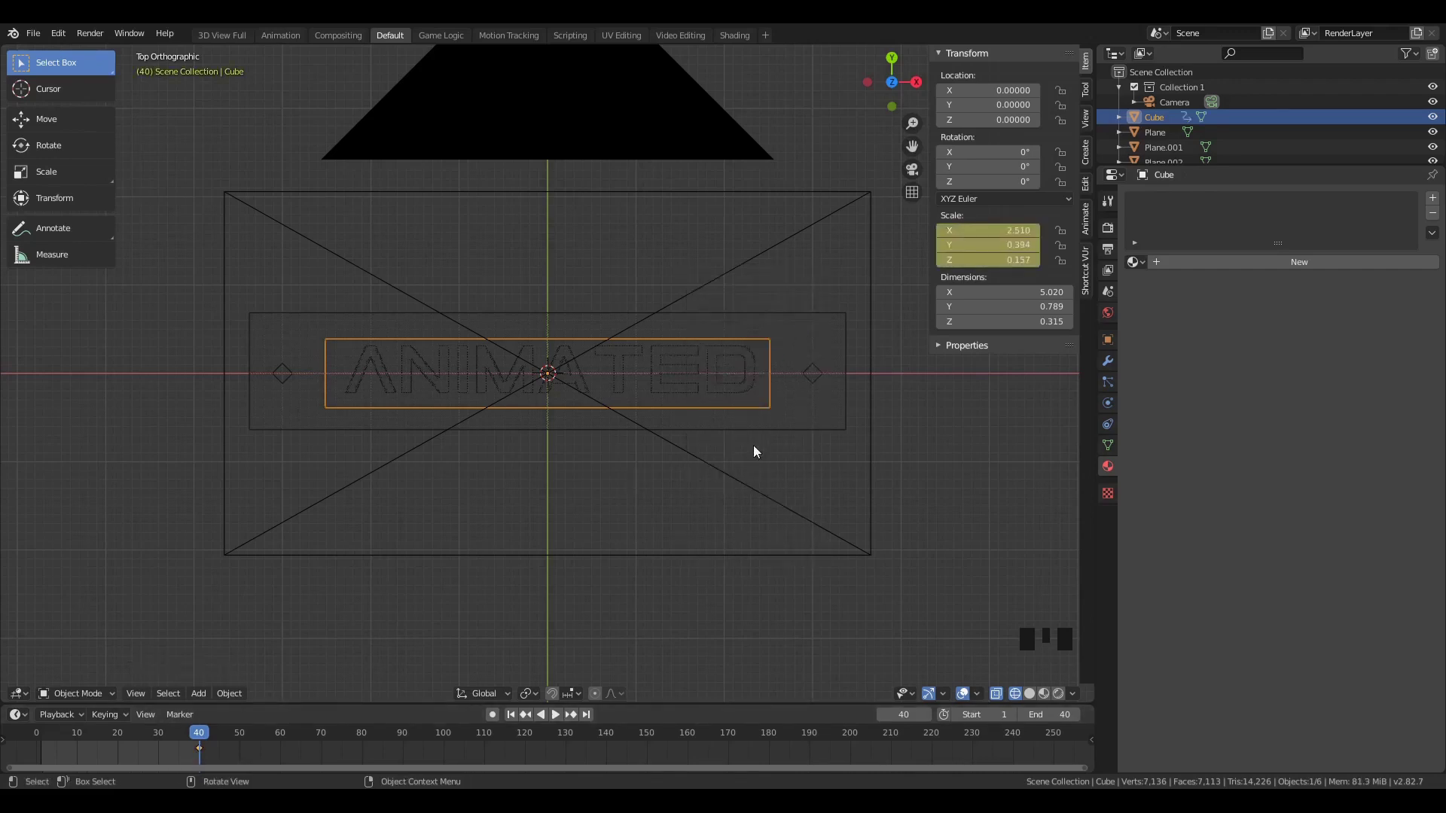
- Jump back to frame 10 and add the ANIMATED text to the selection with the box
{"action": "left_click", "coordinate": [82, 736]}
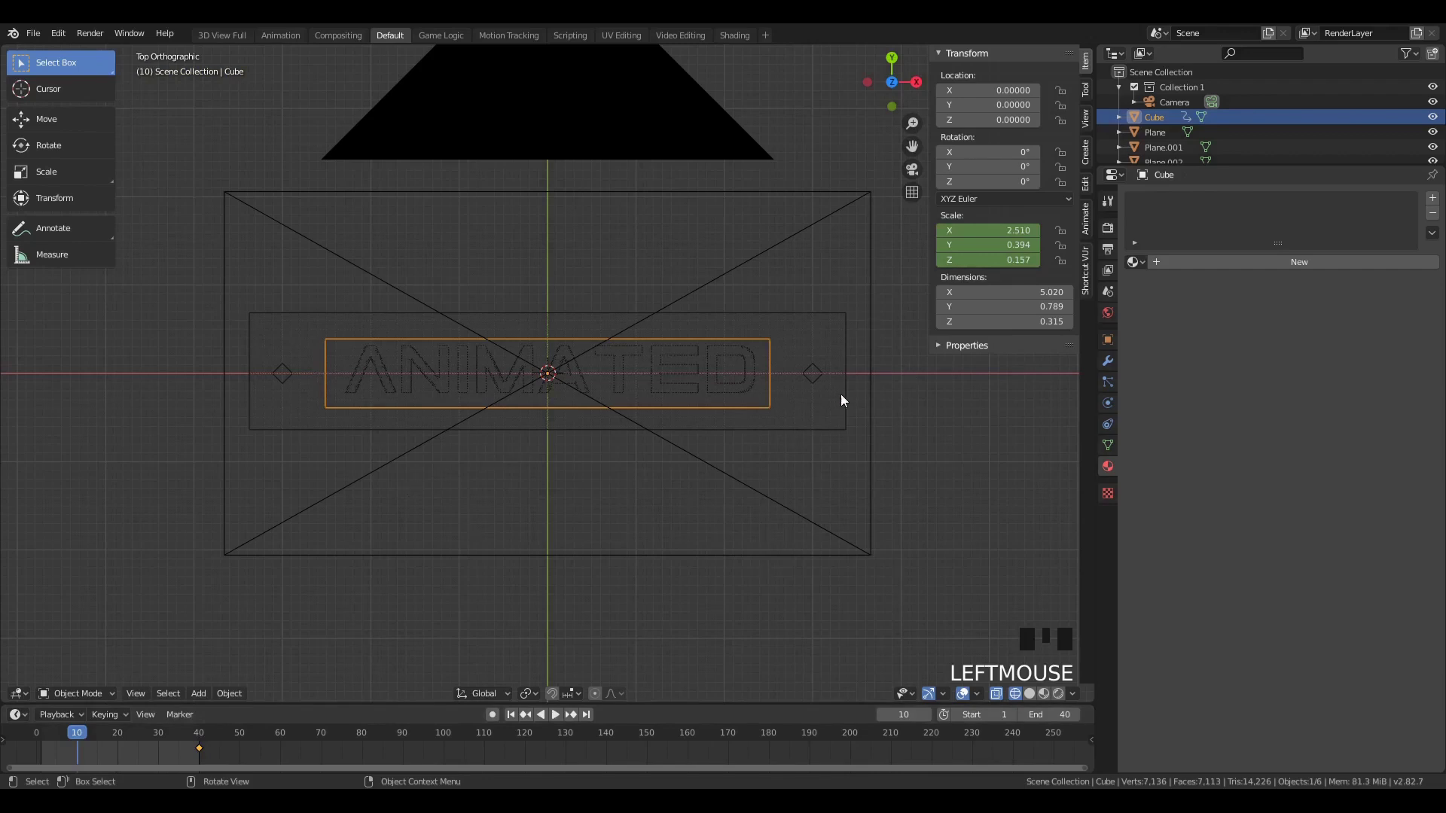
{"action": "left_click", "coordinate": [853, 398]}
{"action": "left_click", "coordinate": [770, 400]}
{"action": "left_click", "coordinate": [747, 394]}
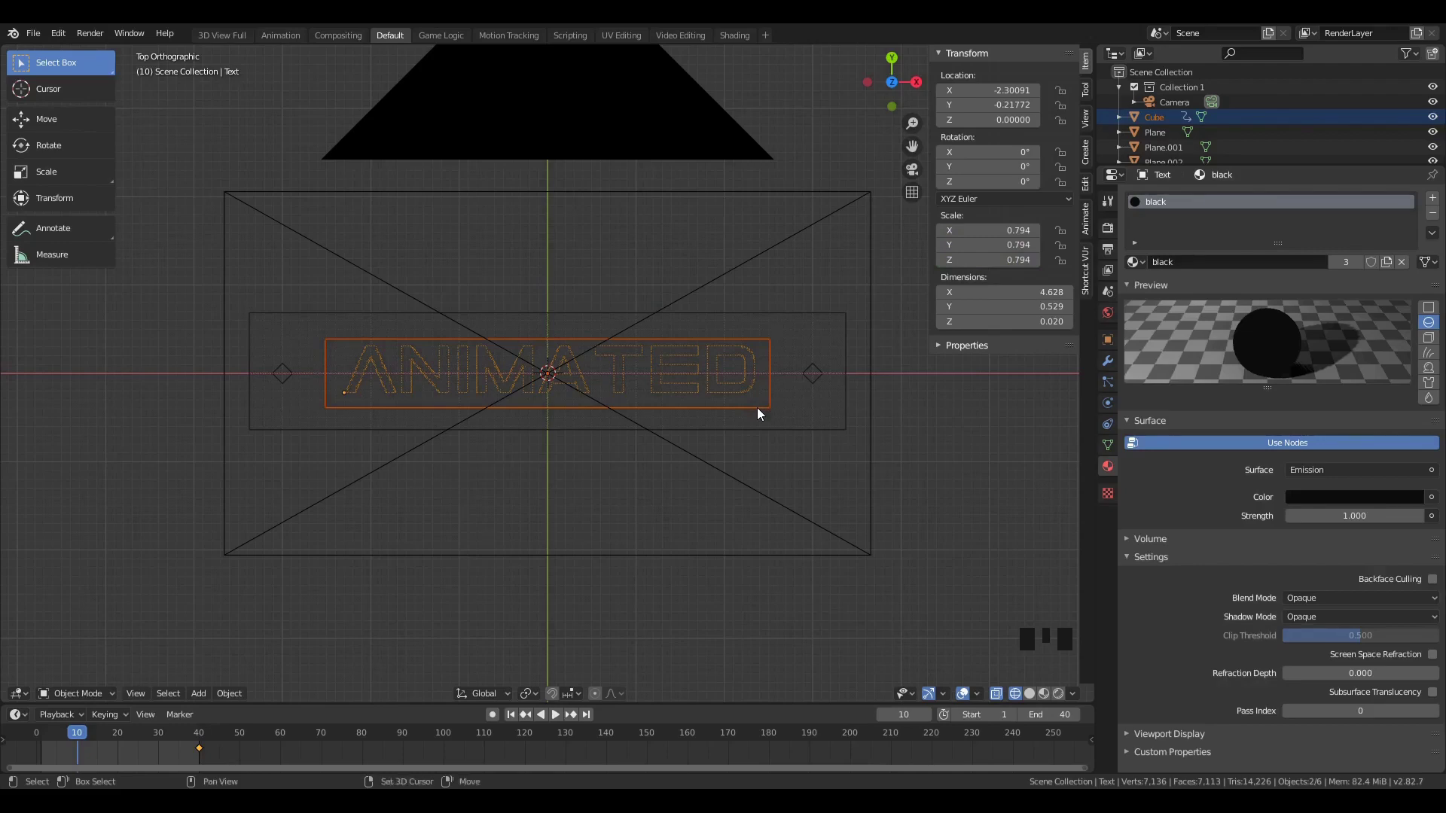
{"action": "left_click", "coordinate": [763, 413]}
- Make the box a Bool Tool brush boolean cutting the ANIMATED text, shown as bounds
{"action": "left_click", "coordinate": [763, 414]}
{"action": "key", "text": "ctrl+shift+b"}
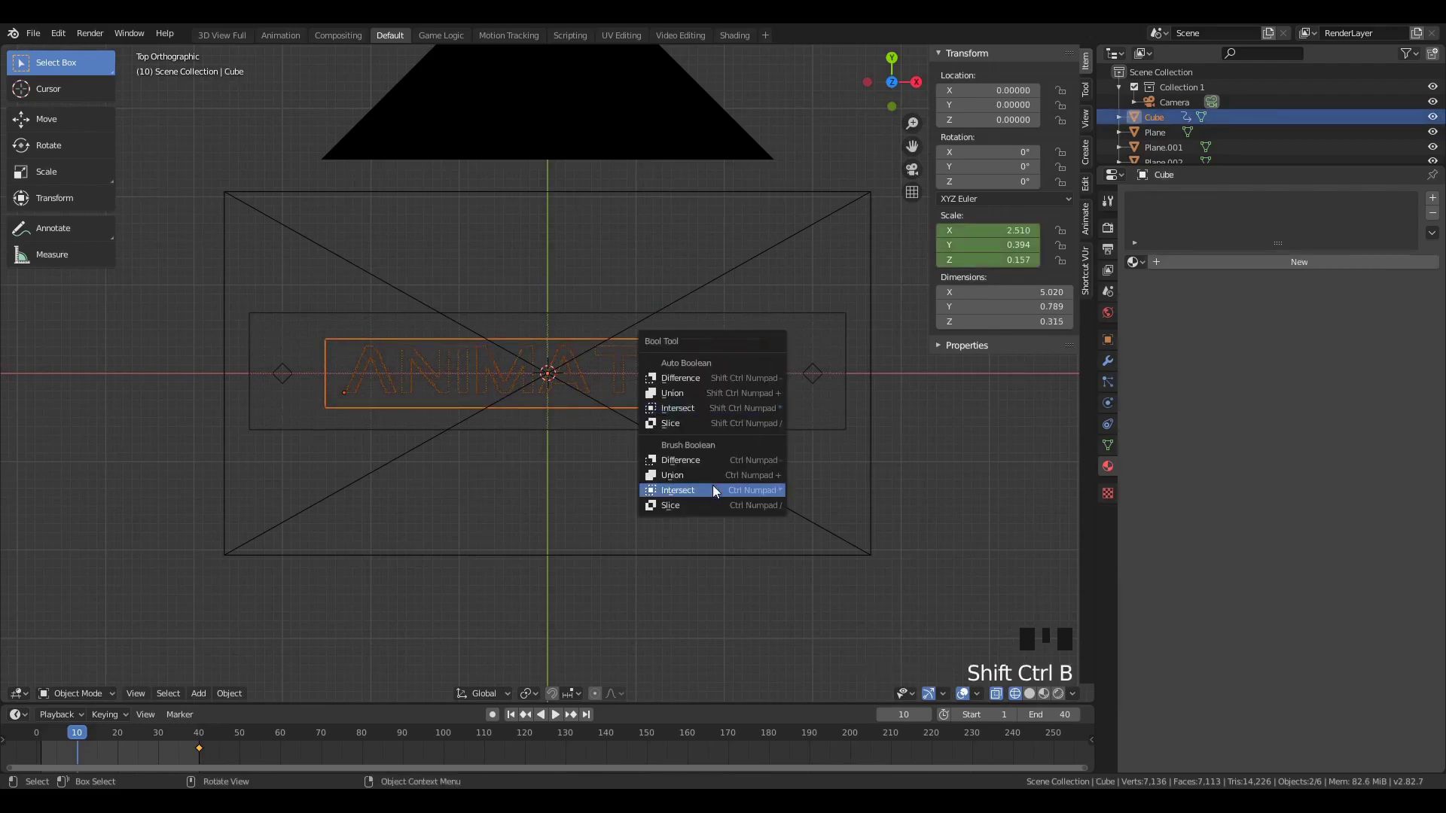
{"action": "key", "text": "z"}
{"action": "key", "text": "z"}
{"action": "scroll", "scroll_direction": "up", "scroll_amount": 3}
{"action": "key", "text": "a"}
{"action": "key", "text": "a"}
{"action": "key", "text": "ctrl+z"}
{"action": "key", "text": "ctrl+z"}
{"action": "key", "text": "ctrl+z"}
{"action": "scroll", "scroll_direction": "down", "scroll_amount": 3}
{"action": "key", "text": "z"}
{"action": "left_click", "coordinate": [624, 391]}
{"action": "left_click", "coordinate": [605, 397]}
- Set the current frame to 10 and start scaling the selected diamond
{"action": "key", "text": "ctrl+shift+b"}
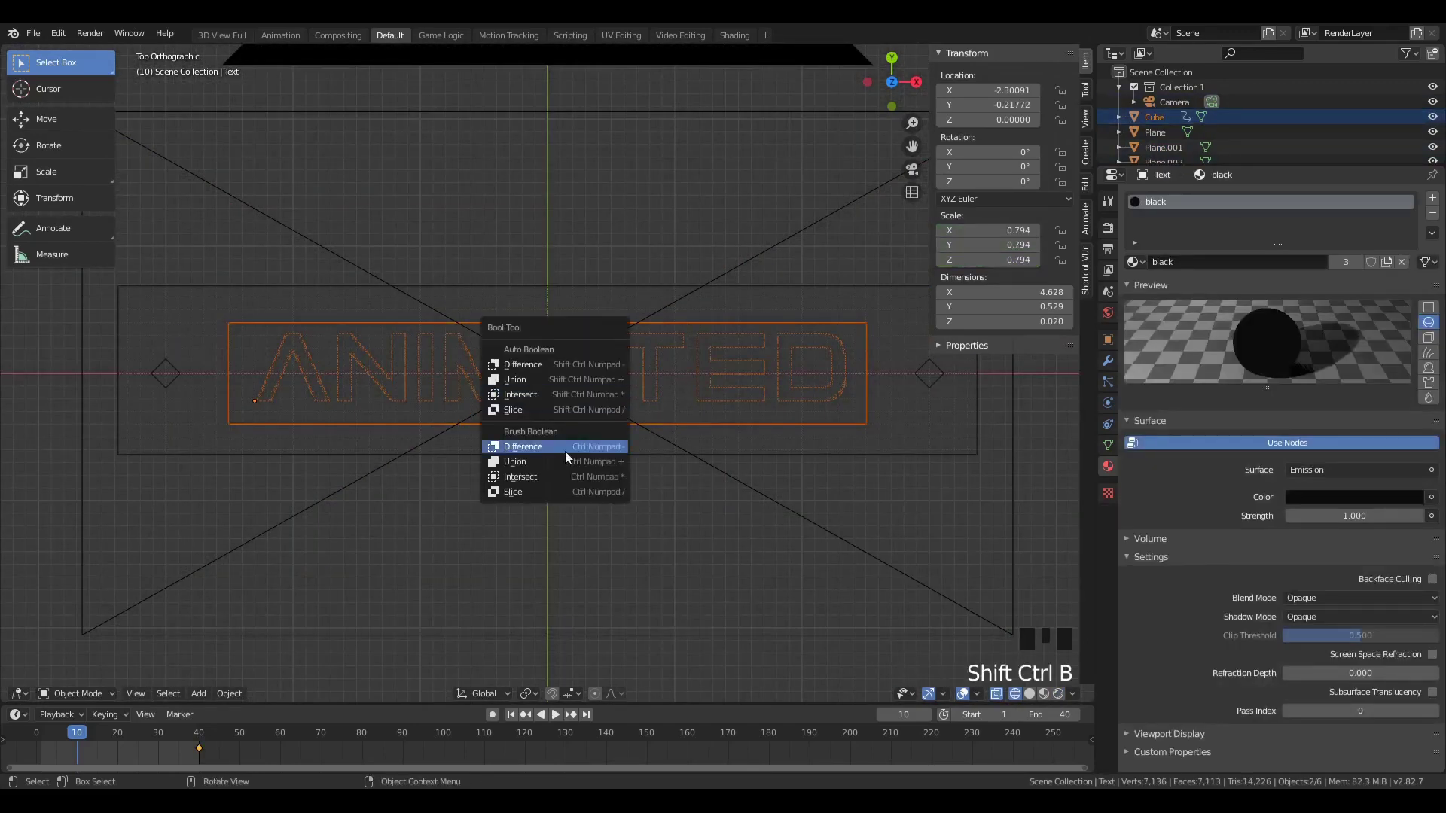
{"action": "middle_click", "coordinate": [628, 461]}
{"action": "key", "text": "z"}
{"action": "scroll", "scroll_direction": "up", "scroll_amount": 3}
{"action": "scroll", "scroll_direction": "down", "scroll_amount": 3}
{"action": "scroll", "scroll_direction": "up", "scroll_amount": 3}
{"action": "left_click", "coordinate": [849, 414]}
{"action": "left_click", "coordinate": [851, 423]}
{"action": "key", "text": "s"}
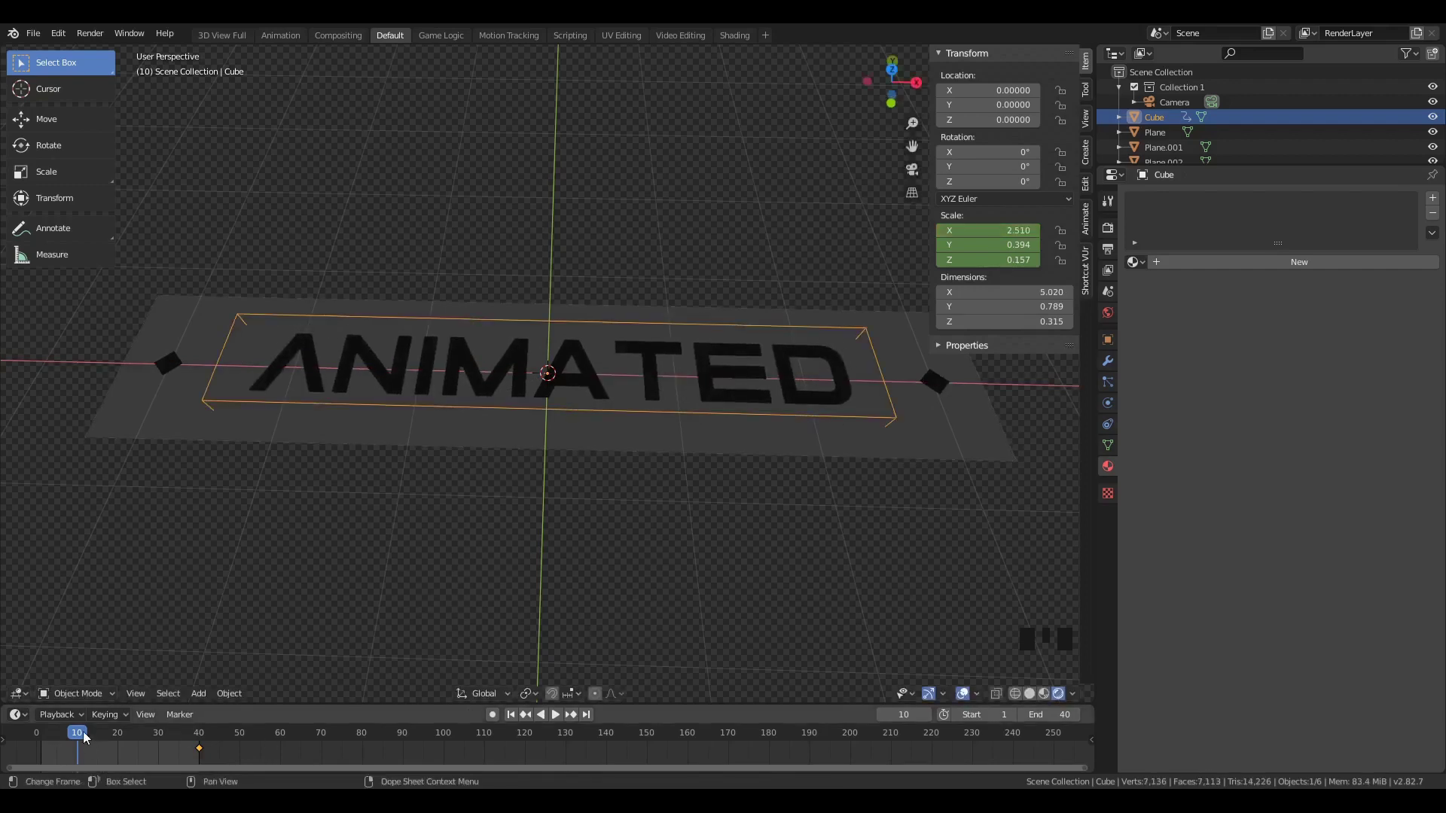
{"action": "scroll", "scroll_direction": "down", "scroll_amount": 3}
- At frame 5, shrink the grey bar horizontally to a small square
{"action": "left_click", "coordinate": [765, 416]}
{"action": "left_click", "coordinate": [882, 389]}
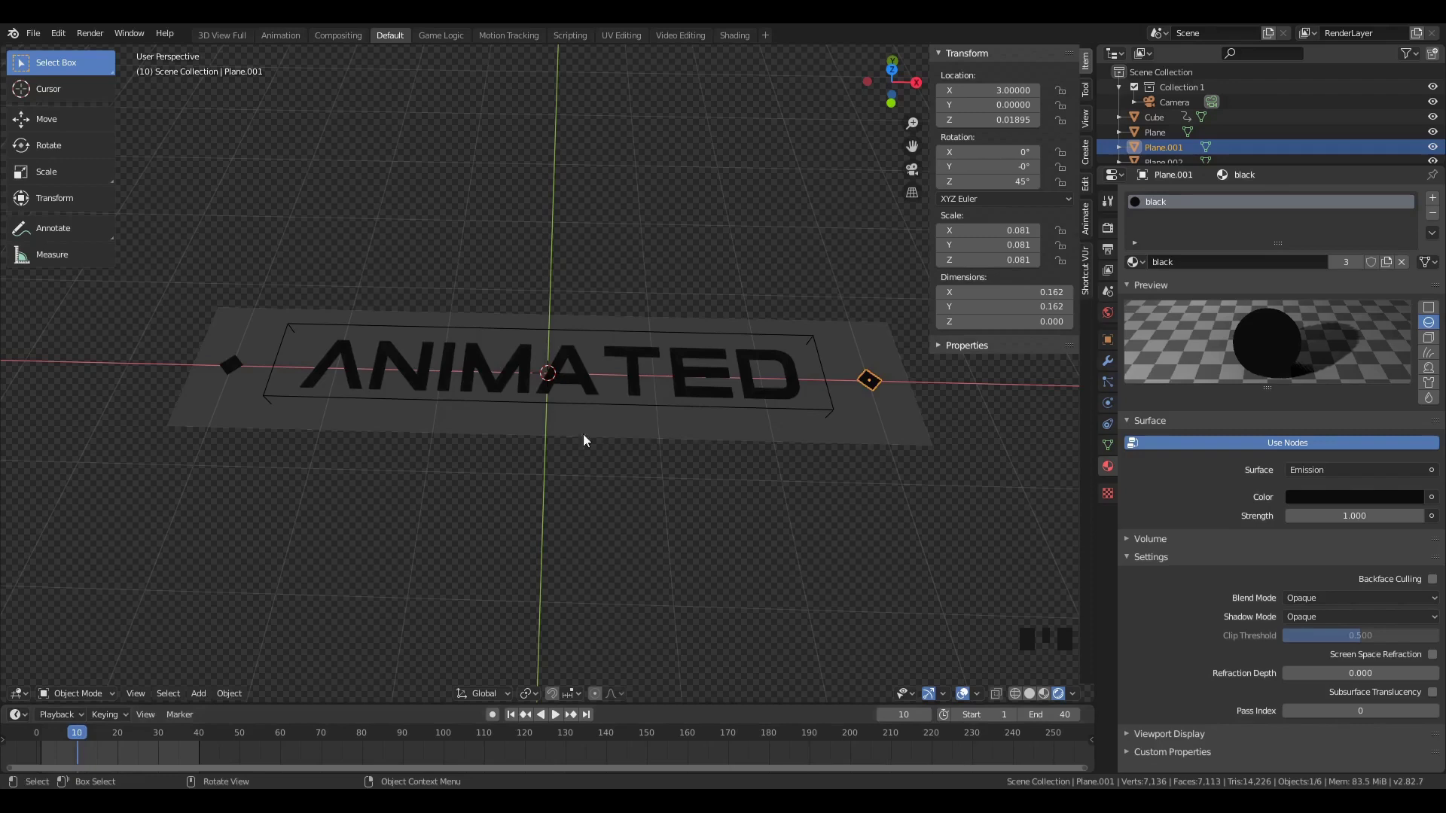
{"action": "left_click_drag", "start_coordinate": [91, 743], "coordinate": [237, 372]}
{"action": "left_click", "coordinate": [291, 420]}
{"action": "left_click_drag", "start_coordinate": [68, 741], "coordinate": [999, 408]}
{"action": "key", "text": "s"}
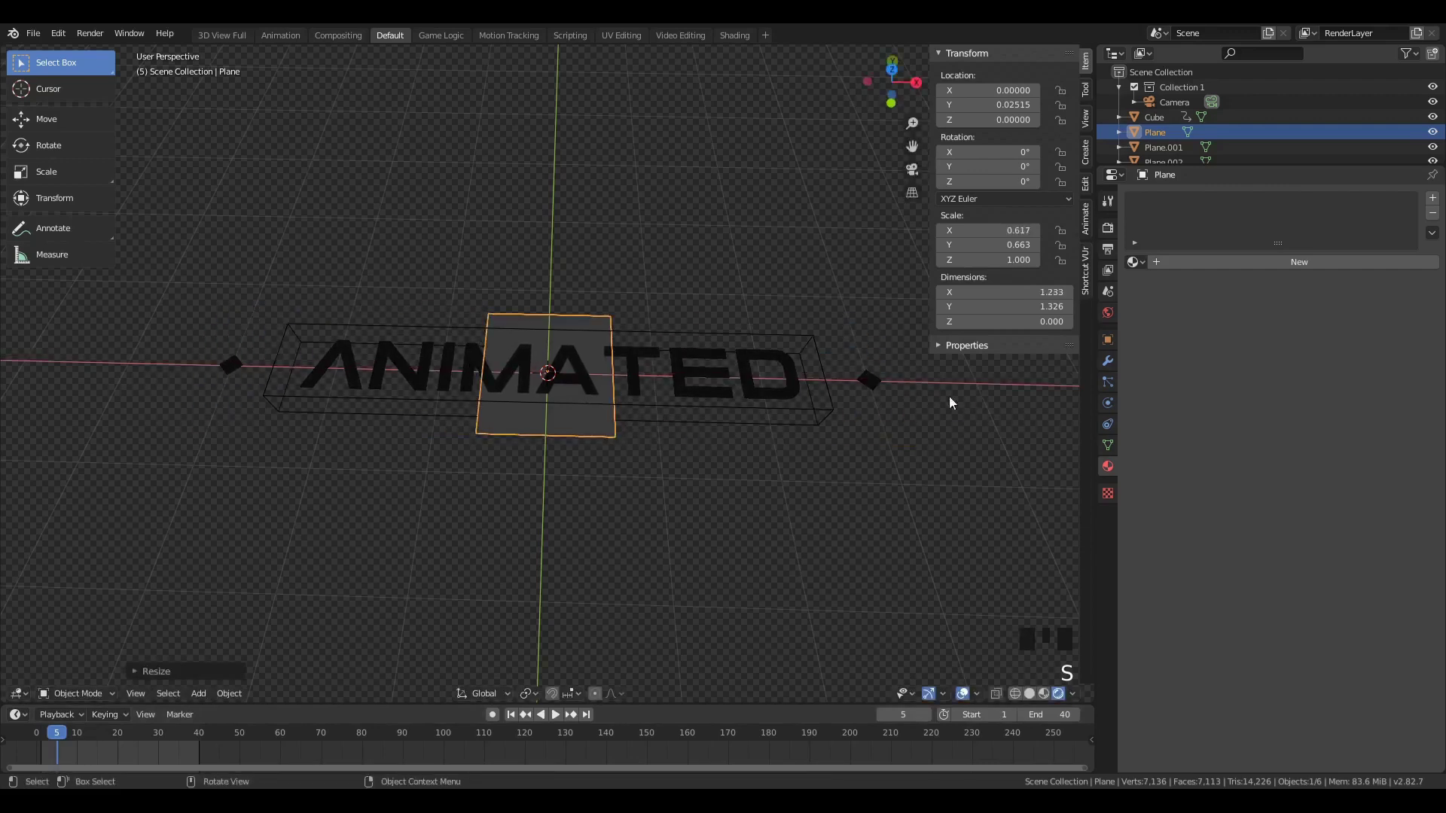
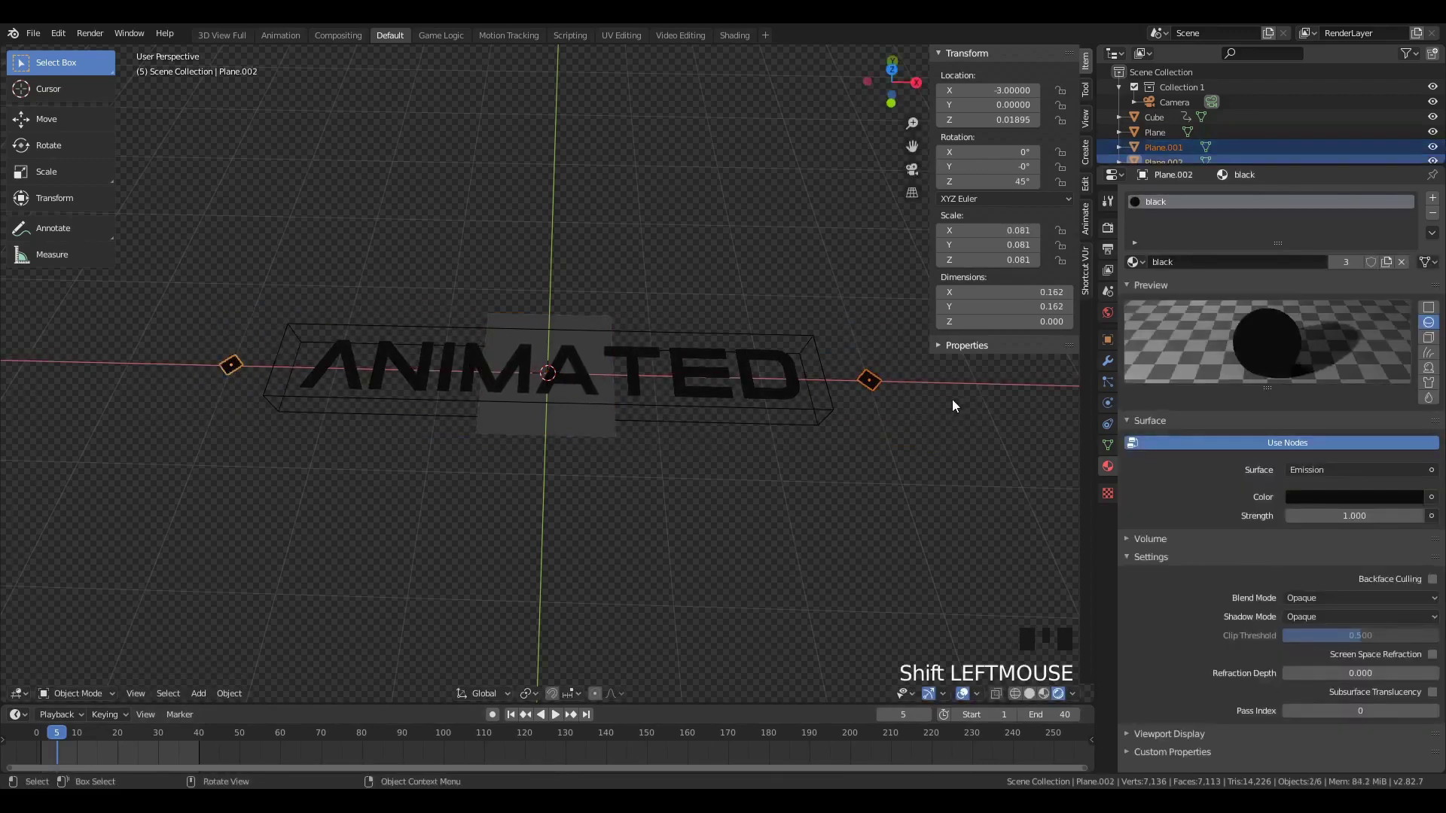
- Squeeze both diamonds toward the centre and shrink them at the opening frames
{"action": "key", "text": "s"}
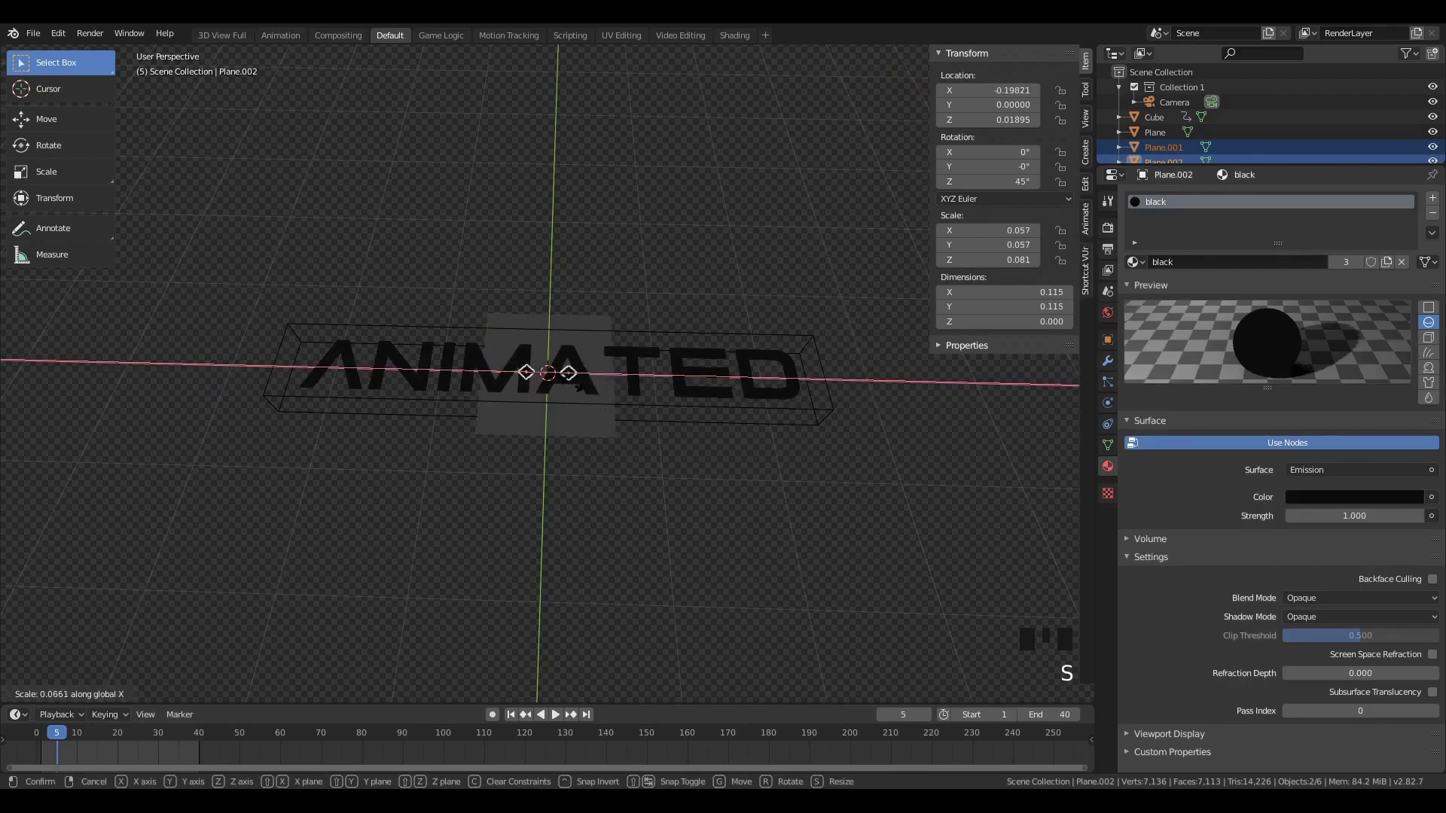
{"action": "scroll", "scroll_direction": "up", "scroll_amount": 3}
{"action": "key", "text": "s"}
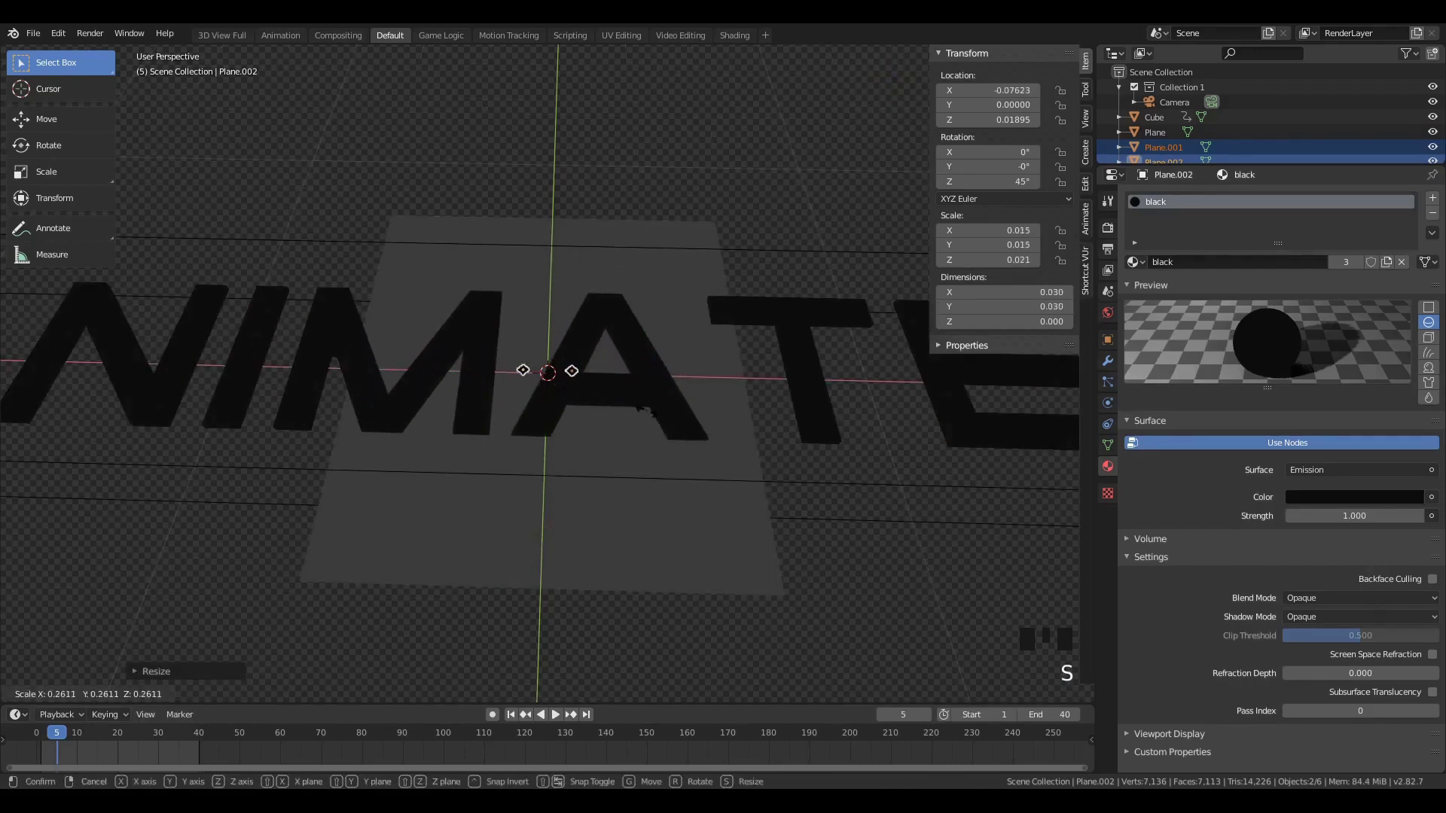
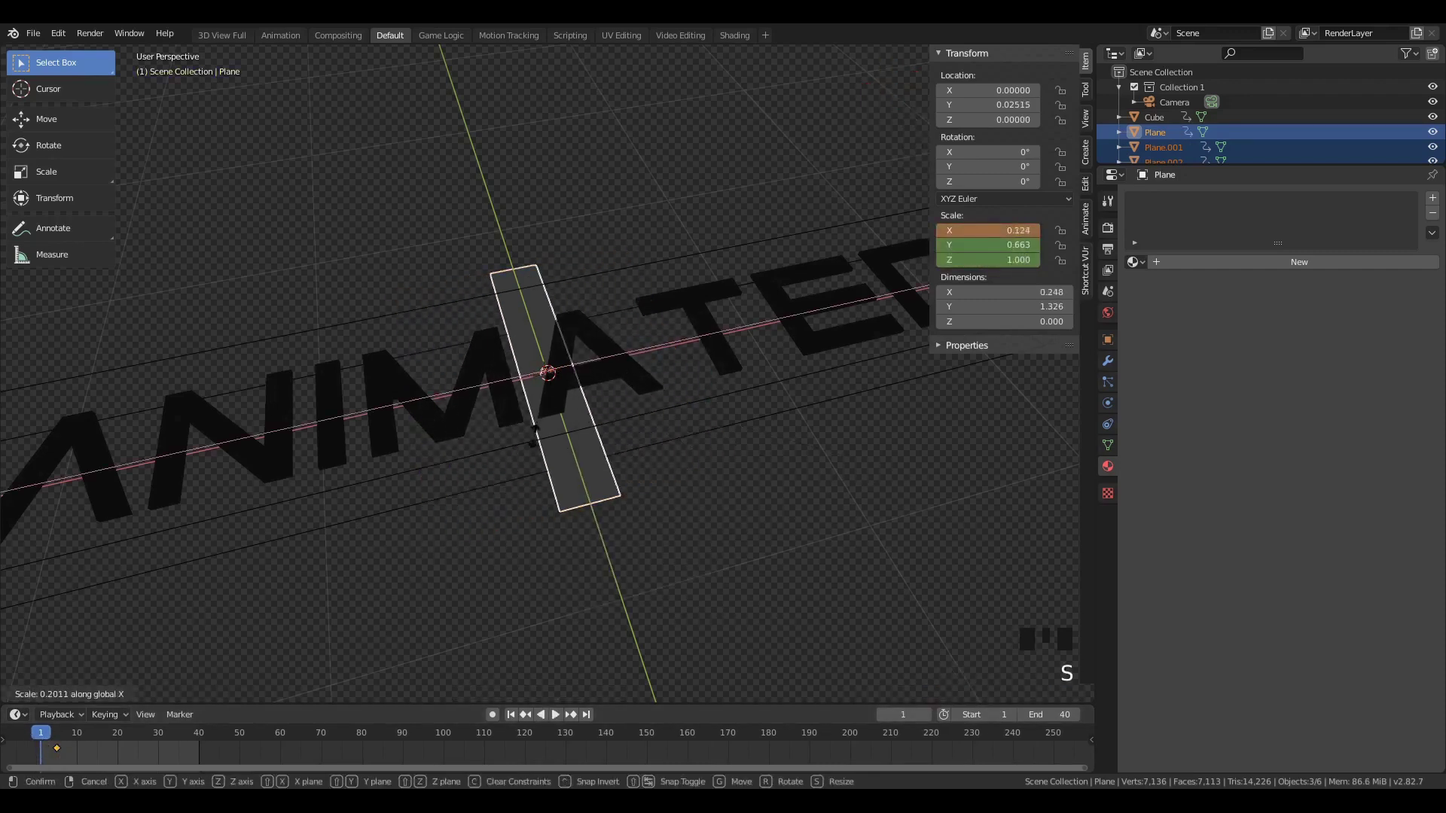
- Keyframe the narrow bar, then at the later frame stretch it to full width
{"action": "key", "text": "space"}
{"action": "key", "text": "space"}
{"action": "left_click_drag", "start_coordinate": [96, 736], "coordinate": [121, 748]}
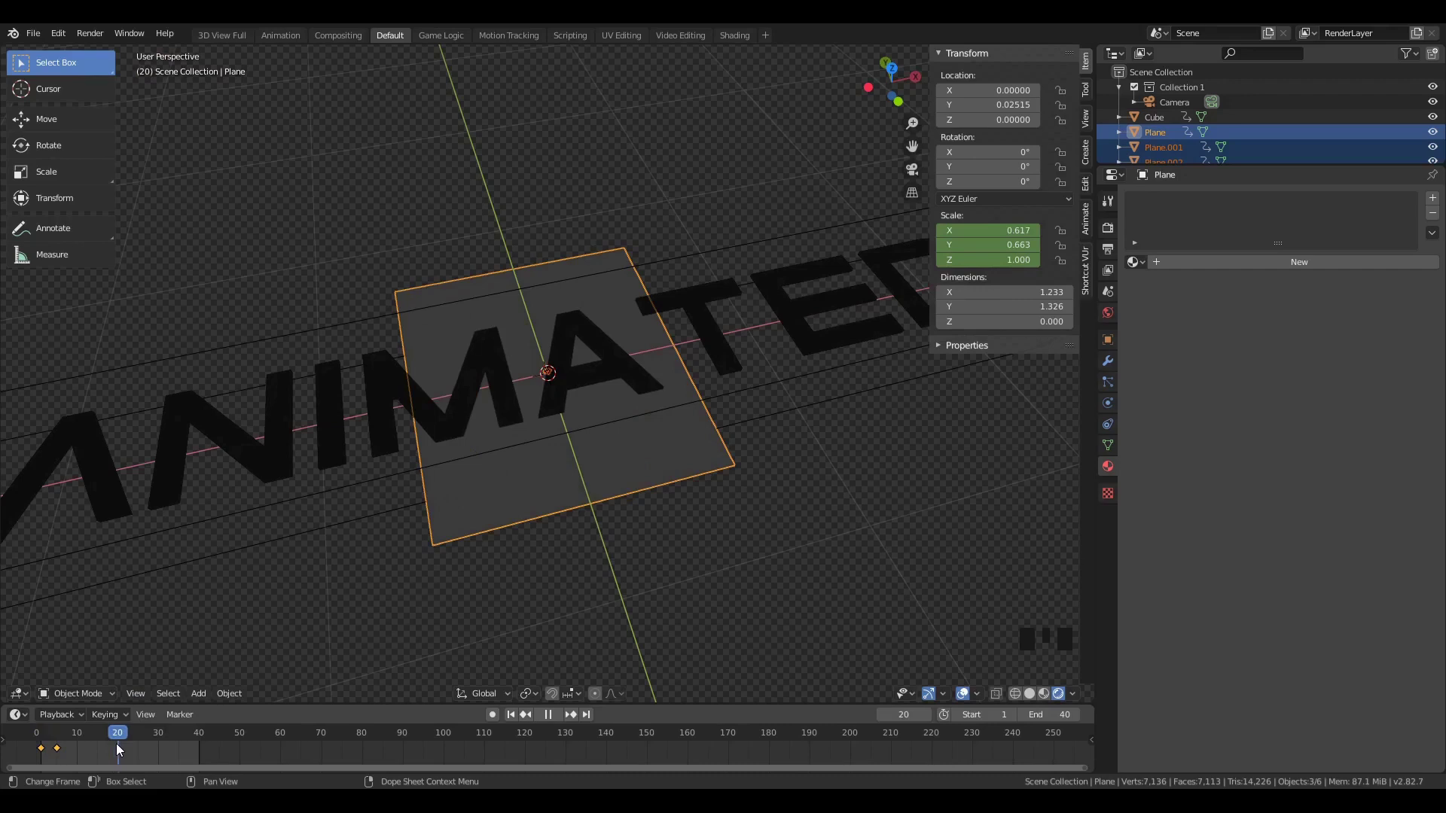
{"action": "scroll", "scroll_direction": "down", "scroll_amount": 3}
{"action": "scroll", "scroll_direction": "up", "scroll_amount": 3}
{"action": "scroll", "scroll_direction": "down", "scroll_amount": 3}
{"action": "key", "text": "s"}
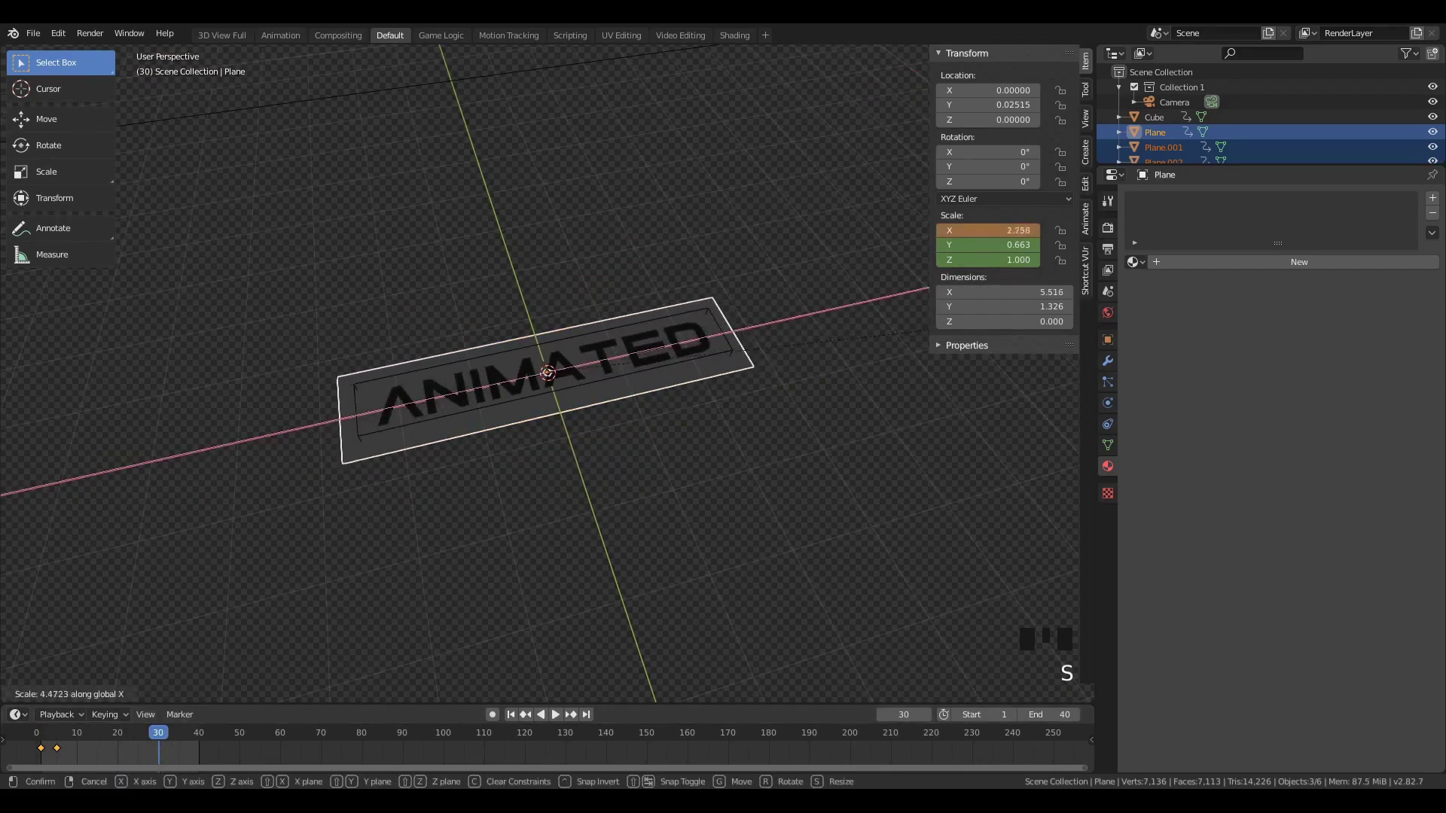
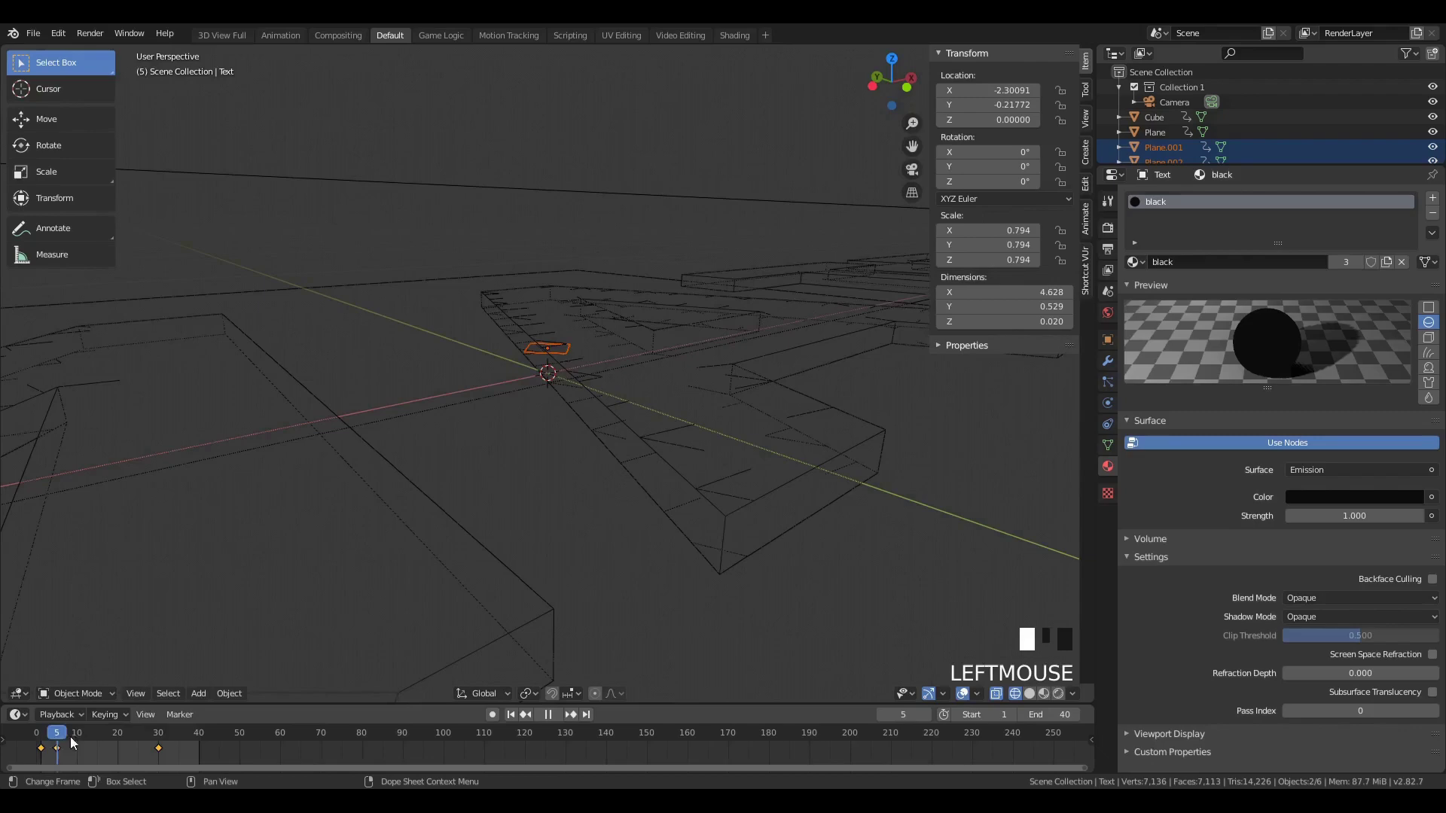
{"action": "scroll", "scroll_direction": "down", "scroll_amount": 3}
- From top view, slide the right and left diamonds out to the bar's ends at X ±2.5
{"action": "left_click", "coordinate": [526, 378]}
{"action": "key", "text": "KP_7"}
{"action": "scroll", "scroll_direction": "down", "scroll_amount": 3}
{"action": "key", "text": "g"}
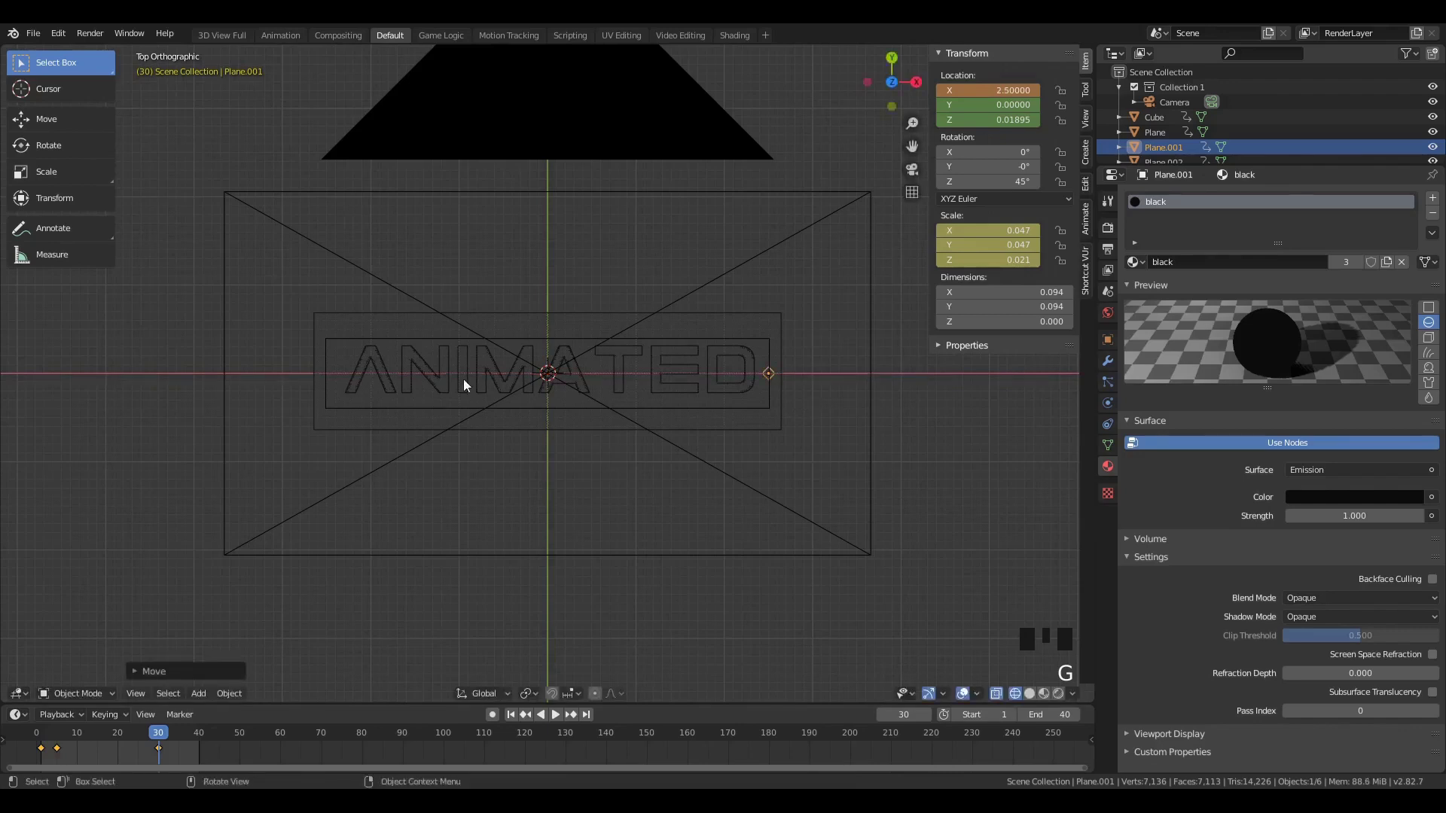
{"action": "left_click", "coordinate": [553, 377]}
{"action": "key", "text": "g"}
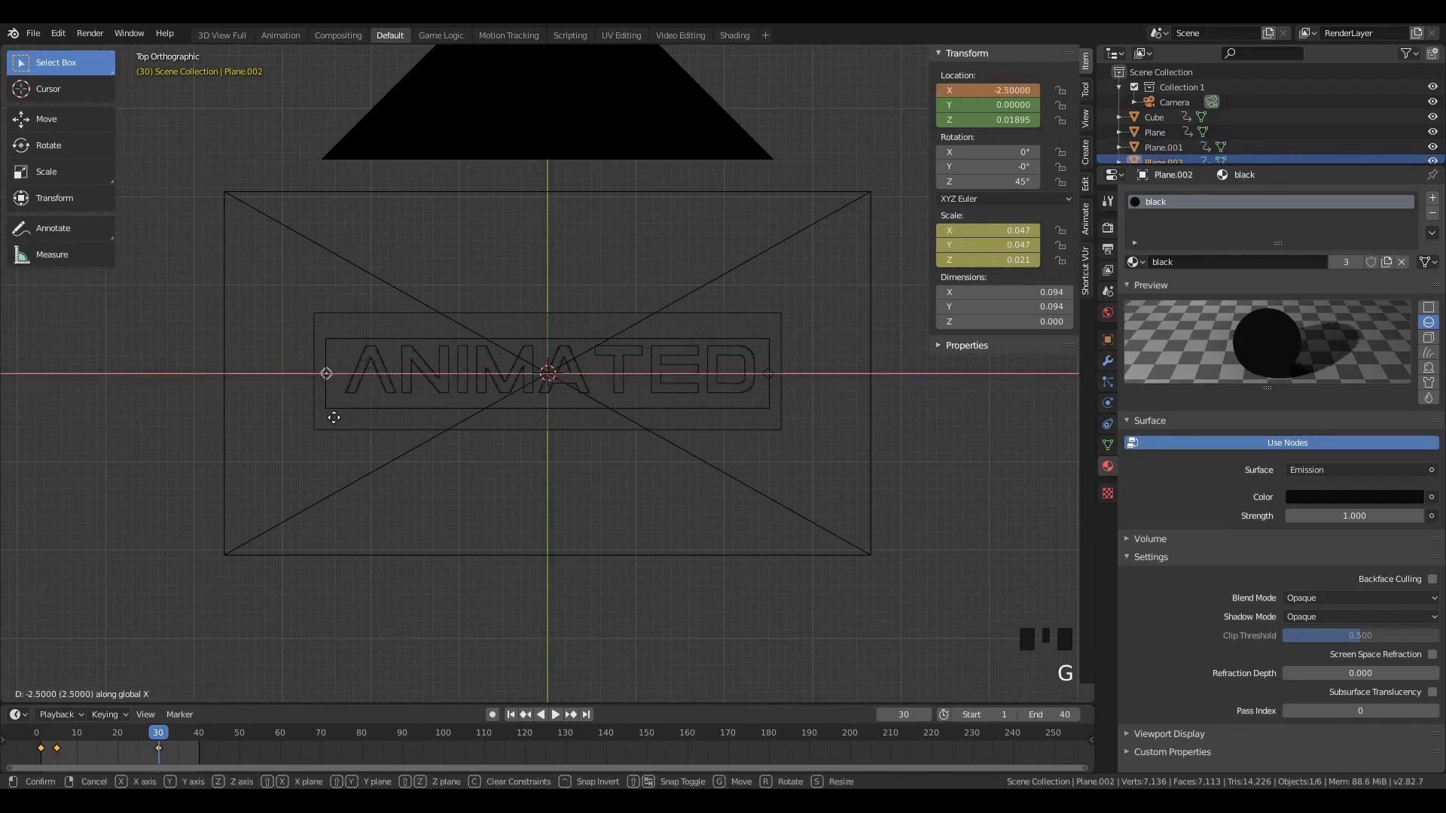
{"action": "left_click", "coordinate": [776, 382]}
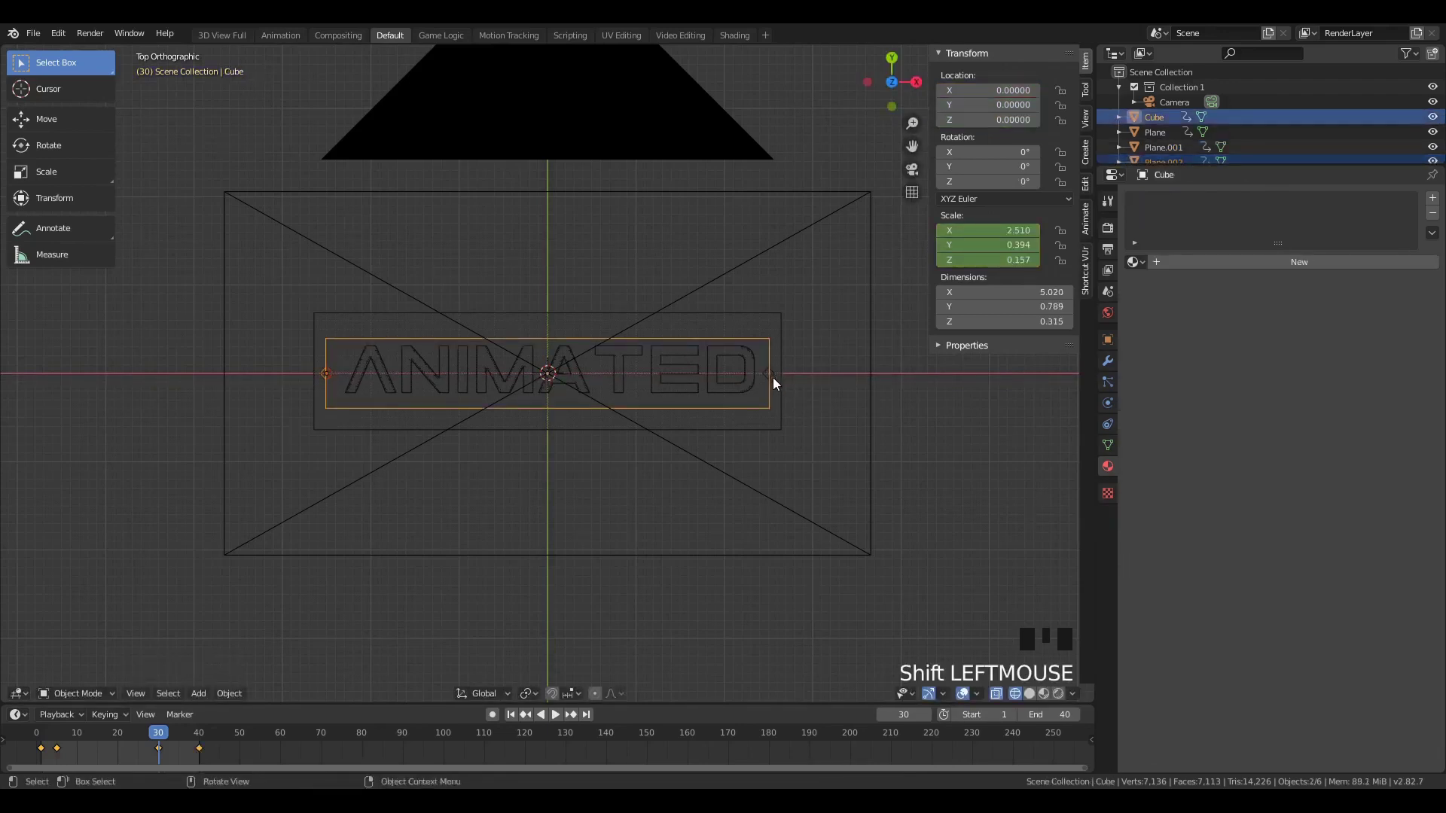
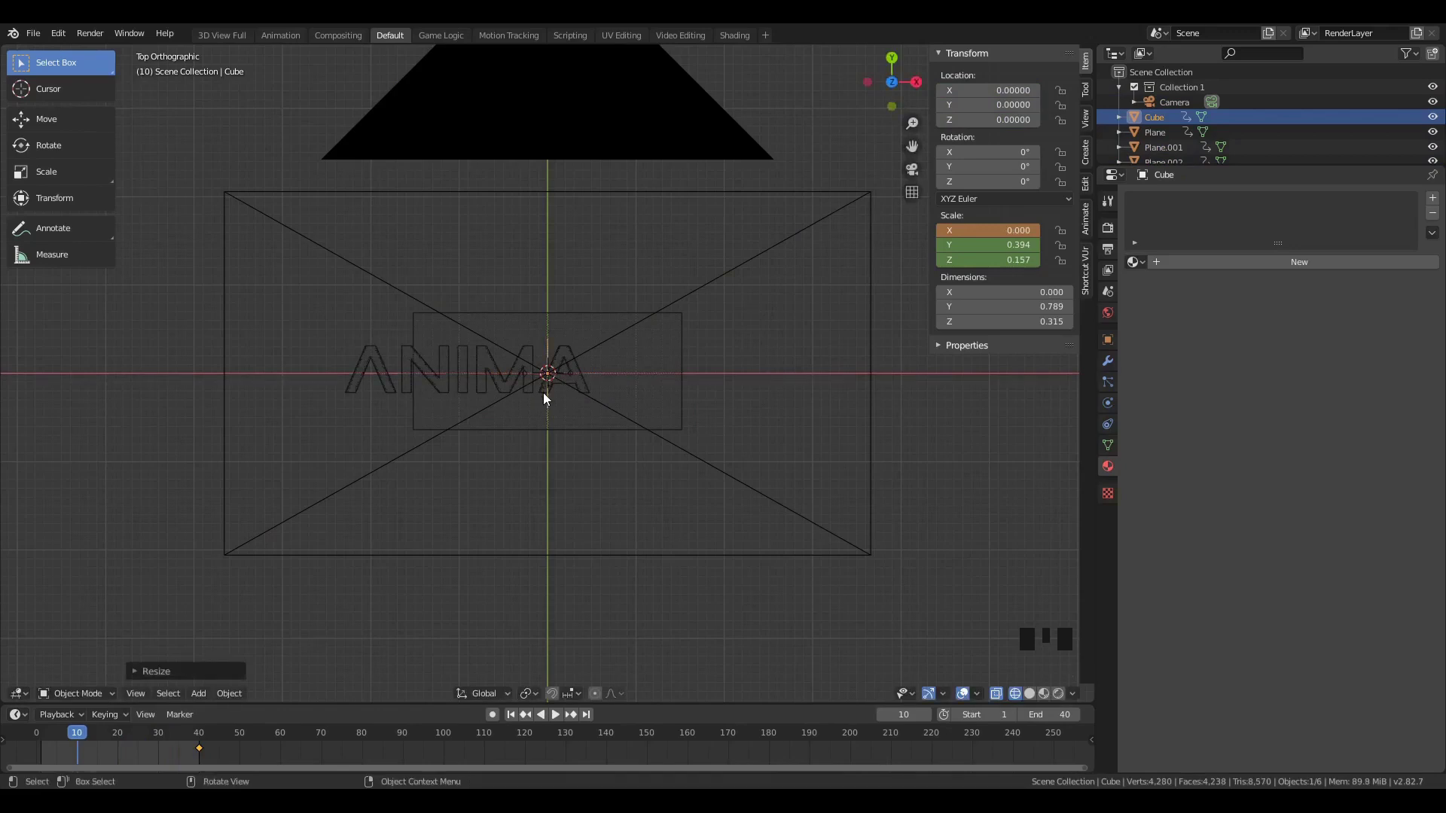
- Keyframe the box at zero width at frame 10 and play back the outward reveal
{"action": "key", "text": "space"}
{"action": "key", "text": "space"}
{"action": "left_click_drag", "start_coordinate": [156, 748], "coordinate": [87, 755]}
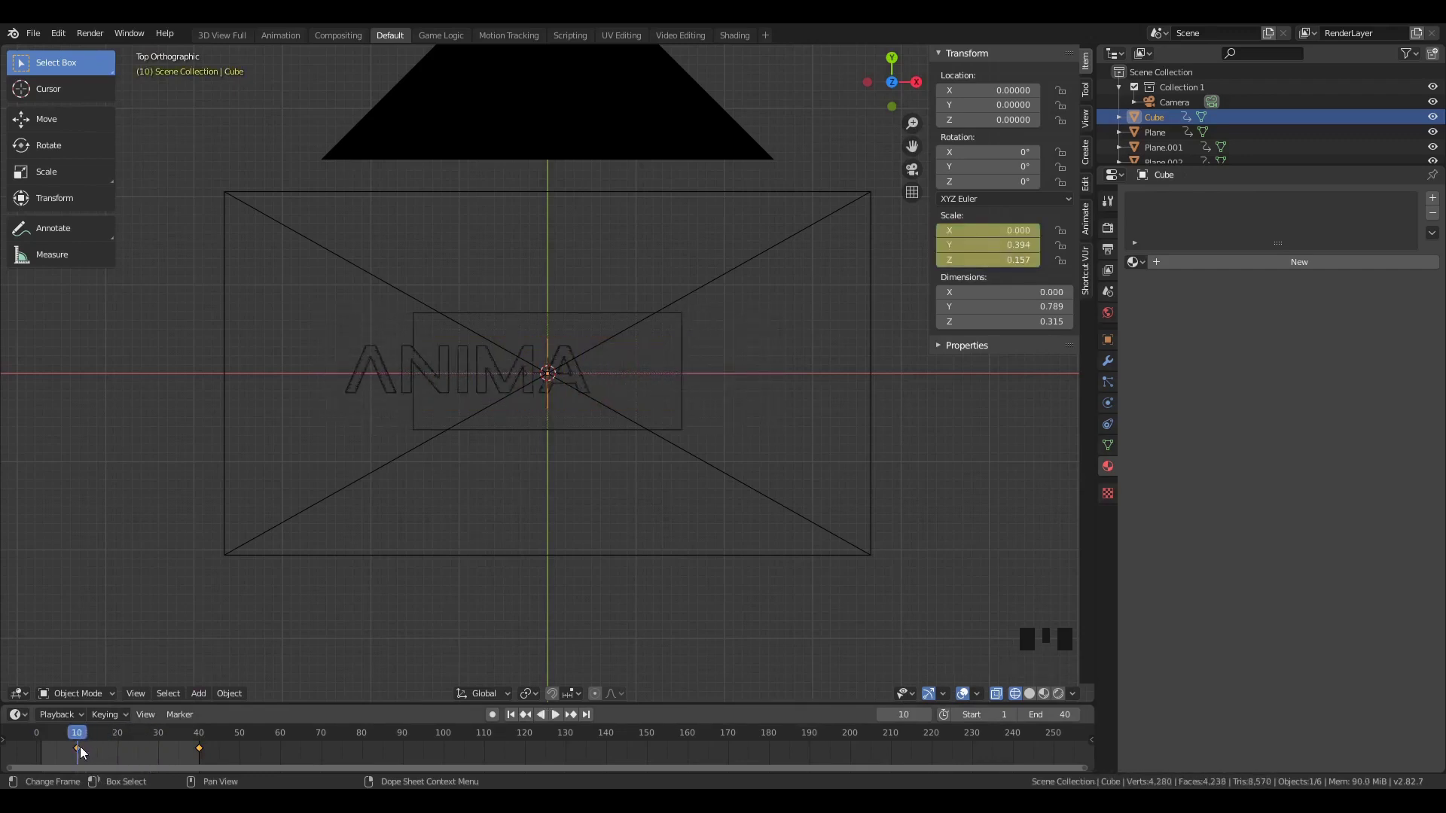
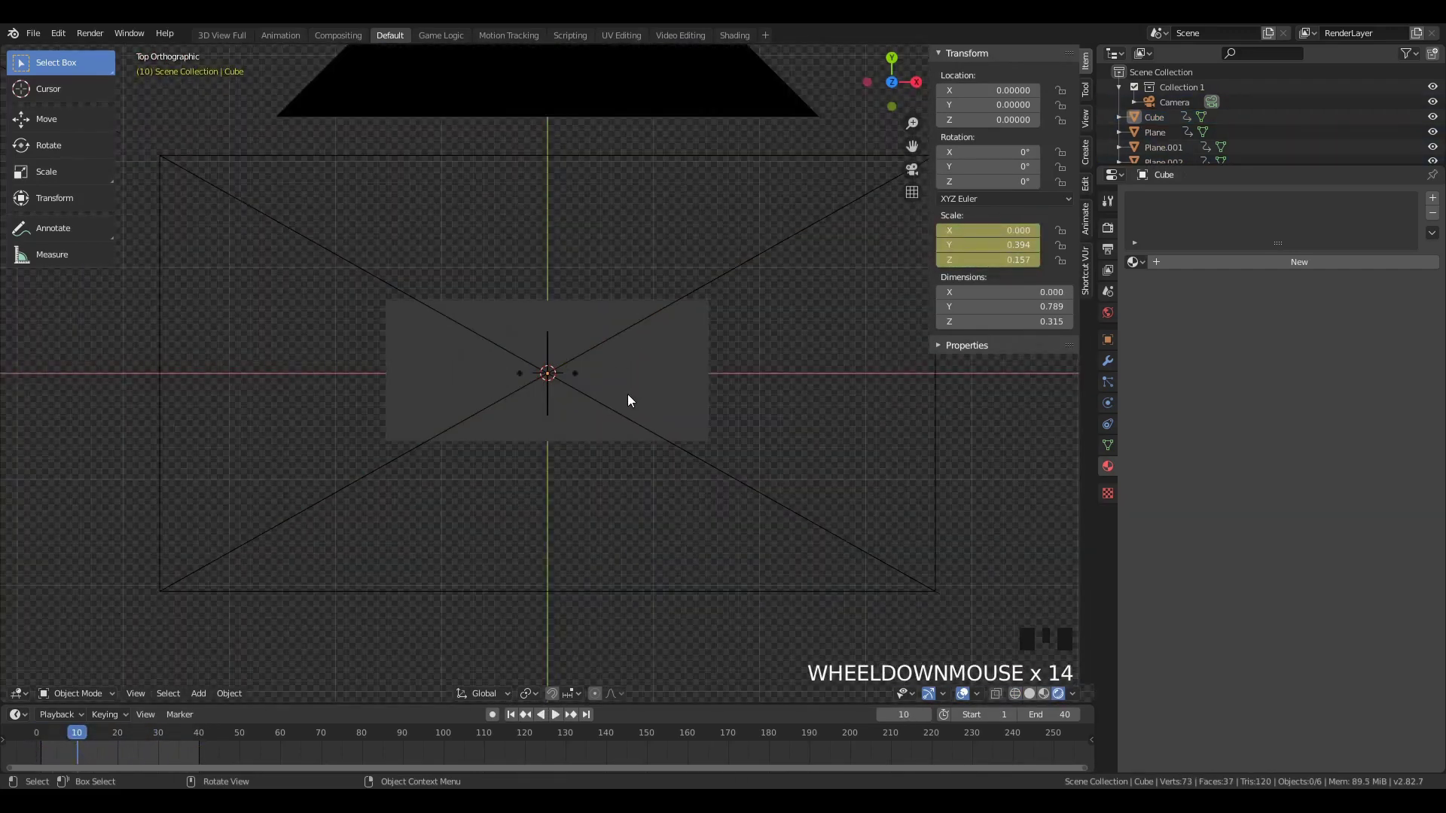
{"action": "key", "text": "F12"}
{"action": "scroll", "scroll_direction": "down", "scroll_amount": 3}
{"action": "key", "text": "space"}
{"action": "key", "text": "space"}
- Give the bar plane behind the text a new default material
{"action": "left_click", "coordinate": [668, 416]}
{"action": "left_click", "coordinate": [1186, 265]}
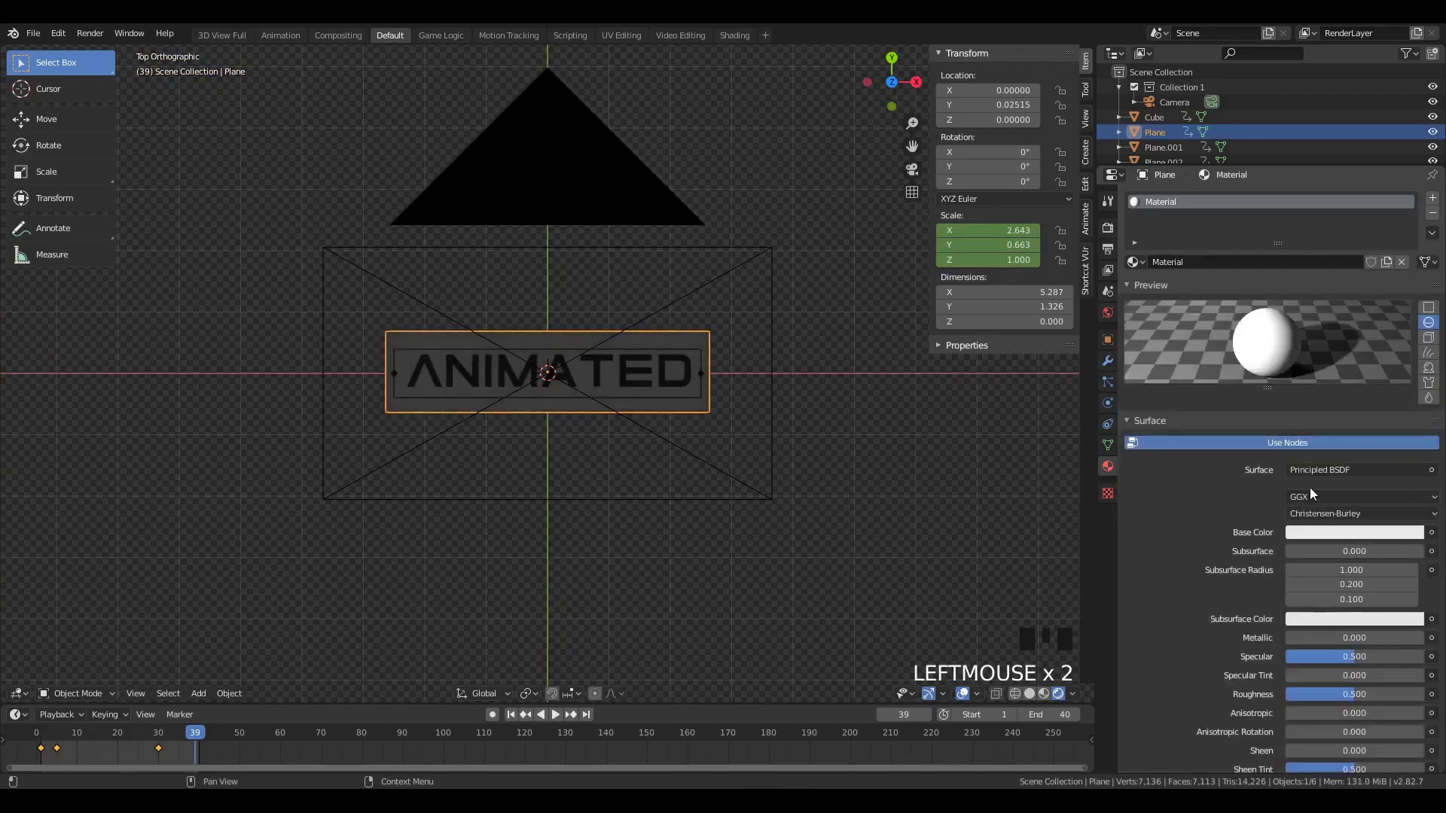
- Colour the bar's emission material cyan and play the animation
{"action": "left_click_drag", "start_coordinate": [1324, 478], "coordinate": [1327, 502]}
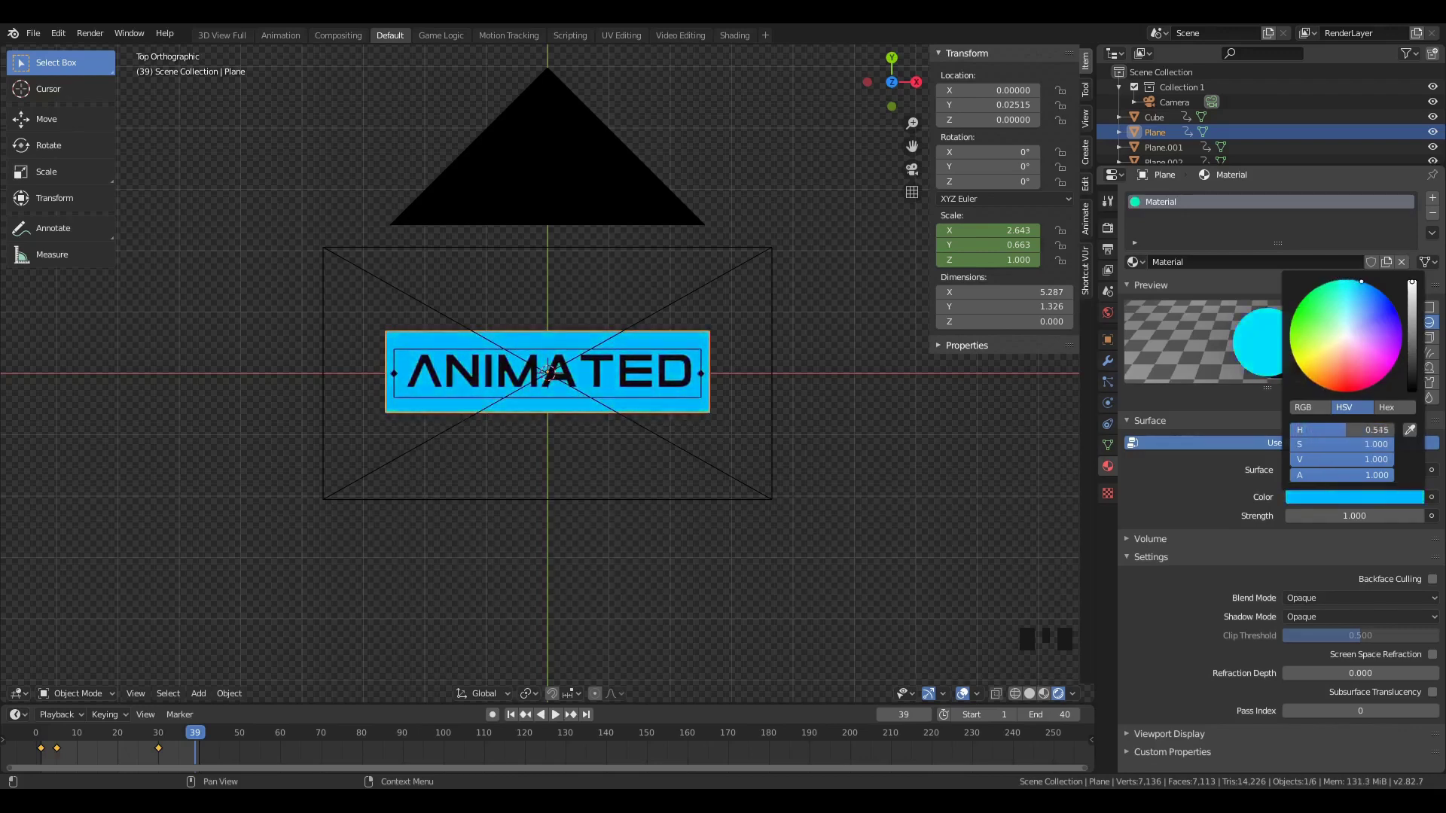
{"action": "key", "text": "a"}
{"action": "scroll", "scroll_direction": "up", "scroll_amount": 3}
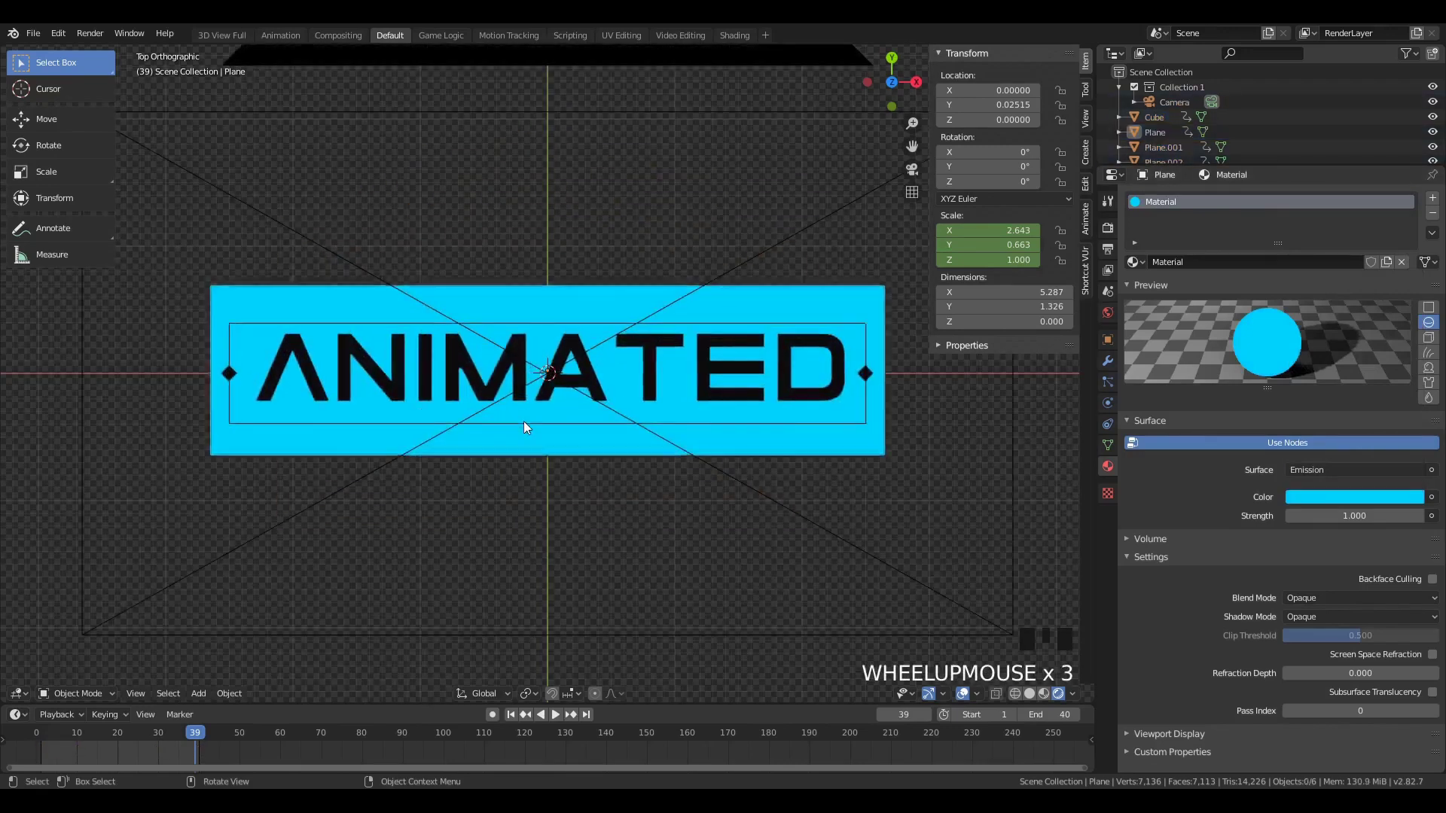
{"action": "key", "text": "space"}
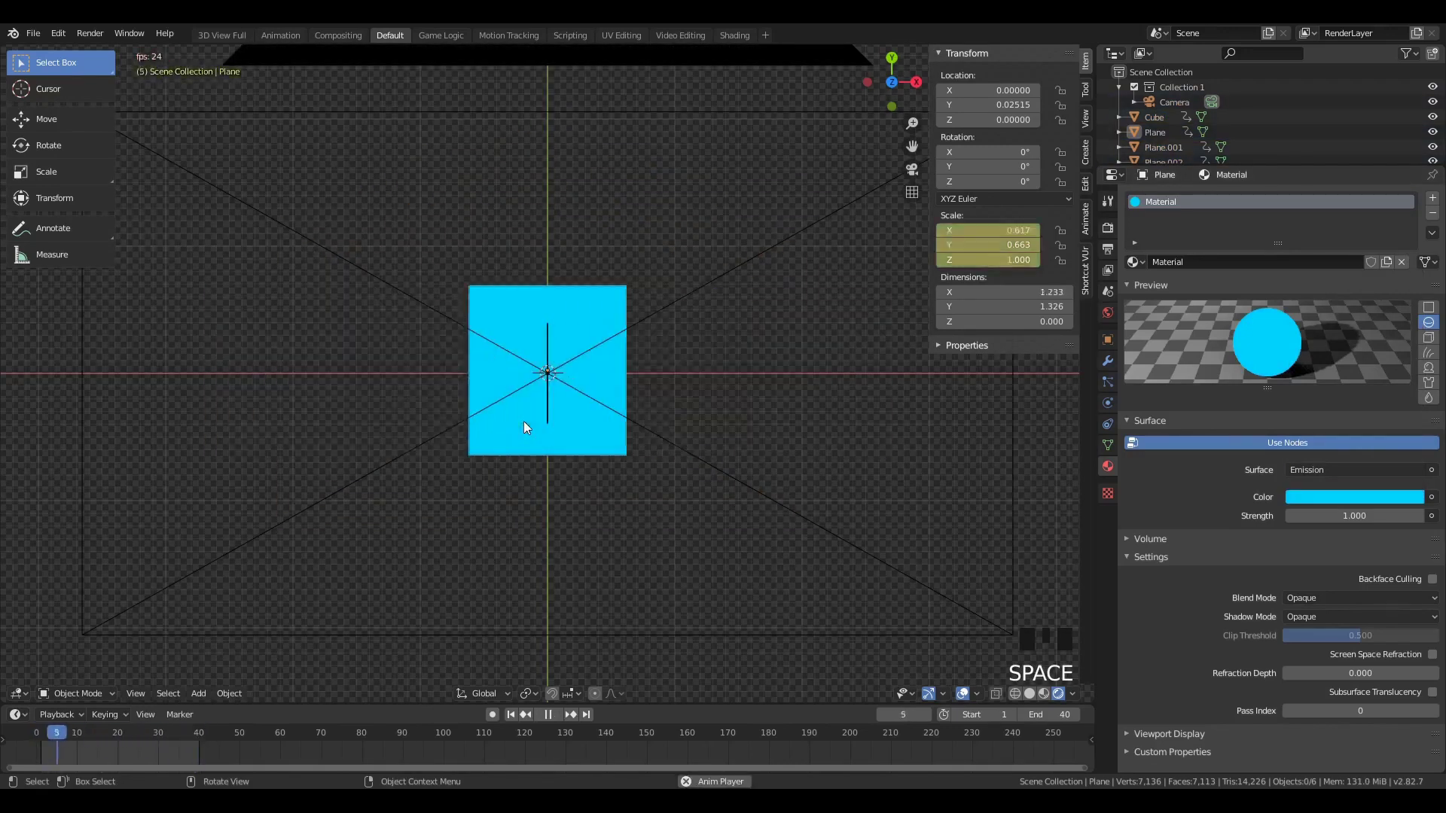
- Edit the cyan bar plane and extrude an edge downward along Y into a strip
{"action": "key", "text": "space"}
{"action": "left_click", "coordinate": [523, 453]}
{"action": "key", "text": "Tab"}
{"action": "scroll", "scroll_direction": "down", "scroll_amount": 3}
{"action": "key", "text": "a"}
{"action": "key", "text": "a"}
{"action": "key", "text": "z"}
{"action": "key", "text": "b"}
{"action": "key", "text": "shift+d"}
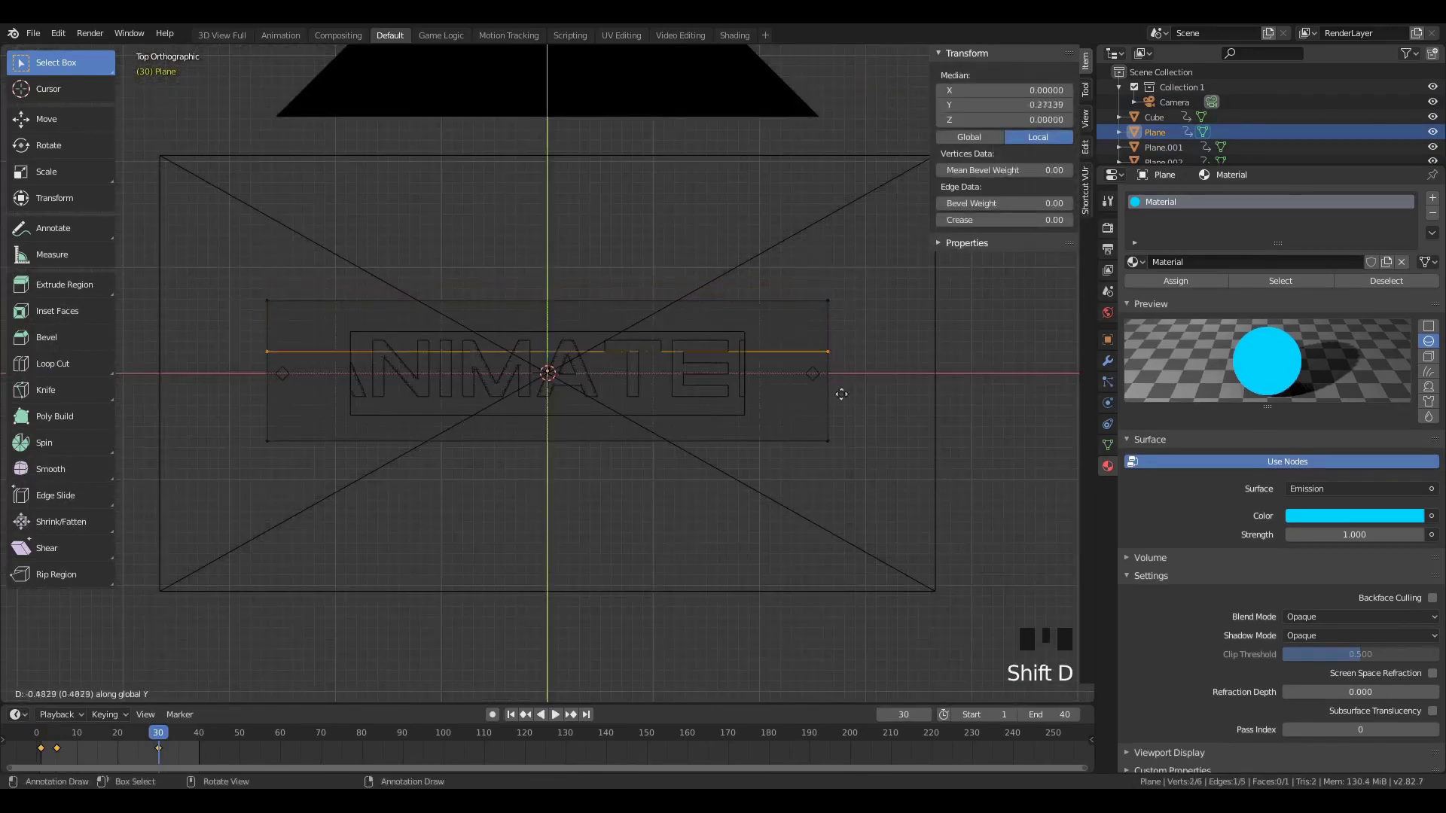
{"action": "key", "text": "e"}
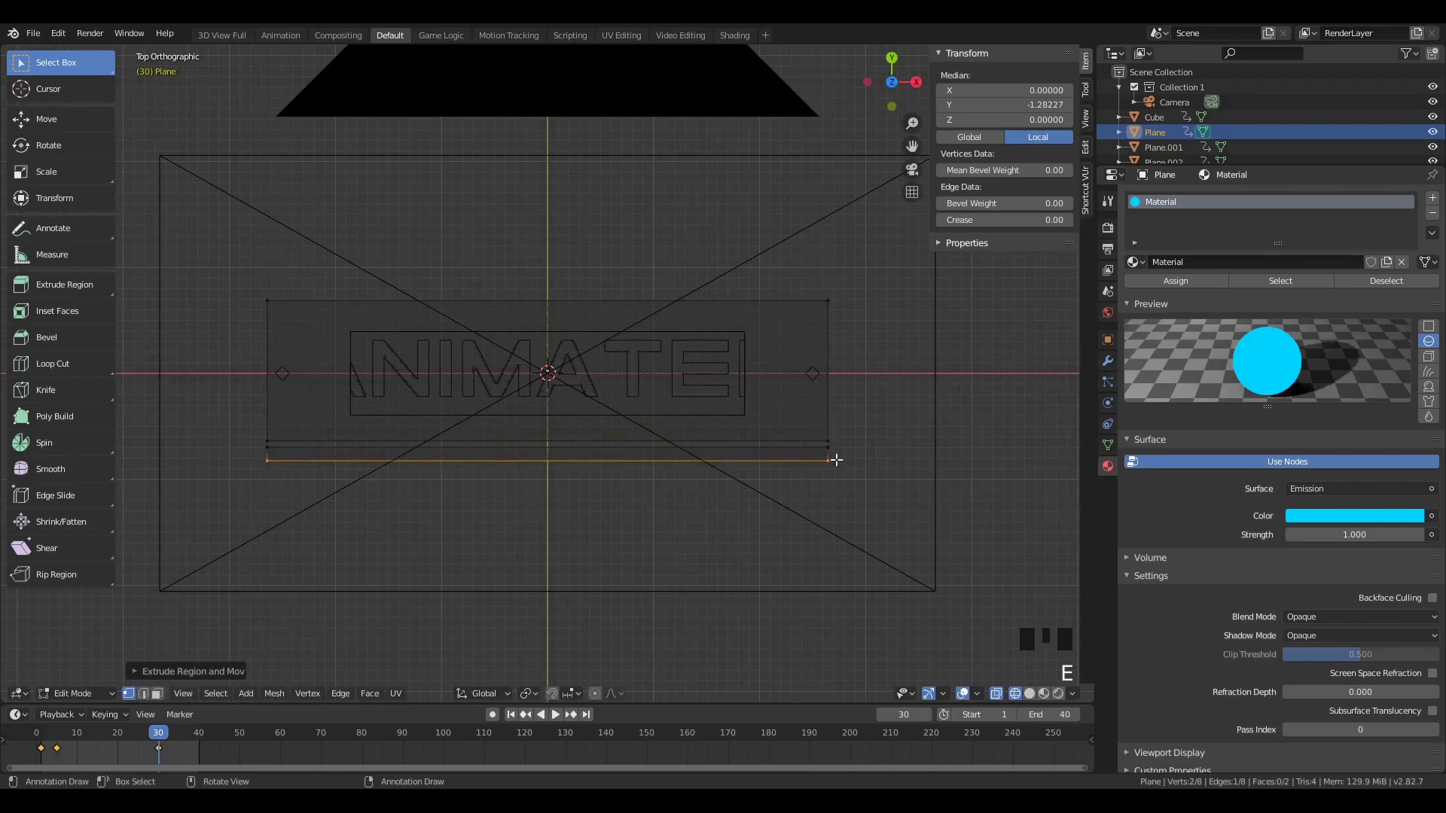
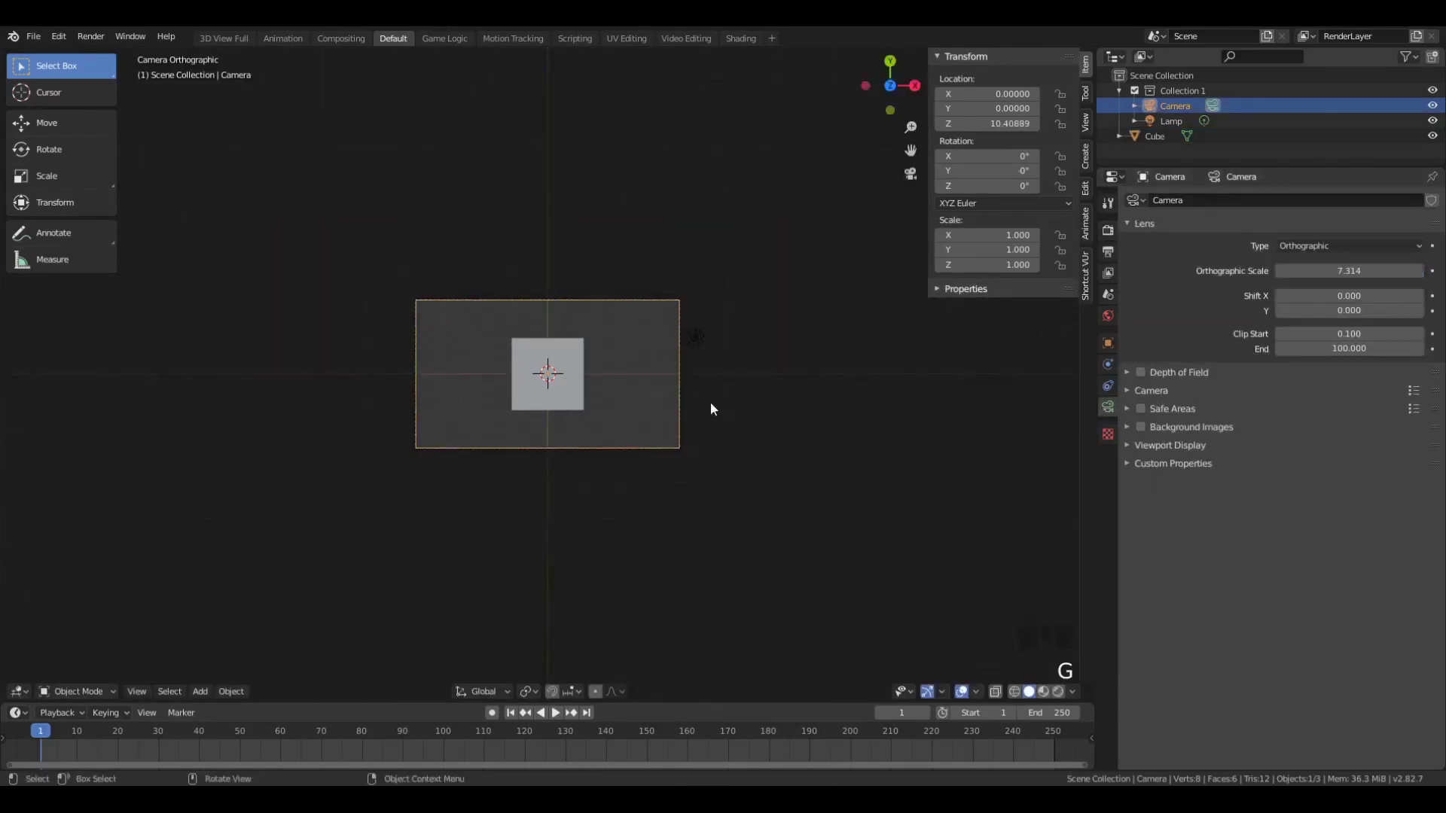
- Enable Film > Transparent in Render Properties for a transparent background
{"action": "left_click", "coordinate": [1111, 234]}
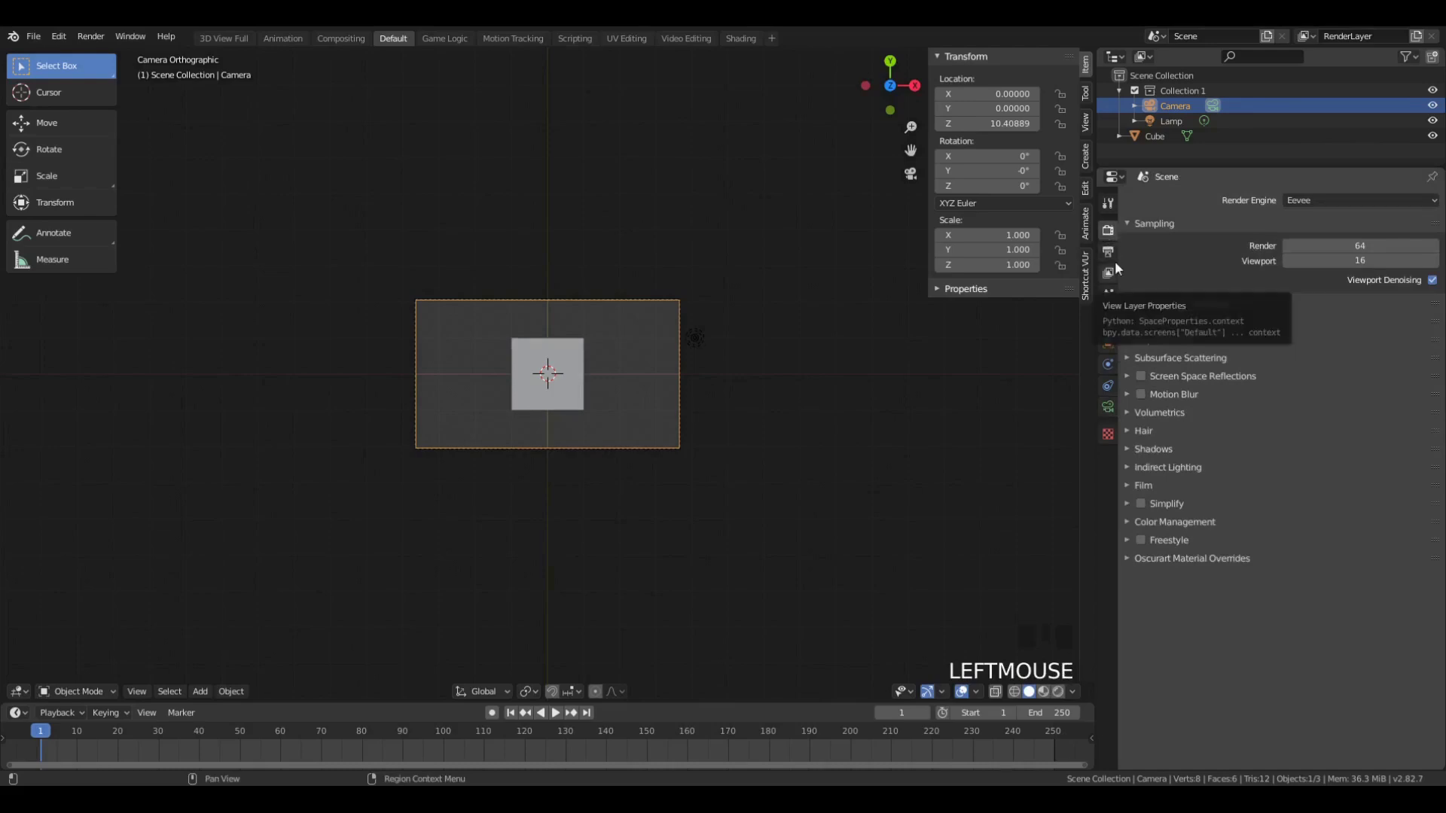
{"action": "left_click", "coordinate": [1153, 490]}
{"action": "left_click", "coordinate": [1422, 530]}
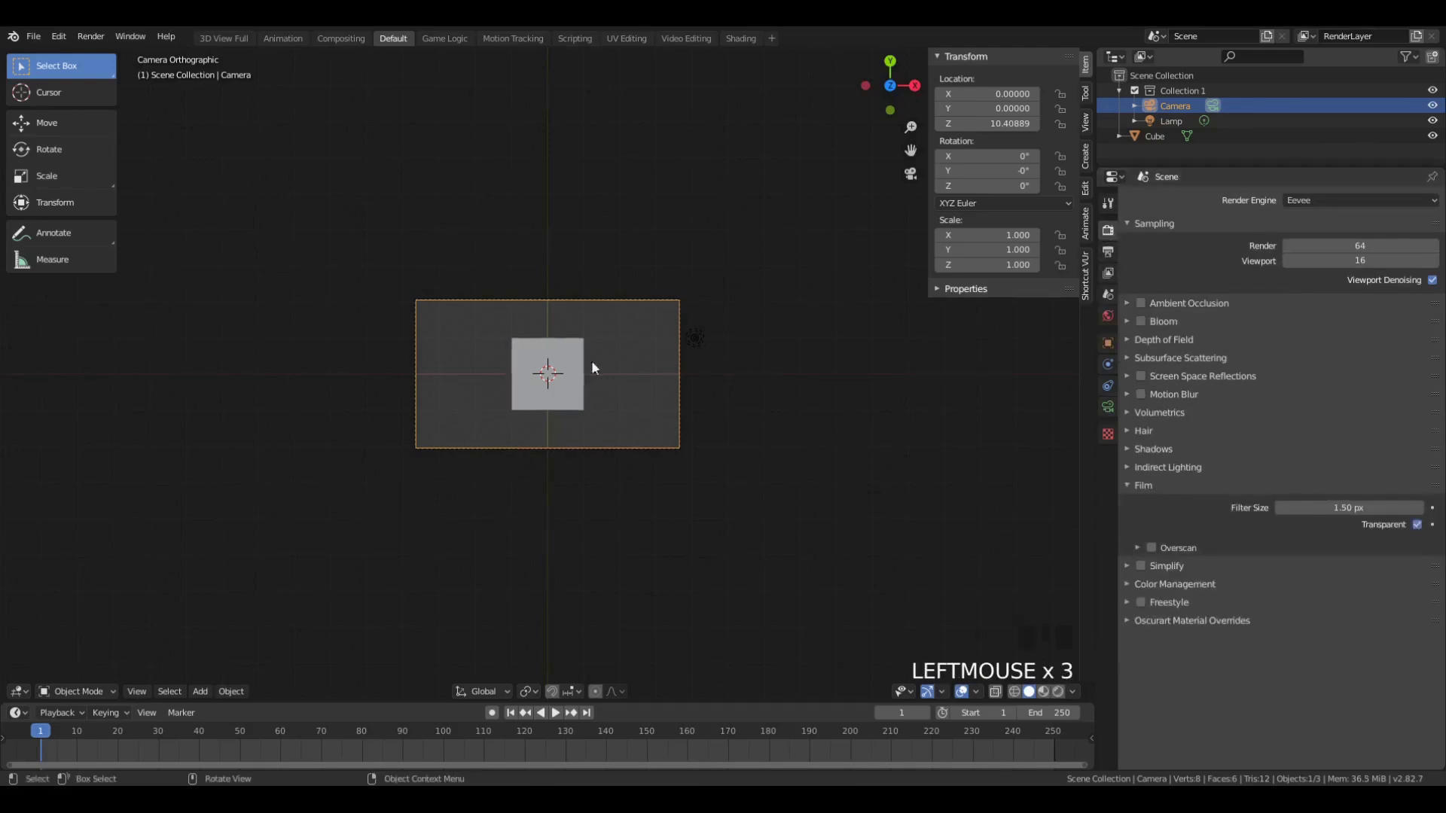
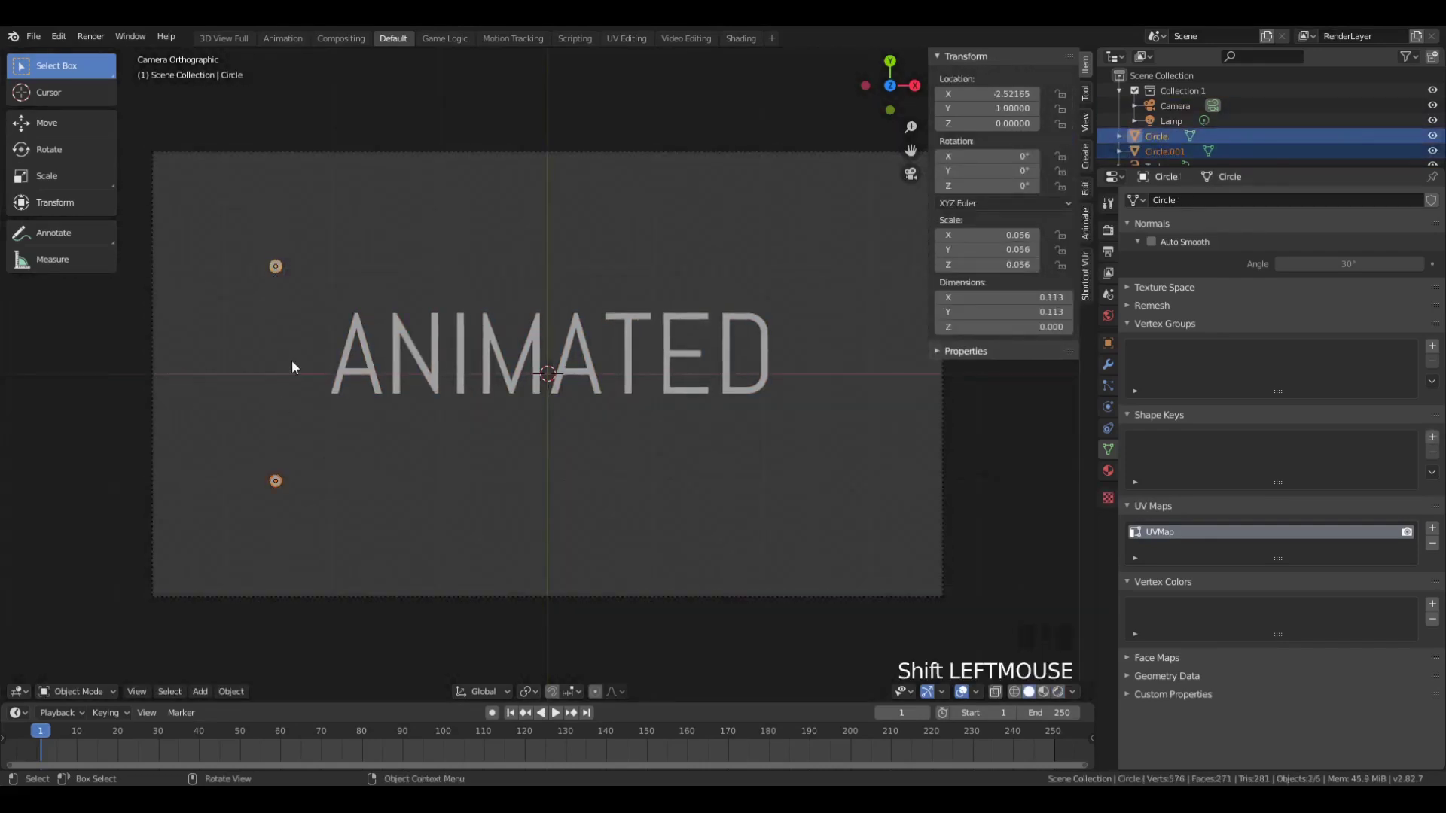
- Duplicate the end dots to the right side of the ANIMATED text with Shift+D
{"action": "key", "text": "shift+d"}
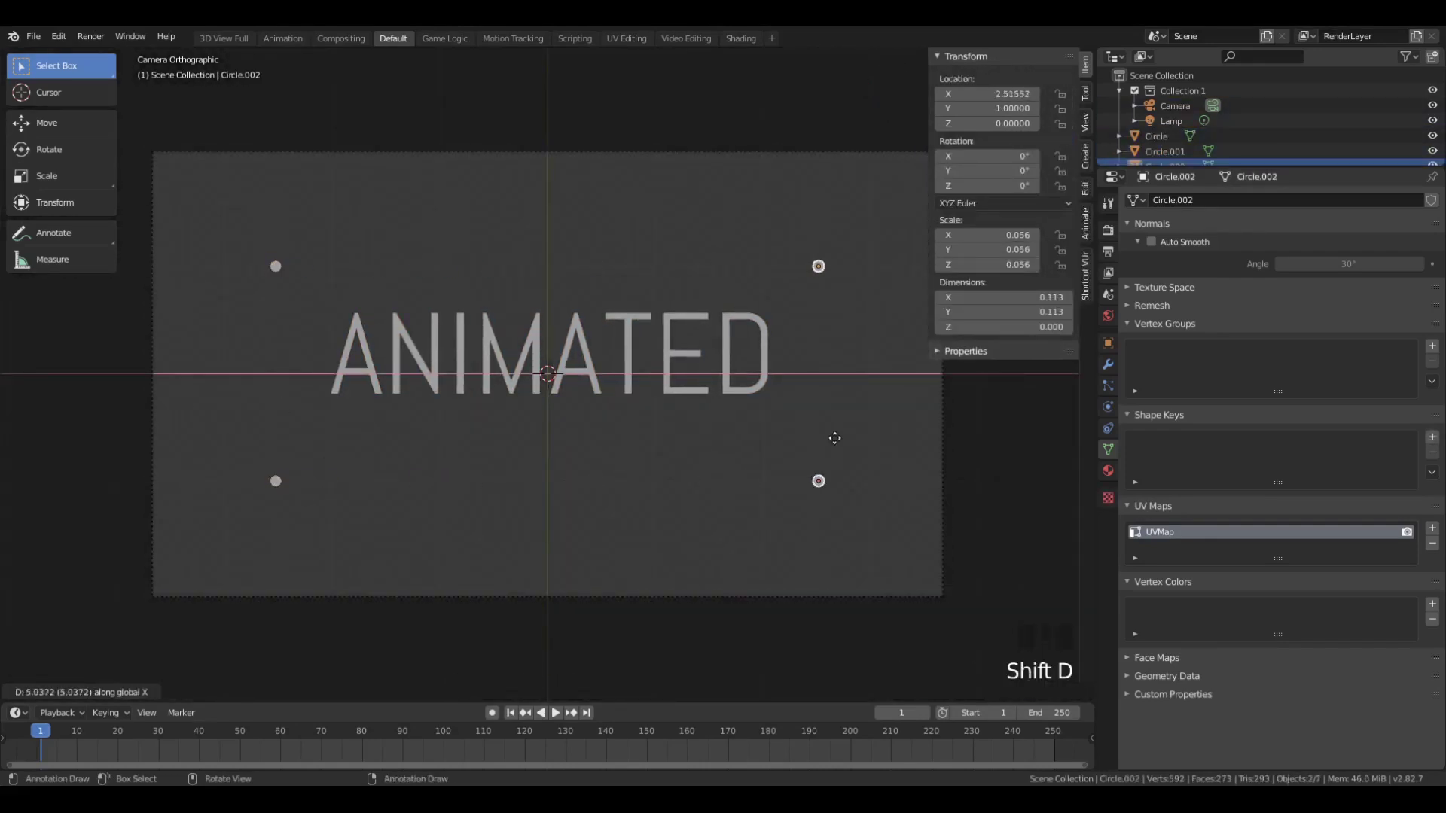
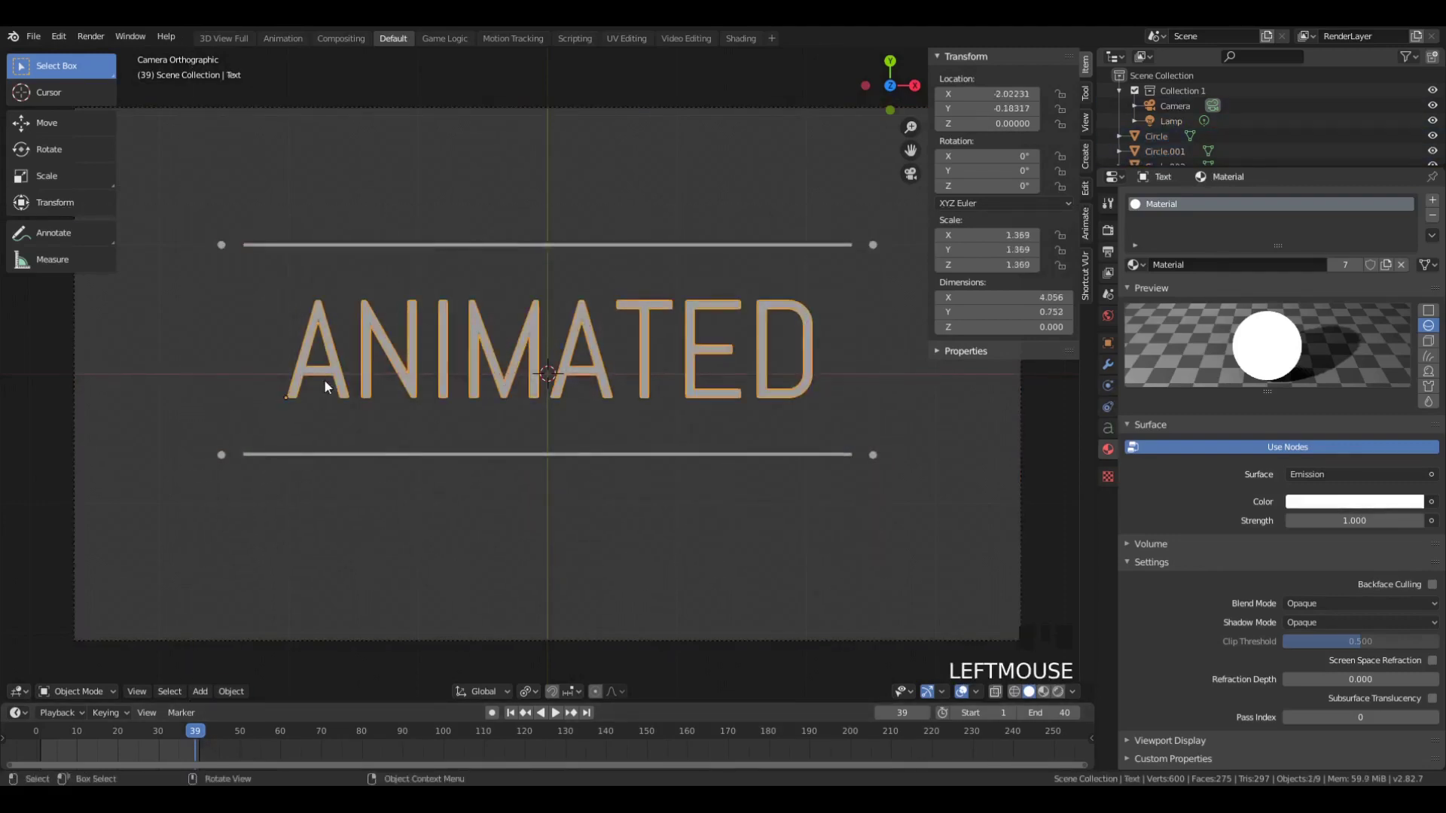
- Add a cube and scale it into a flat box covering the whole ANIMATED word
{"action": "key", "text": "shift+a"}
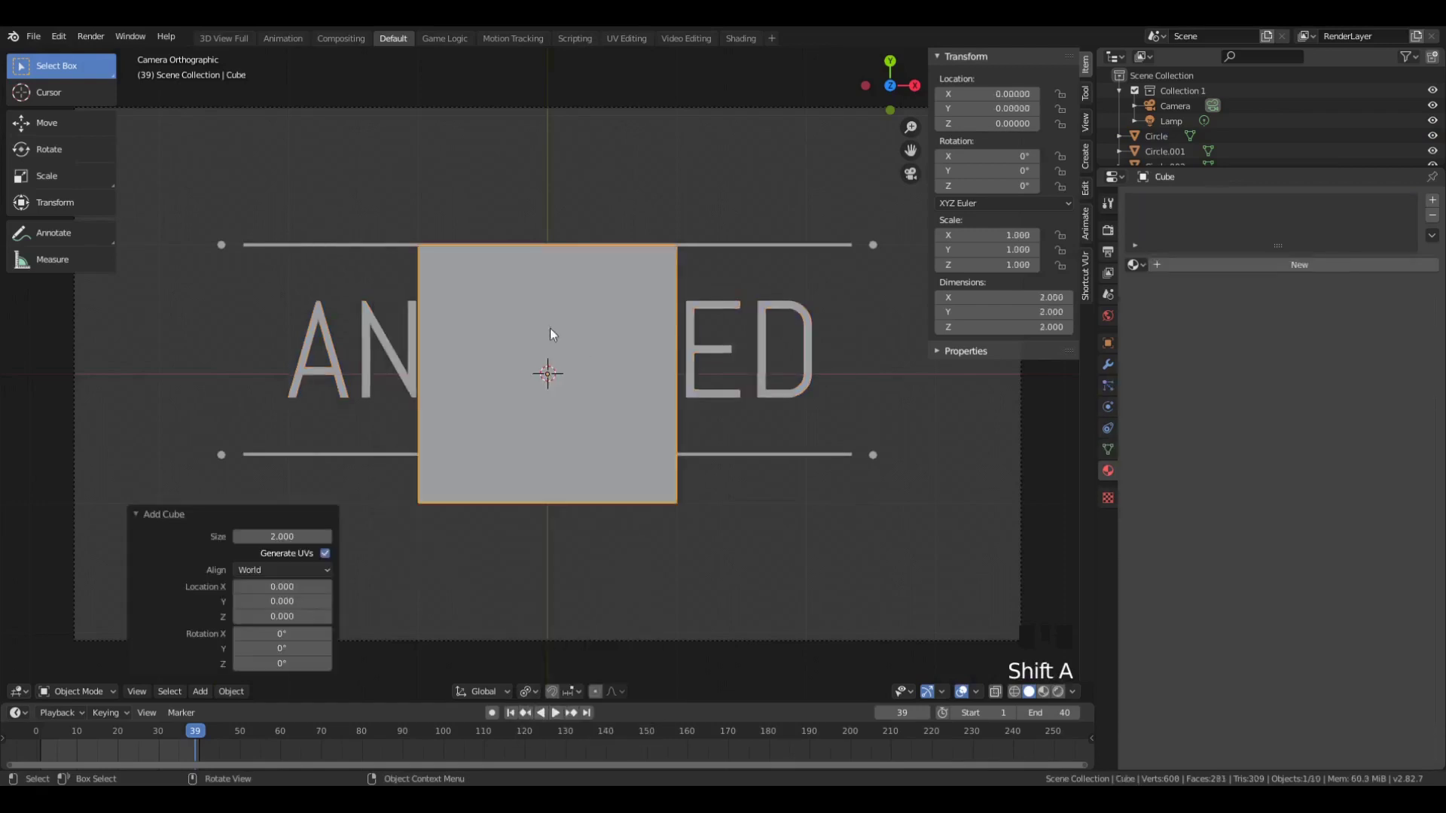
{"action": "key", "text": "s"}
{"action": "key", "text": "g"}
{"action": "key", "text": "s"}
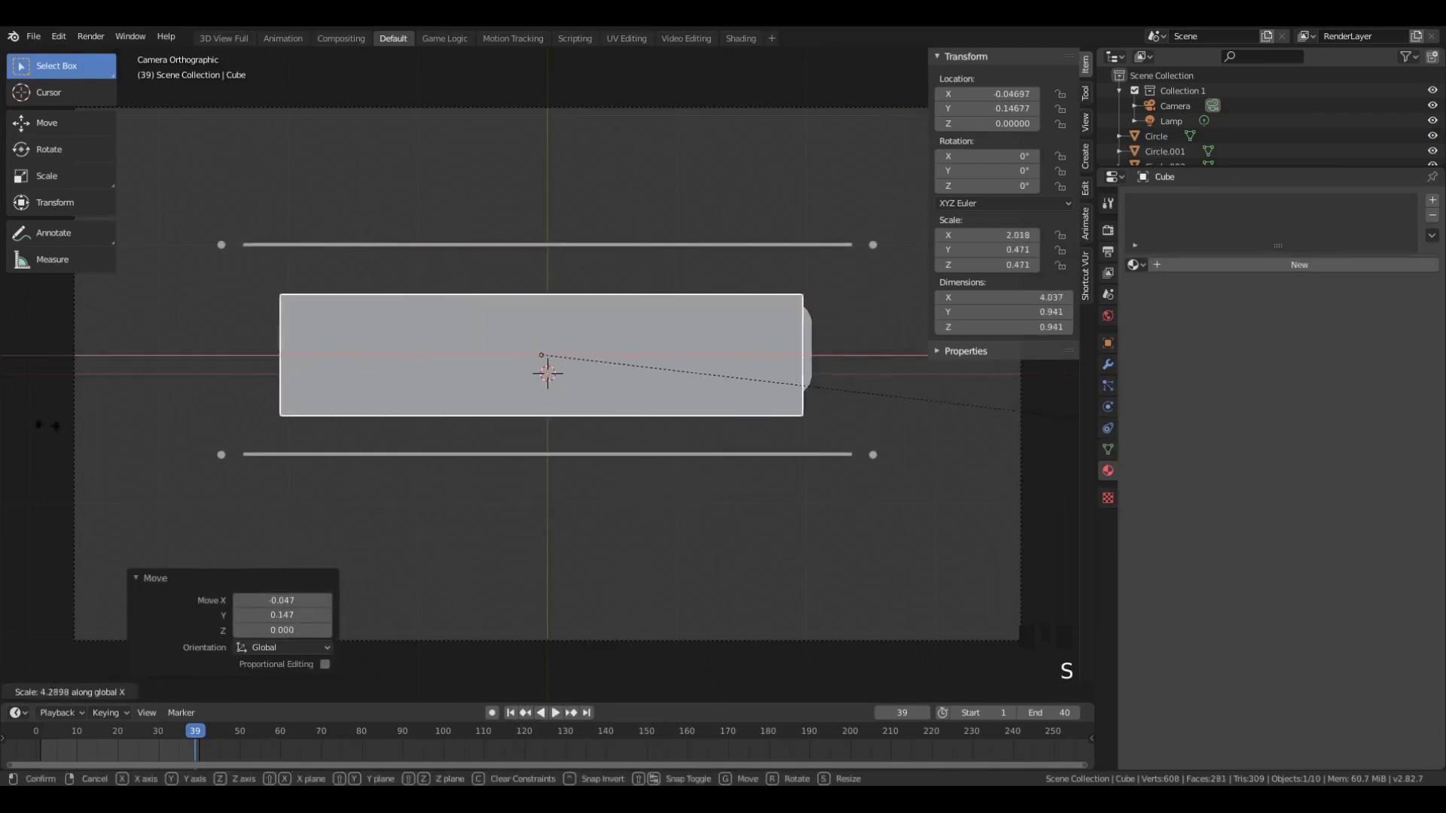
{"action": "key", "text": "g"}
{"action": "key", "text": "z"}
{"action": "key", "text": "z"}
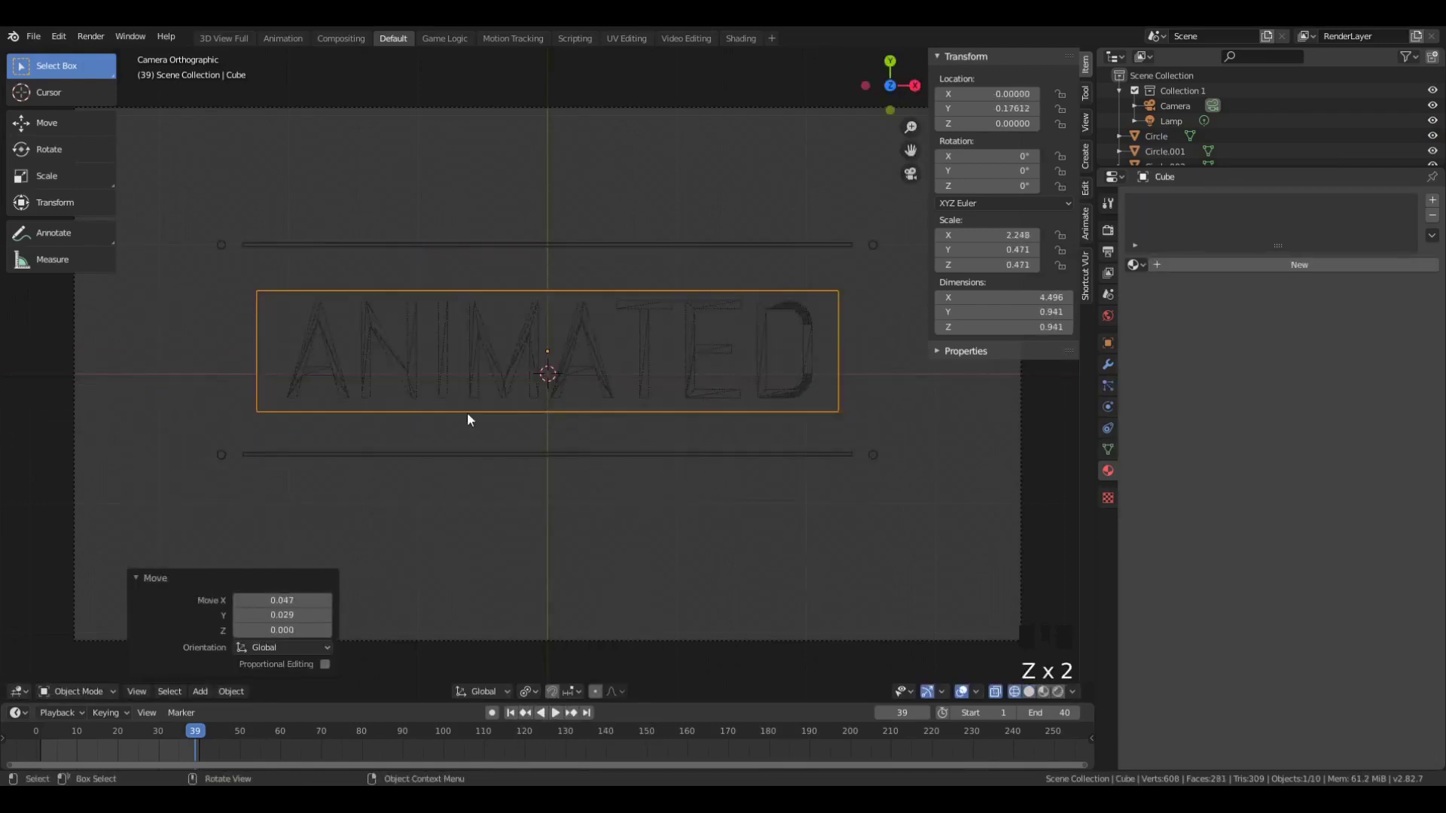
{"action": "scroll", "scroll_direction": "up", "scroll_amount": 3}
{"action": "key", "text": "z"}
{"action": "left_click_drag", "start_coordinate": [694, 448], "coordinate": [694, 503]}
{"action": "key", "text": "s"}
{"action": "scroll", "scroll_direction": "up", "scroll_amount": 3}
{"action": "key", "text": "z"}
{"action": "scroll", "scroll_direction": "up", "scroll_amount": 3}
- Select the ANIMATED text and convert it to a mesh via Object > Convert
{"action": "left_click", "coordinate": [796, 520]}
{"action": "left_click_drag", "start_coordinate": [250, 694], "coordinate": [408, 301]}
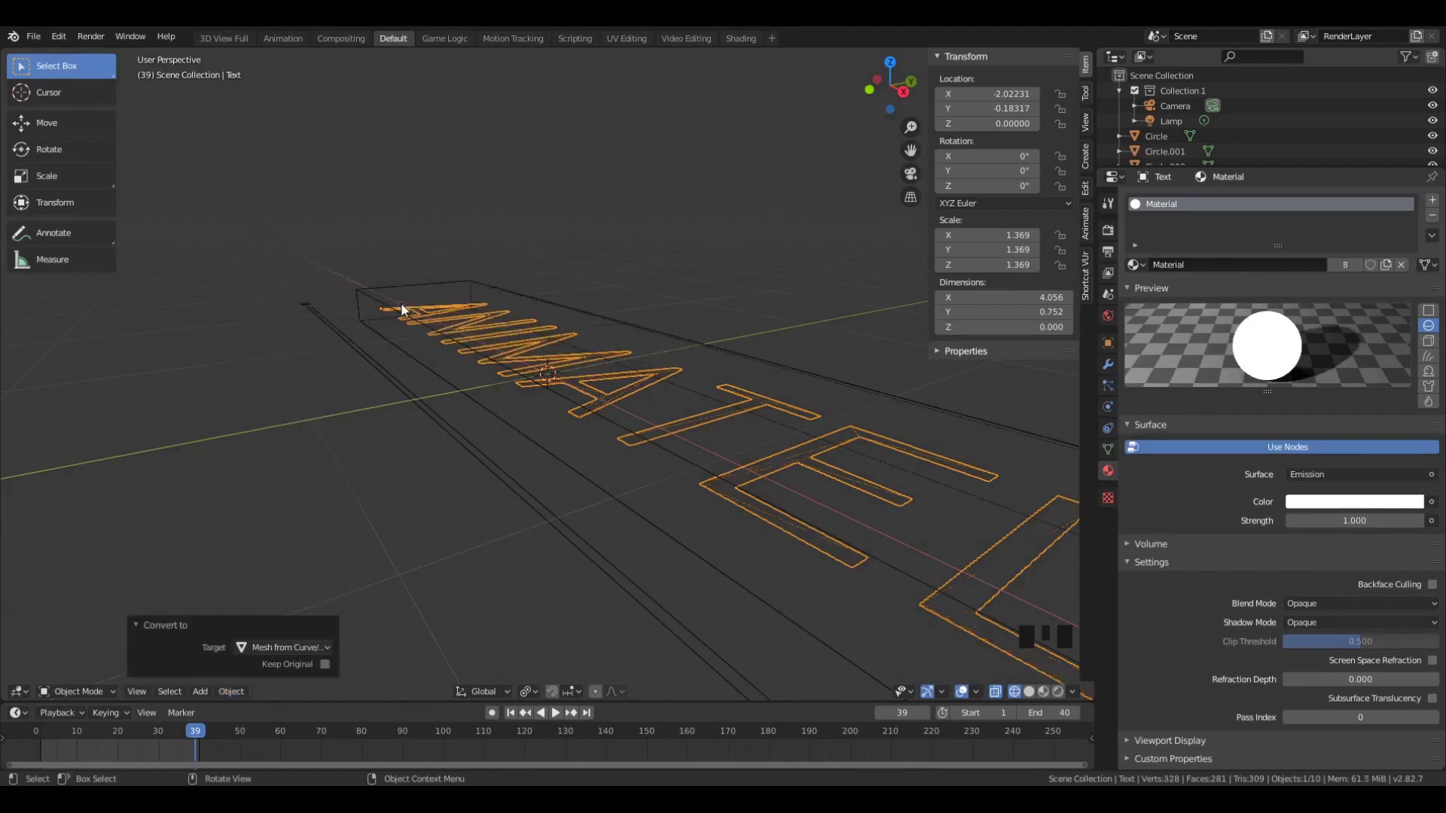
{"action": "scroll", "scroll_direction": "down", "scroll_amount": 3}
{"action": "key", "text": "Tab"}
{"action": "scroll", "scroll_direction": "up", "scroll_amount": 3}
{"action": "key", "text": "a"}
{"action": "key", "text": "e"}
{"action": "key", "text": "Tab"}
{"action": "key", "text": "z"}
{"action": "middle_click", "coordinate": [848, 499]}
{"action": "key", "text": "z"}
{"action": "left_click", "coordinate": [1113, 363]}
{"action": "left_click_drag", "start_coordinate": [1203, 204], "coordinate": [762, 341]}
{"action": "left_click", "coordinate": [761, 357]}
- Add a Sharp-mode Remesh modifier to the text mesh, keeping disconnected letter pieces
{"action": "key", "text": "h"}
{"action": "left_click", "coordinate": [876, 382]}
{"action": "left_click_drag", "start_coordinate": [826, 391], "coordinate": [799, 433]}
{"action": "left_click", "coordinate": [799, 433]}
{"action": "left_click_drag", "start_coordinate": [1234, 203], "coordinate": [1373, 214]}
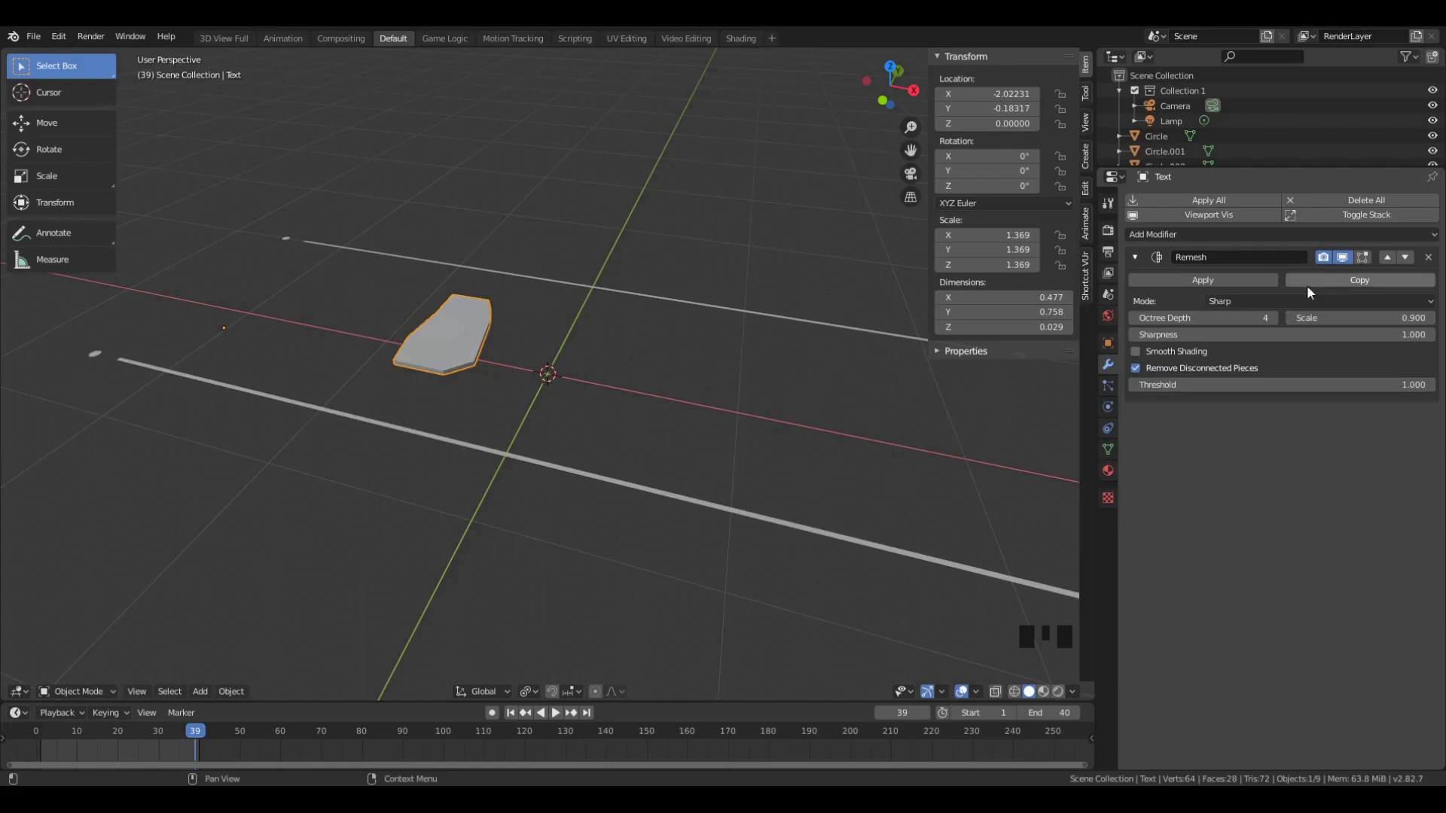
{"action": "left_click", "coordinate": [1215, 375]}
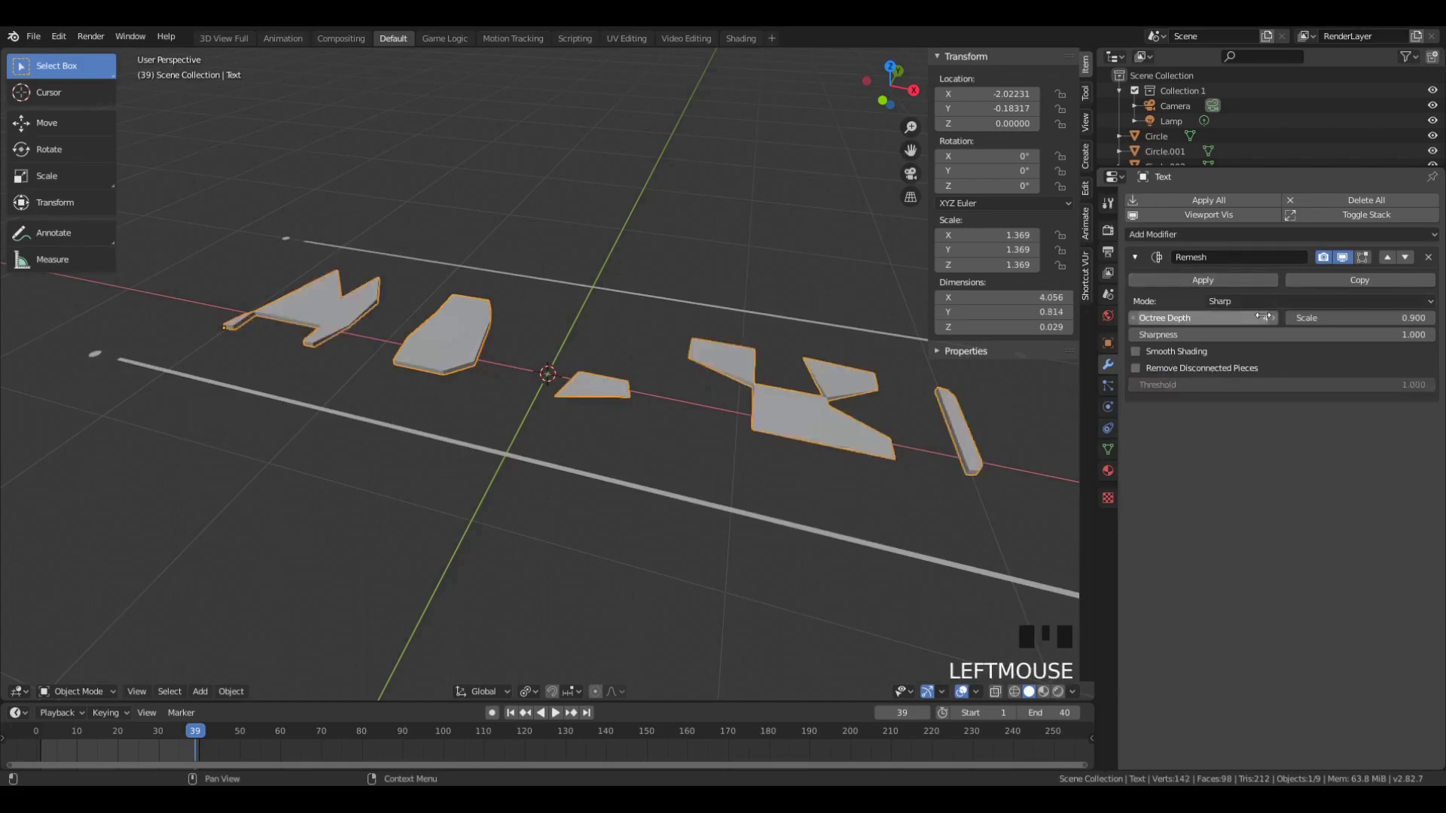
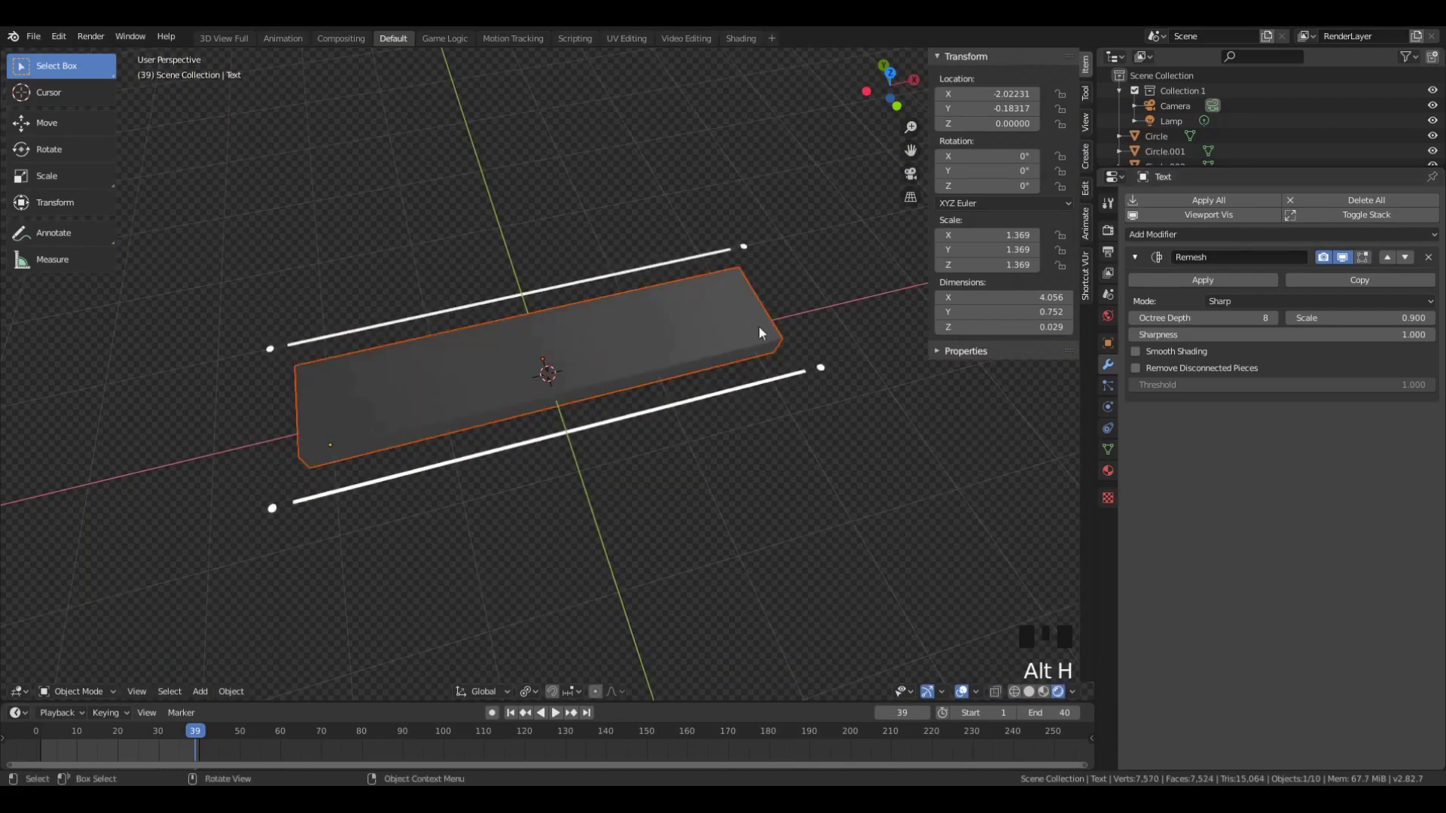
- Set the cutting box to Bounds display so it shows only as an outline
{"action": "key", "text": "z"}
{"action": "double_click", "coordinate": [692, 352]}
{"action": "key", "text": "ctrl+shift+b"}
{"action": "key", "text": "z"}
{"action": "left_click", "coordinate": [776, 341]}
{"action": "key", "text": "s"}
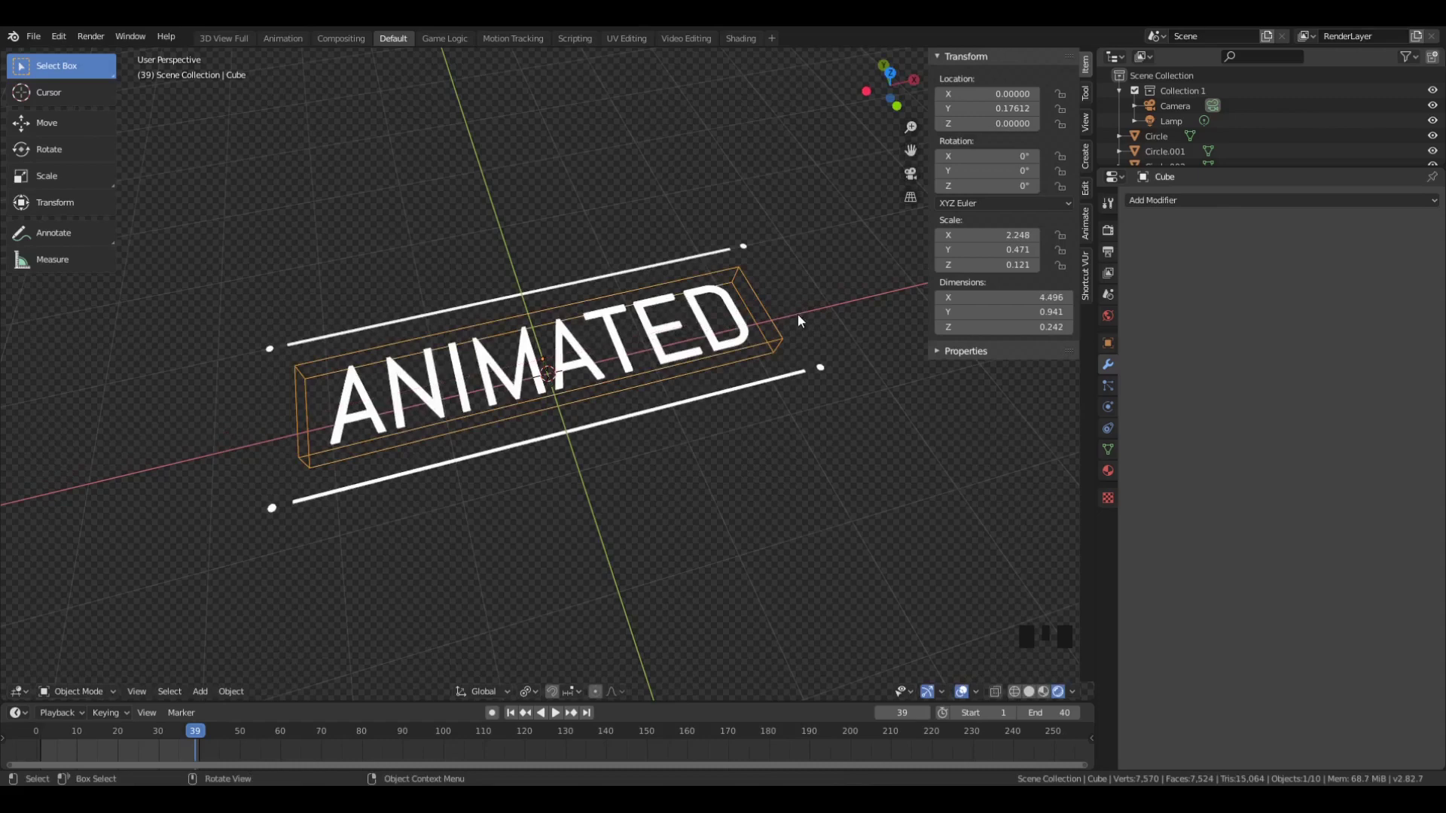
{"action": "key", "text": "z"}
{"action": "scroll", "scroll_direction": "up", "scroll_amount": 3}
{"action": "scroll", "scroll_direction": "down", "scroll_amount": 3}
- Keyframe Scaling on both guide rails and Location on the four end dots
{"action": "left_click", "coordinate": [536, 464]}
{"action": "left_click", "coordinate": [504, 284]}
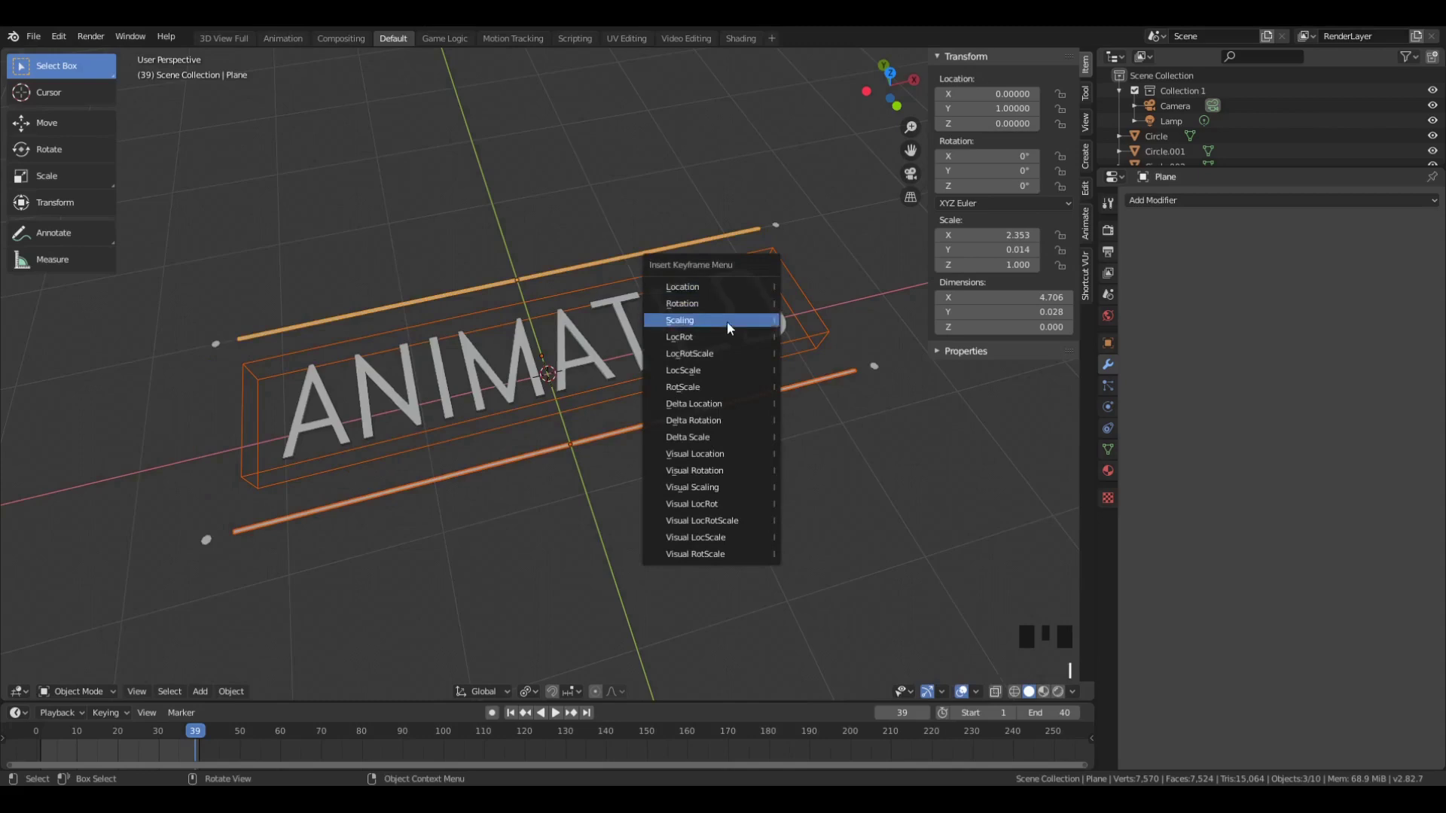
{"action": "key", "text": "s"}
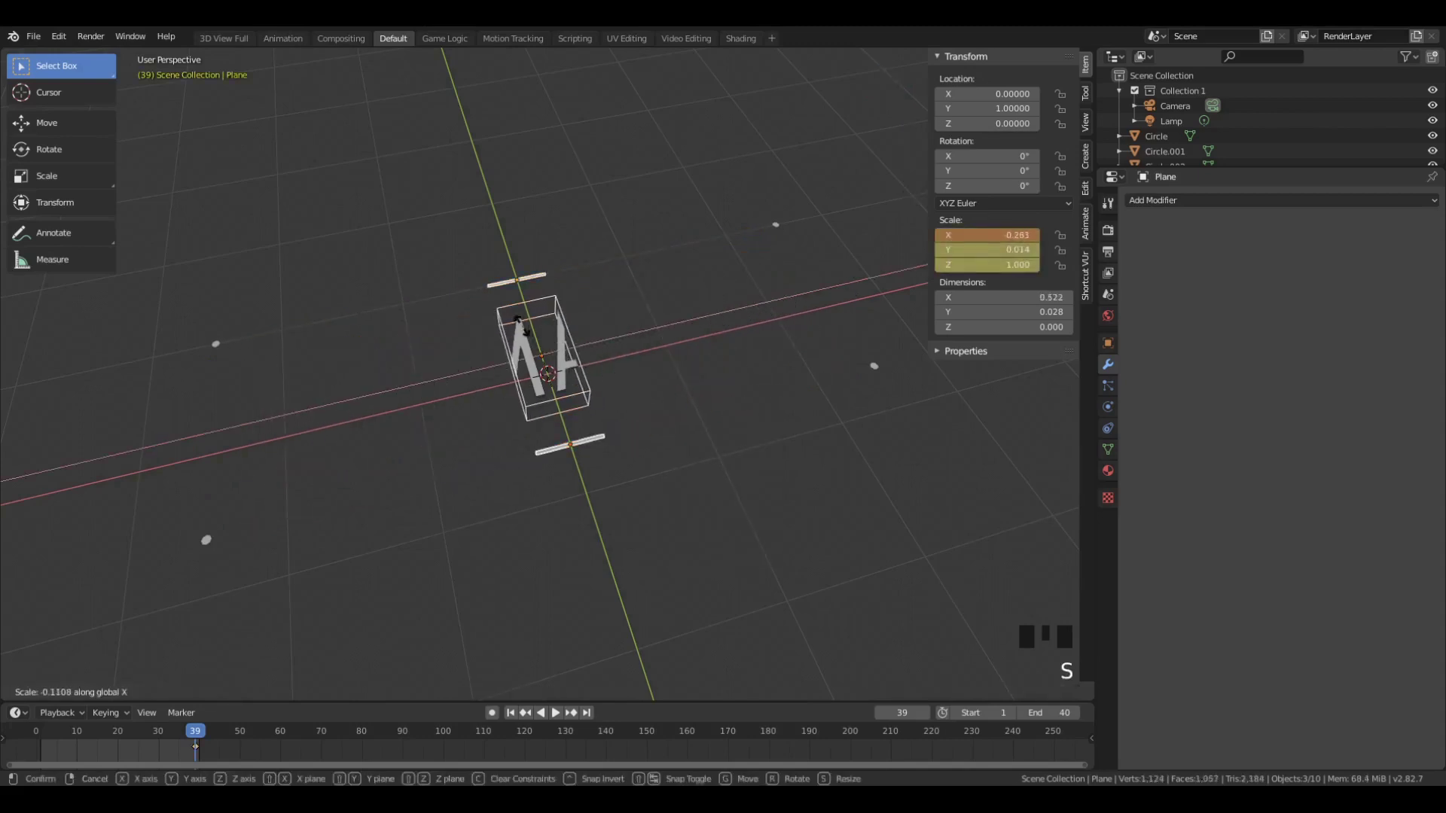
{"action": "left_click", "coordinate": [884, 379]}
{"action": "left_click", "coordinate": [781, 224]}
{"action": "left_click", "coordinate": [209, 352]}
{"action": "left_click", "coordinate": [214, 539]}
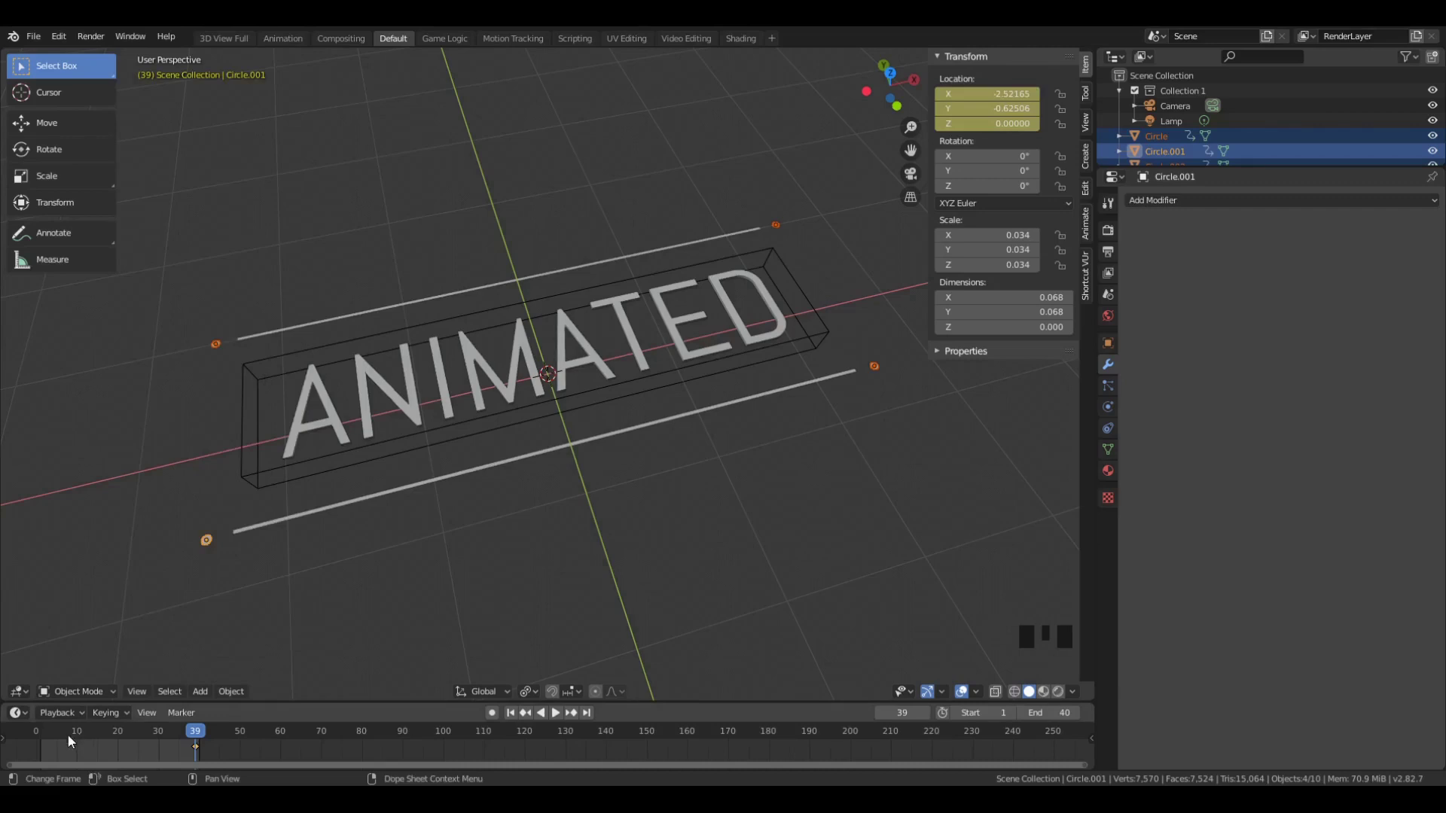
- At an early frame squash the box to a 0.001 X sliver, key its scale, and play the reveal
{"action": "left_click", "coordinate": [67, 742]}
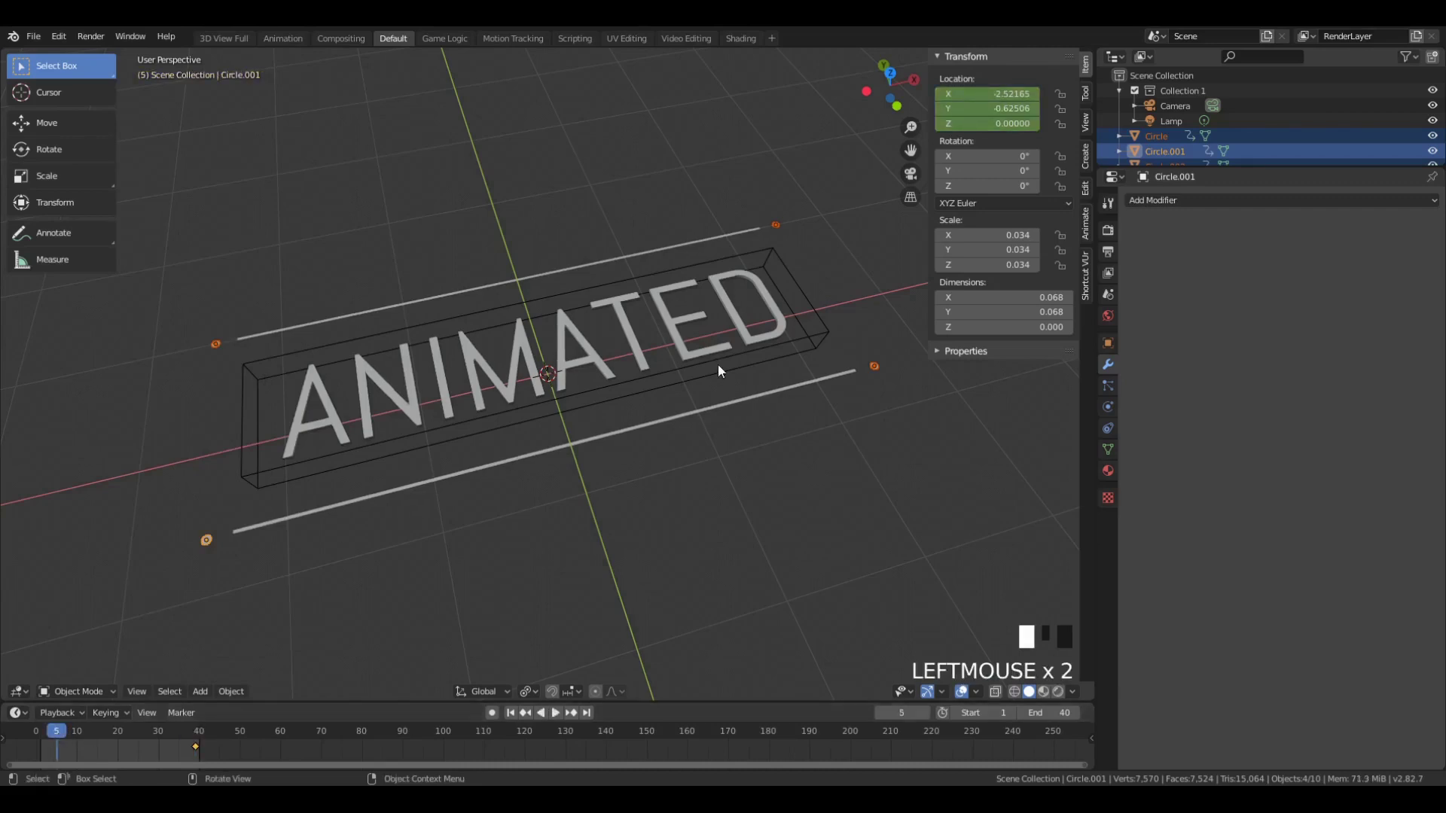
{"action": "key", "text": "s"}
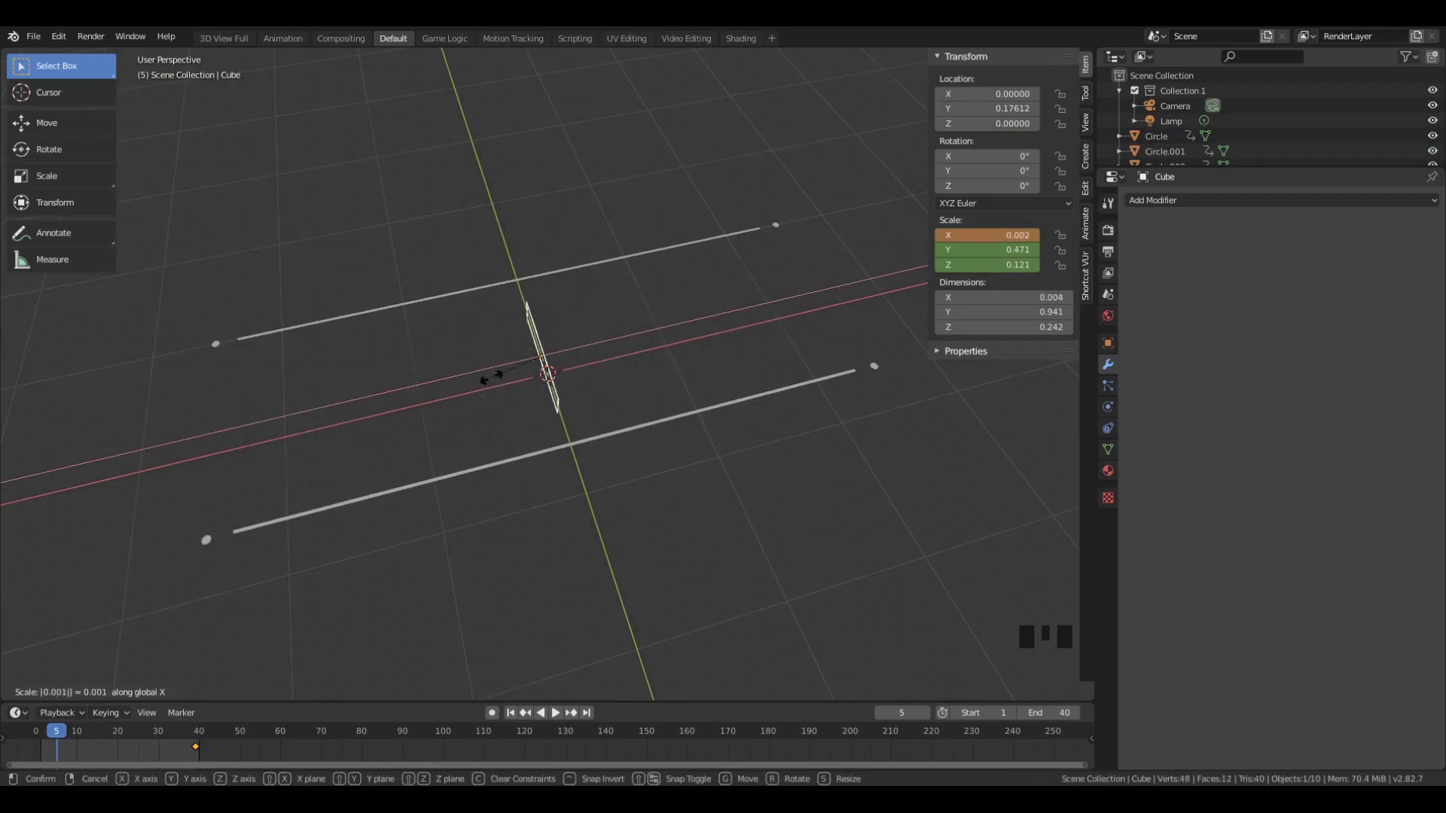
{"action": "scroll", "scroll_direction": "up", "scroll_amount": 3}
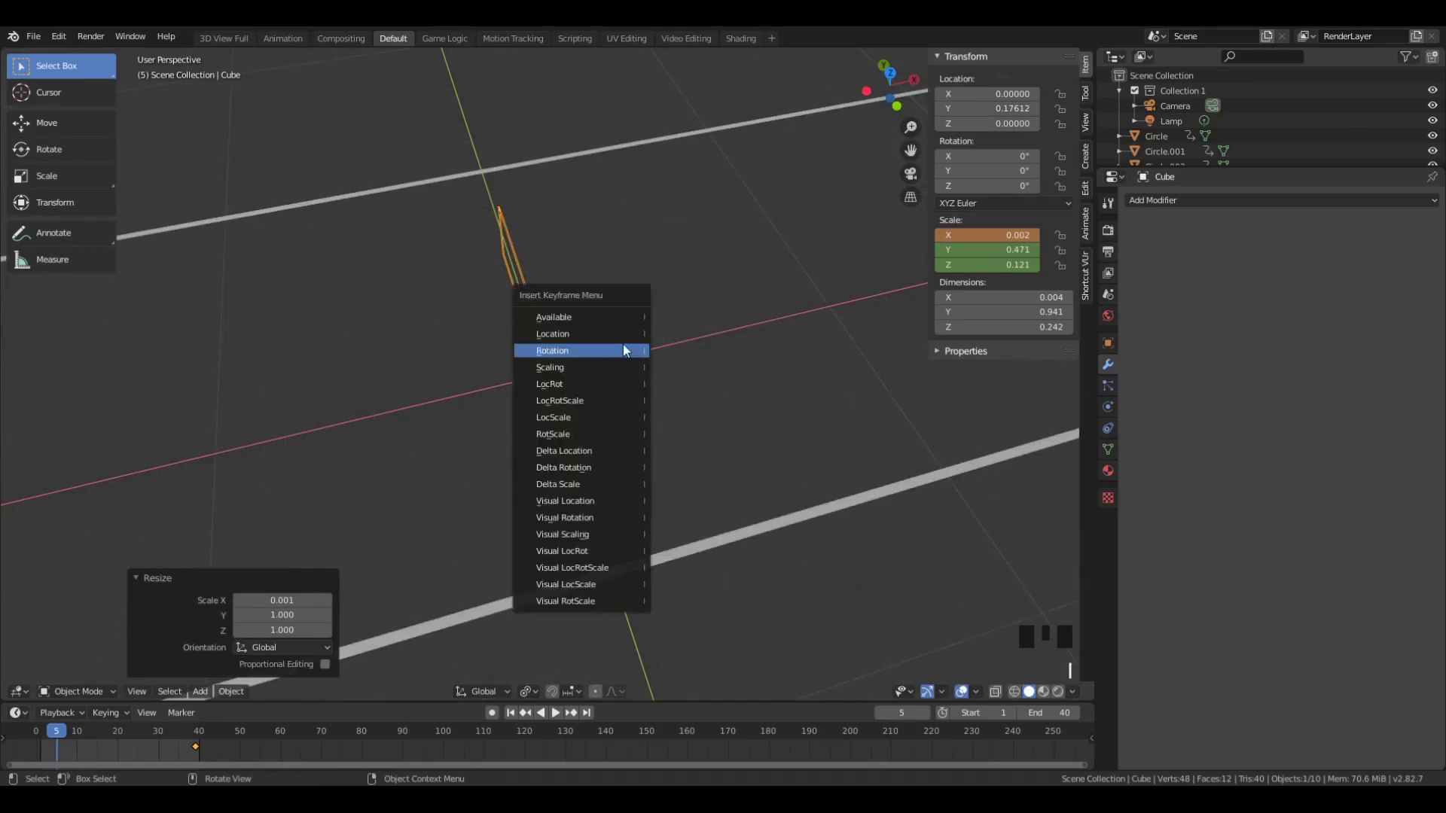
{"action": "scroll", "scroll_direction": "down", "scroll_amount": 3}
{"action": "left_click_drag", "start_coordinate": [66, 741], "coordinate": [23, 737]}
{"action": "key", "text": "space"}
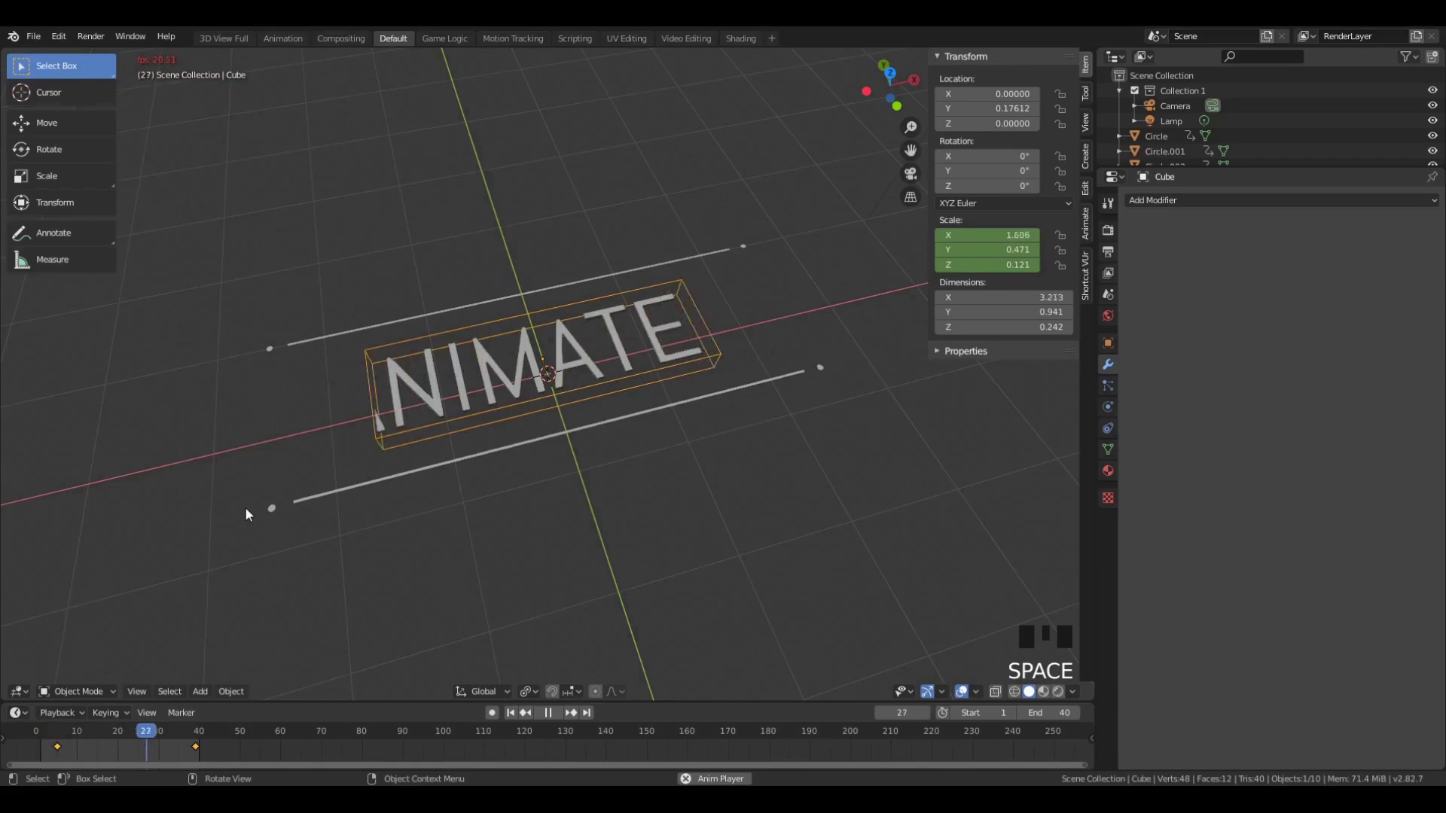
{"action": "key", "text": "space"}
{"action": "left_click_drag", "start_coordinate": [55, 731], "coordinate": [390, 484]}
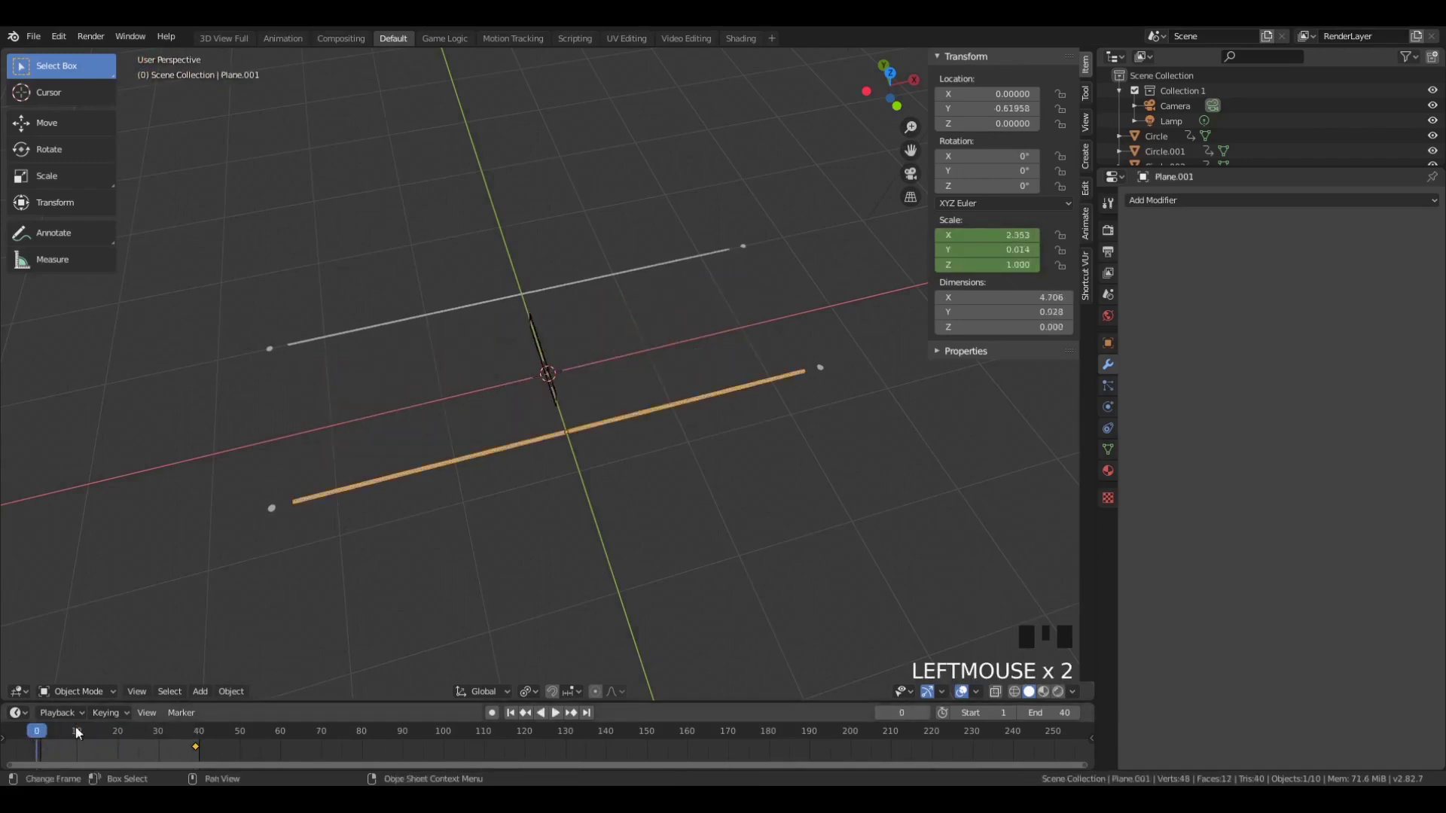
- Go to frame 1 and select both rail planes
{"action": "left_click", "coordinate": [40, 742]}
{"action": "key", "text": "a"}
{"action": "key", "text": "a"}
{"action": "key", "text": "b"}
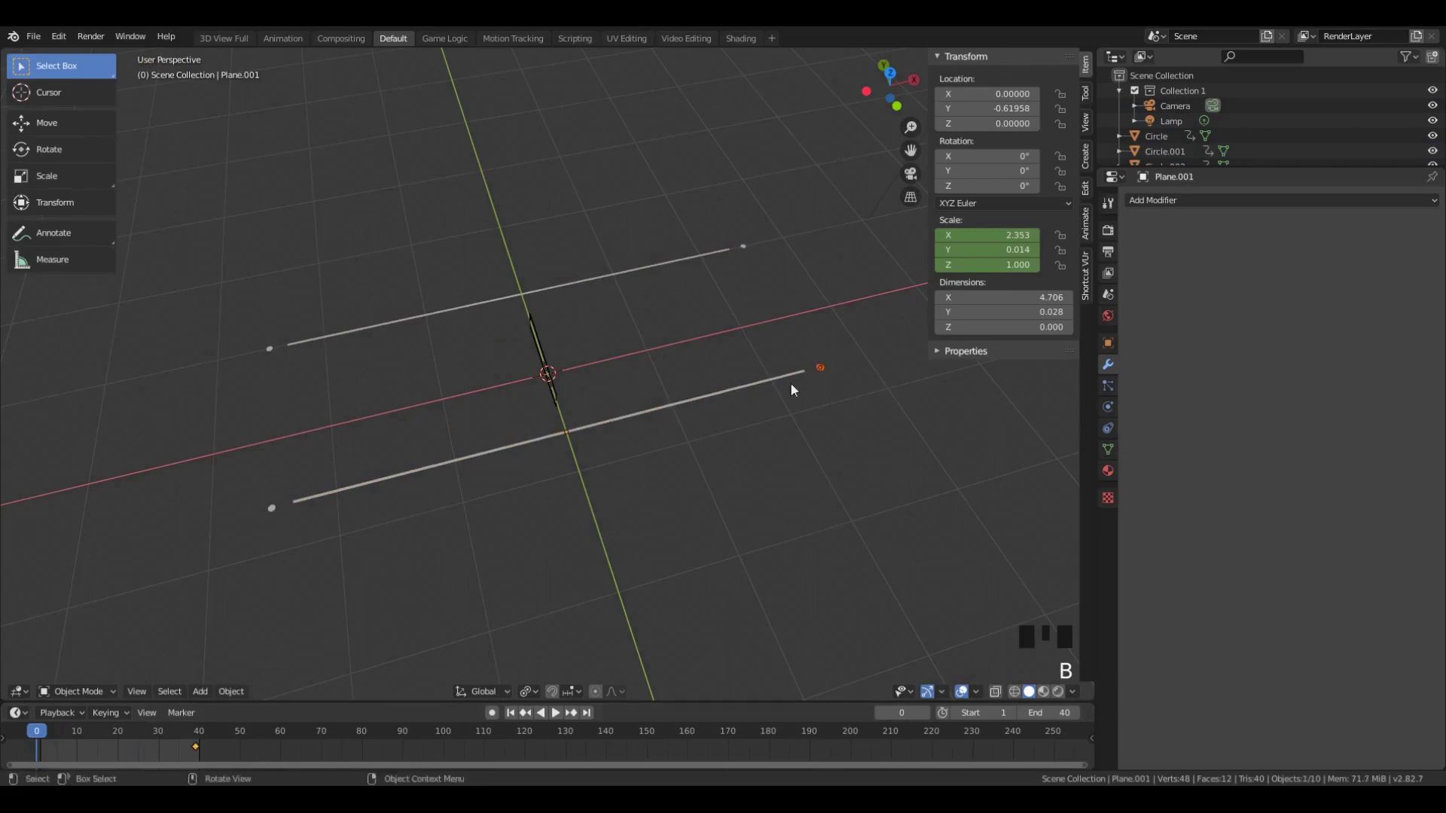
{"action": "left_click", "coordinate": [276, 514]}
{"action": "left_click_drag", "start_coordinate": [57, 739], "coordinate": [774, 383]}
{"action": "left_click", "coordinate": [824, 367]}
{"action": "left_click", "coordinate": [266, 523]}
{"action": "left_click", "coordinate": [563, 436]}
{"action": "left_click", "coordinate": [594, 262]}
{"action": "left_click", "coordinate": [599, 279]}
- Scale the rails to 0 on X, insert a Scale keyframe, and play back the growth
{"action": "key", "text": "s"}
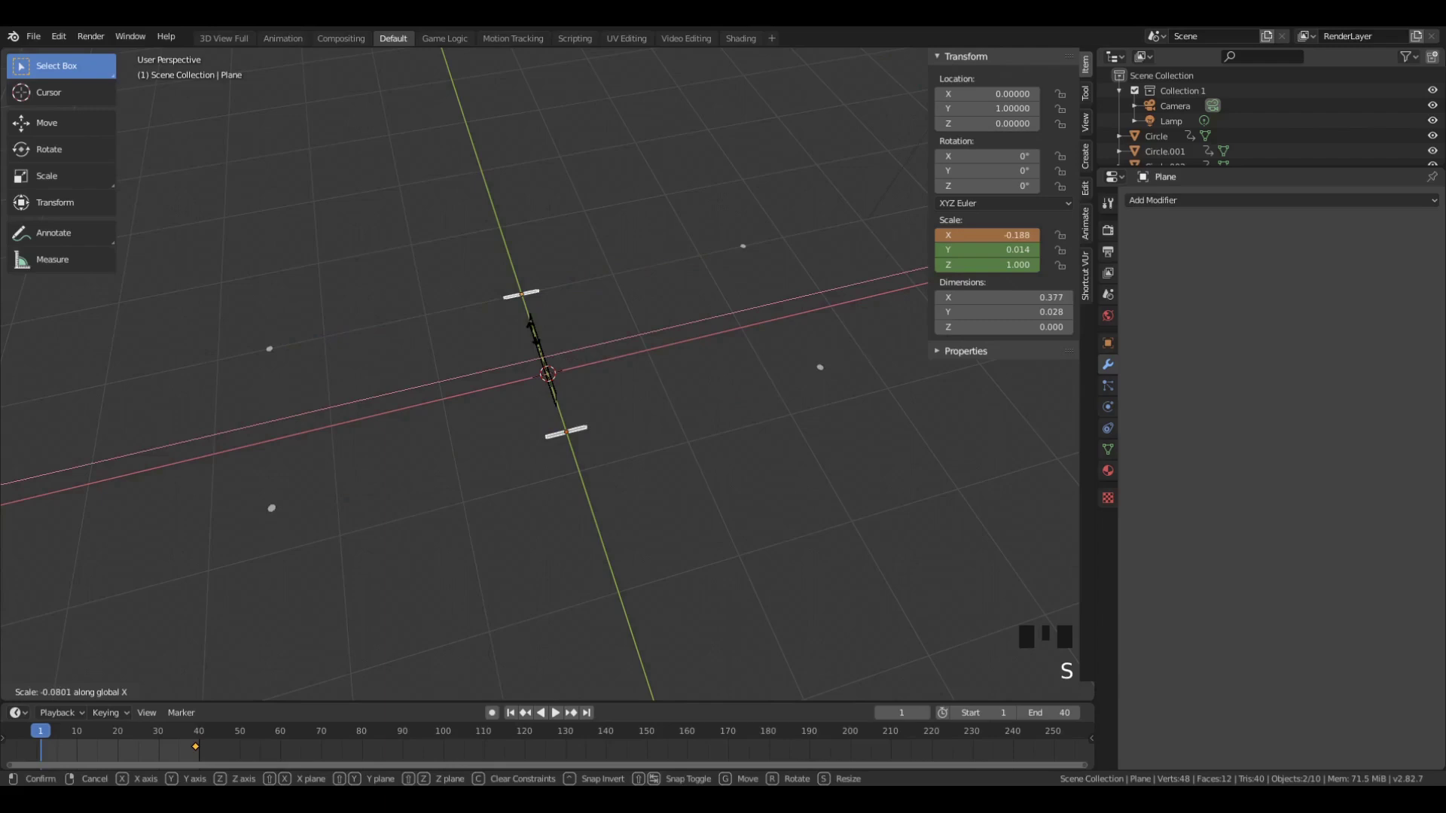
{"action": "key", "text": "u"}
{"action": "key", "text": "i"}
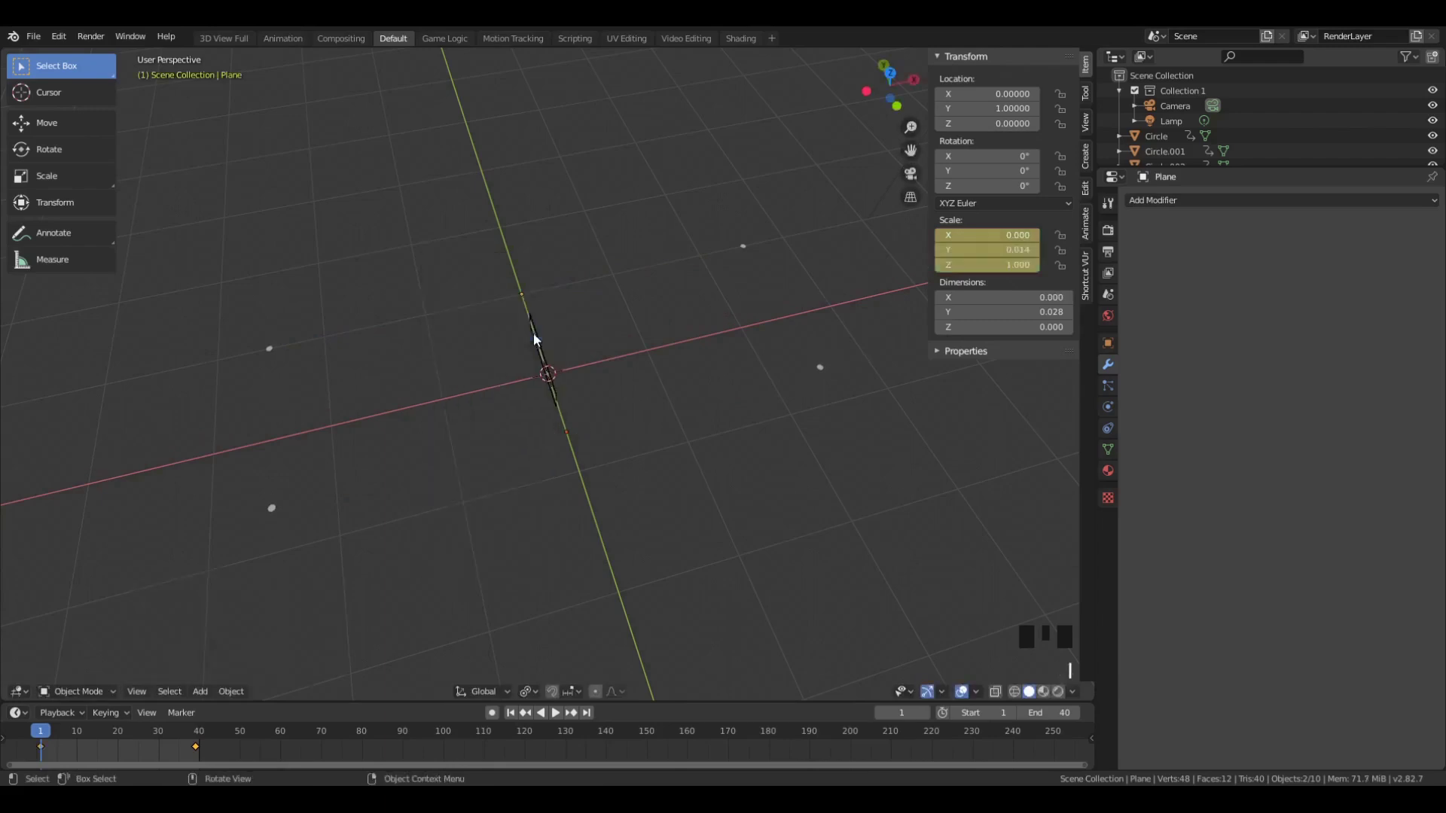
{"action": "key", "text": "space"}
{"action": "key", "text": "a"}
{"action": "key", "text": "a"}
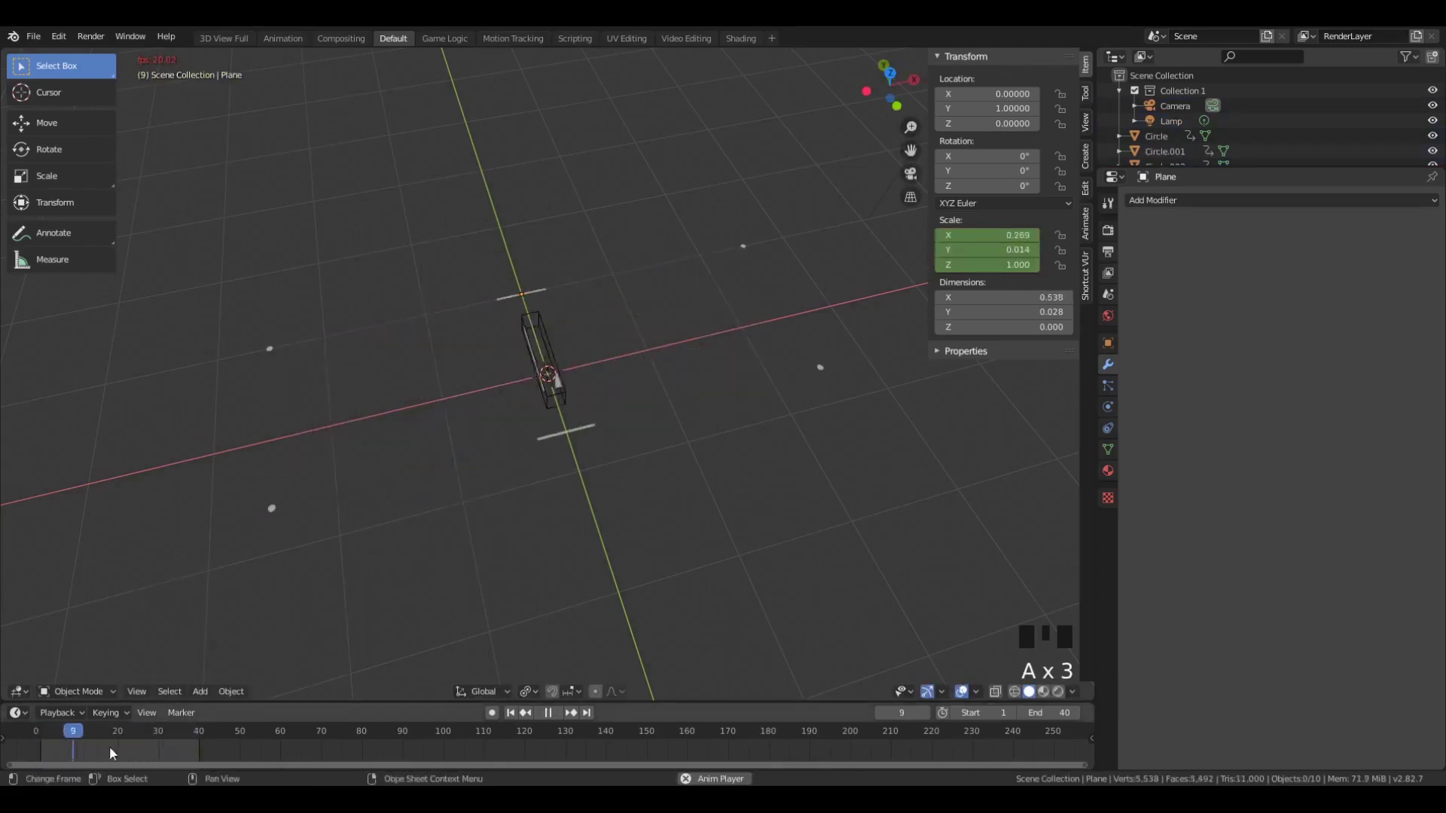
- Scrub and replay the timeline to review the box and rail animation
{"action": "double_click", "coordinate": [592, 397]}
{"action": "left_click", "coordinate": [59, 759]}
{"action": "left_click", "coordinate": [64, 750]}
{"action": "key", "text": "g"}
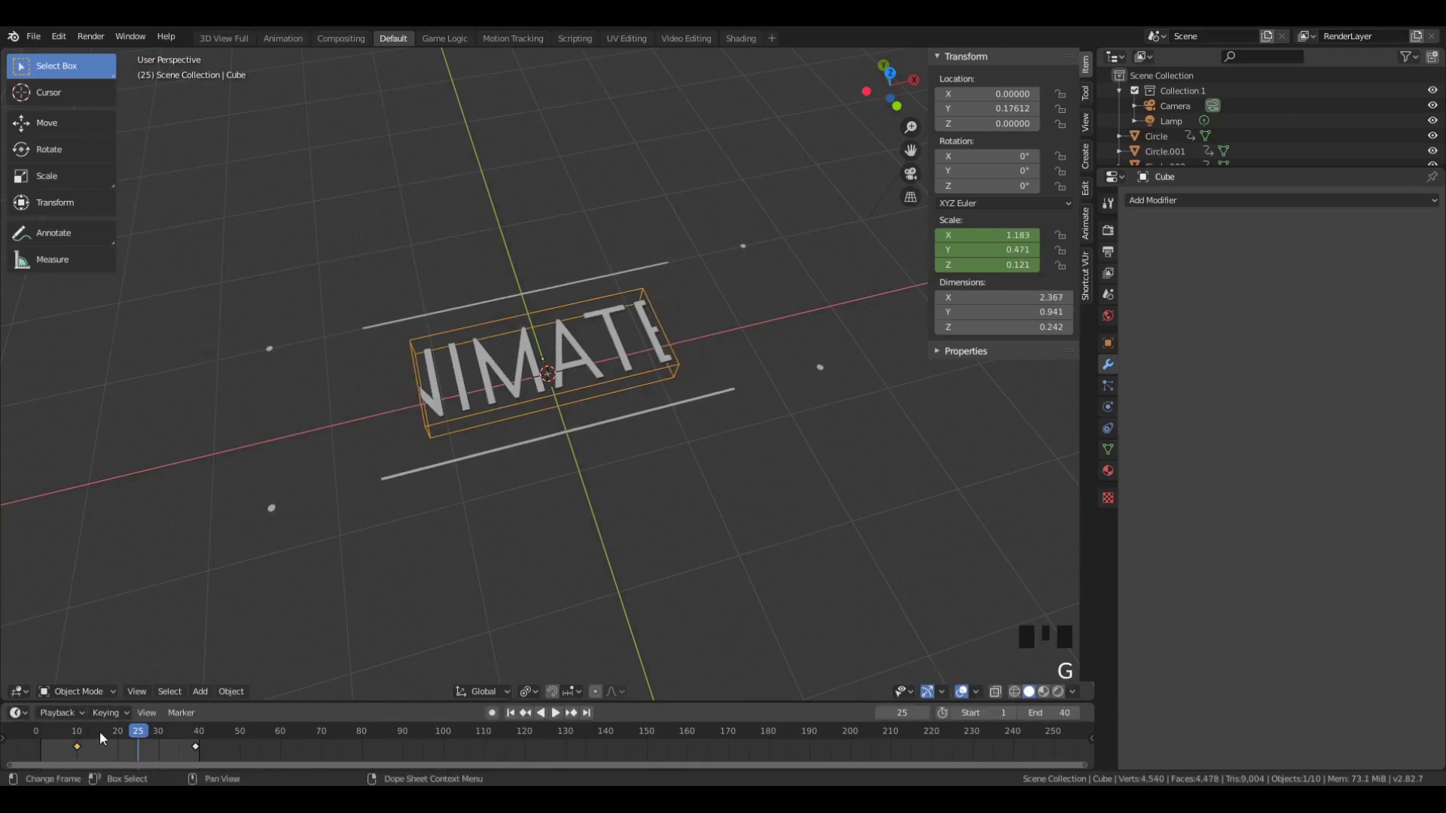
{"action": "left_click_drag", "start_coordinate": [96, 735], "coordinate": [273, 437]}
{"action": "key", "text": "space"}
{"action": "scroll", "scroll_direction": "down", "scroll_amount": 3}
{"action": "key", "text": "a"}
{"action": "key", "text": "space"}
- At frame 4 select an end dot and start sliding it toward the centre along the rail
{"action": "left_click", "coordinate": [67, 741]}
{"action": "scroll", "scroll_direction": "up", "scroll_amount": 3}
{"action": "scroll", "scroll_direction": "down", "scroll_amount": 3}
{"action": "left_click", "coordinate": [864, 377]}
{"action": "left_click", "coordinate": [869, 378]}
{"action": "left_click", "coordinate": [778, 228]}
{"action": "key", "text": "g"}
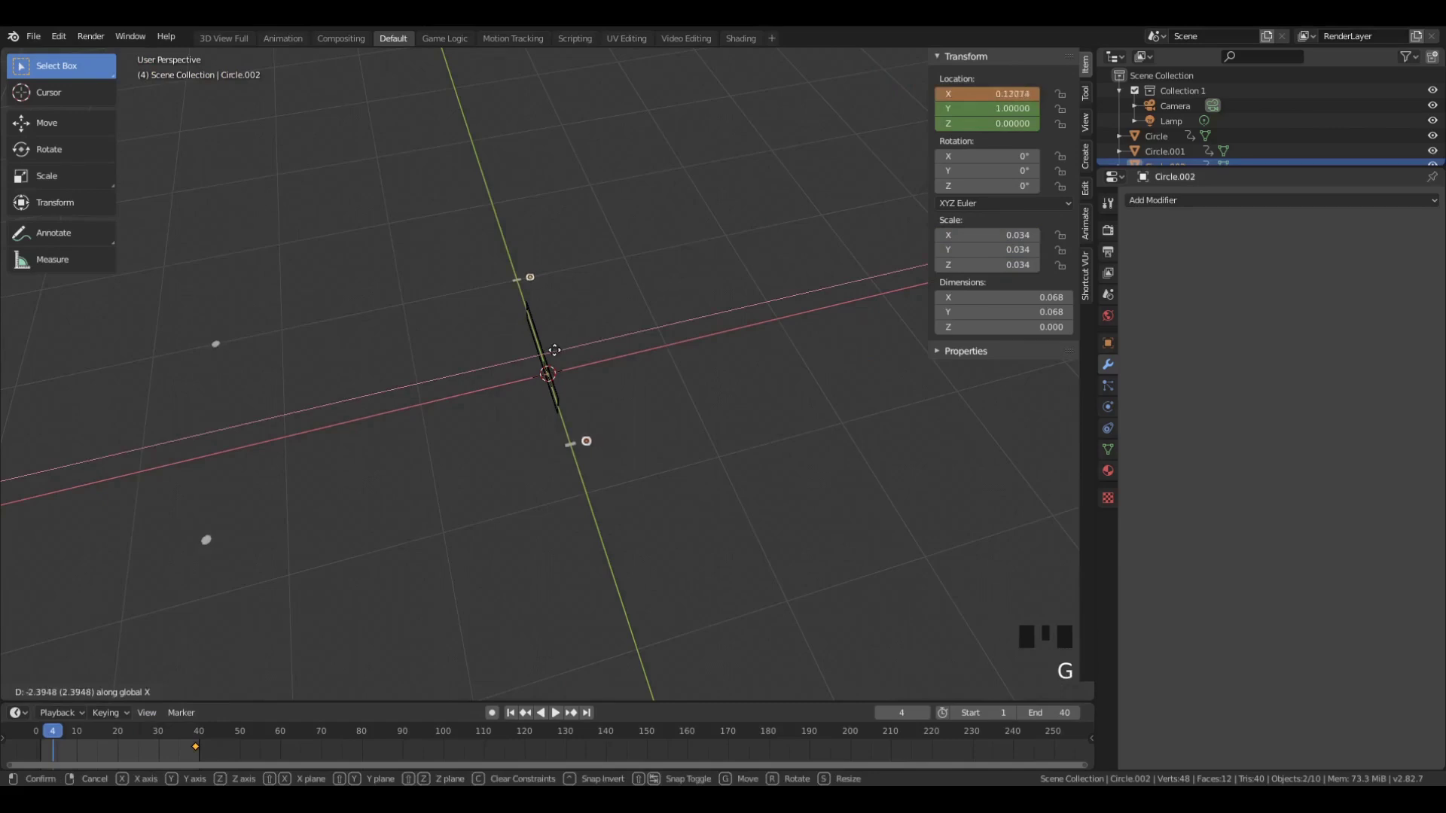
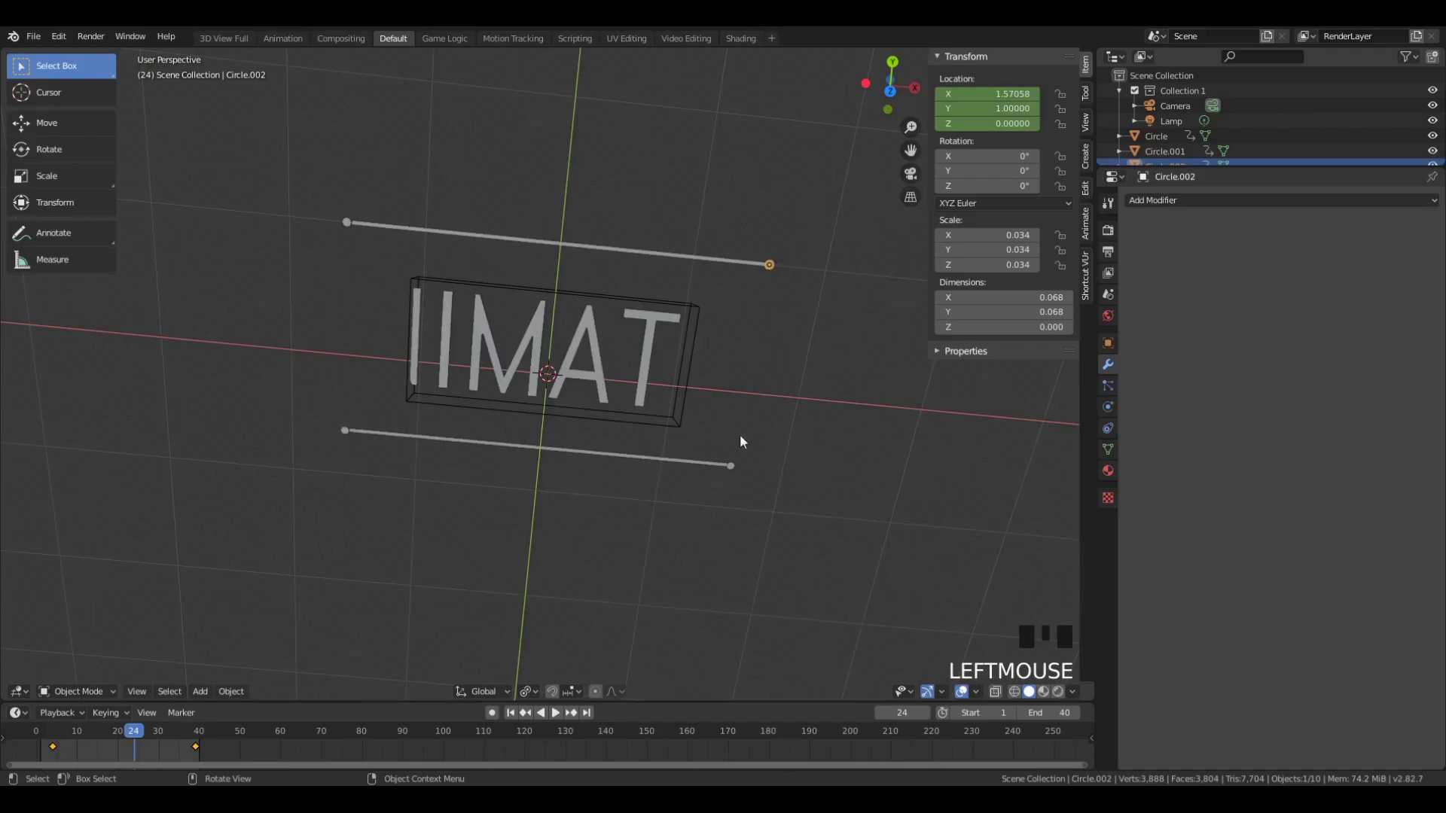
- Select the lower rail's right-end dot and play back to check the dots ride outward
{"action": "left_click", "coordinate": [746, 486]}
{"action": "left_click", "coordinate": [740, 475]}
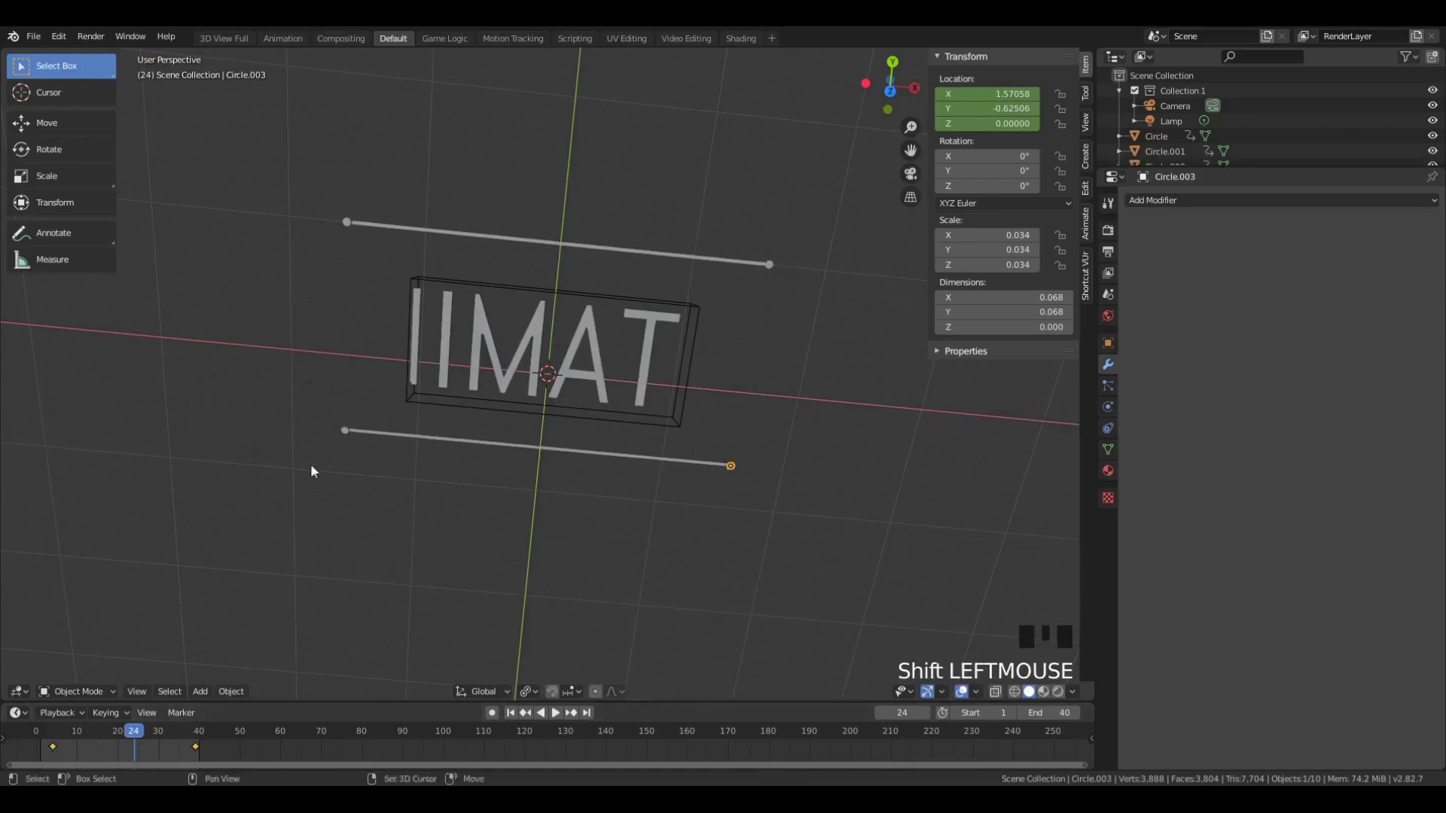
{"action": "left_click_drag", "start_coordinate": [132, 742], "coordinate": [586, 523]}
{"action": "scroll", "scroll_direction": "up", "scroll_amount": 3}
{"action": "key", "text": "space"}
{"action": "scroll", "scroll_direction": "down", "scroll_amount": 3}
{"action": "scroll", "scroll_direction": "down", "scroll_amount": 3}
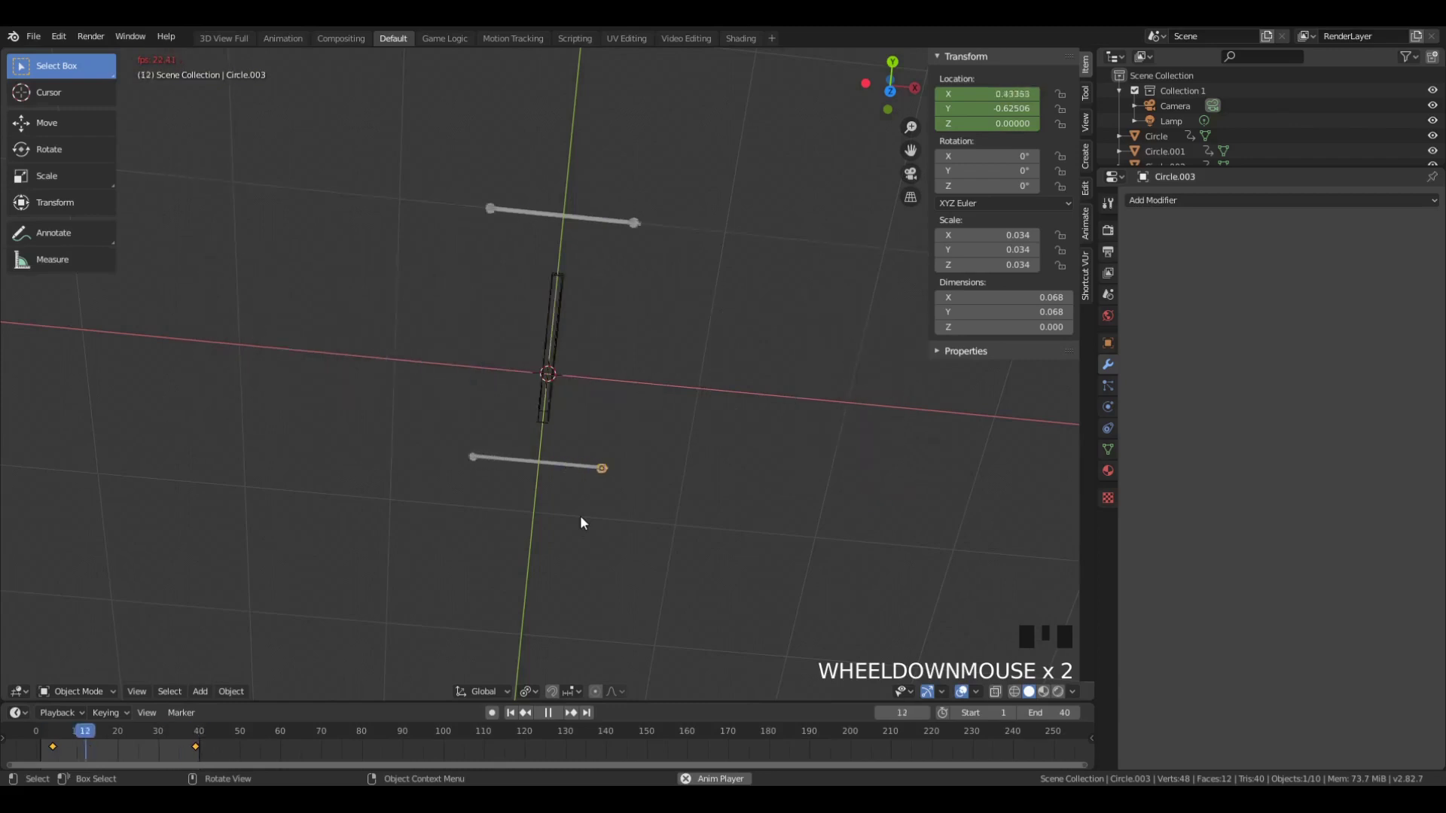
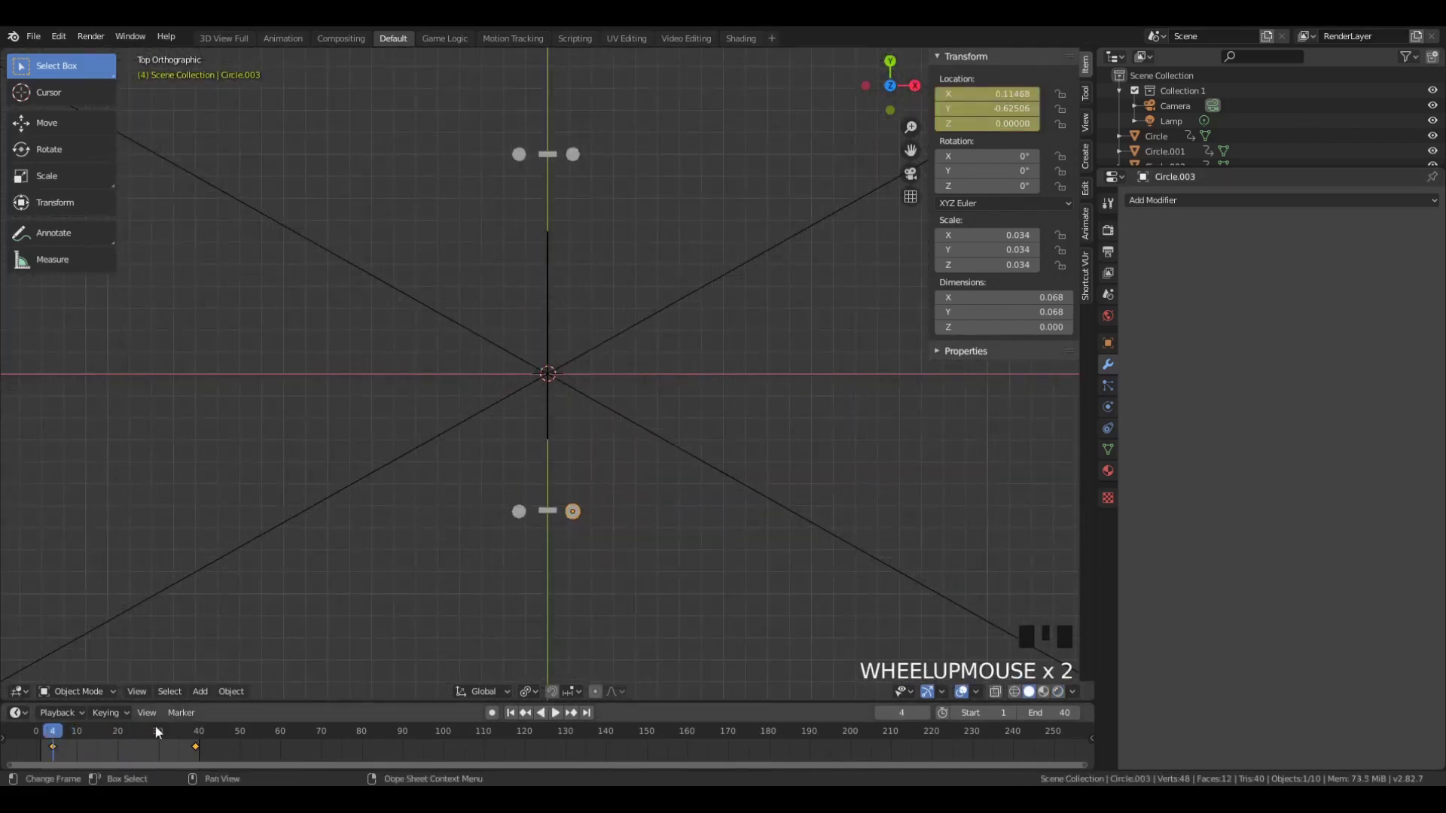
- Move end dots at chosen timeline frames and play back to check their travel
{"action": "key", "text": "g"}
{"action": "key", "text": "a"}
{"action": "key", "text": "a"}
{"action": "left_click", "coordinate": [59, 754]}
{"action": "key", "text": "g"}
{"action": "left_click", "coordinate": [510, 511]}
{"action": "left_click", "coordinate": [520, 168]}
{"action": "left_click", "coordinate": [578, 153]}
{"action": "key", "text": "g"}
{"action": "left_click", "coordinate": [55, 736]}
{"action": "key", "text": "space"}
{"action": "key", "text": "a"}
{"action": "scroll", "scroll_direction": "down", "scroll_amount": 3}
{"action": "key", "text": "space"}
{"action": "left_click_drag", "start_coordinate": [73, 737], "coordinate": [371, 442]}
{"action": "scroll", "scroll_direction": "up", "scroll_amount": 3}
- Select the left end-cap dots and keyframe their Scaling at zero on frame 1
{"action": "left_click", "coordinate": [574, 473]}
{"action": "left_click", "coordinate": [578, 227]}
{"action": "left_click", "coordinate": [523, 226]}
{"action": "left_click", "coordinate": [527, 474]}
{"action": "key", "text": "Right"}
{"action": "key", "text": "Right"}
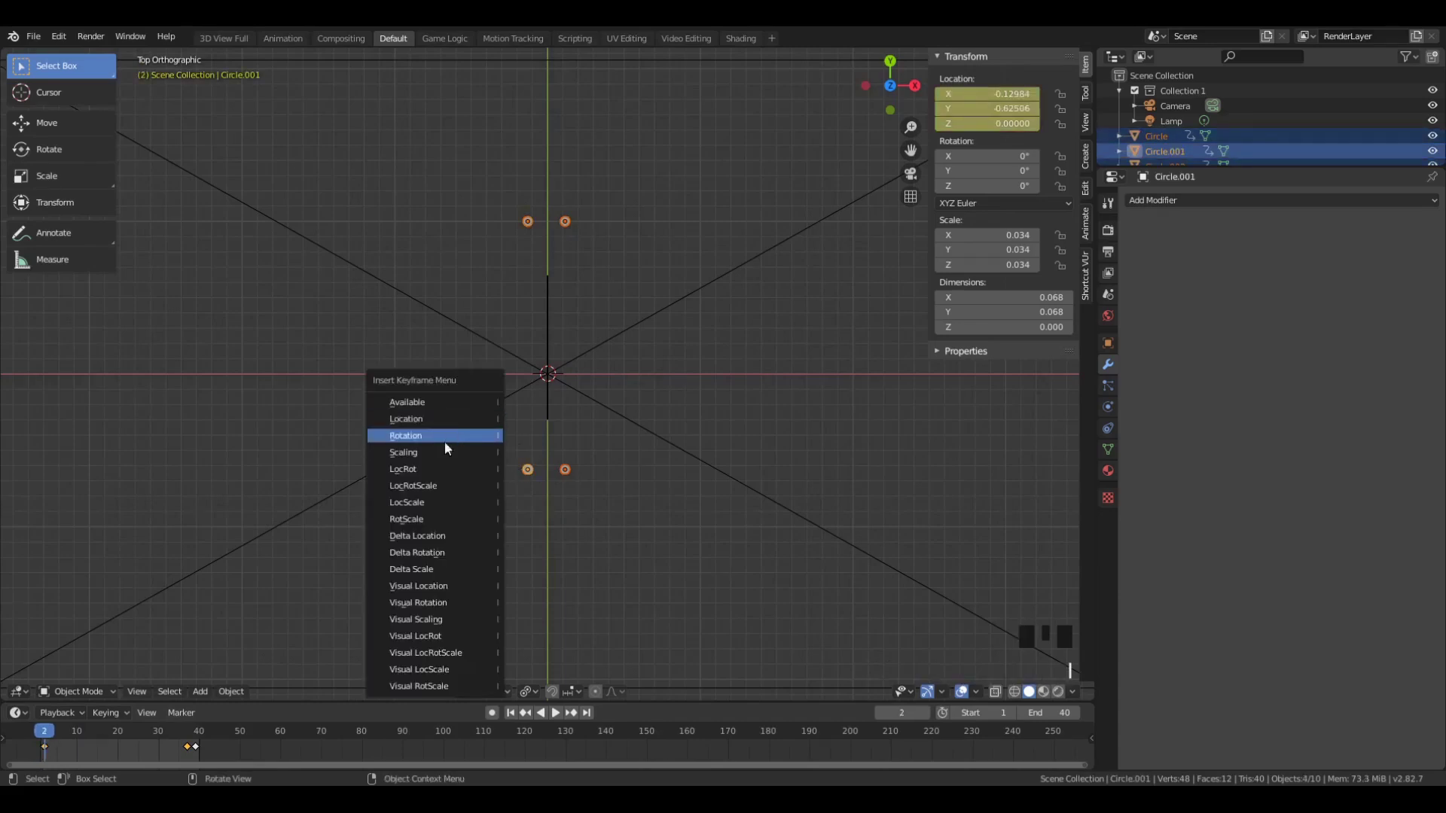
{"action": "key", "text": "Left"}
{"action": "key", "text": "s"}
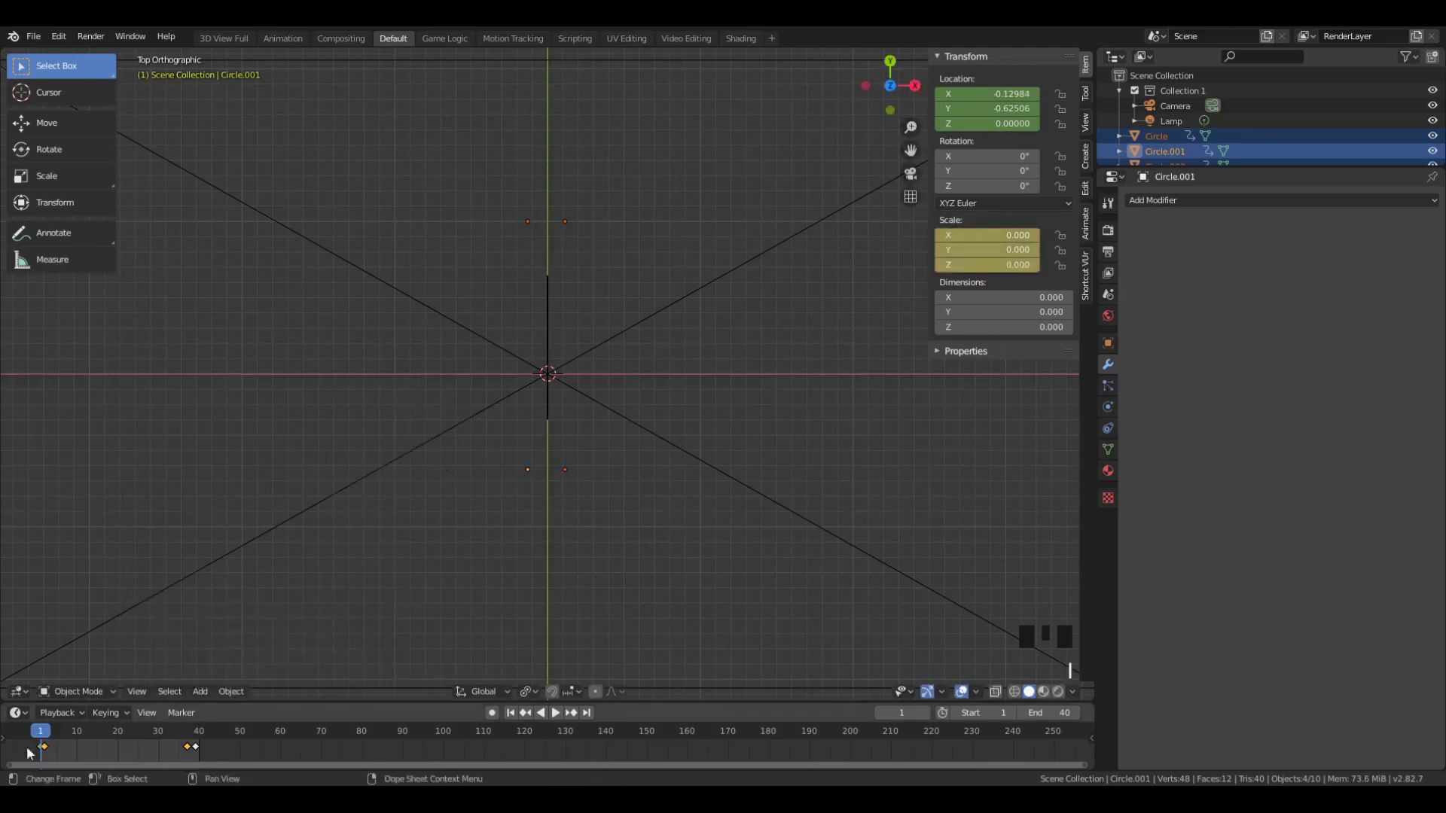
- Play the animation to preview the dots growing in, then step back to the first frame
{"action": "key", "text": "space"}
{"action": "key", "text": "a"}
{"action": "key", "text": "a"}
{"action": "key", "text": "z"}
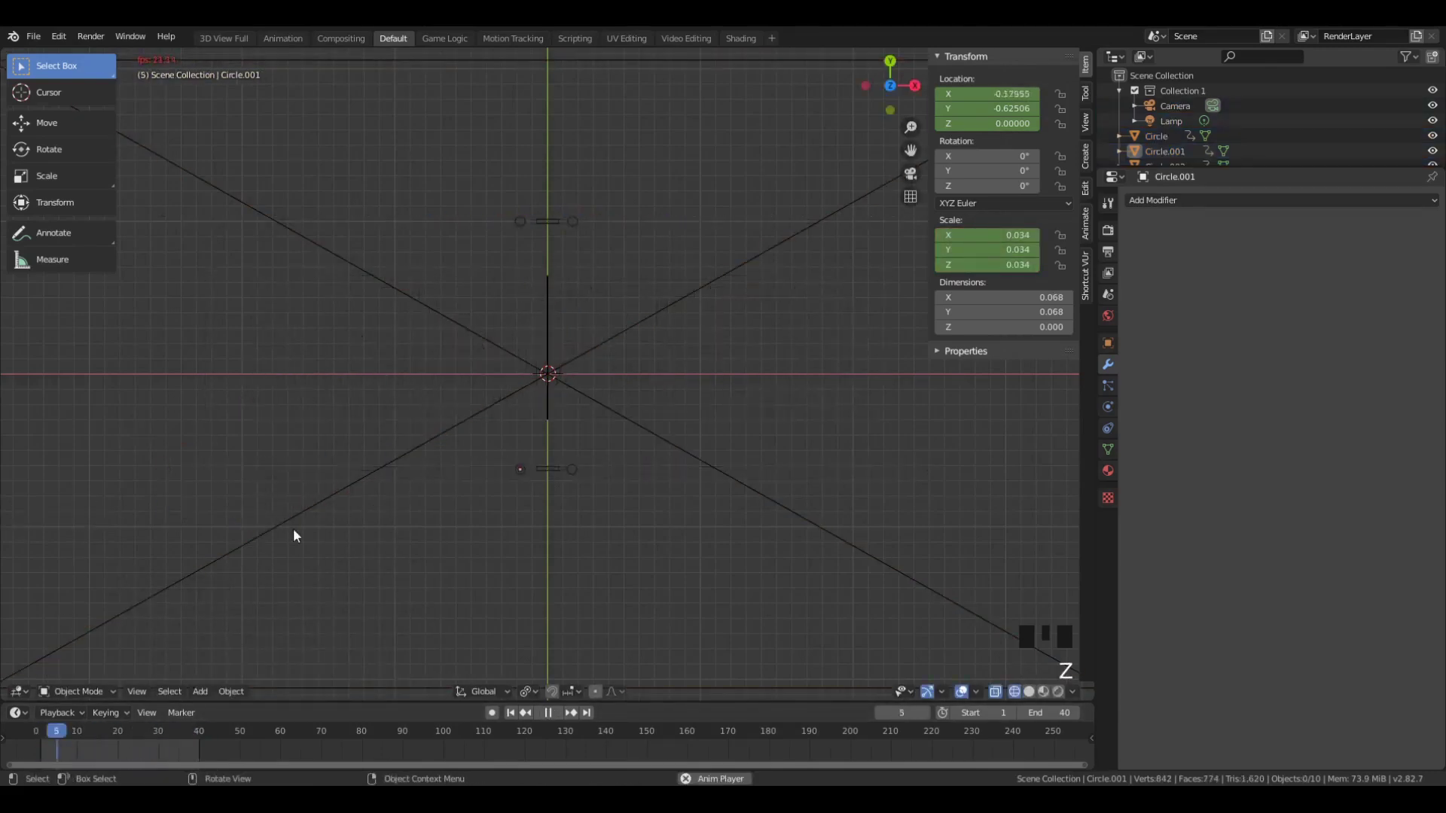
{"action": "key", "text": "space"}
{"action": "key", "text": "Left"}
{"action": "key", "text": "Left"}
{"action": "key", "text": "z"}
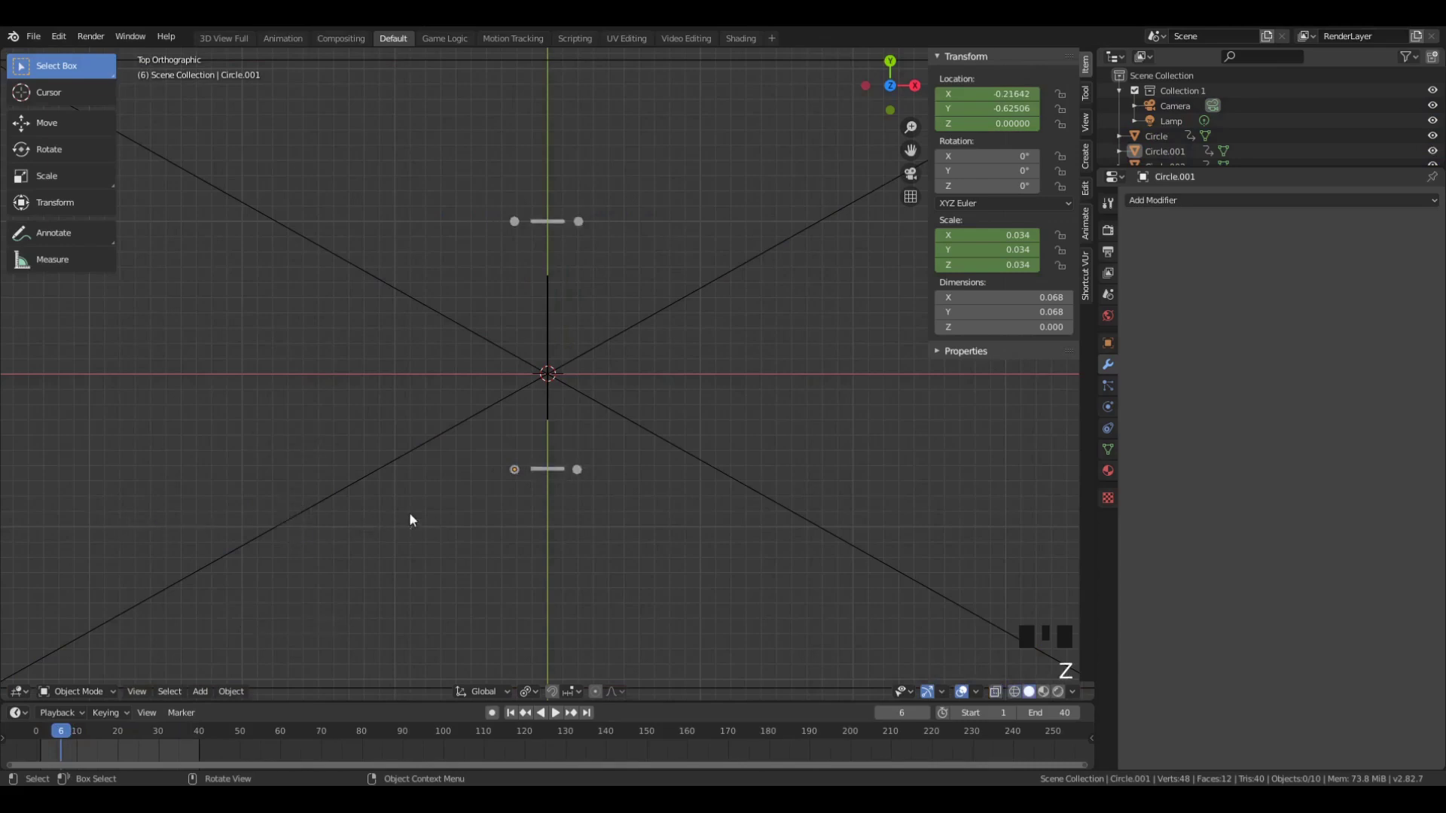
{"action": "key", "text": "Left"}
{"action": "key", "text": "Left"}
{"action": "key", "text": "Left"}
{"action": "key", "text": "Left"}
{"action": "key", "text": "Left"}
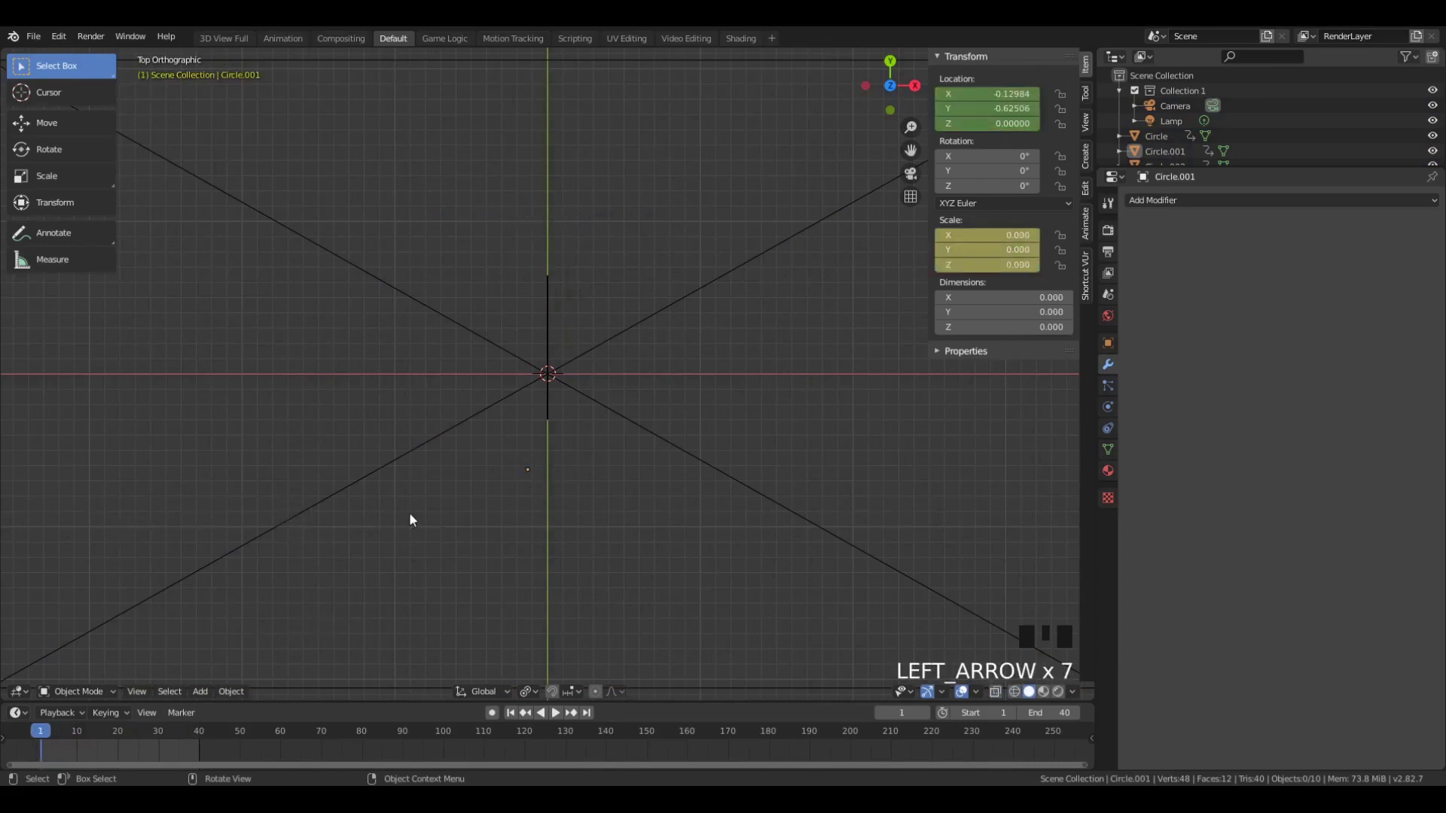
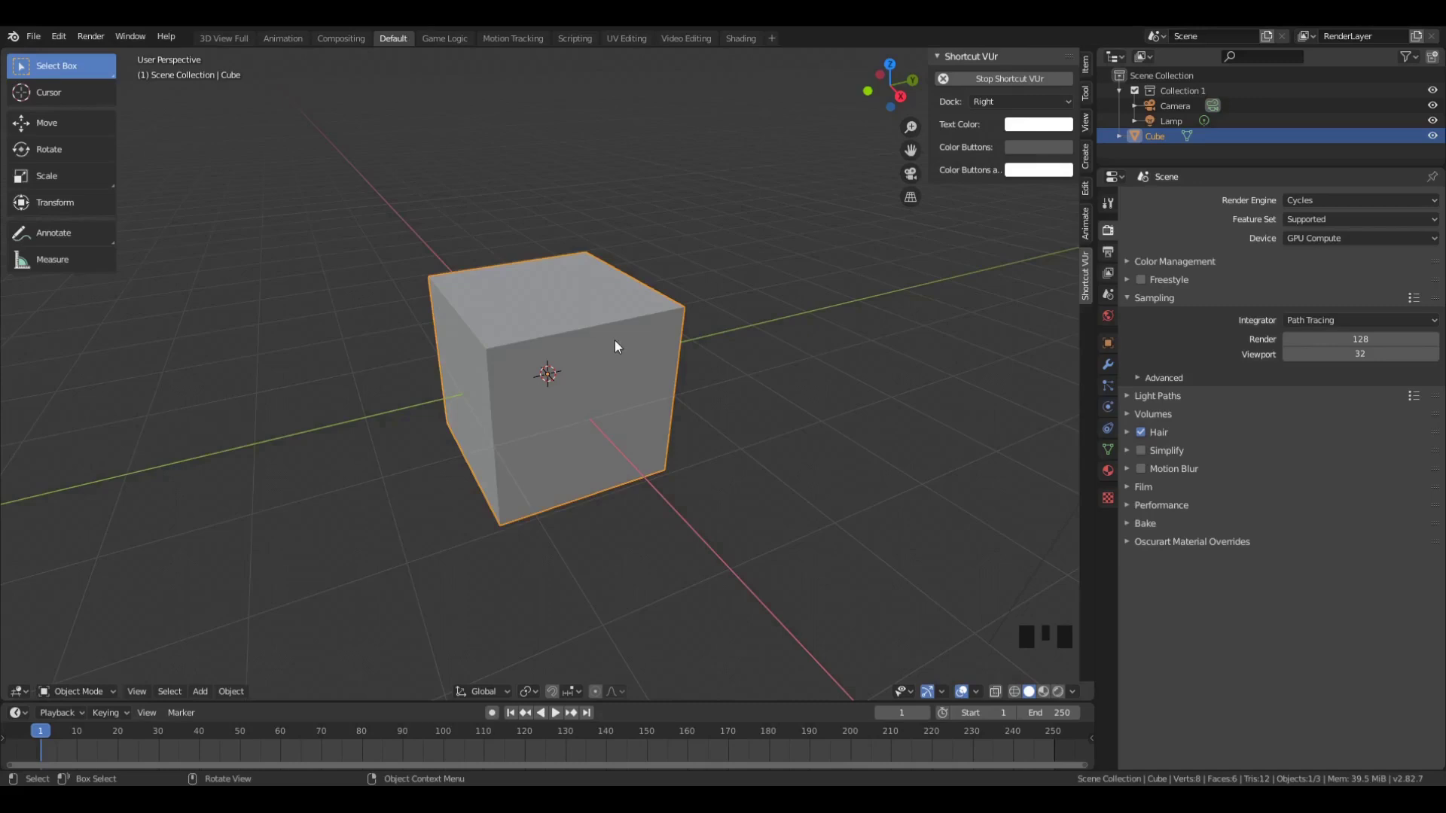
- Frame the scene through an orthographic camera aligned to the top view in Eevee
{"action": "key", "text": "KP_7"}
{"action": "left_click", "coordinate": [1304, 210]}
{"action": "scroll", "scroll_direction": "down", "scroll_amount": 3}
{"action": "left_click", "coordinate": [1034, 689]}
{"action": "key", "text": "ctrl+alt+KP_0"}
{"action": "scroll", "scroll_direction": "up", "scroll_amount": 3}
{"action": "left_click", "coordinate": [1033, 690]}
{"action": "left_click", "coordinate": [1033, 690]}
{"action": "left_click", "coordinate": [1033, 689]}
{"action": "left_click_drag", "start_coordinate": [1034, 689], "coordinate": [628, 320]}
- Delete the default cube and enable Film > Transparent for the render background
{"action": "scroll", "scroll_direction": "up", "scroll_amount": 3}
{"action": "left_click", "coordinate": [600, 337]}
{"action": "key", "text": "x"}
{"action": "key", "text": "z"}
{"action": "left_click", "coordinate": [1156, 488]}
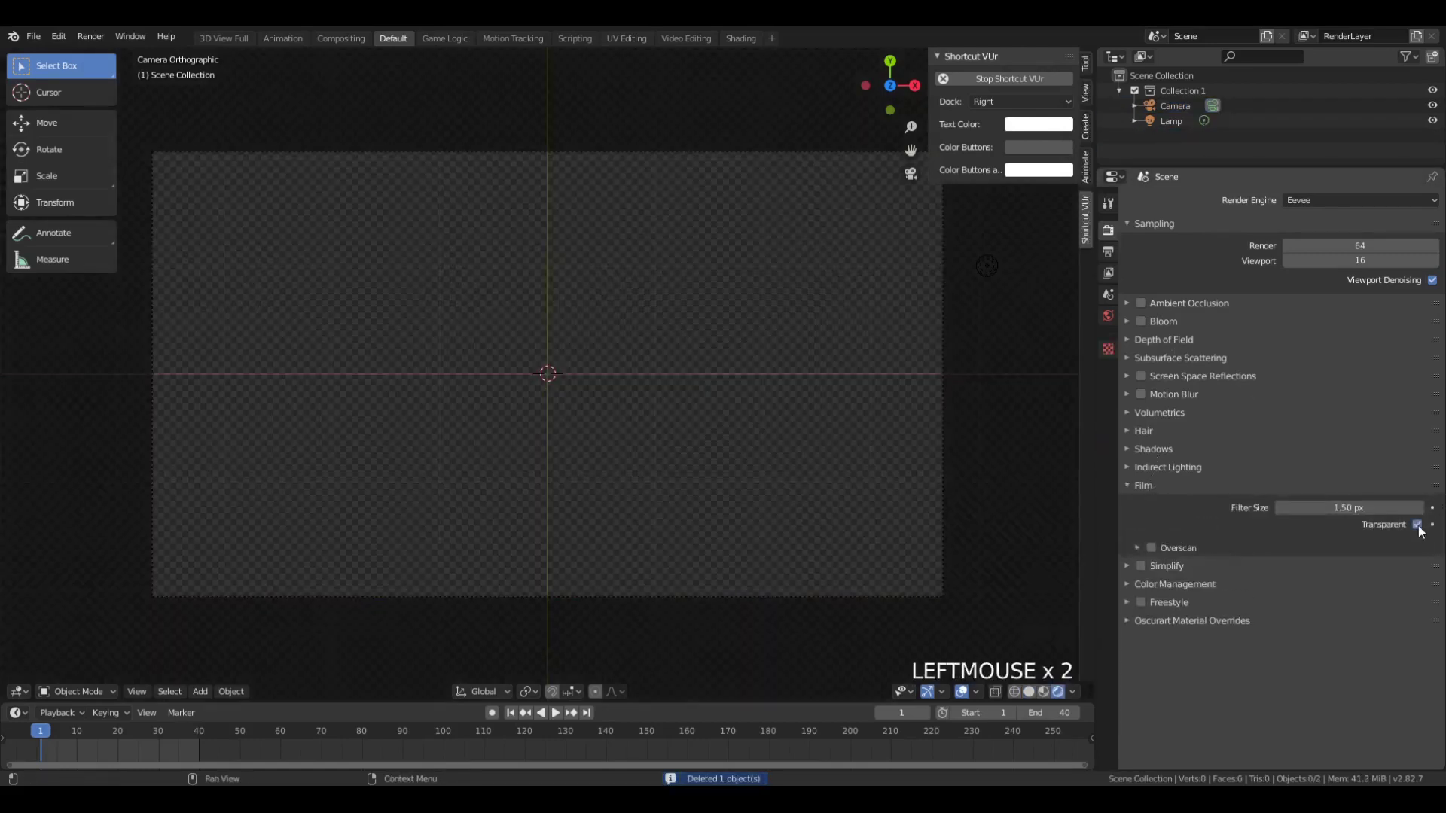
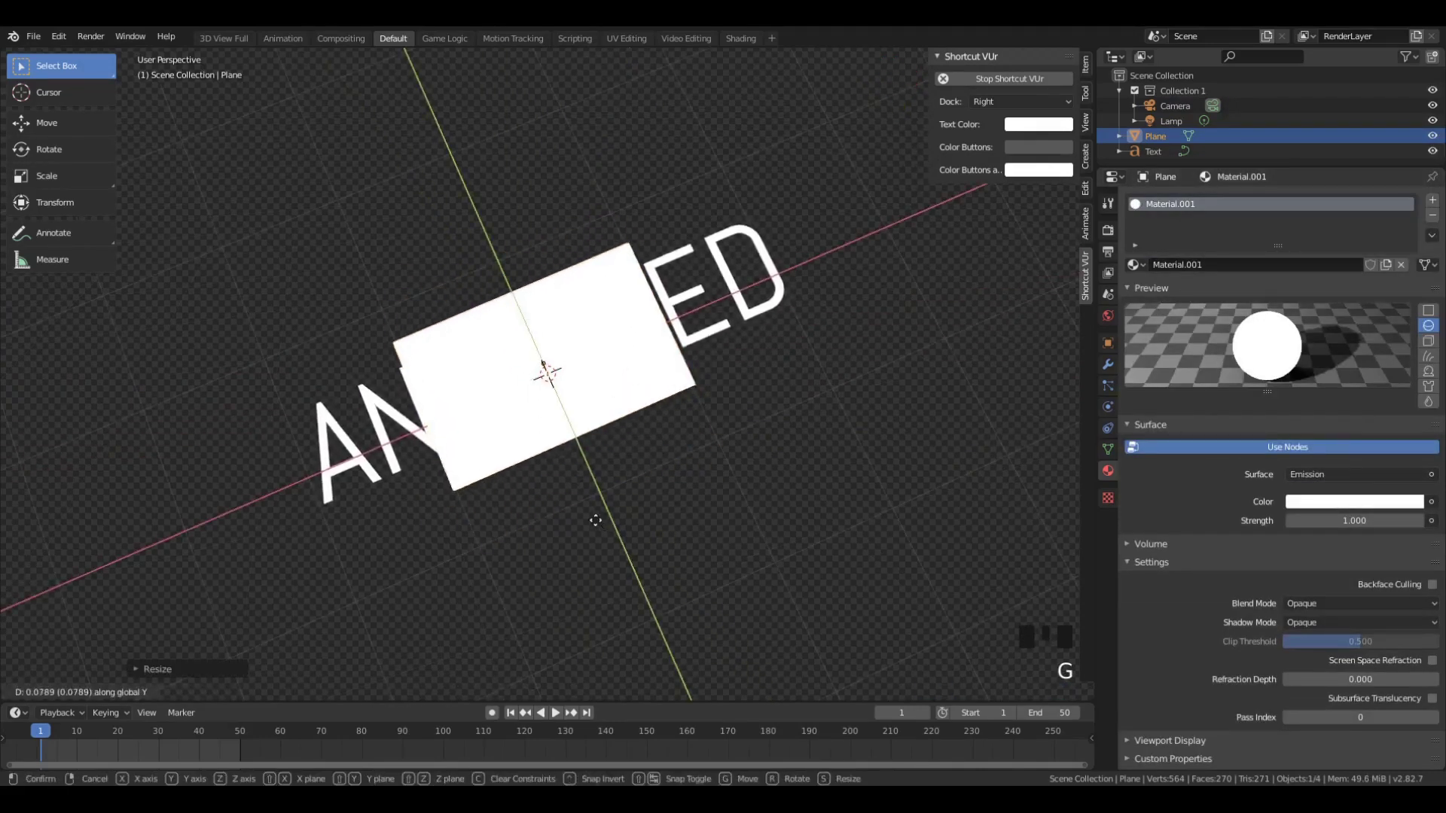
- Set the white plane's height and offset its mesh to one side in Edit Mode
{"action": "key", "text": "s"}
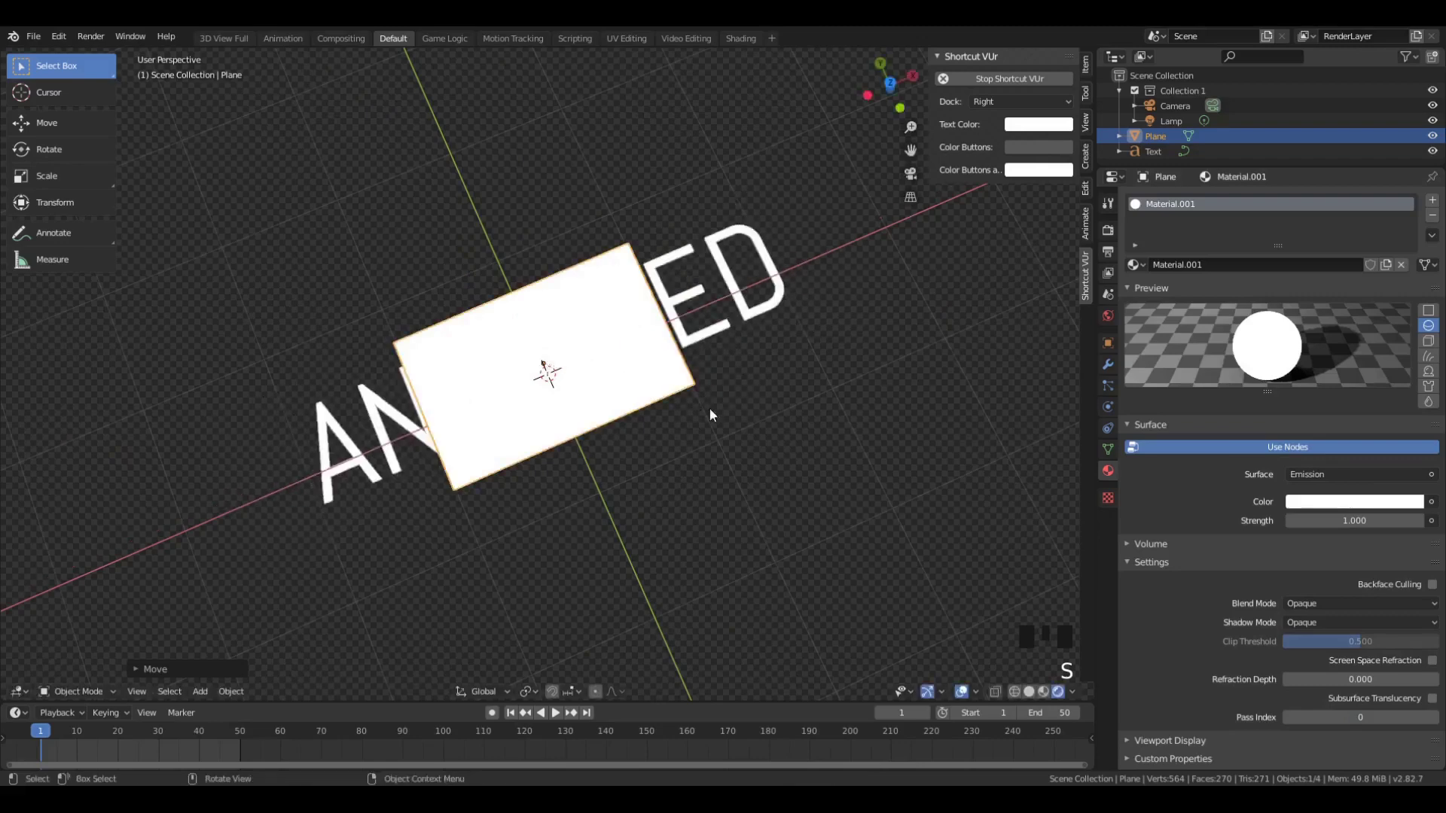
{"action": "key", "text": "alt+s"}
{"action": "key", "text": "Tab"}
{"action": "key", "text": "g"}
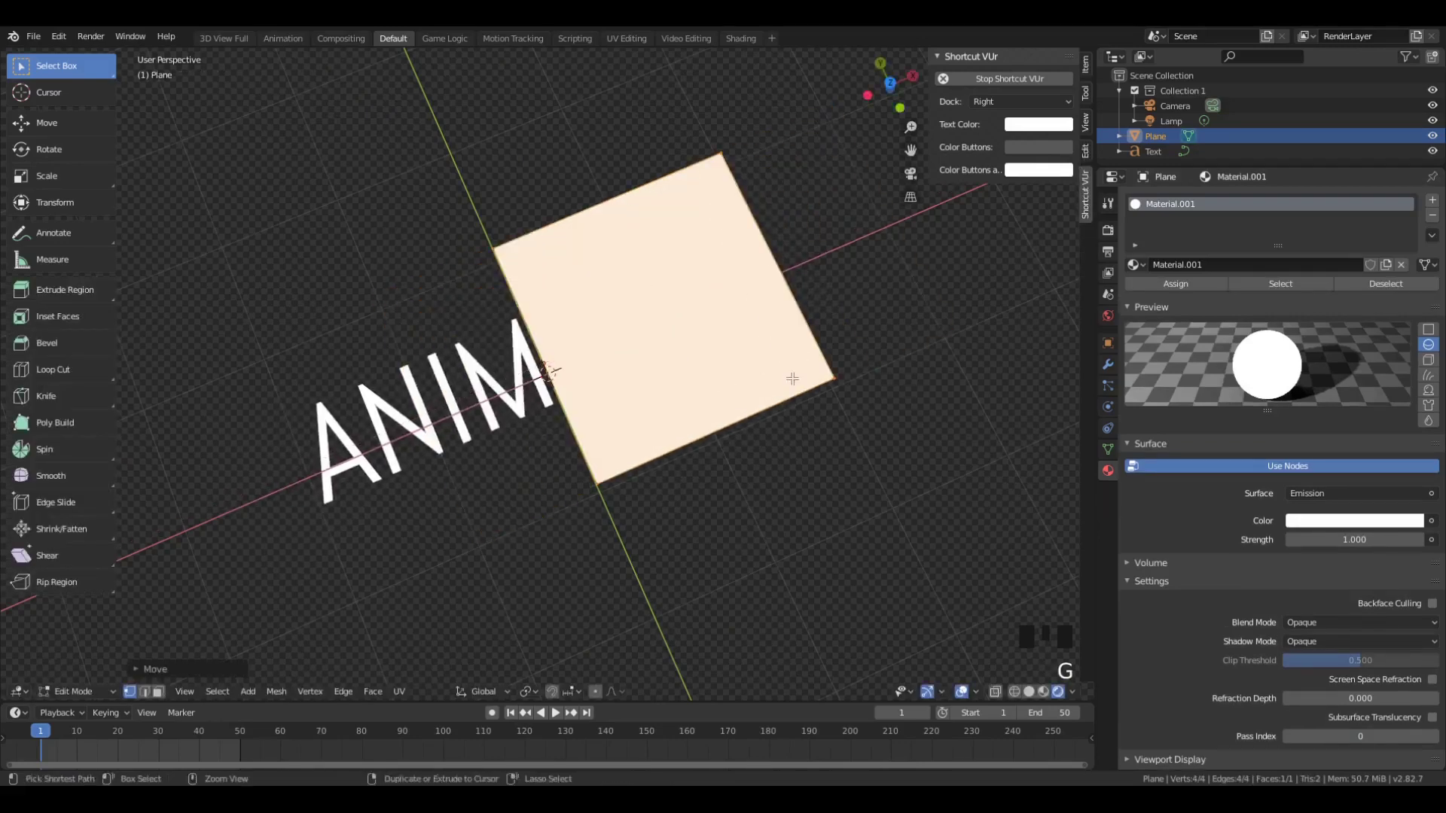
{"action": "key", "text": "Tab"}
{"action": "key", "text": "g"}
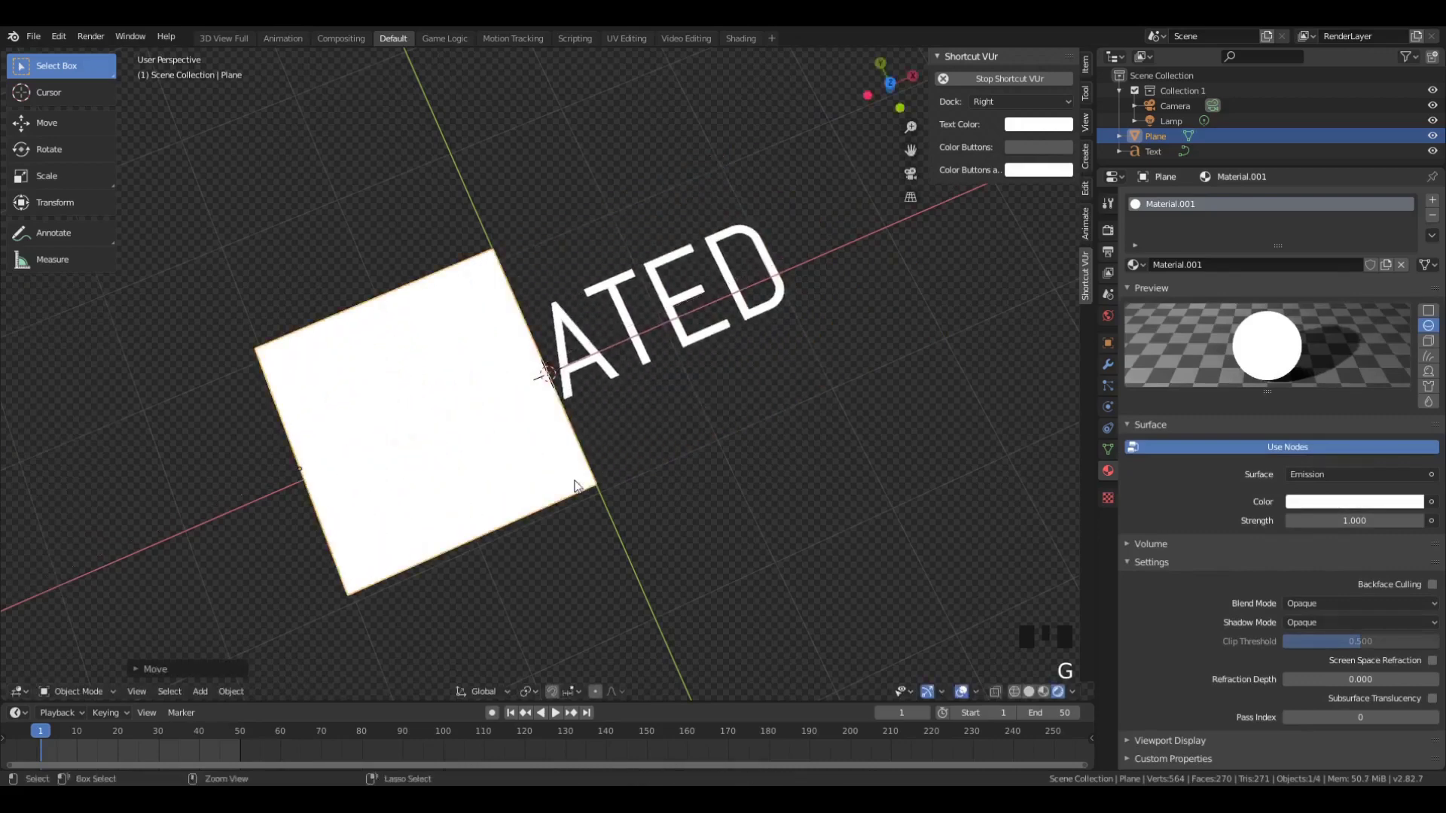
- Widen the plane along X until it covers the whole word ANIMATED
{"action": "key", "text": "s"}
{"action": "key", "text": "s"}
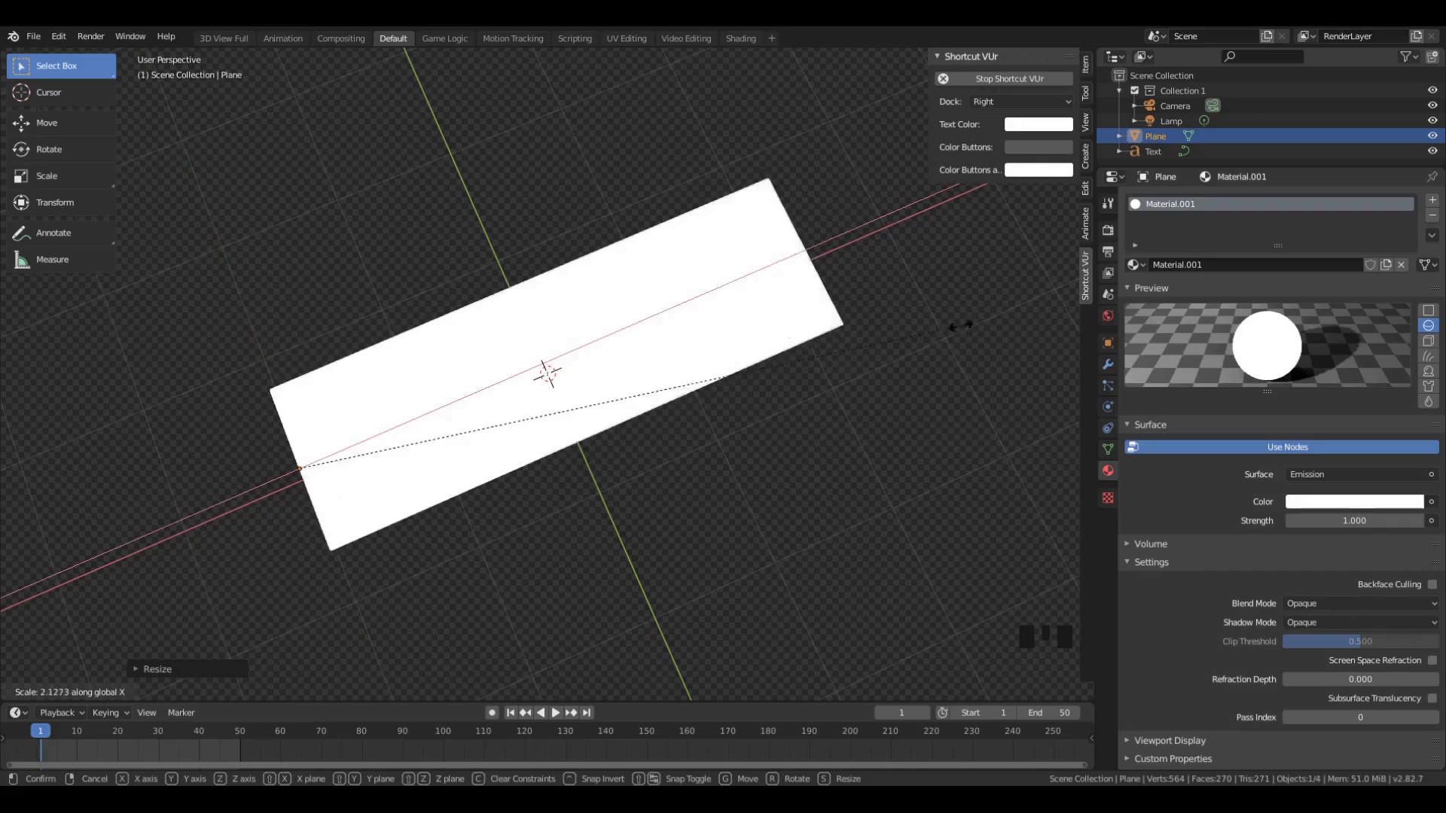
{"action": "key", "text": "z"}
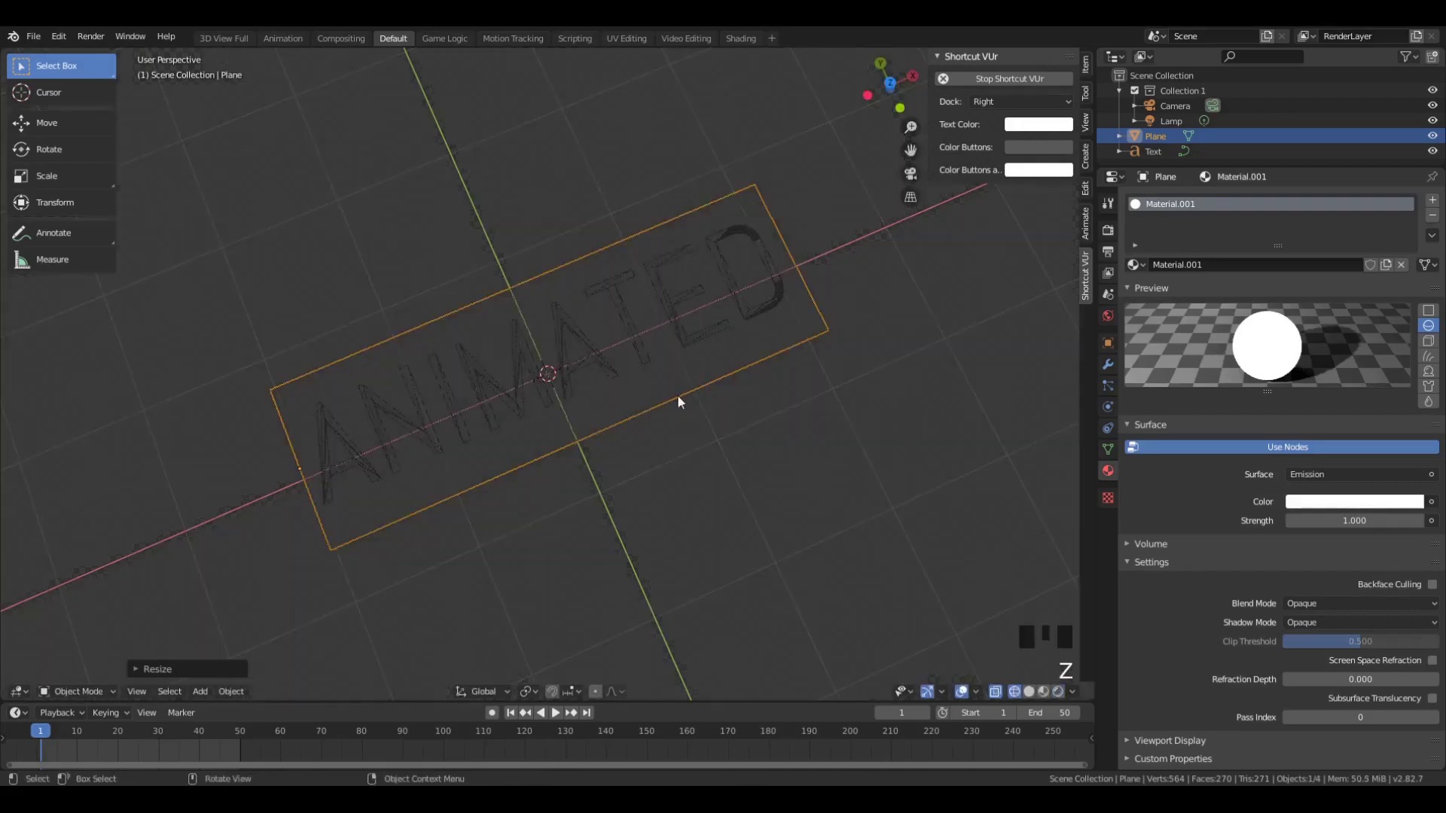
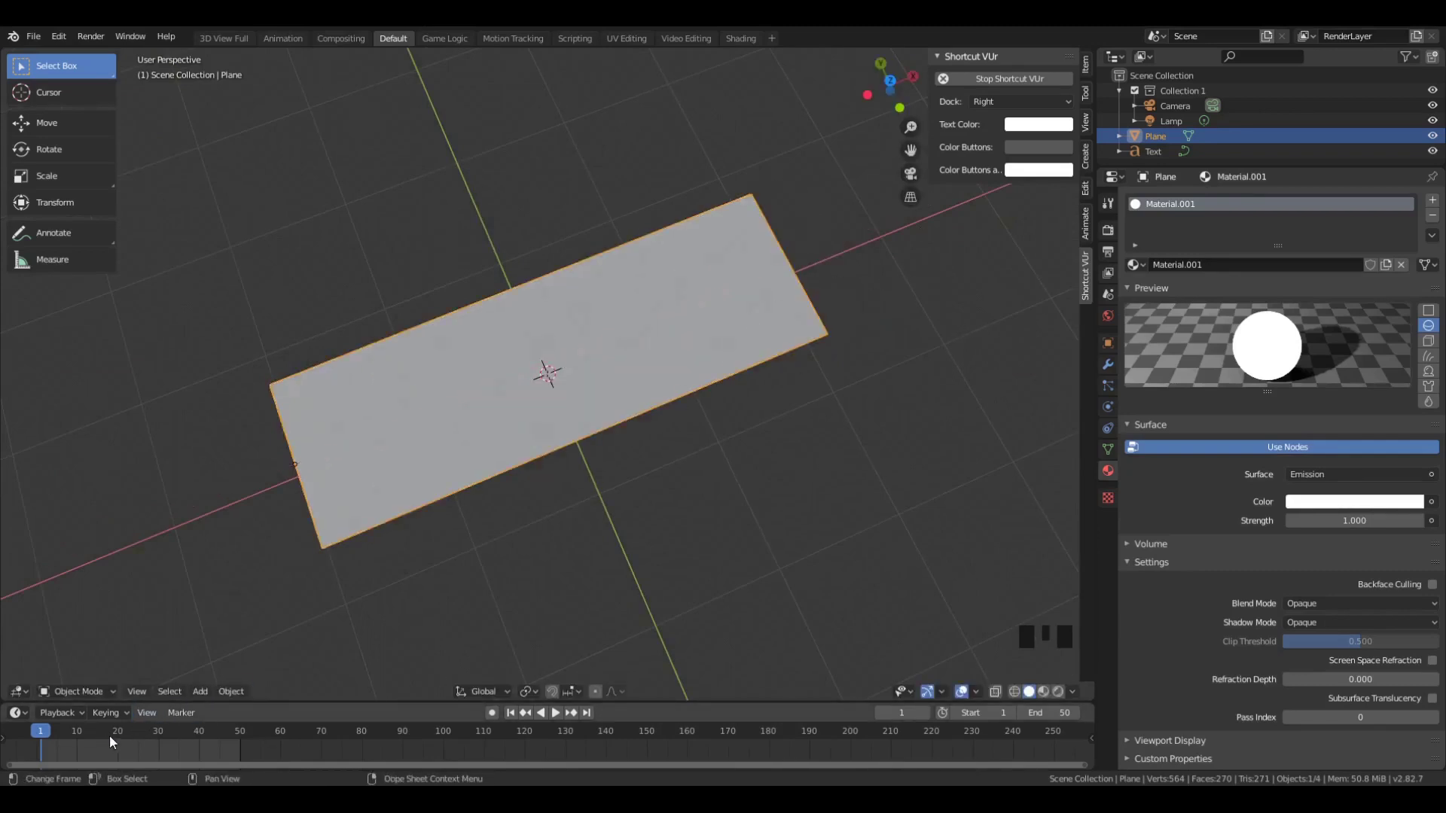
- Keyframe the plane's scale at frame 15, then zero width with another Scaling key at frame 1
{"action": "left_click_drag", "start_coordinate": [104, 733], "coordinate": [514, 290]}
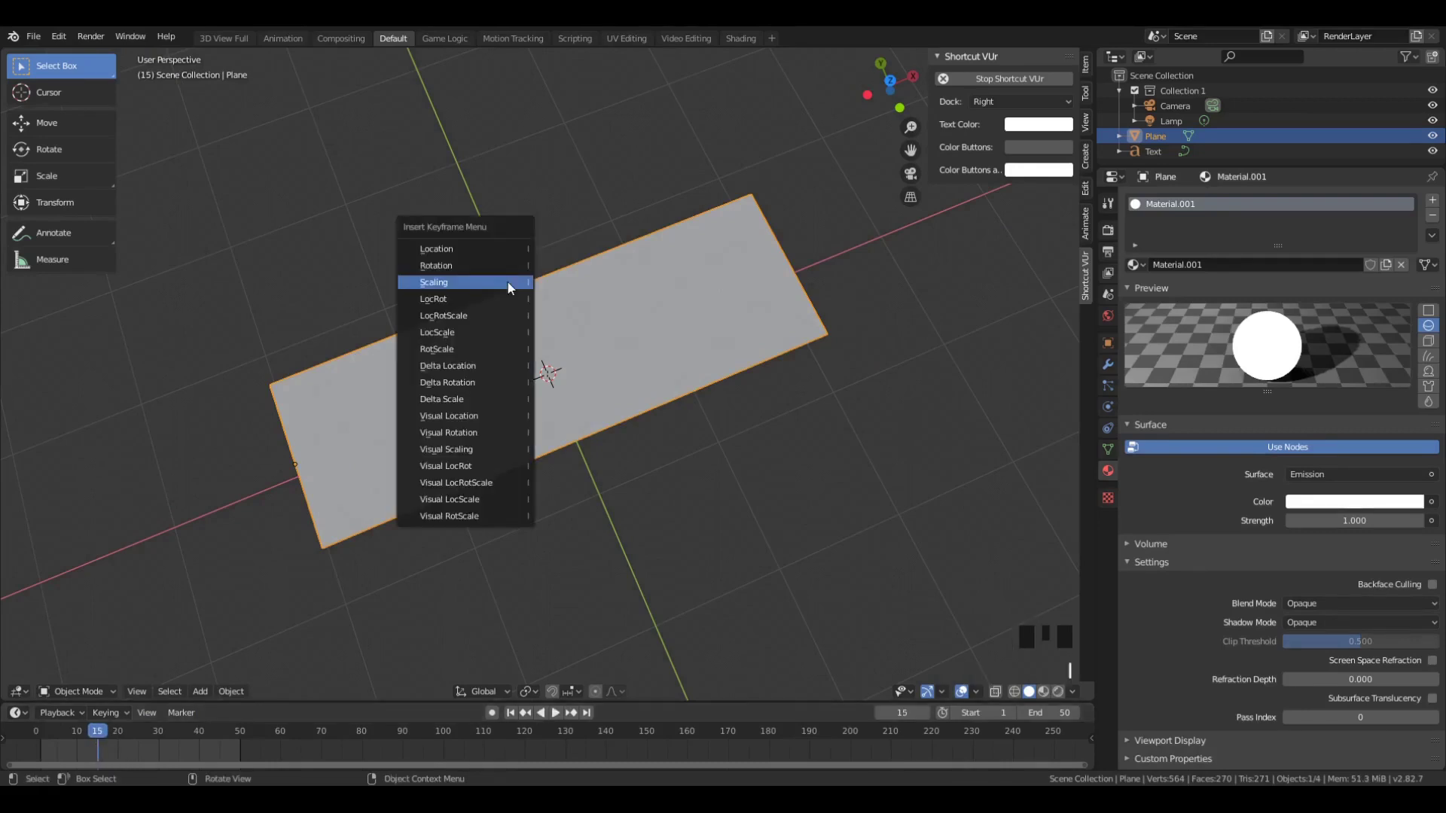
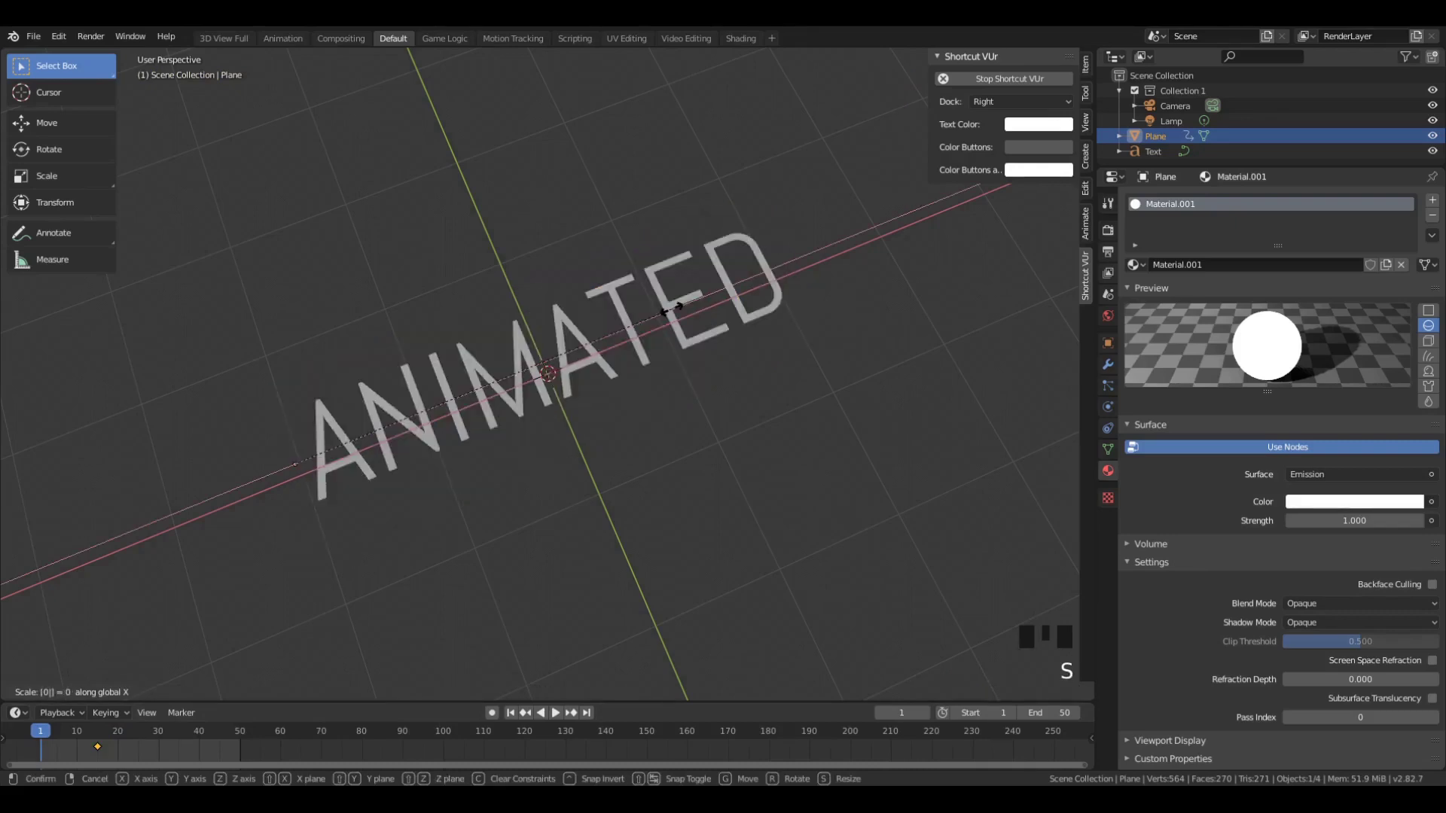
{"action": "key", "text": "space"}
{"action": "left_click", "coordinate": [44, 747]}
{"action": "left_click_drag", "start_coordinate": [32, 738], "coordinate": [153, 725]}
{"action": "key", "text": "space"}
{"action": "left_click", "coordinate": [102, 739]}
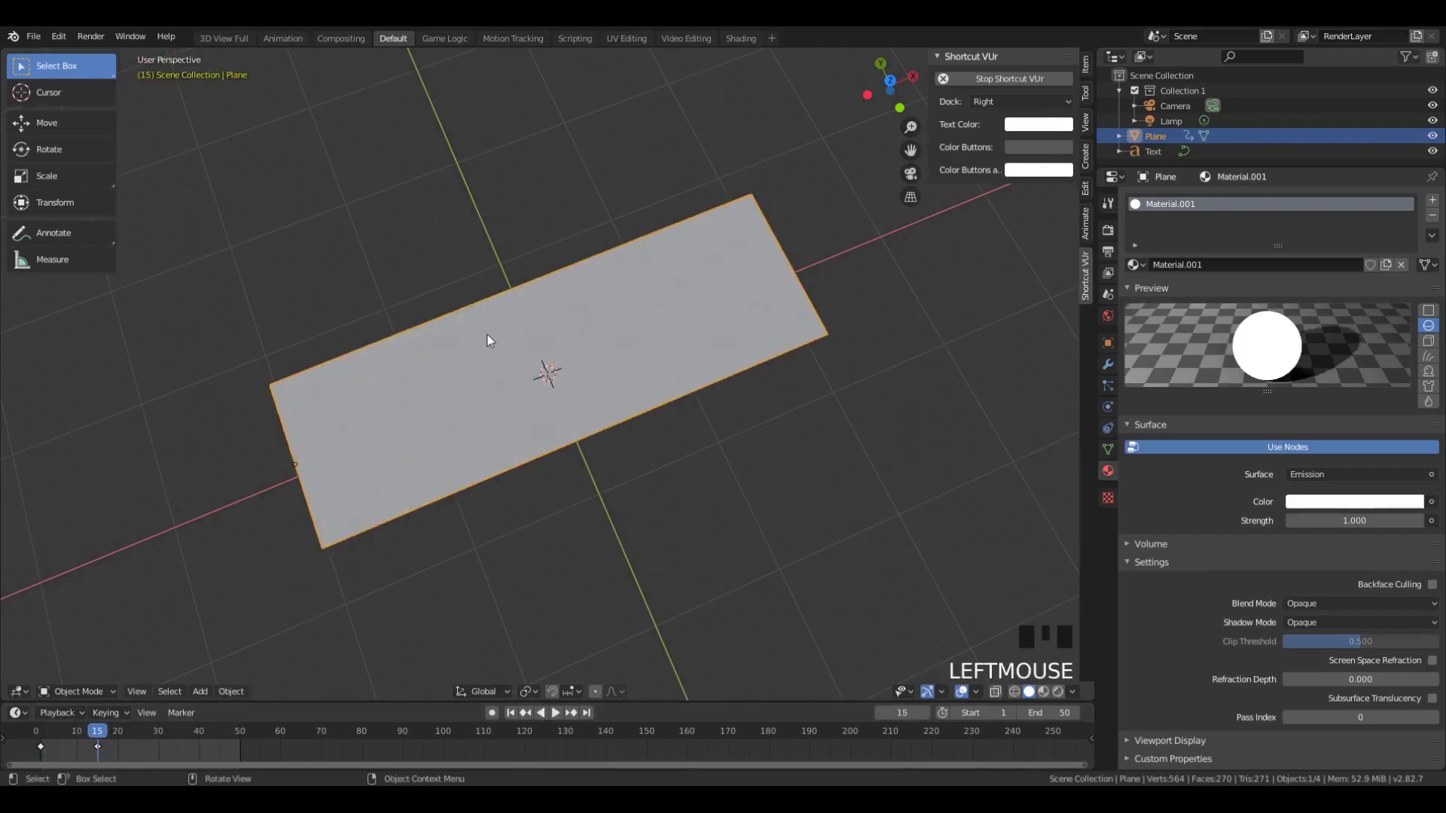
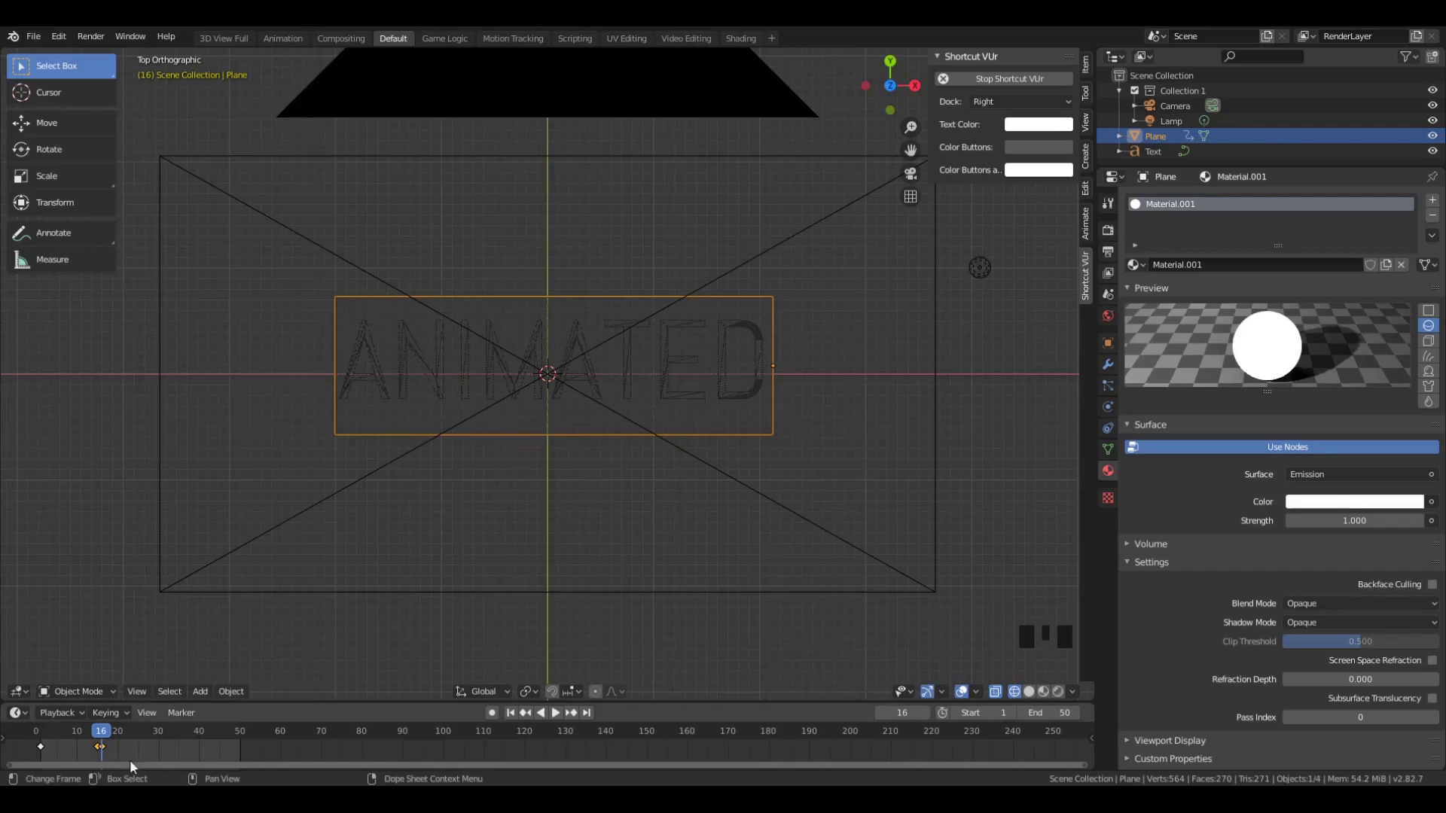
- Select the white box, step through the frames and move to frame 25
{"action": "left_click_drag", "start_coordinate": [106, 739], "coordinate": [209, 558]}
{"action": "left_click", "coordinate": [103, 740]}
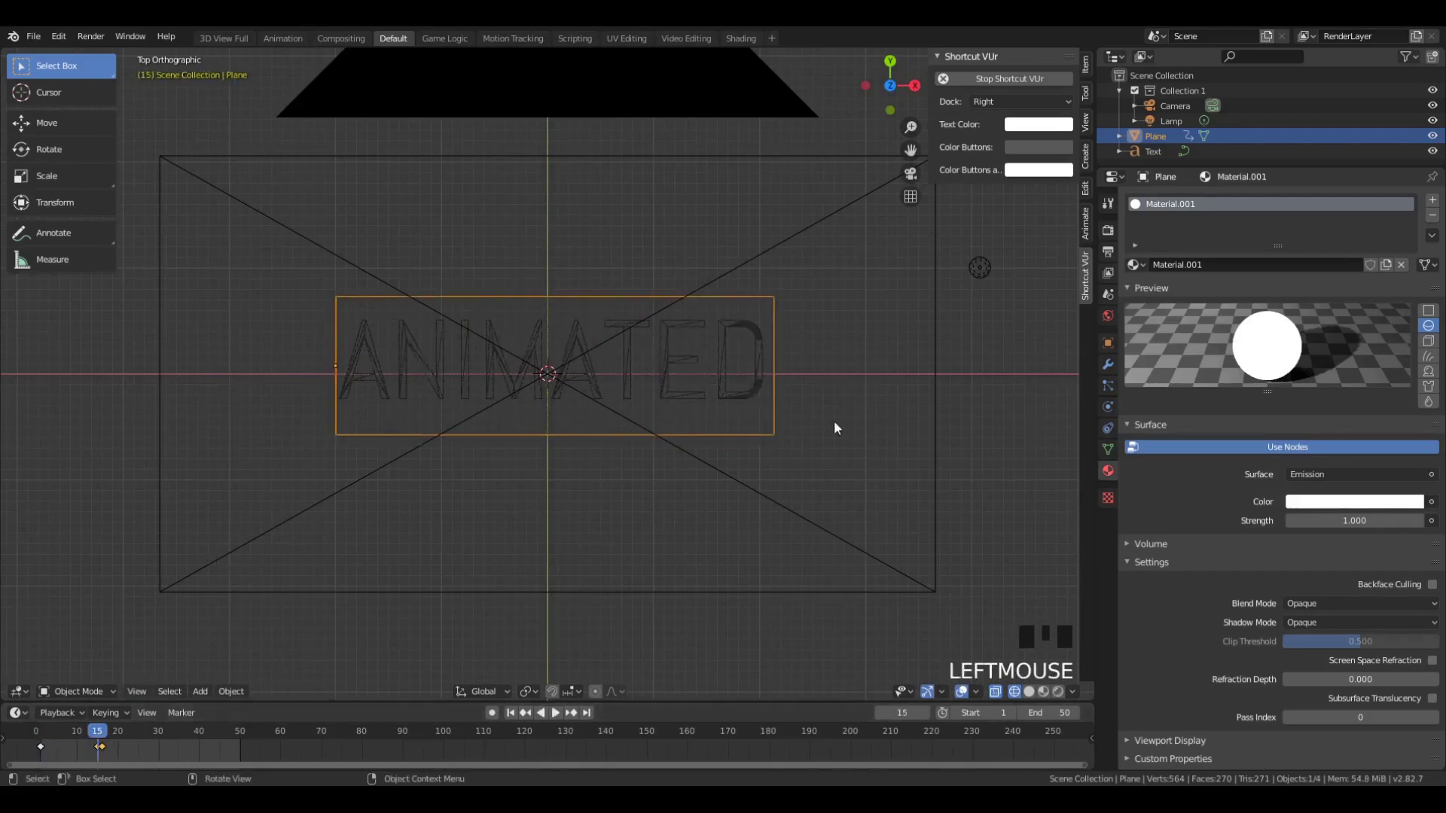
{"action": "key", "text": "Right"}
{"action": "key", "text": "Left"}
{"action": "key", "text": "Right"}
{"action": "key", "text": "Left"}
{"action": "key", "text": "Right"}
{"action": "key", "text": "Tab"}
{"action": "key", "text": "Left"}
{"action": "key", "text": "Right"}
{"action": "key", "text": "Left"}
{"action": "key", "text": "Right"}
{"action": "key", "text": "Tab"}
{"action": "left_click_drag", "start_coordinate": [132, 740], "coordinate": [379, 648]}
- Keyframe the box's Scale X shrinking to 0 toward its edge and play the reveal
{"action": "key", "text": "s"}
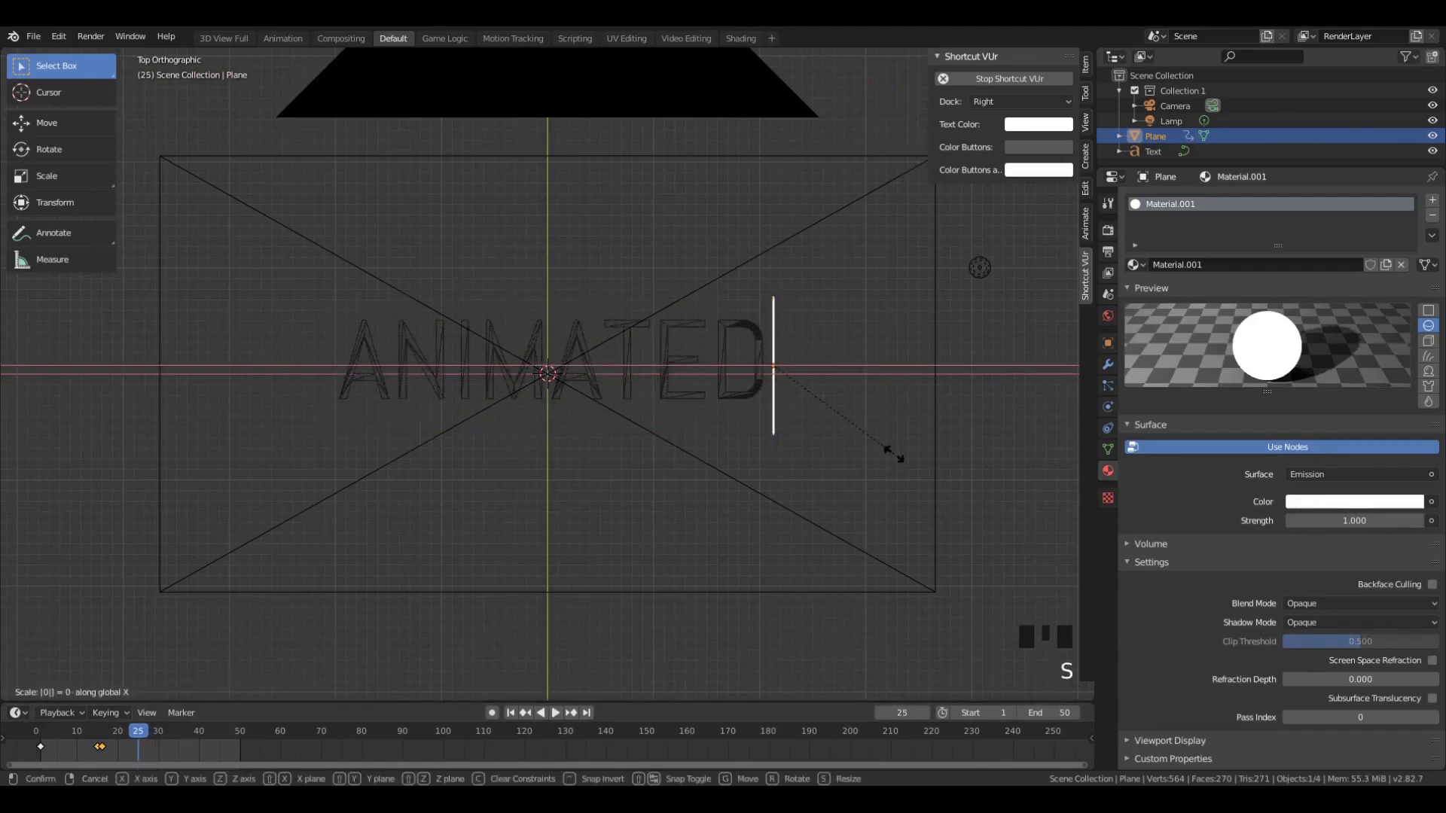
{"action": "key", "text": "s"}
{"action": "key", "text": "ctrl+z"}
{"action": "key", "text": "ctrl+z"}
{"action": "key", "text": "s"}
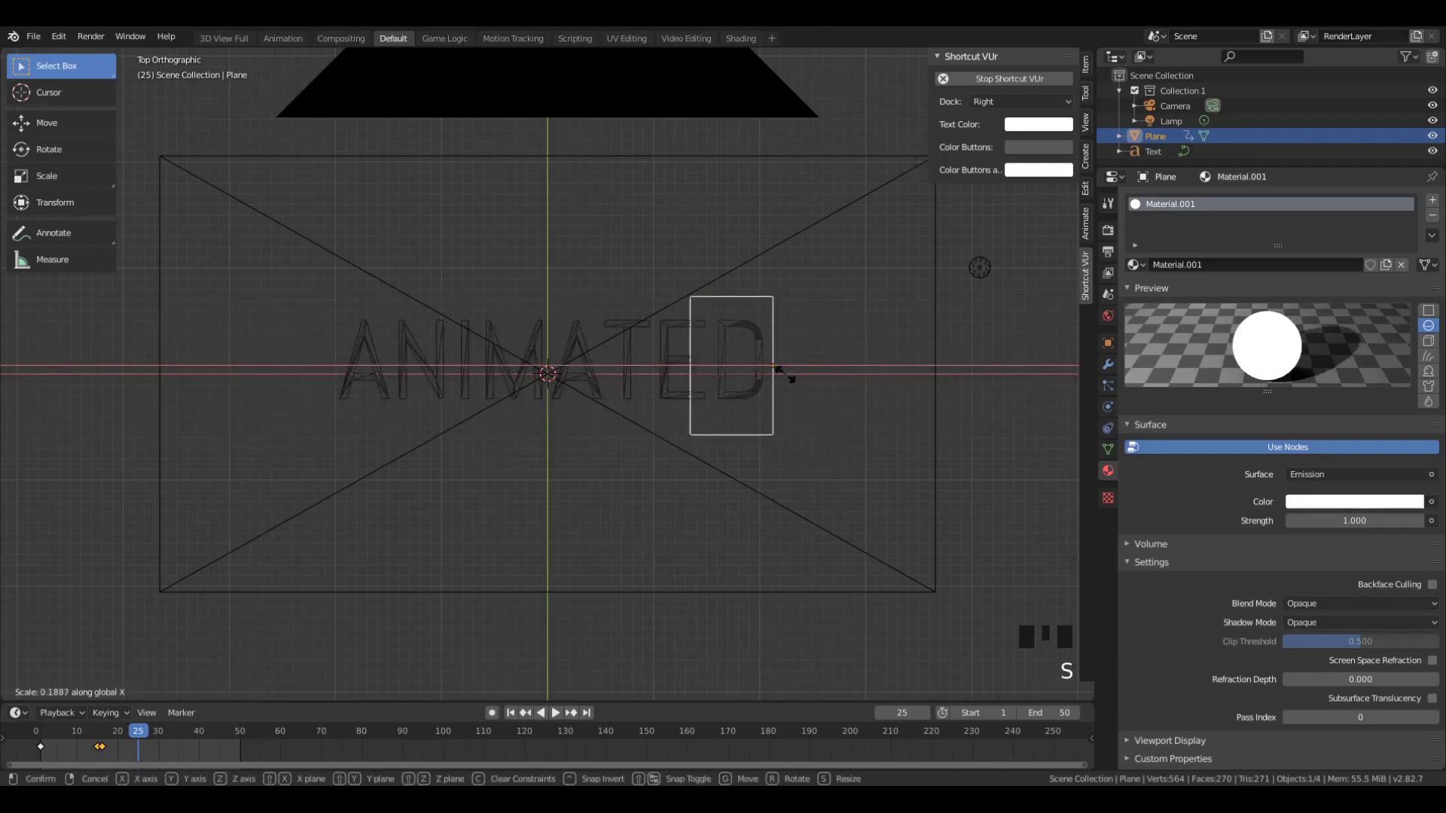
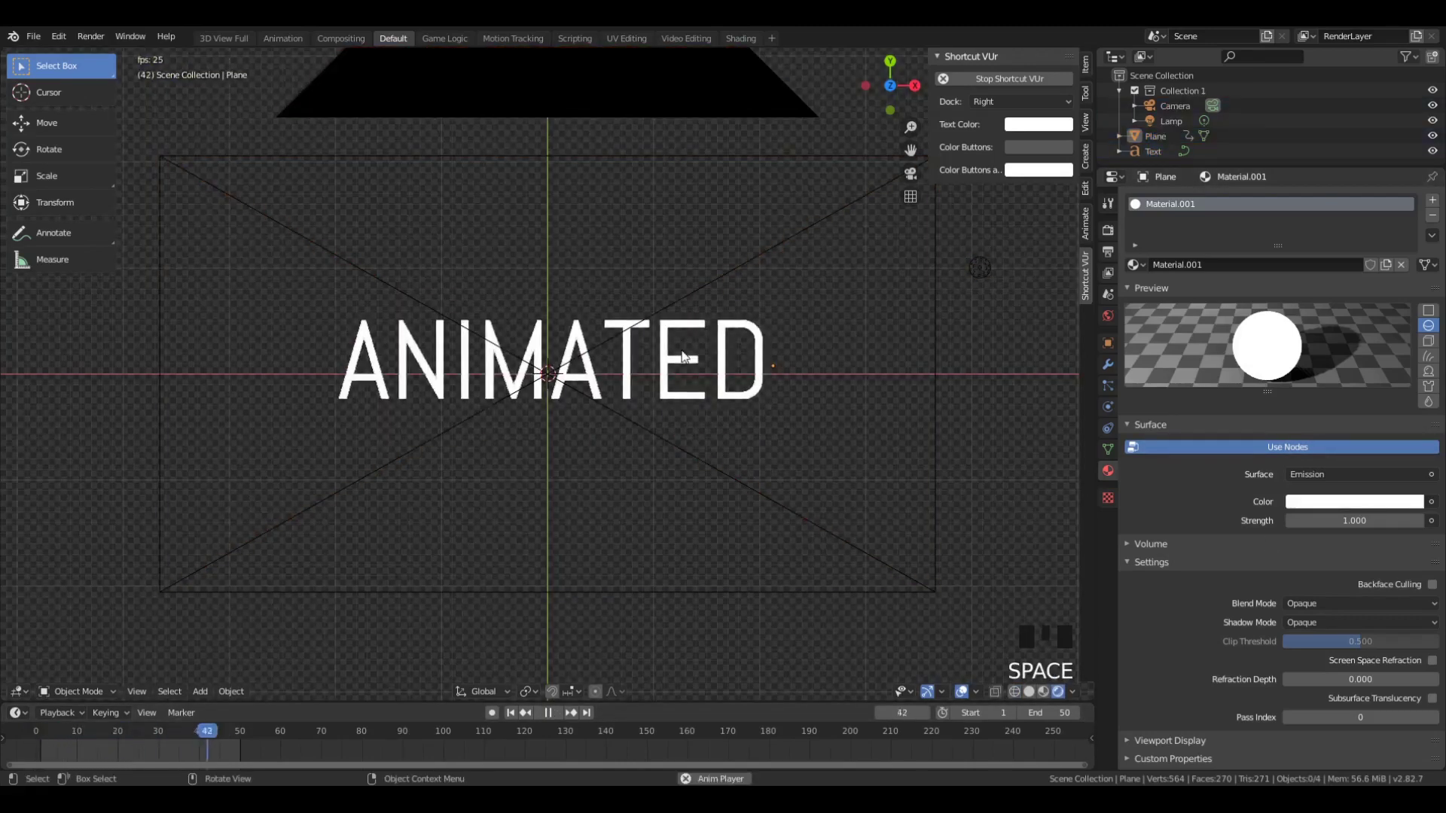
{"action": "scroll", "scroll_direction": "up", "scroll_amount": 3}
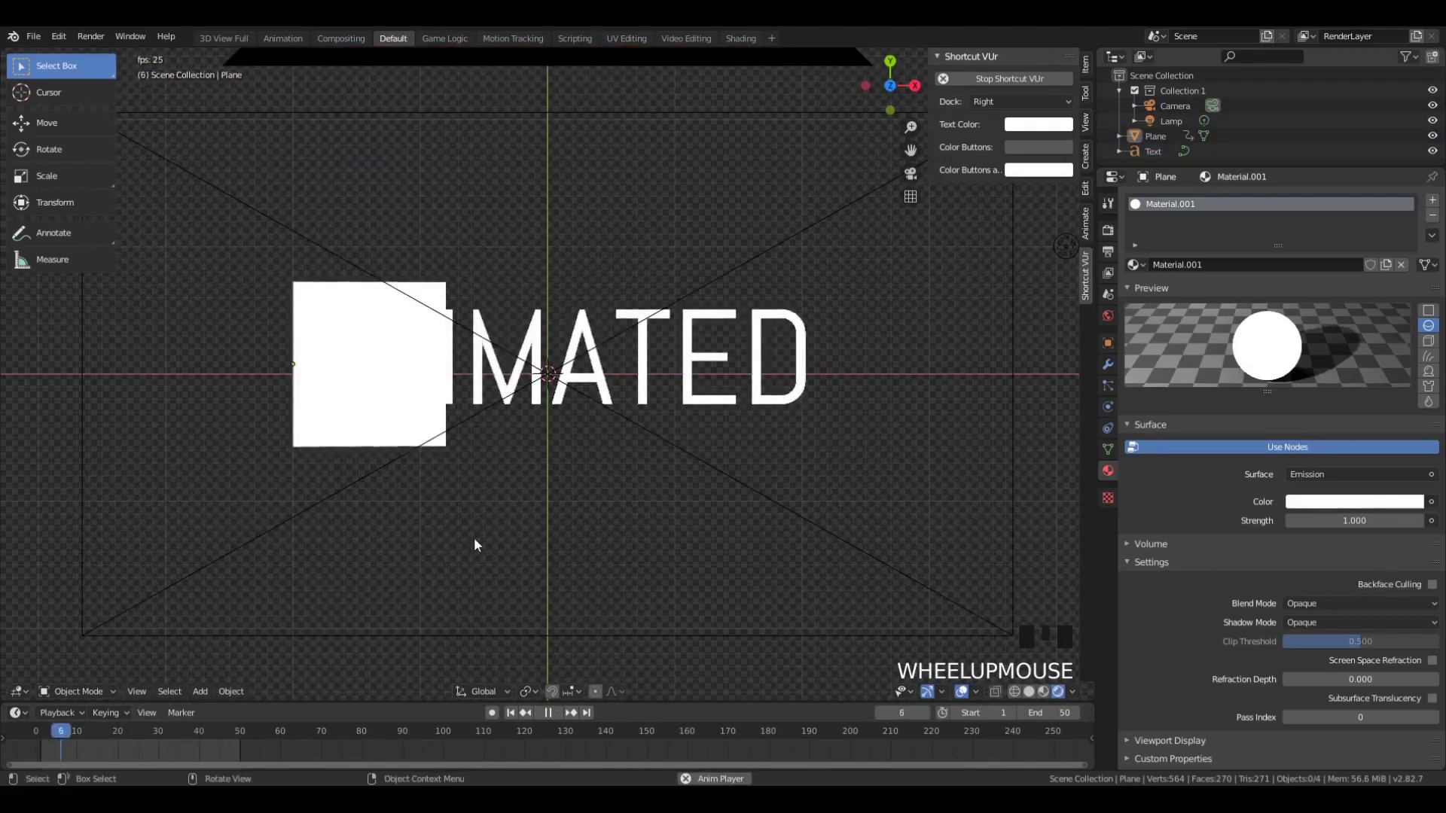
{"action": "key", "text": "space"}
- Convert the ANIMATED text object into a mesh via Object > Convert To > Mesh
{"action": "left_click", "coordinate": [502, 390]}
{"action": "left_click_drag", "start_coordinate": [503, 521], "coordinate": [539, 405]}
{"action": "key", "text": "Tab"}
{"action": "scroll", "scroll_direction": "up", "scroll_amount": 3}
{"action": "key", "text": "Tab"}
{"action": "left_click", "coordinate": [1113, 440]}
{"action": "left_click_drag", "start_coordinate": [228, 690], "coordinate": [477, 348]}
- Add a Remesh modifier with Octree Depth 8 and Remove Disconnected unticked
{"action": "scroll", "scroll_direction": "down", "scroll_amount": 3}
{"action": "key", "text": "Tab"}
{"action": "key", "text": "a"}
{"action": "key", "text": "e"}
{"action": "key", "text": "Tab"}
{"action": "left_click_drag", "start_coordinate": [1112, 372], "coordinate": [1142, 391]}
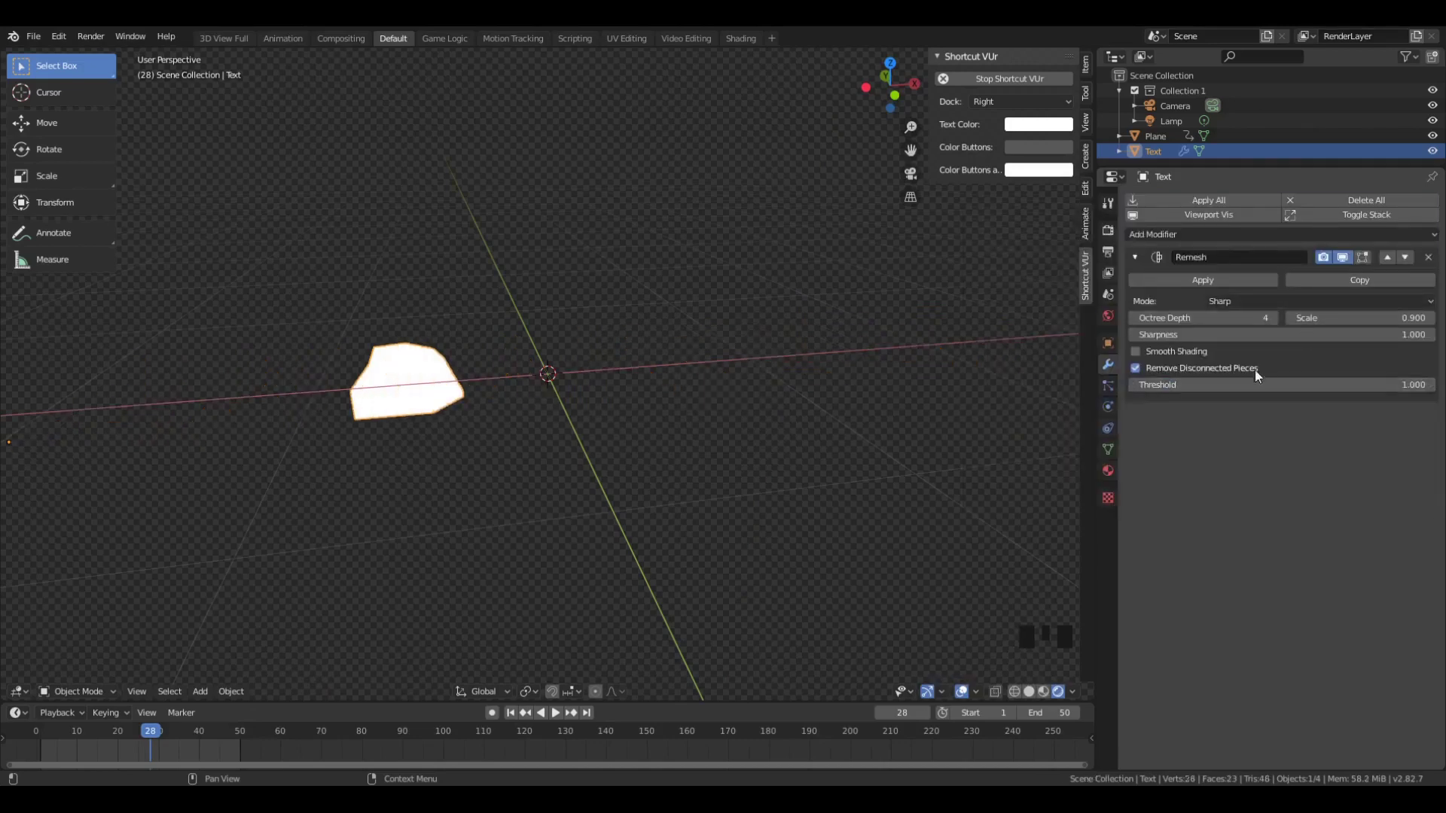
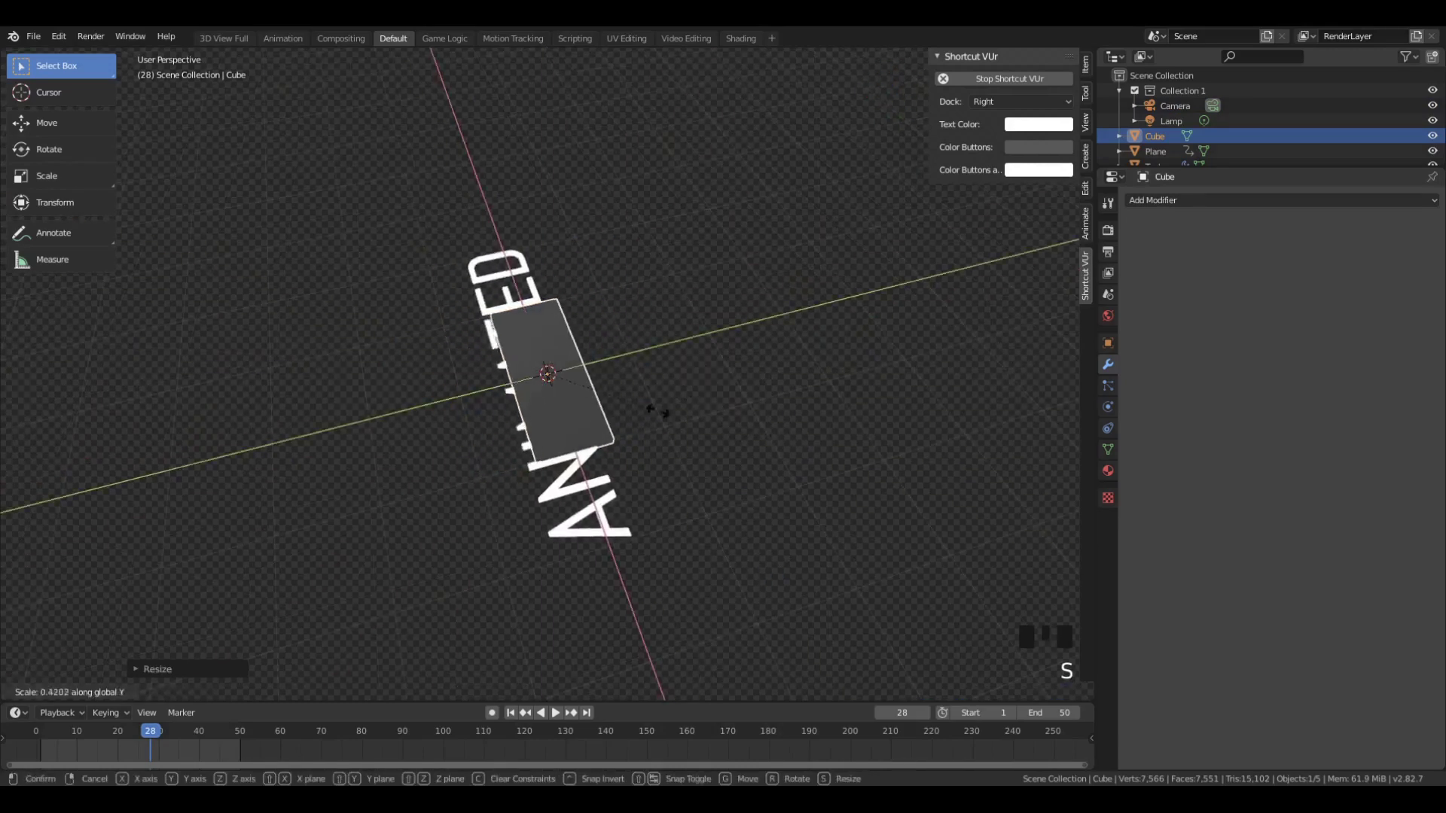
- Flatten a new cube over the word and apply Bool Tool Brush Boolean > Union with the text
{"action": "key", "text": "g"}
{"action": "key", "text": "s"}
{"action": "key", "text": "z"}
{"action": "left_click_drag", "start_coordinate": [515, 546], "coordinate": [505, 424]}
{"action": "left_click", "coordinate": [505, 424]}
{"action": "key", "text": "ctrl+shift+b"}
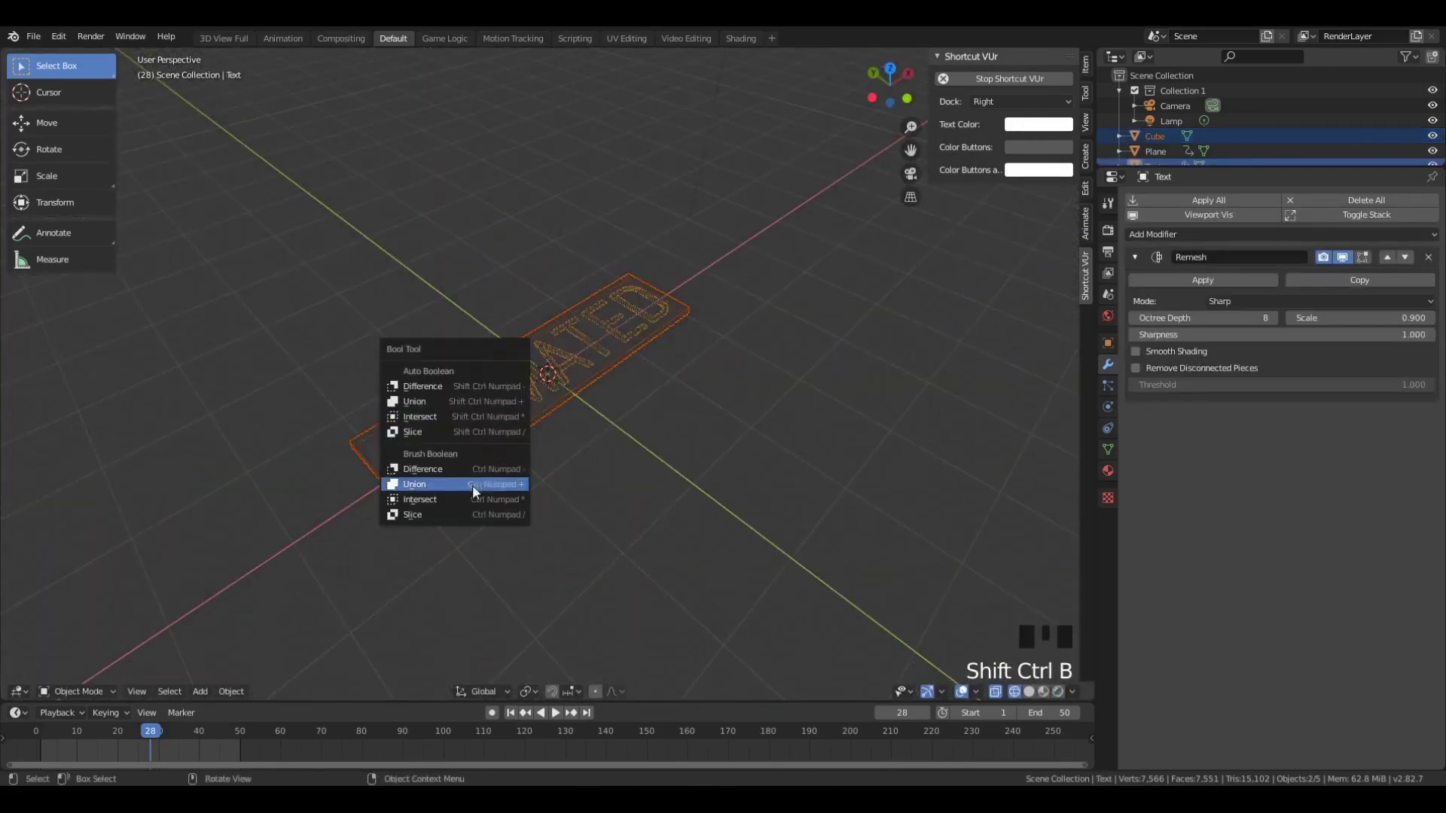
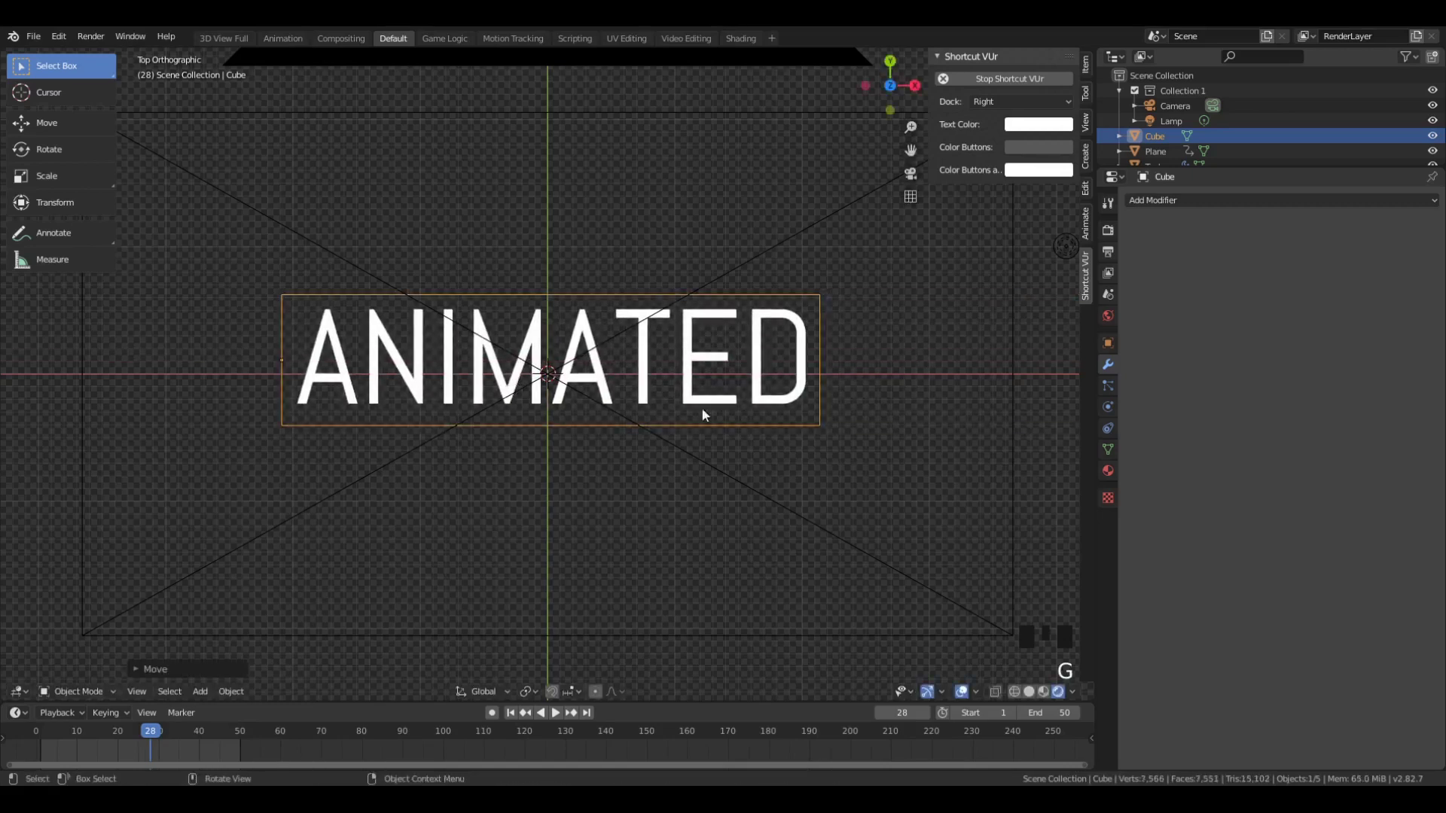
- Scrub the timeline to check the box uncovering ANIMATED fully by frame 28
{"action": "left_click_drag", "start_coordinate": [154, 737], "coordinate": [148, 756]}
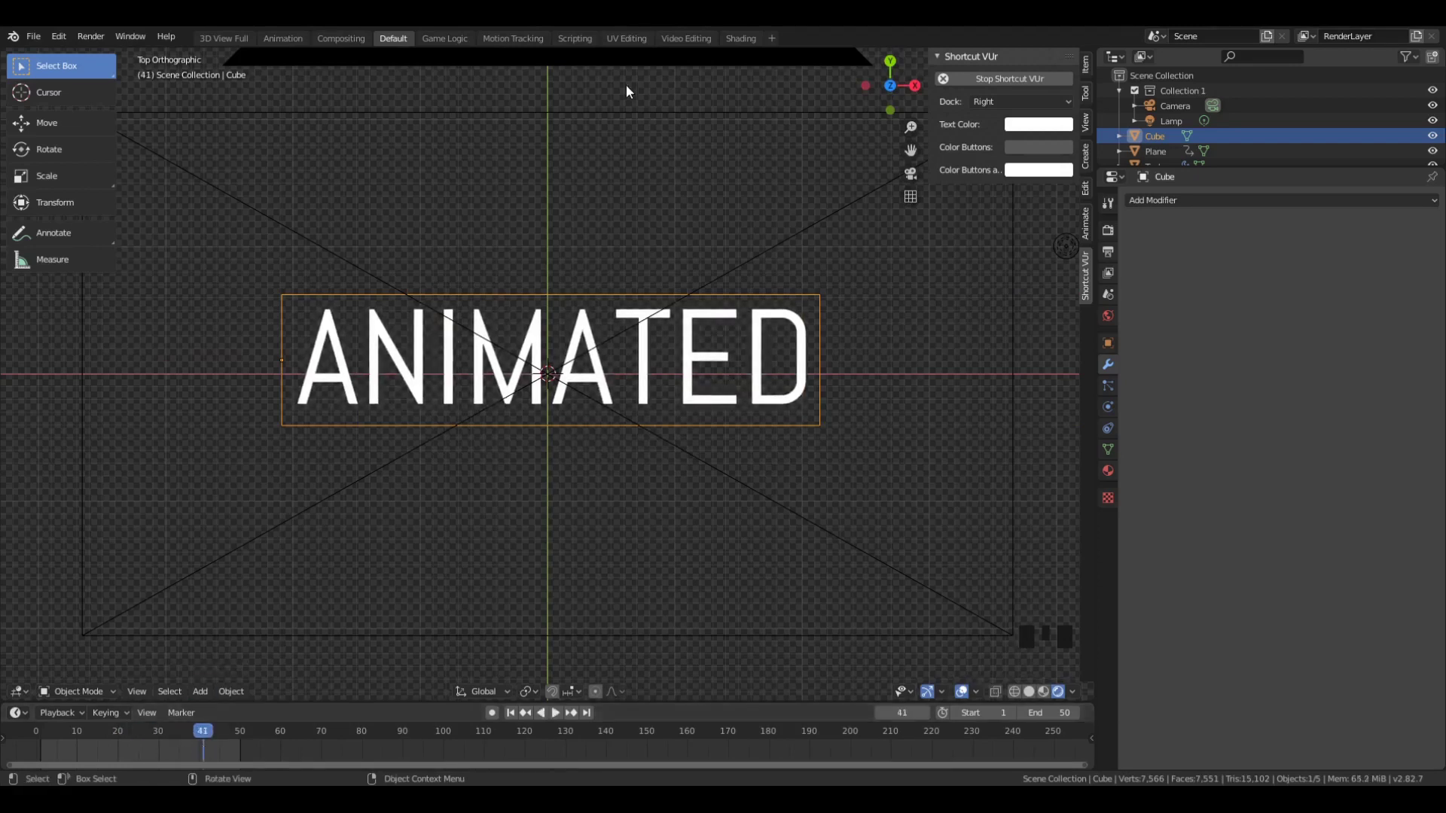
{"action": "left_click_drag", "start_coordinate": [196, 744], "coordinate": [157, 748]}
{"action": "left_click", "coordinate": [157, 749]}
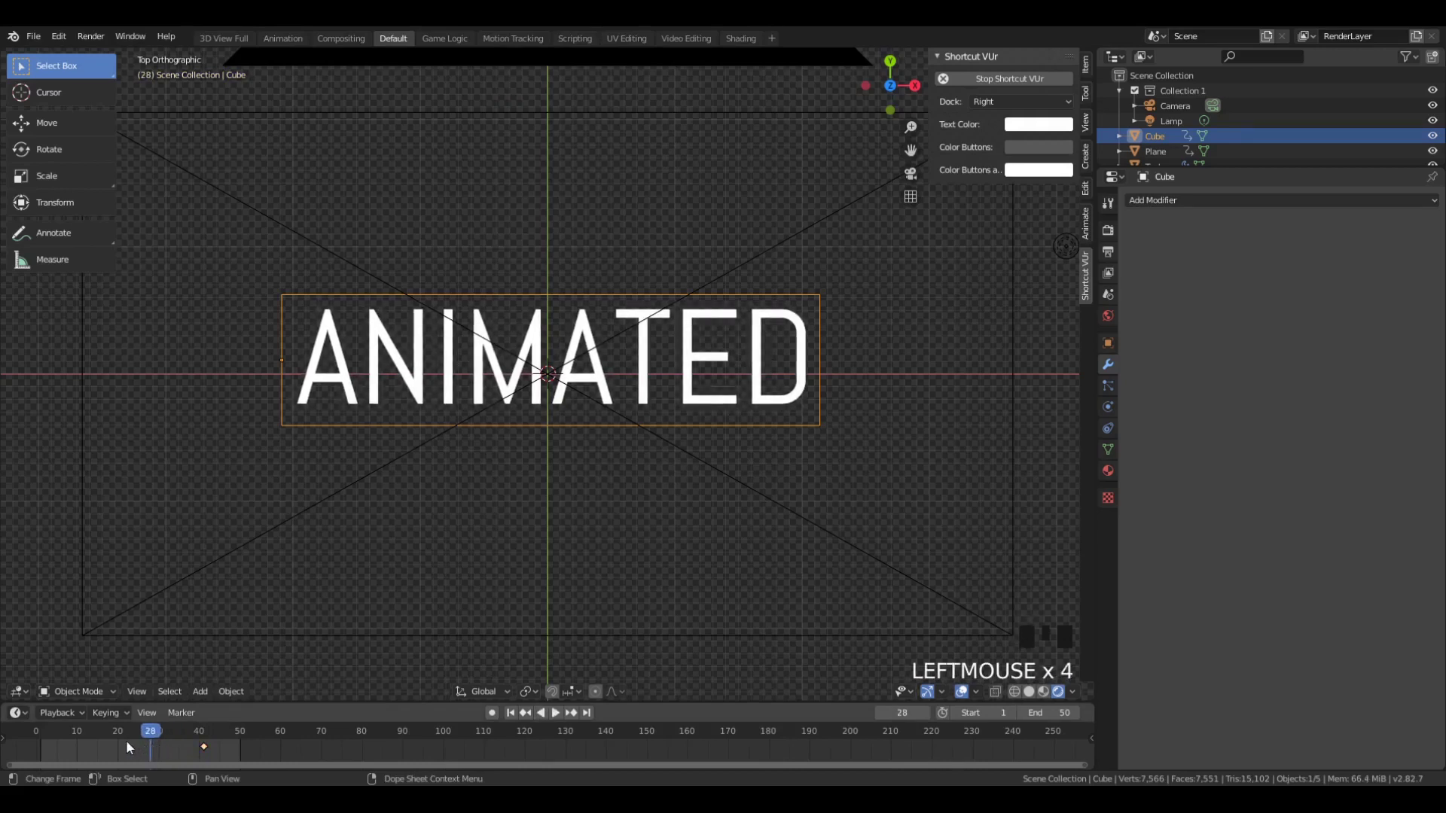
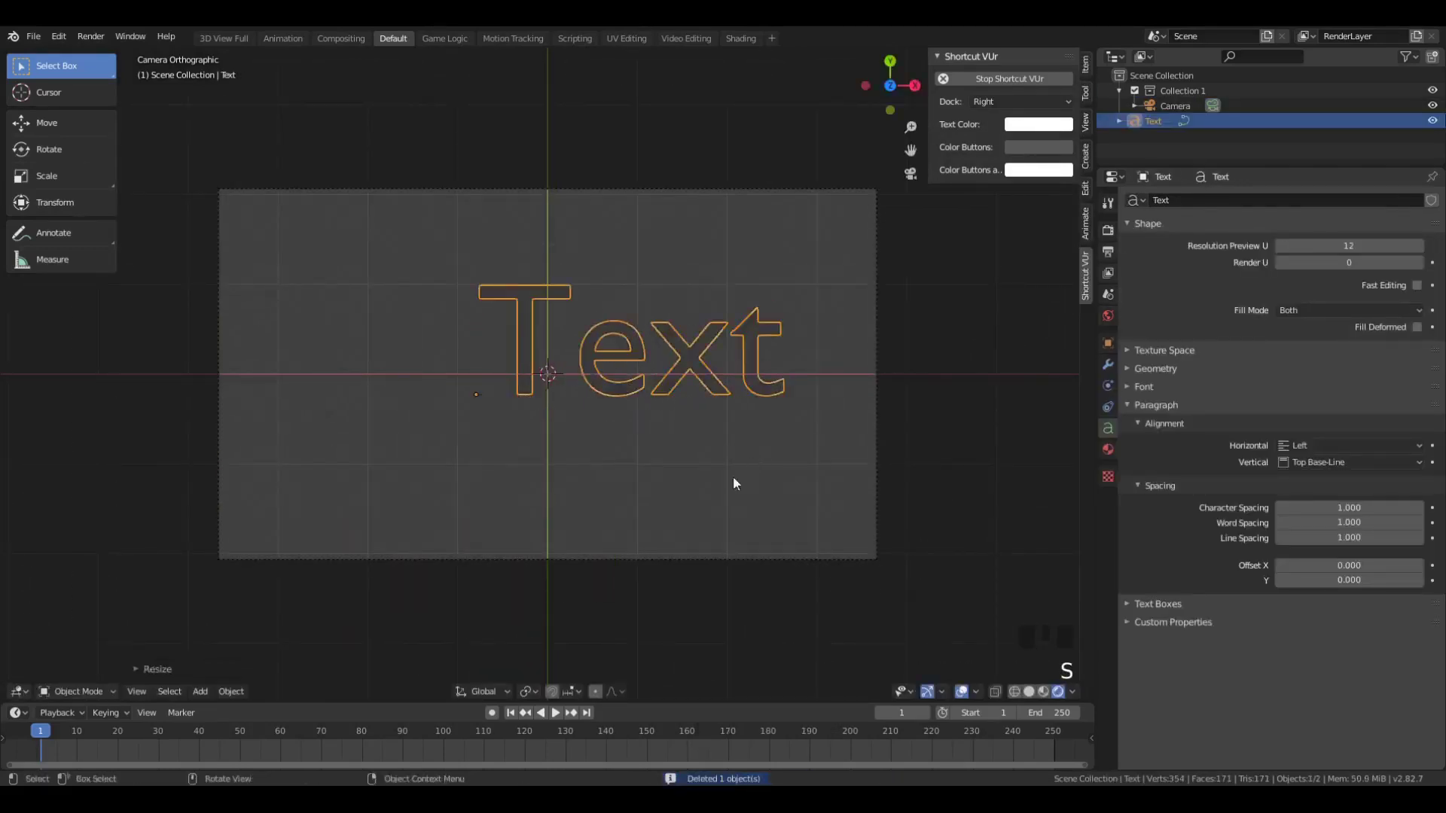
- Erase the default letters of the new text object and type ANIMATED
{"action": "key", "text": "s"}
{"action": "key", "text": "g"}
{"action": "key", "text": "Tab"}
{"action": "key", "text": "BackSpace"}
{"action": "key", "text": "BackSpace"}
{"action": "key", "text": "BackSpace"}
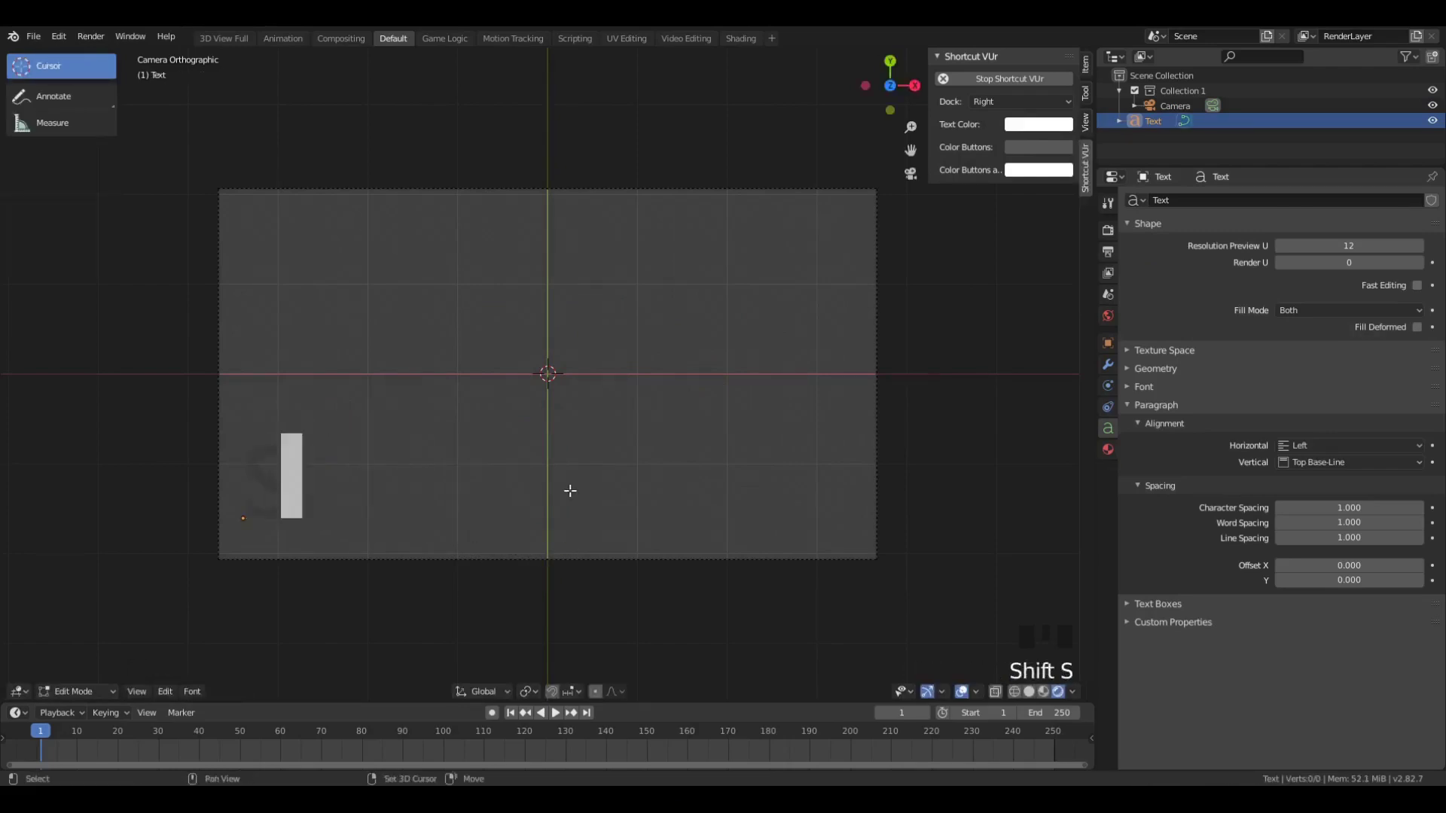
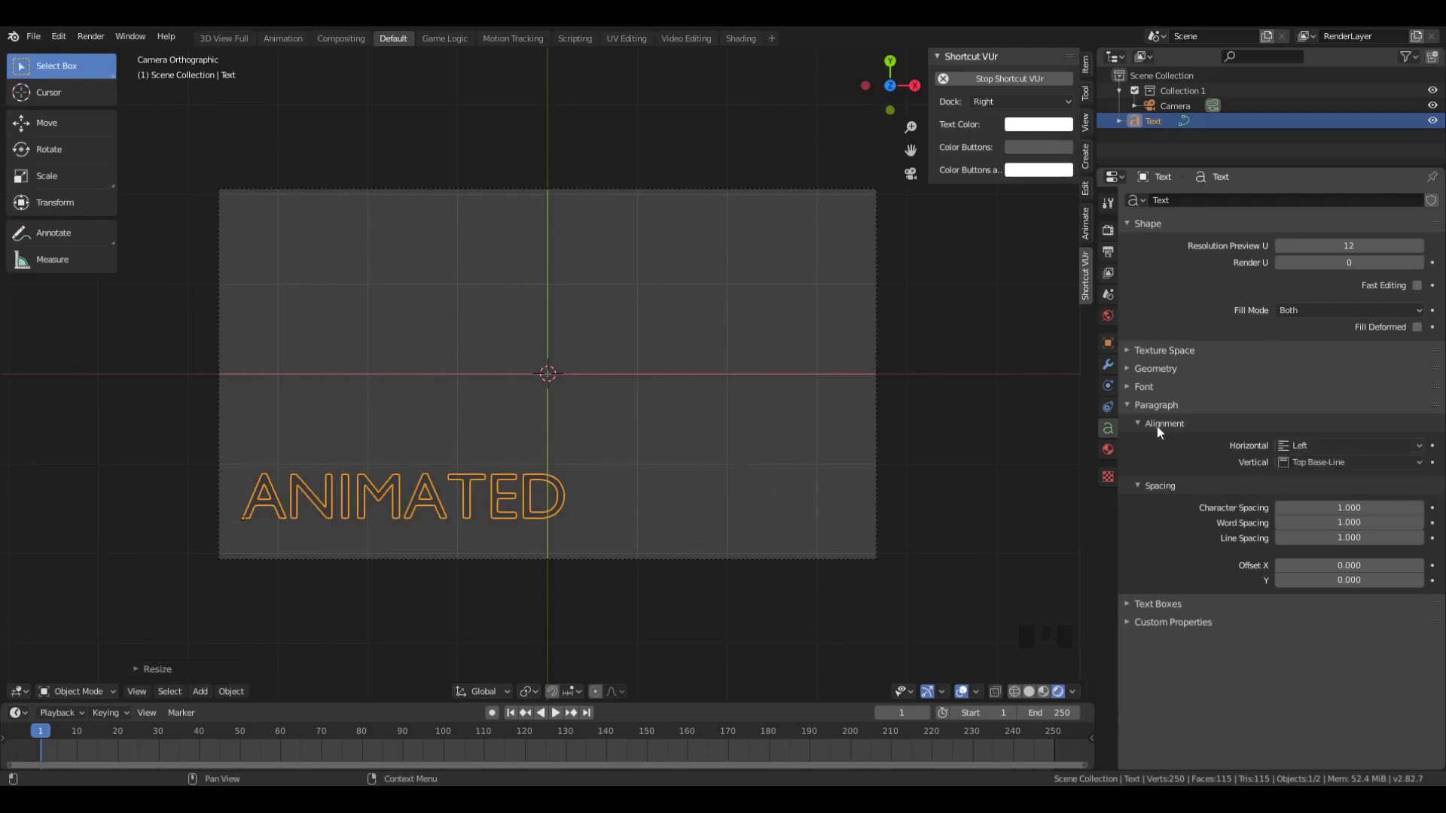
- Change the text's font to Actor-Regular and position it lower left
{"action": "left_click", "coordinate": [1156, 392]}
{"action": "left_click", "coordinate": [1421, 410]}
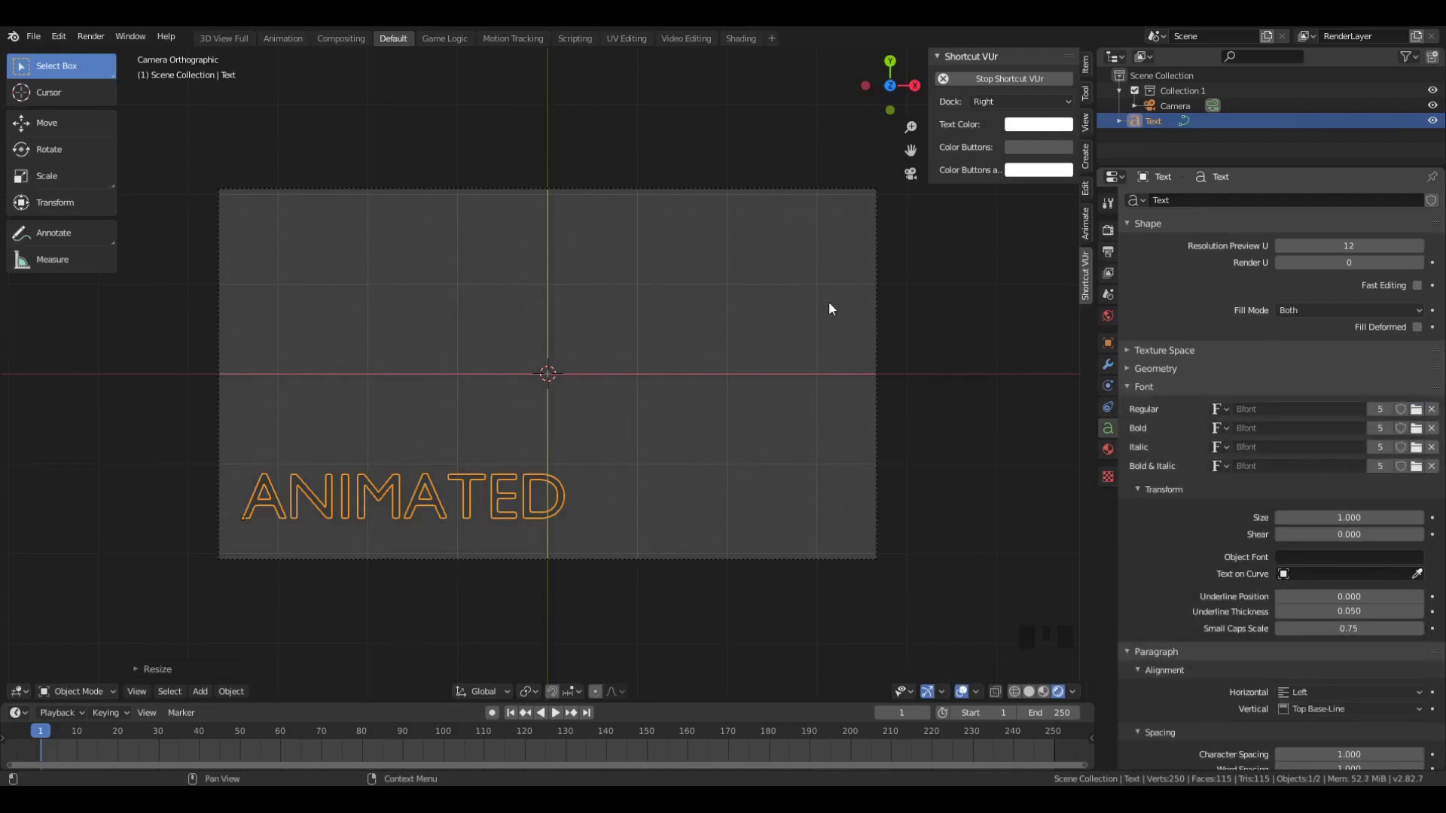
{"action": "scroll", "scroll_direction": "up", "scroll_amount": 3}
{"action": "scroll", "scroll_direction": "down", "scroll_amount": 3}
{"action": "key", "text": "g"}
{"action": "key", "text": "z"}
{"action": "key", "text": "a"}
{"action": "key", "text": "a"}
- Give the text a new emission material and set its colour to bright blue
{"action": "left_click", "coordinate": [470, 529]}
{"action": "left_click", "coordinate": [1113, 454]}
{"action": "left_click_drag", "start_coordinate": [1253, 271], "coordinate": [1309, 373]}
{"action": "left_click", "coordinate": [1332, 480]}
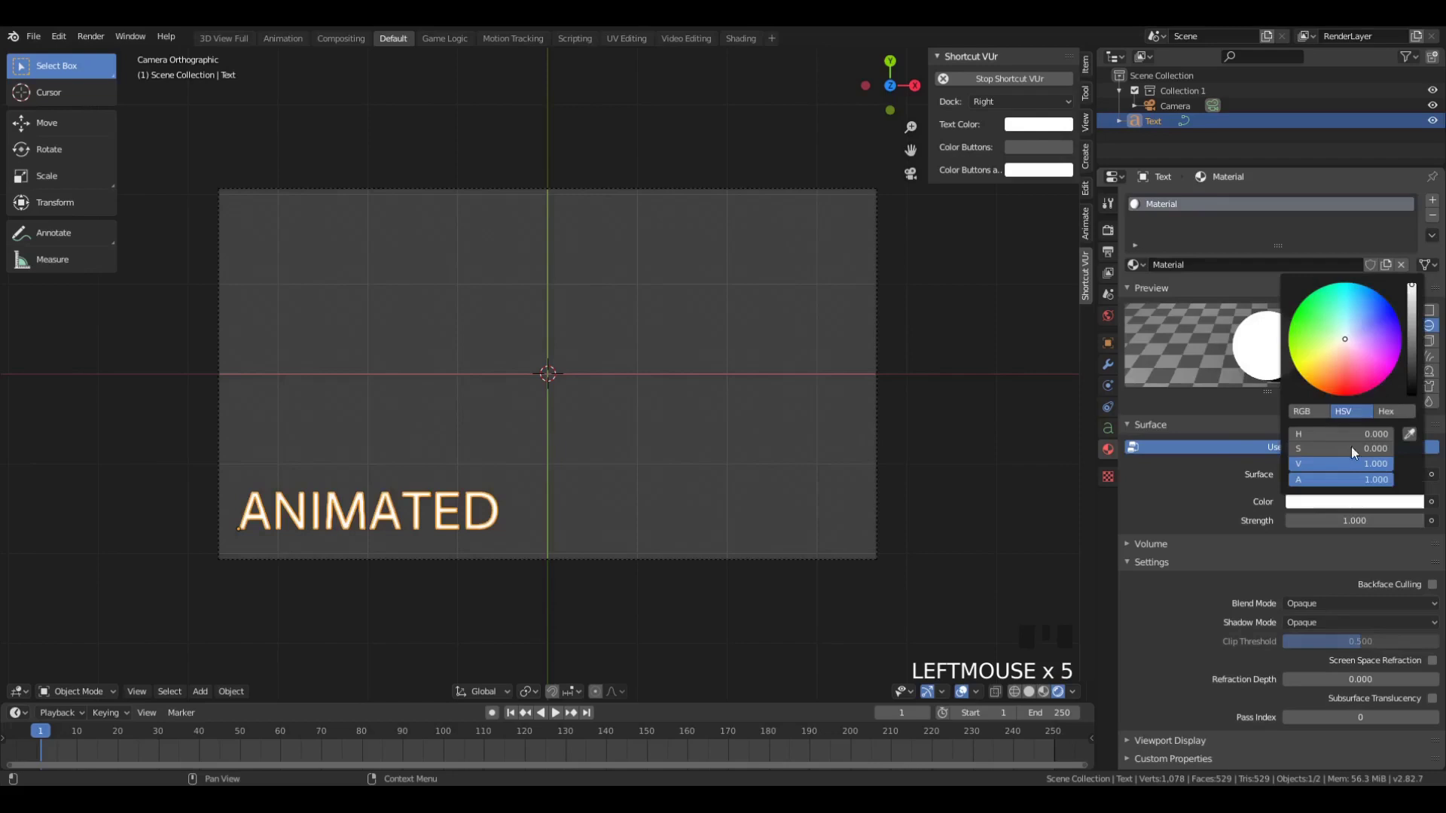
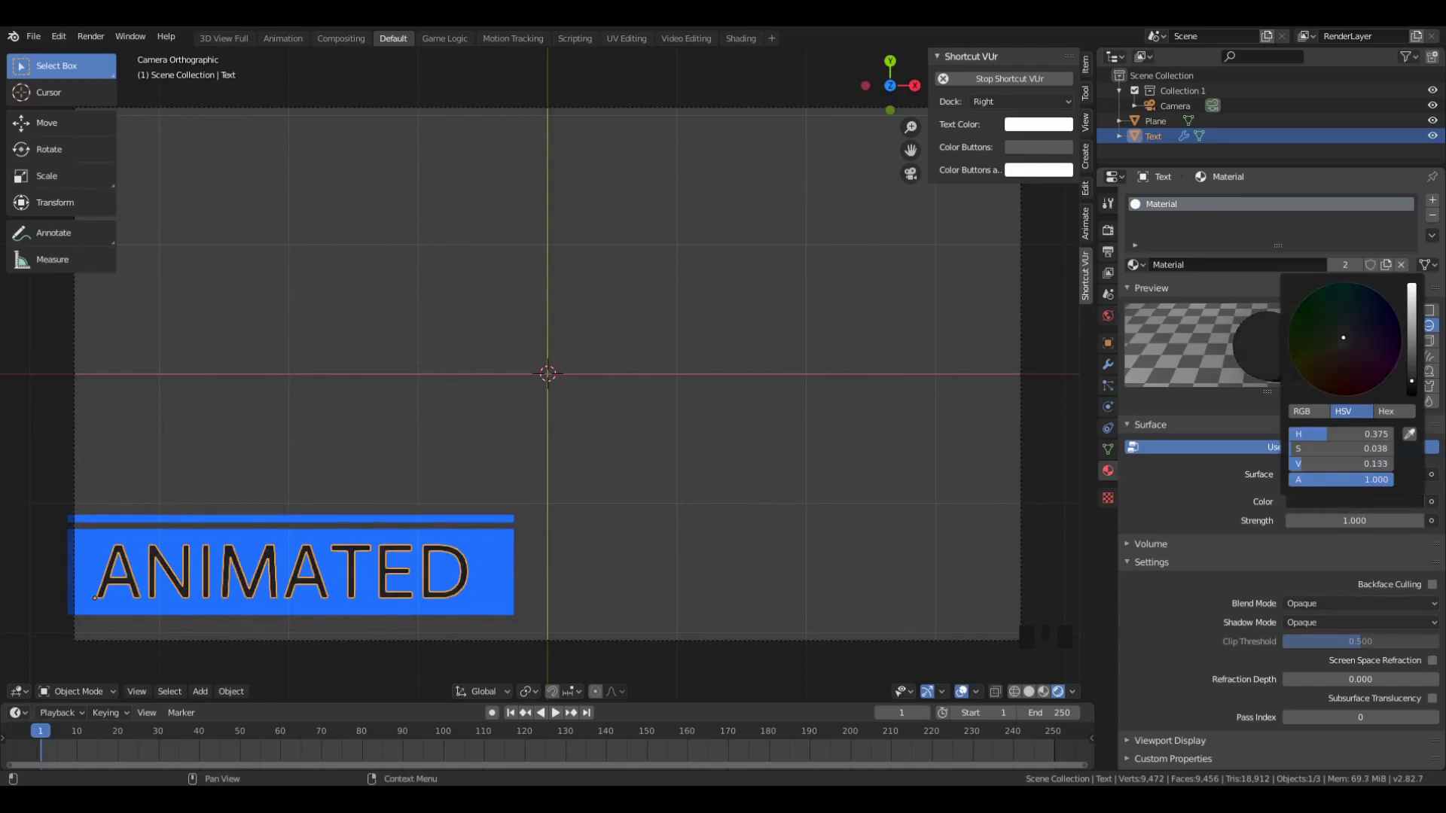
- Toggle Edit Mode and reselect objects around the bar and text
{"action": "key", "text": "Tab"}
{"action": "scroll", "scroll_direction": "down", "scroll_amount": 3}
{"action": "key", "text": "Tab"}
{"action": "scroll", "scroll_direction": "up", "scroll_amount": 3}
{"action": "key", "text": "a"}
{"action": "key", "text": "a"}
{"action": "left_click", "coordinate": [537, 558]}
{"action": "left_click", "coordinate": [422, 577]}
- Select the blue bar and narrow its Scale X to cover only the first letters
{"action": "left_click", "coordinate": [436, 567]}
{"action": "key", "text": "g"}
{"action": "key", "text": "a"}
{"action": "key", "text": "a"}
{"action": "left_click", "coordinate": [521, 555]}
{"action": "key", "text": "s"}
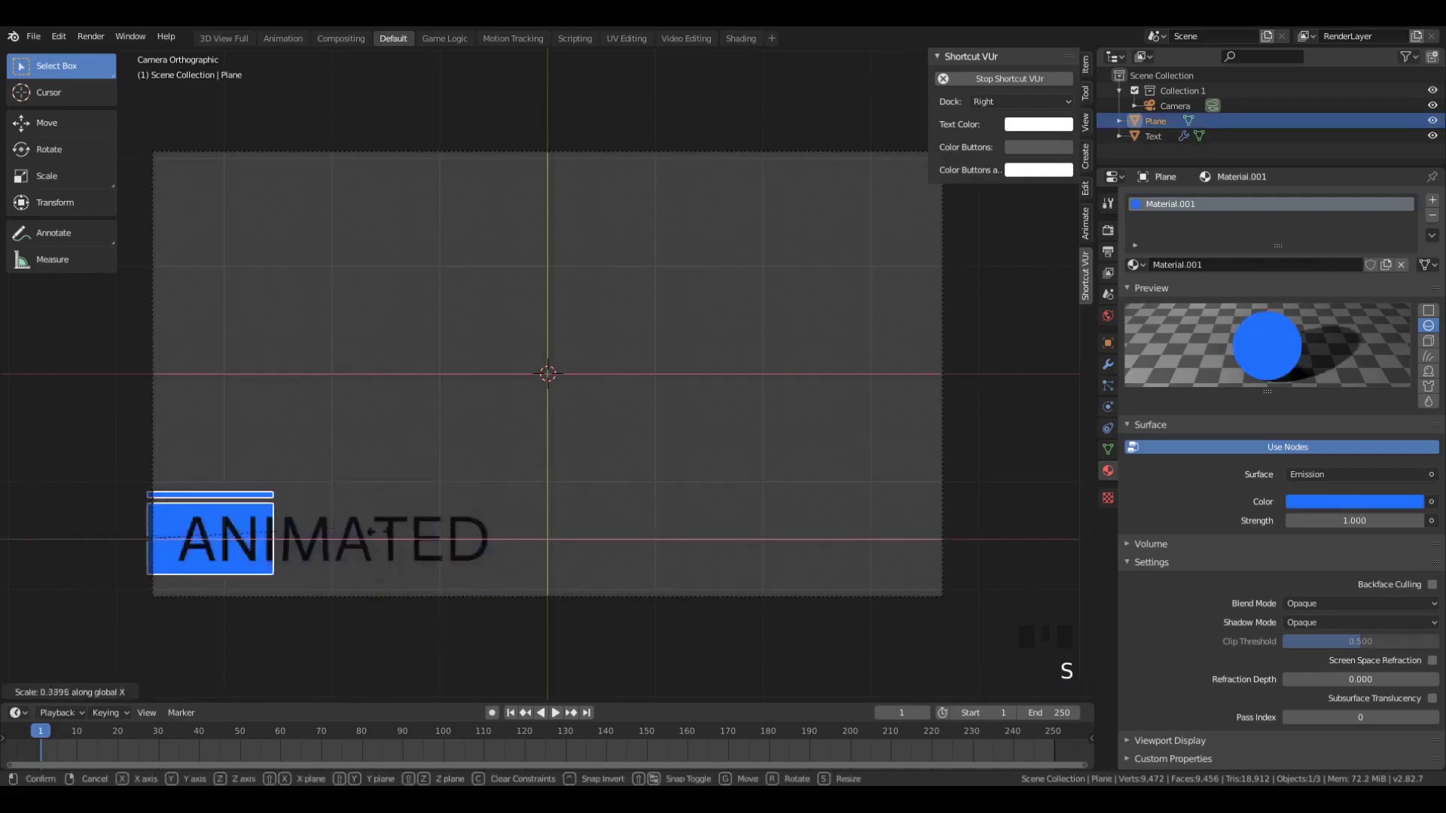
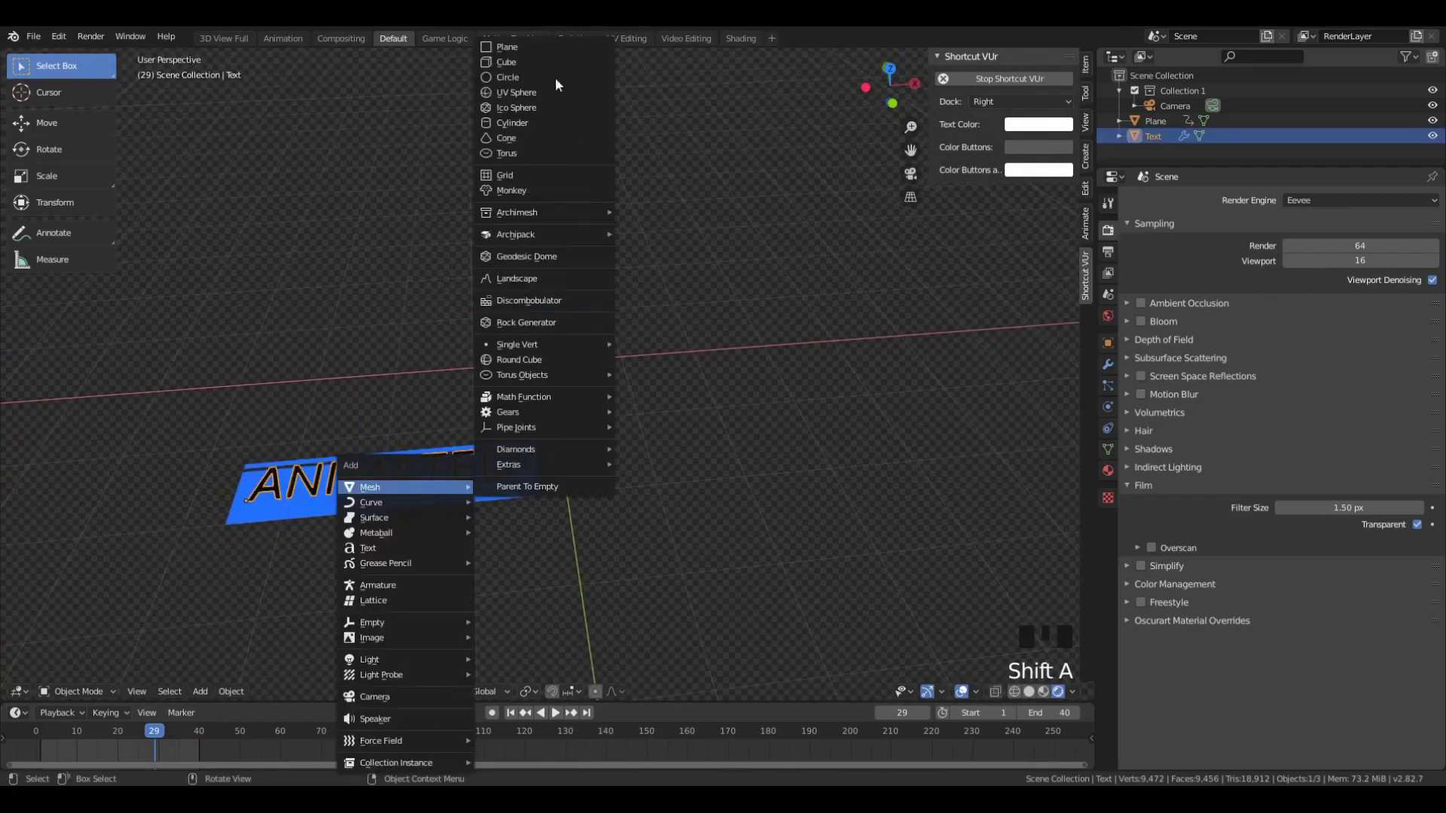
- Add a cube with Shift+A > Mesh > Cube and view it from the top
{"action": "scroll", "scroll_direction": "down", "scroll_amount": 3}
{"action": "key", "text": "g"}
{"action": "key", "text": "s"}
{"action": "left_click_drag", "start_coordinate": [570, 486], "coordinate": [557, 525]}
{"action": "key", "text": "KP_7"}
{"action": "key", "text": "z"}
{"action": "scroll", "scroll_direction": "up", "scroll_amount": 3}
- Scale the box along X and slide it over the first letters of ANIMATED
{"action": "key", "text": "g"}
{"action": "key", "text": "s"}
{"action": "key", "text": "x"}
{"action": "key", "text": "g"}
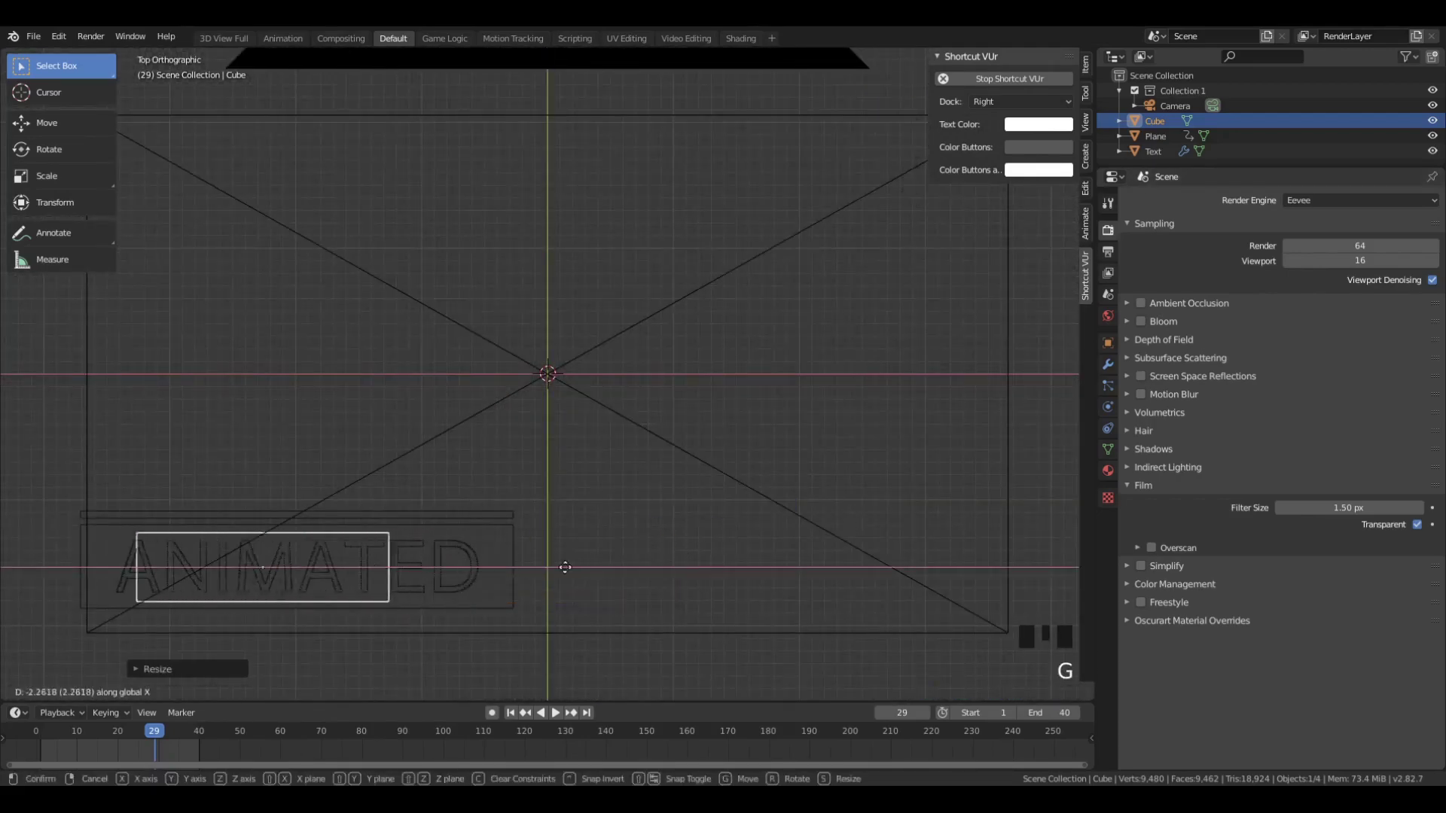
{"action": "key", "text": "s"}
{"action": "key", "text": "Tab"}
{"action": "key", "text": "g"}
{"action": "key", "text": "Tab"}
{"action": "key", "text": "g"}
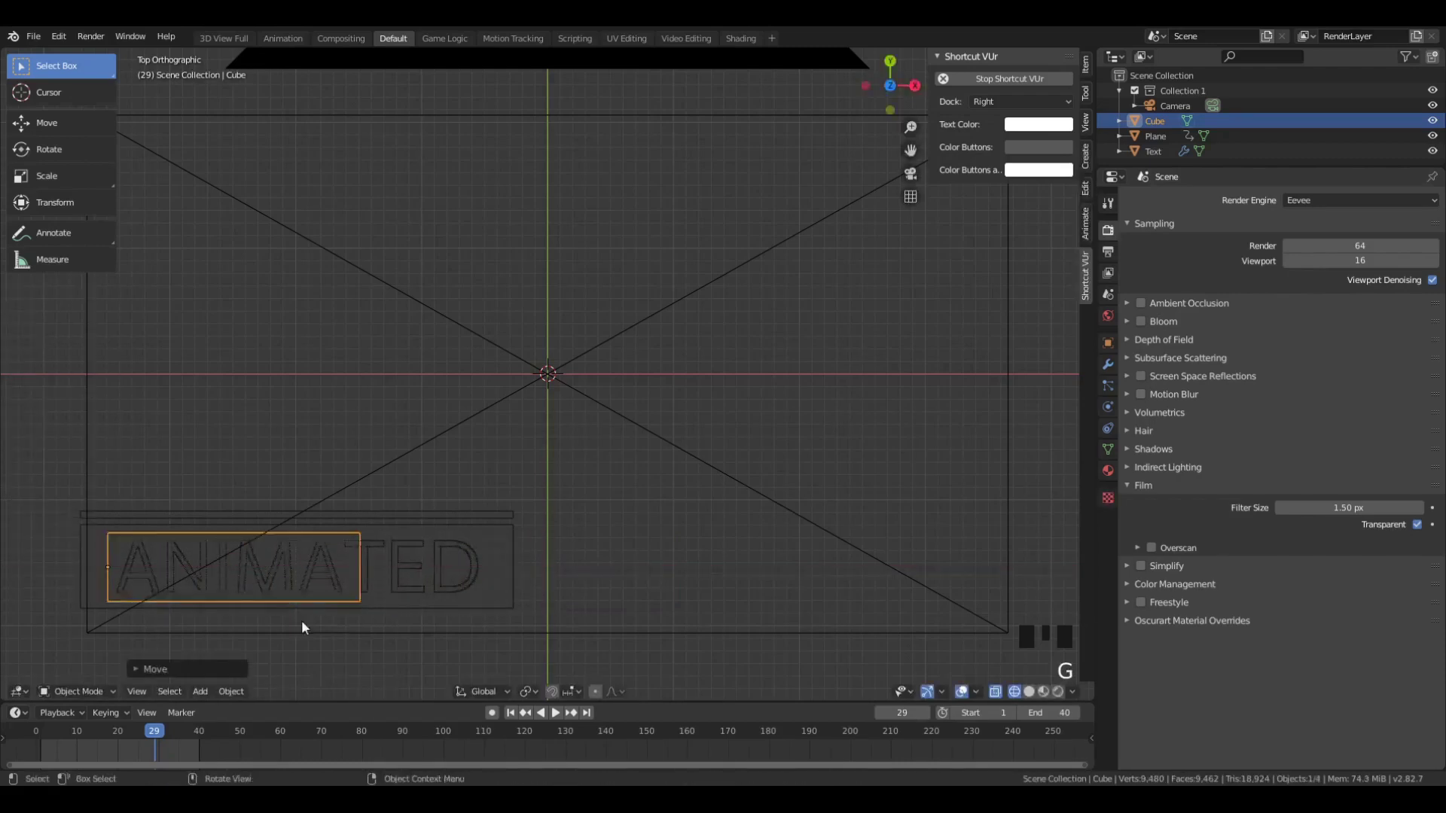
- Finish sizing the box, add the text to the selection and apply Brush Boolean > Intersect
{"action": "key", "text": "s"}
{"action": "middle_click", "coordinate": [508, 614]}
{"action": "key", "text": "z"}
{"action": "scroll", "scroll_direction": "down", "scroll_amount": 3}
{"action": "key", "text": "s"}
{"action": "scroll", "scroll_direction": "up", "scroll_amount": 3}
{"action": "key", "text": "z"}
{"action": "left_click", "coordinate": [466, 524]}
{"action": "key", "text": "ctrl+shift+b"}
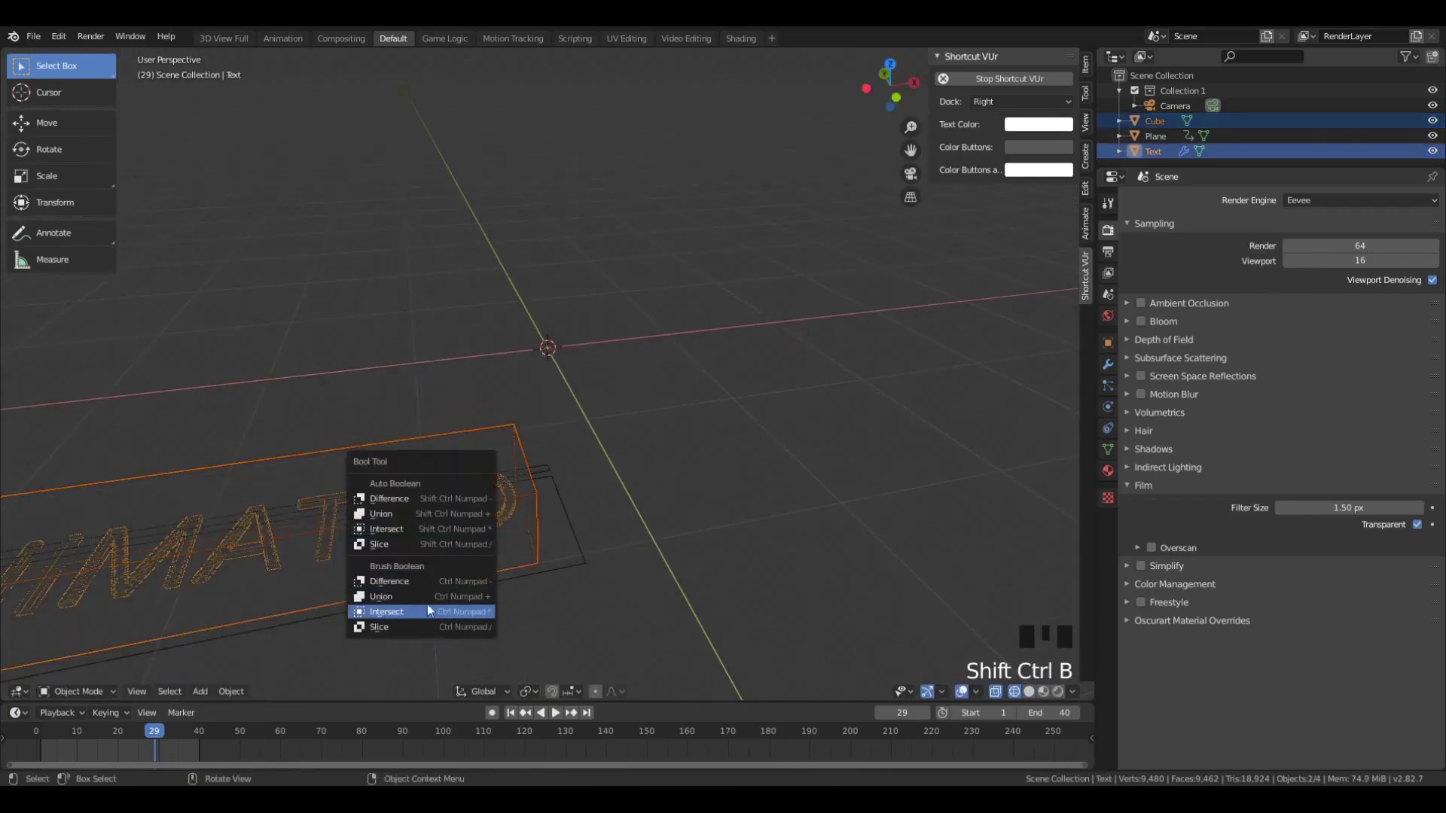
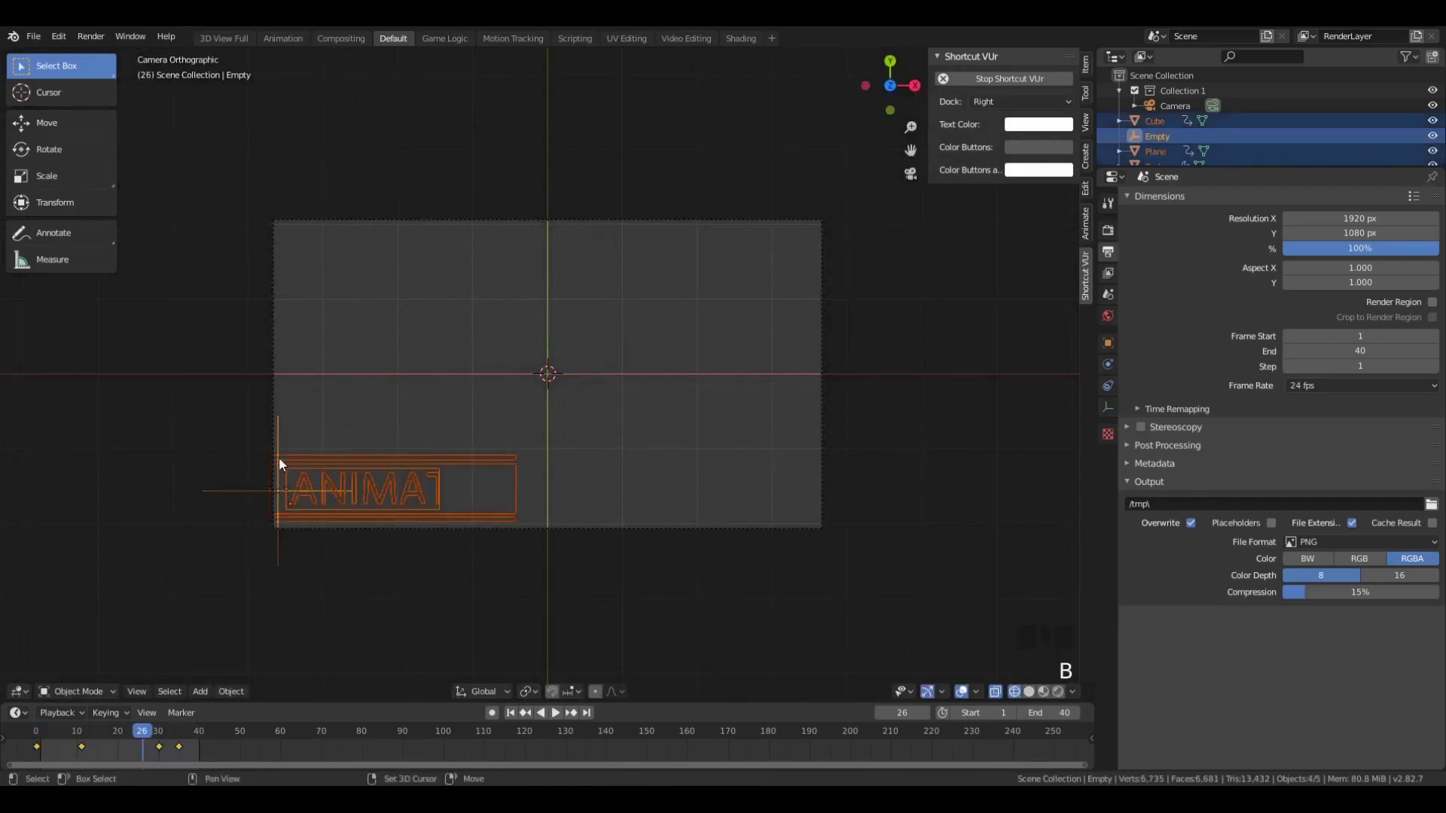
- Parent the bar, rails, box and text to the Empty (Ctrl+P > Object) and move the group
{"action": "key", "text": "ctrl+p"}
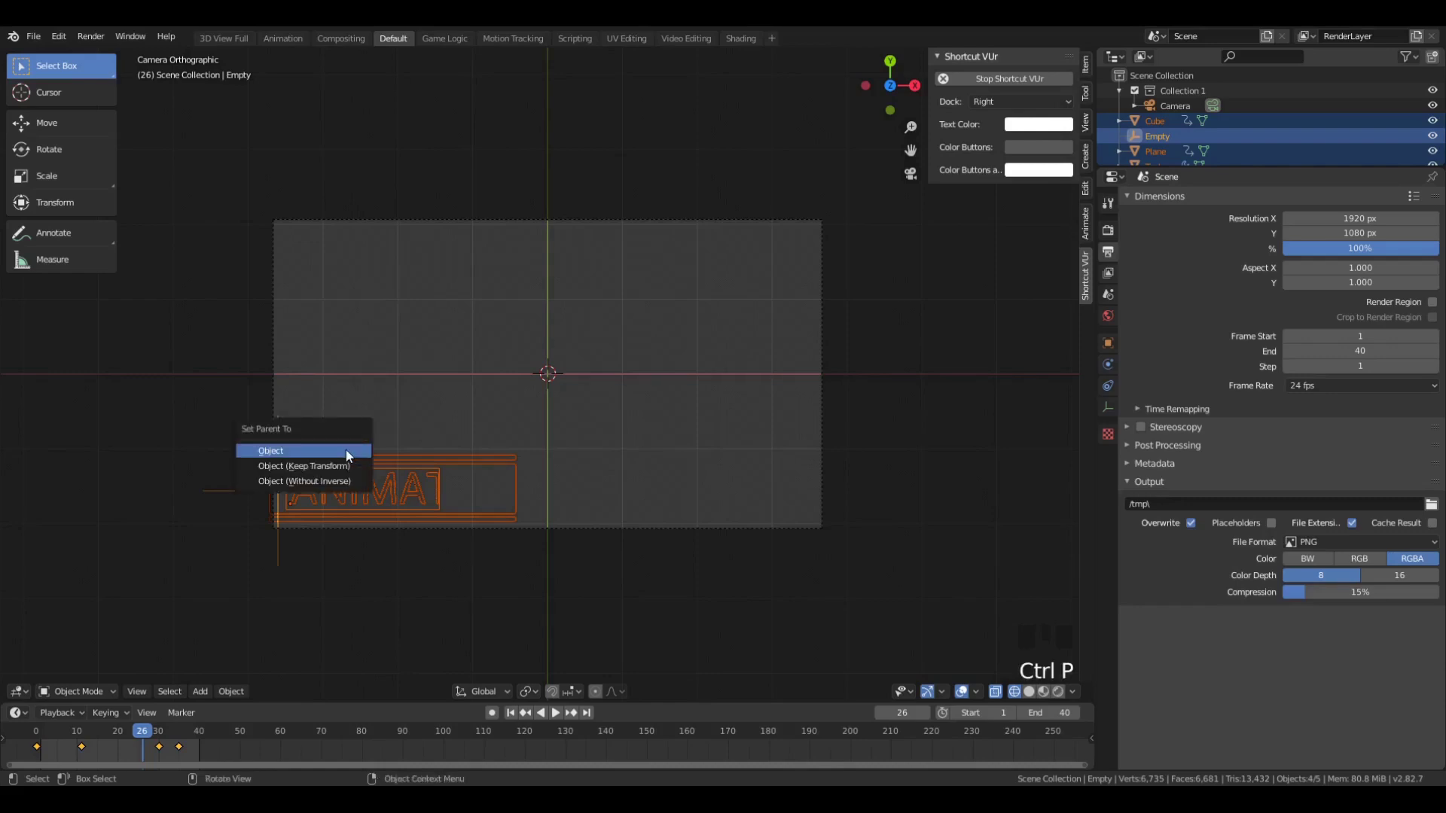
{"action": "key", "text": "space"}
{"action": "key", "text": "z"}
{"action": "left_click", "coordinate": [287, 444]}
{"action": "key", "text": "g"}
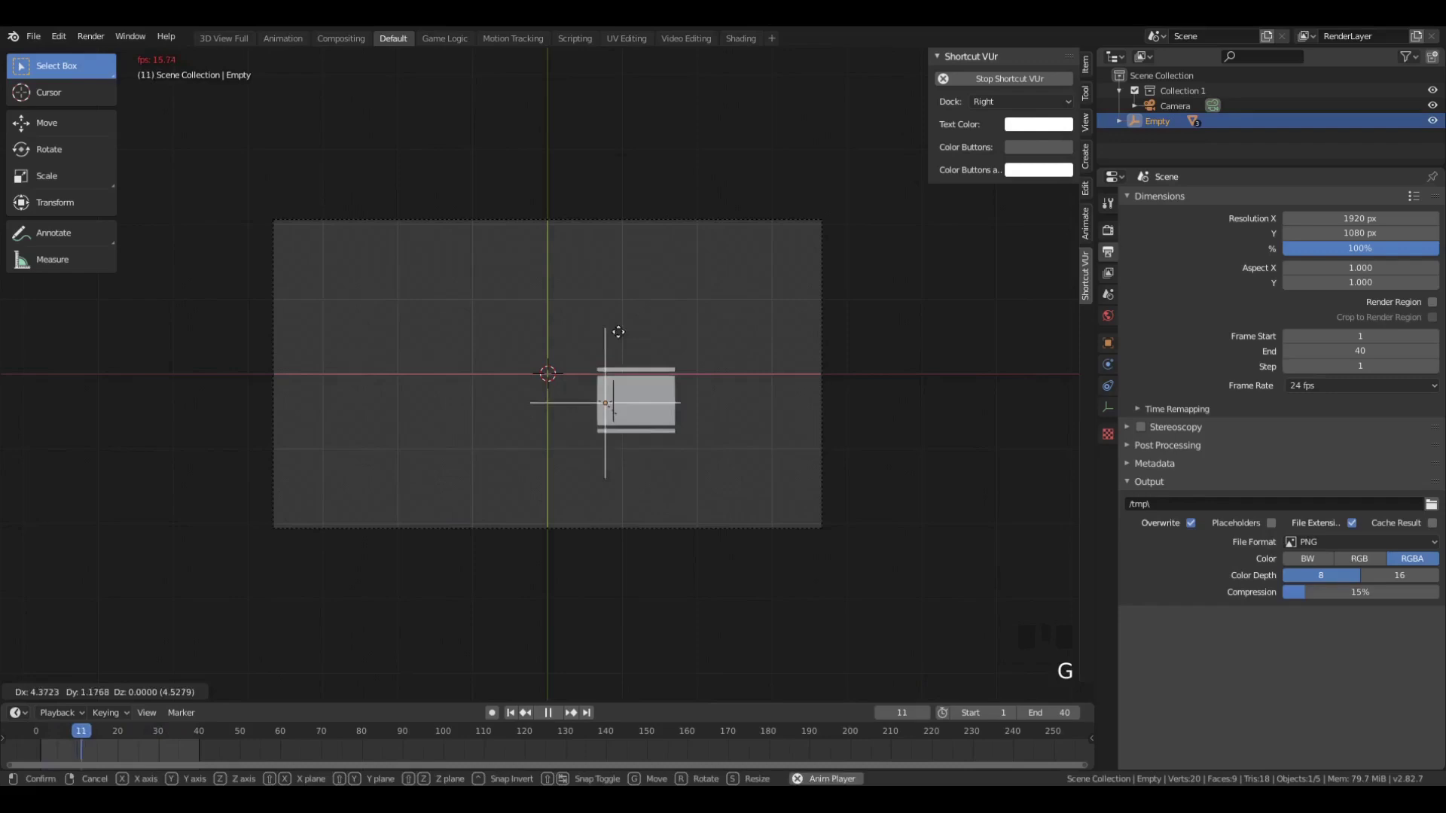
{"action": "key", "text": "g"}
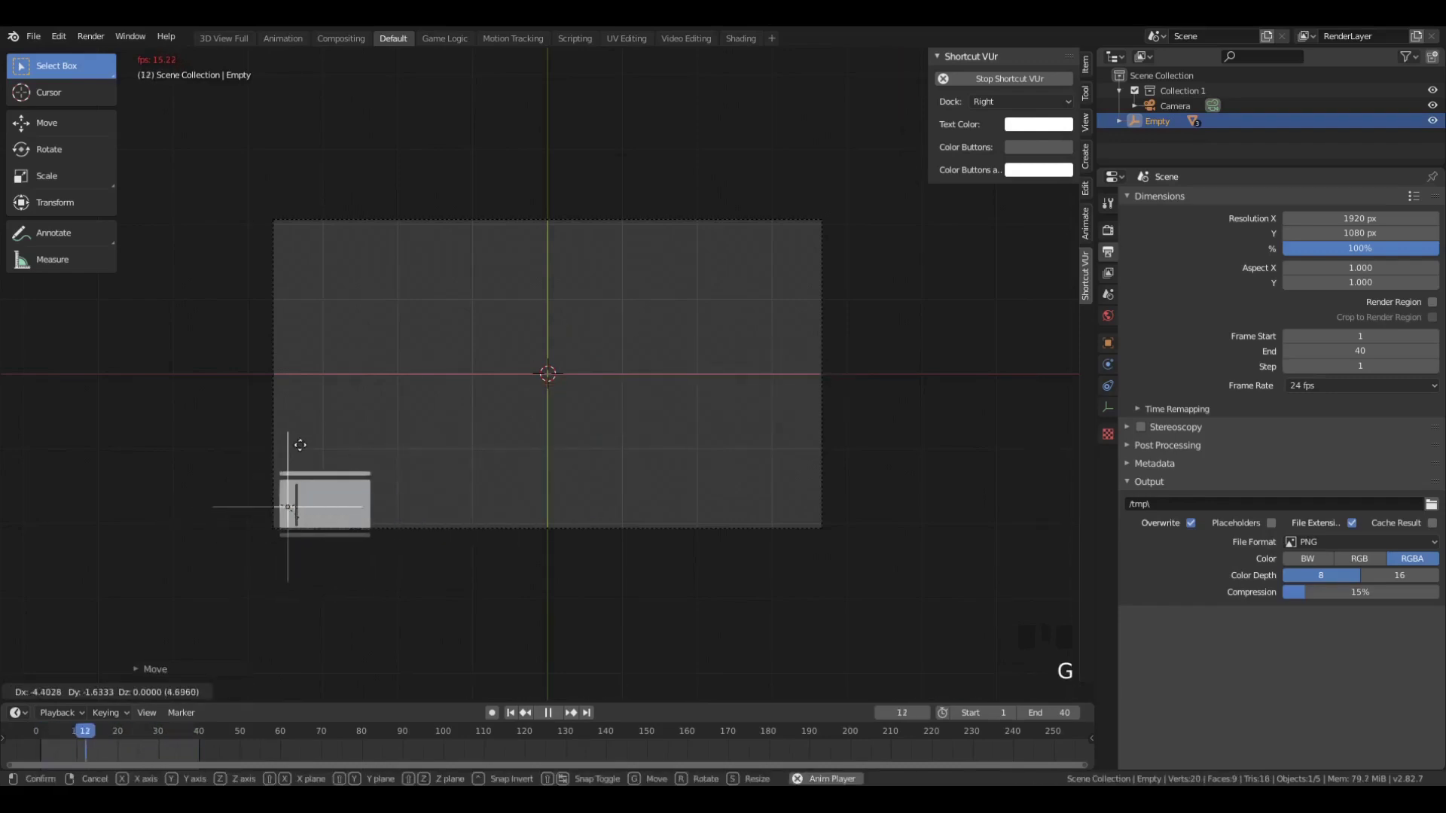